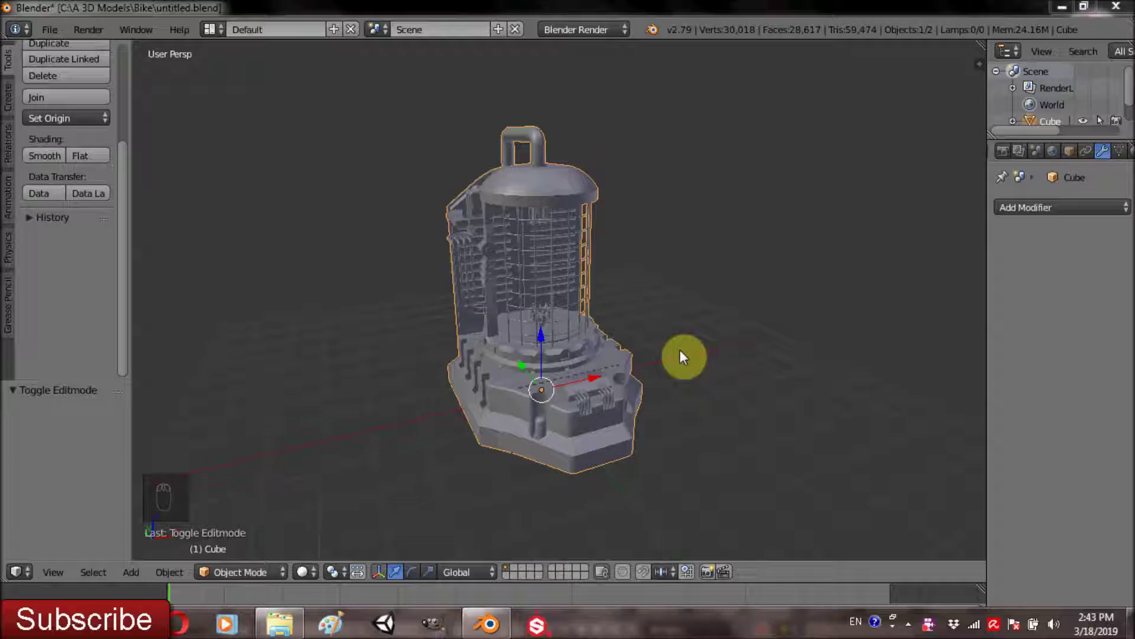
Select the whole pipe coil in Edit Mode and separate it into its own object (Cube.002).
left_click_drag(650, 364, 494, 298)
key("Tab")
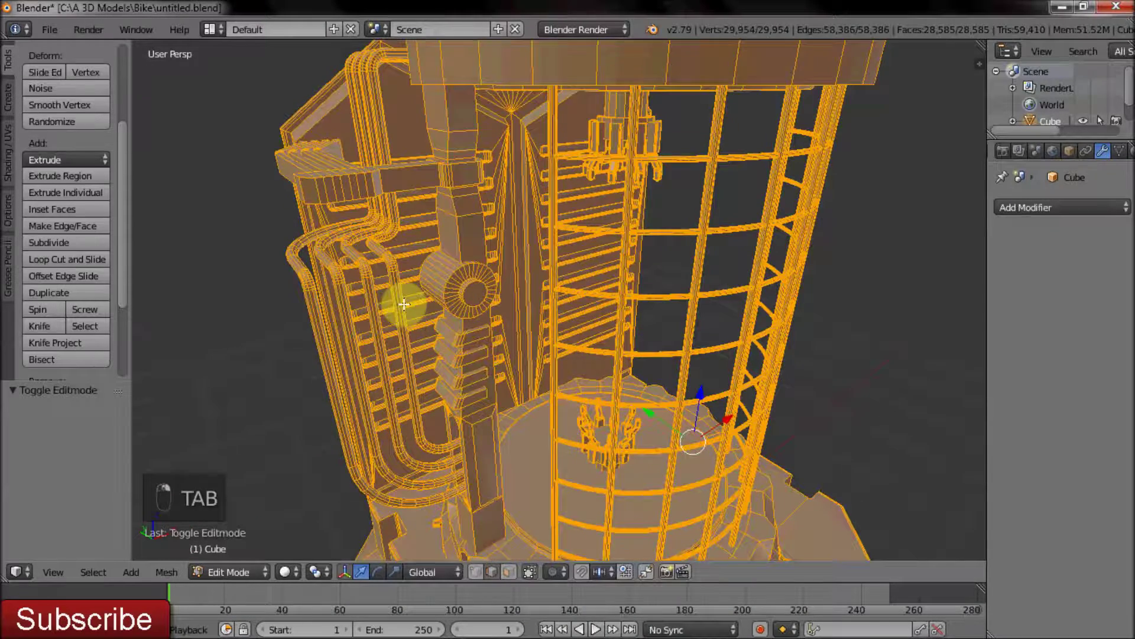
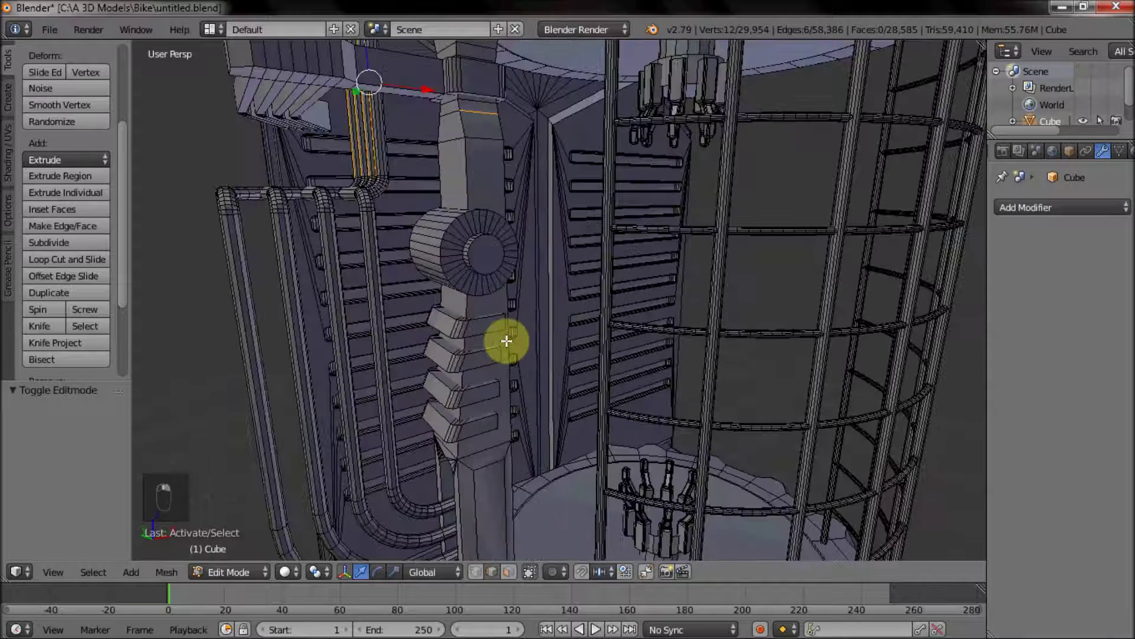
key("c")
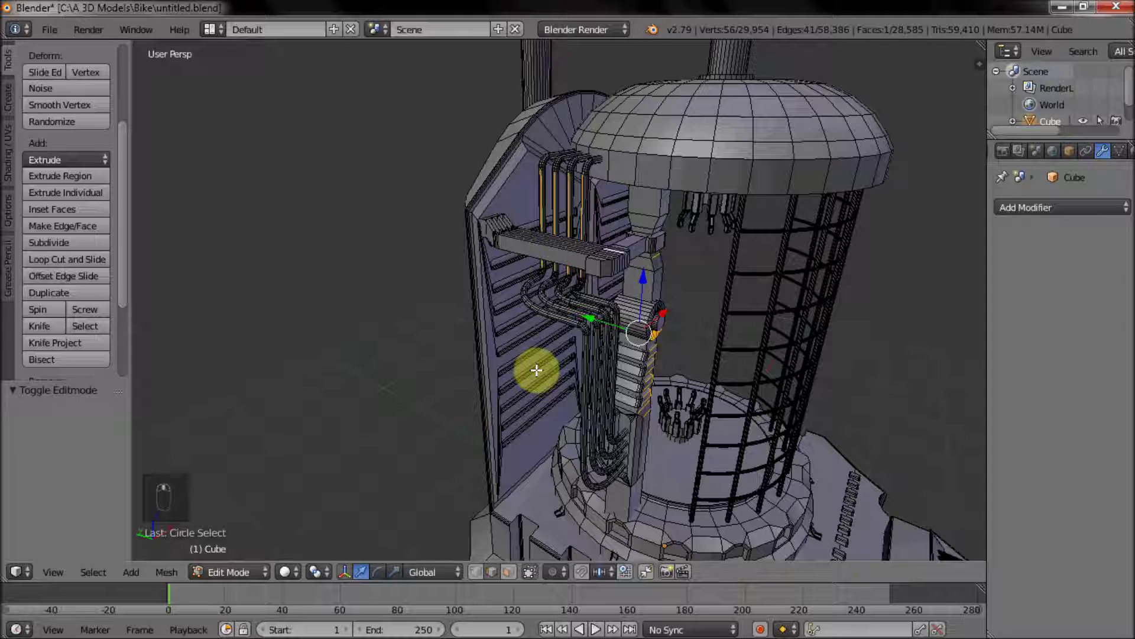
key("ctrl+l")
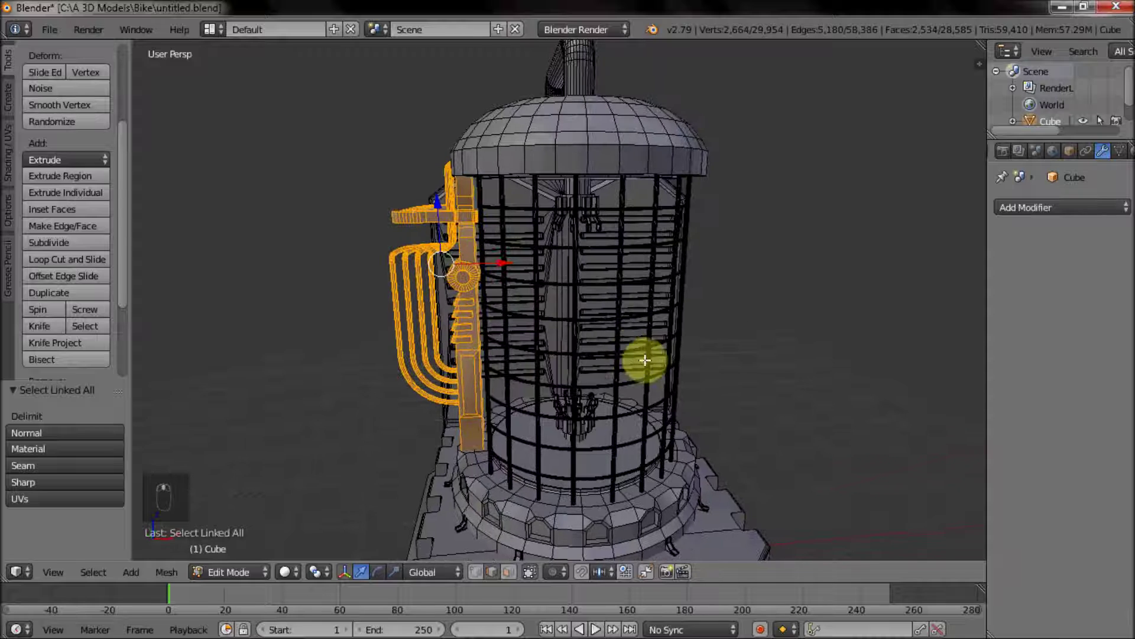
key("p")
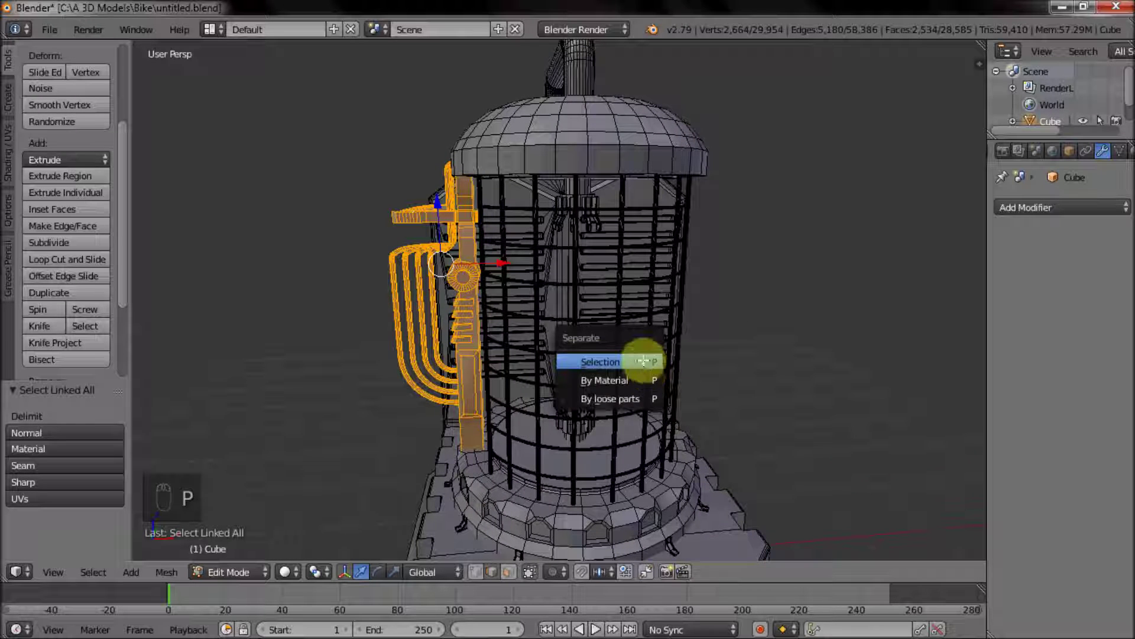
key("Tab")
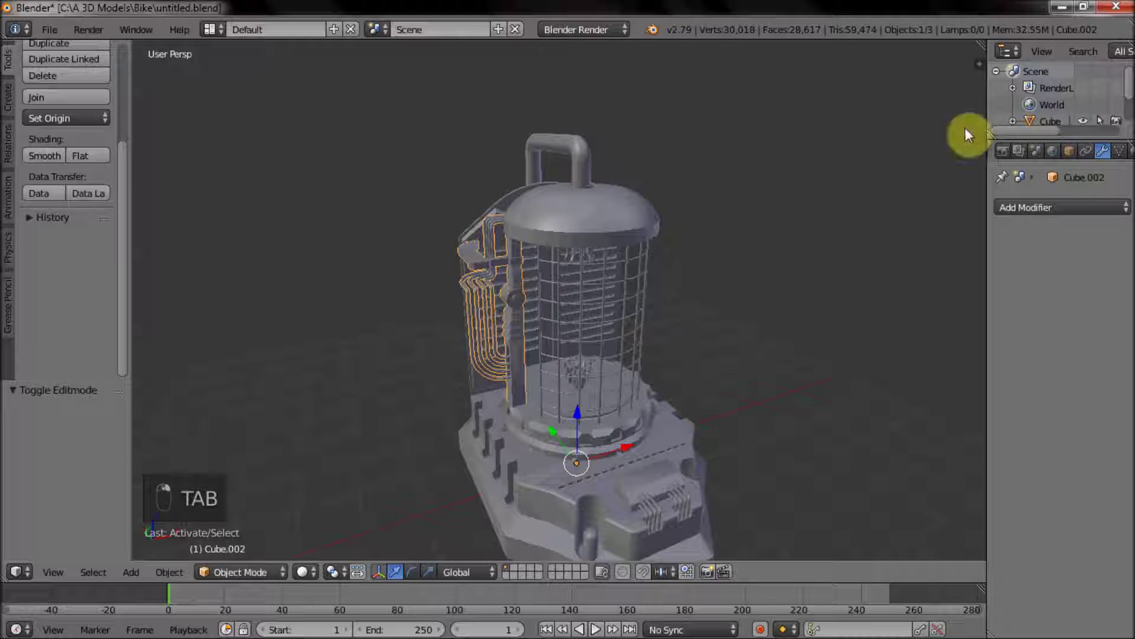
Add a Mirror modifier to the coil object and apply it so coils appear on both sides.
left_click_drag(828, 402, 816, 377)
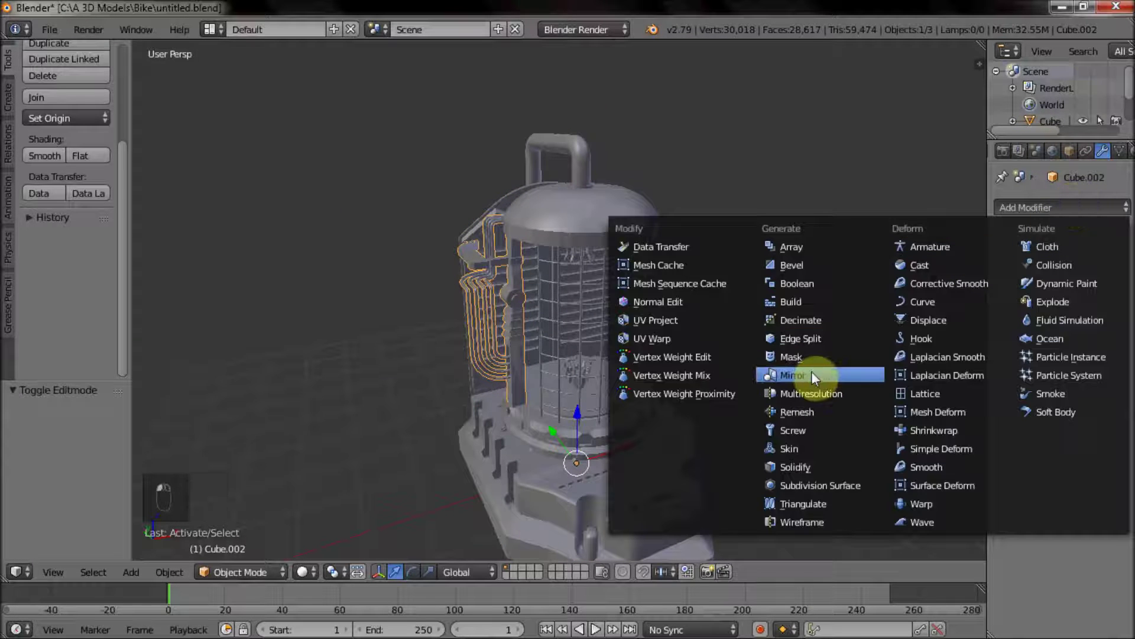
left_click_drag(734, 346, 698, 335)
left_click_drag(699, 344, 755, 341)
left_click_drag(1043, 341, 1026, 263)
left_click(1033, 259)
left_click_drag(1020, 259, 717, 342)
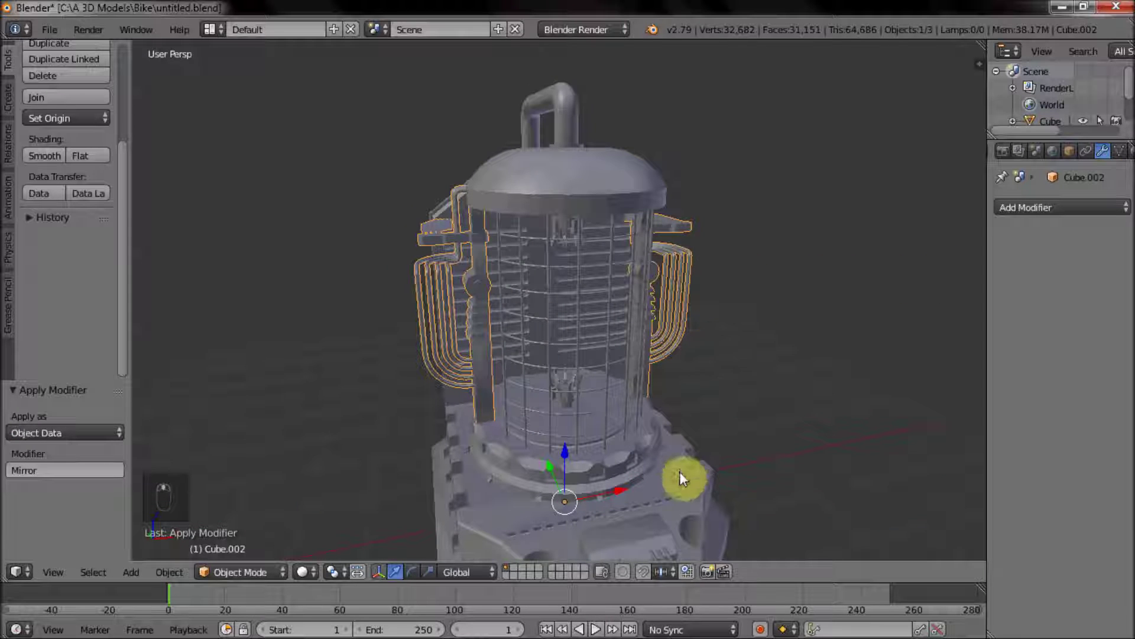
Join the mirrored coils back into the generator body and enter Edit Mode on the merged mesh.
right_click(703, 315)
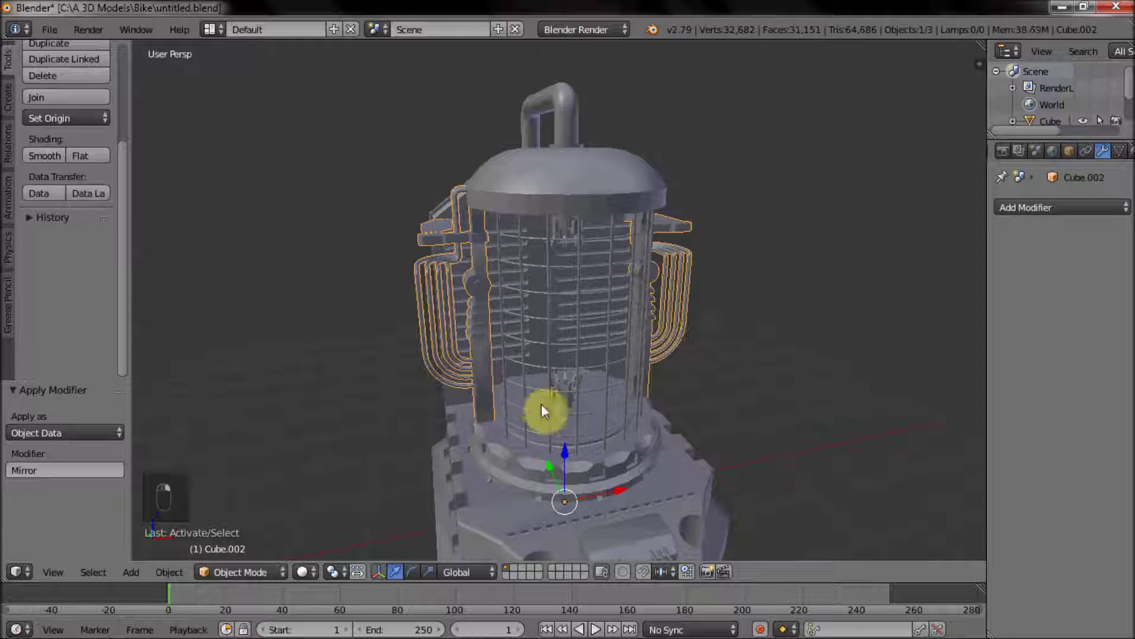
key("Tab")
key("Tab")
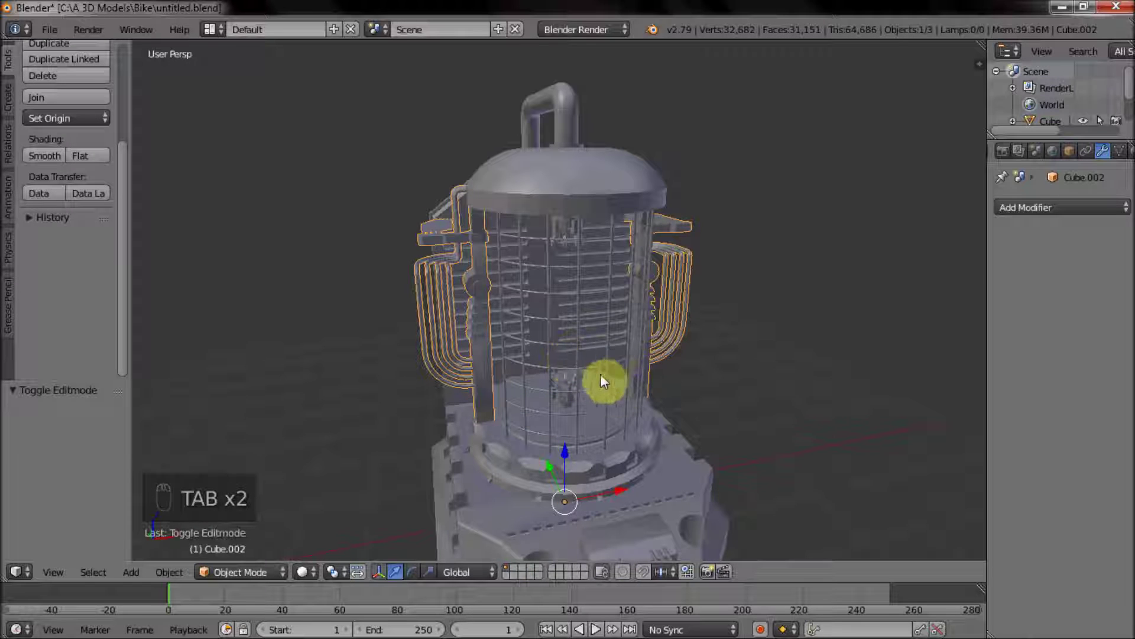
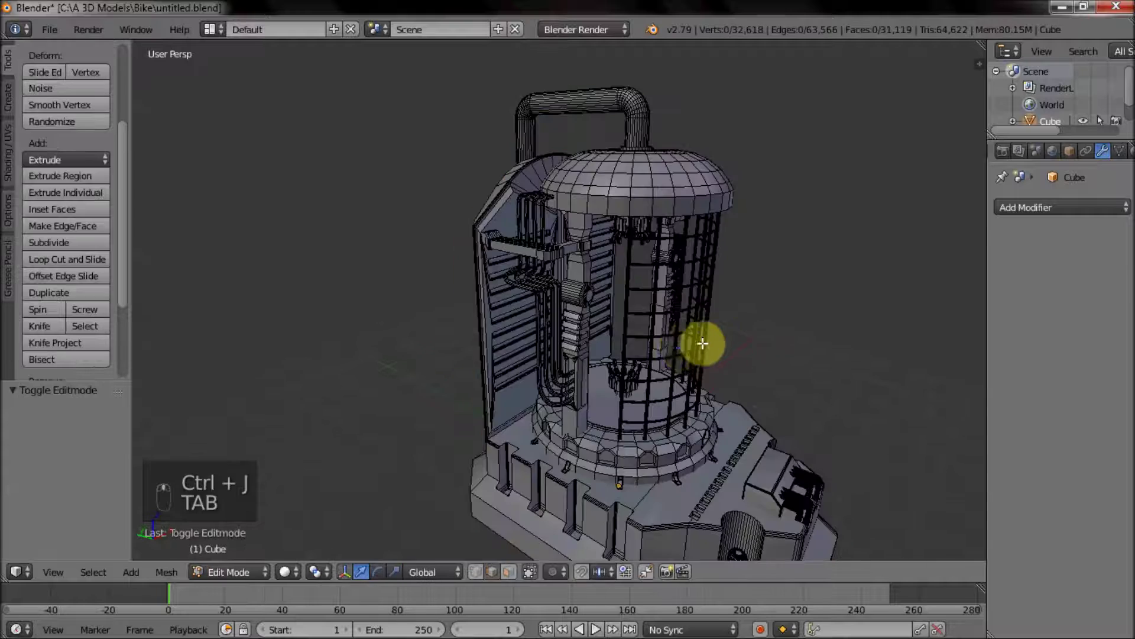
key("a")
key("a")
key("a")
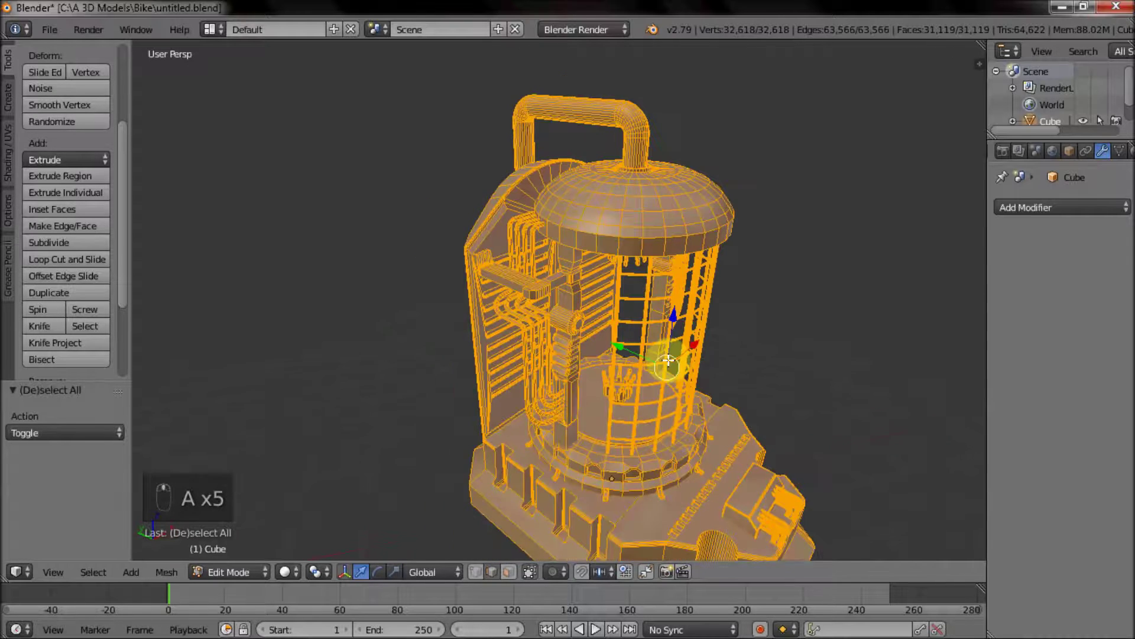
key("Tab")
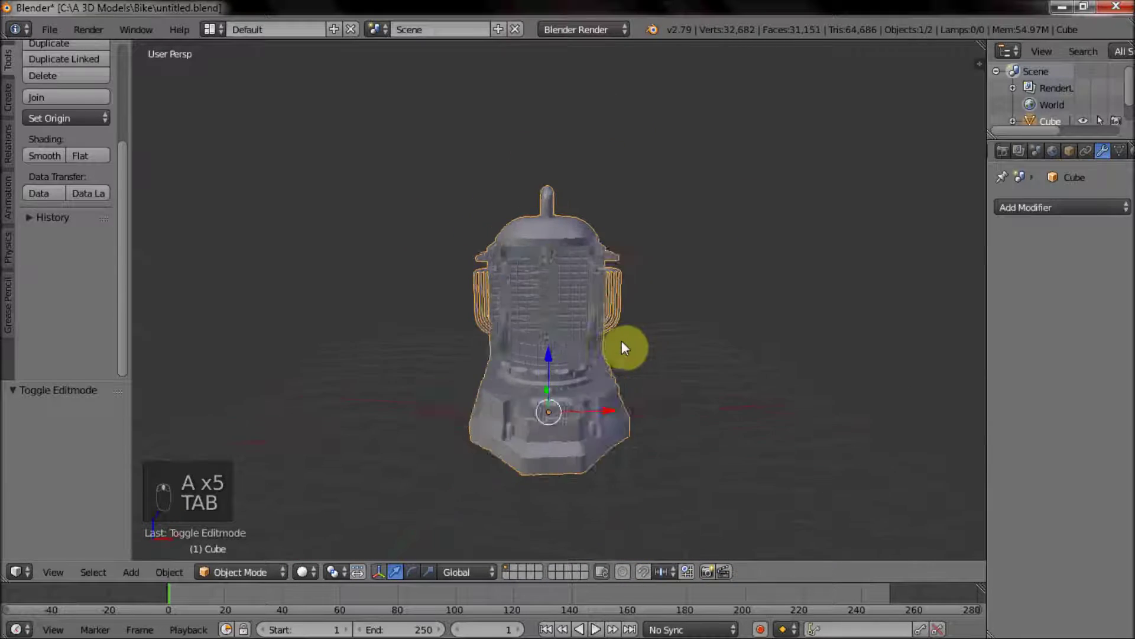
middle_click(677, 350)
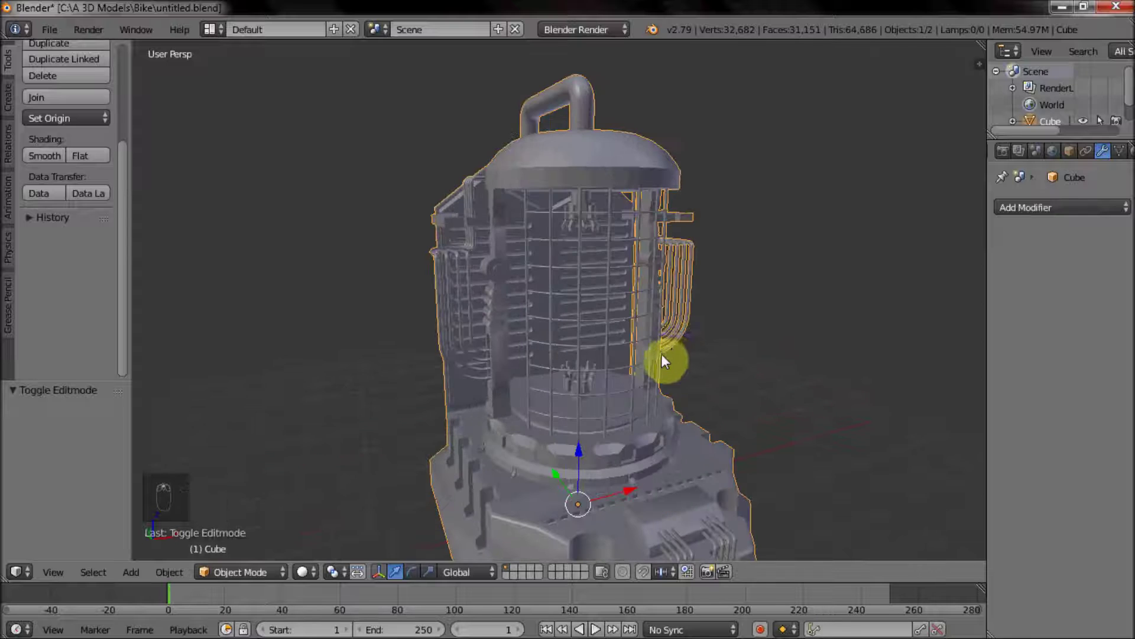
middle_click(661, 366)
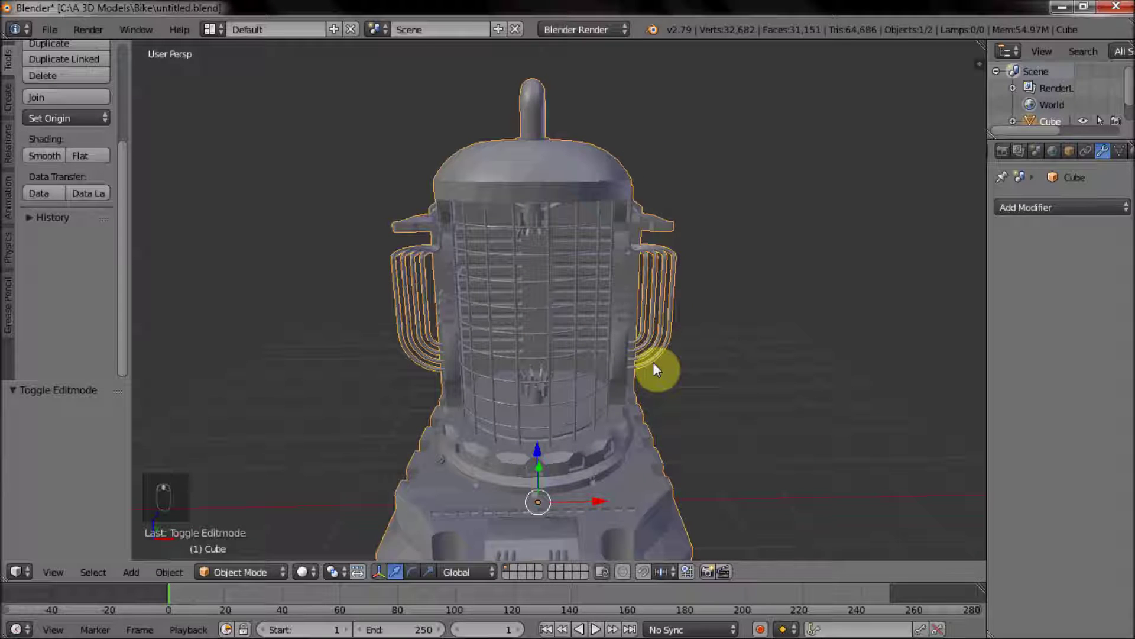
key("alt+h")
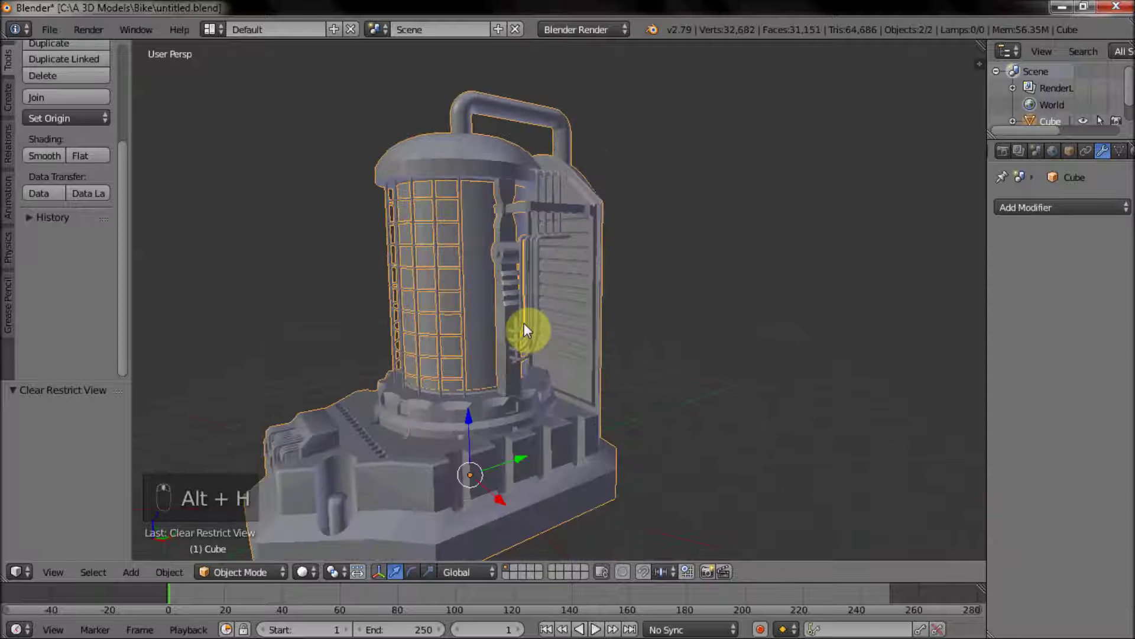
left_click_drag(531, 338, 613, 342)
key("h")
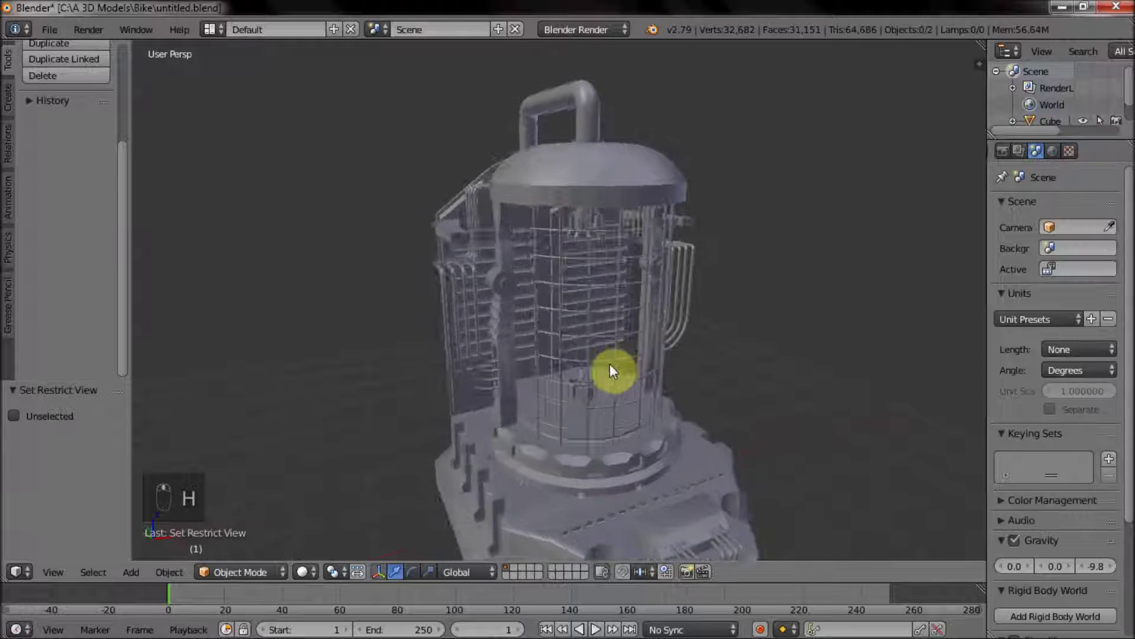
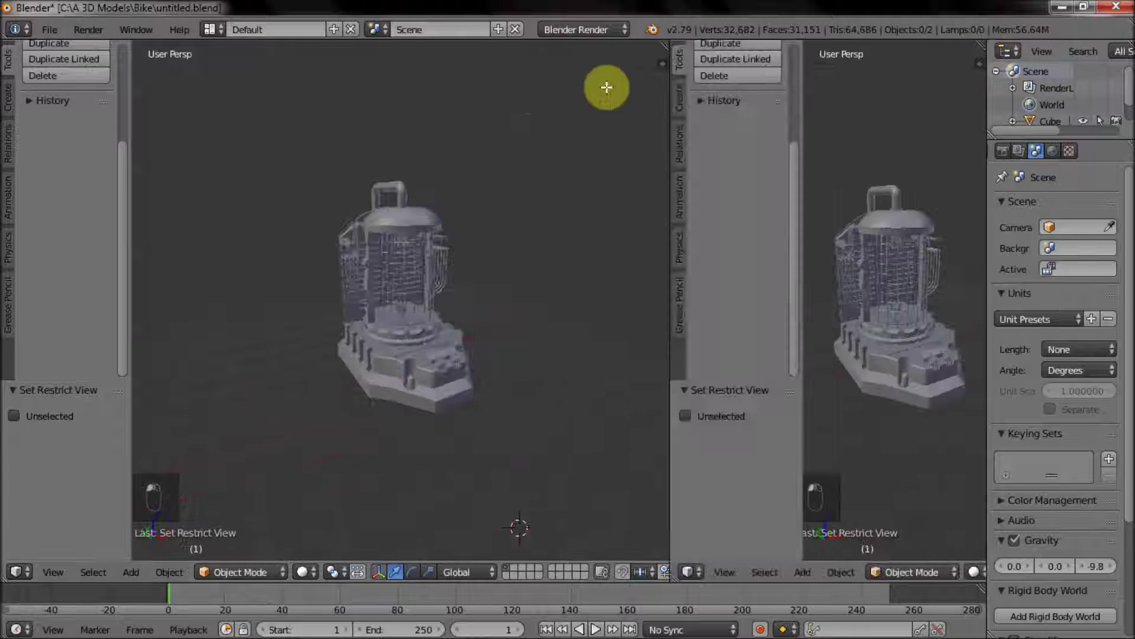
Make the right area a Node Editor and select the generator model.
left_click(533, 571)
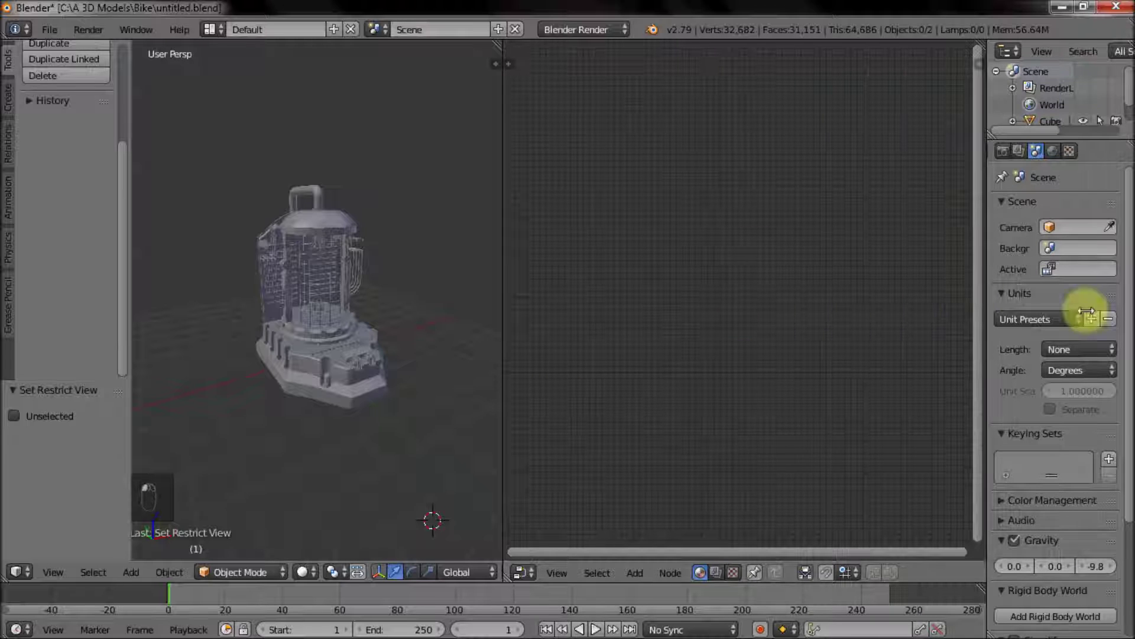
right_click(355, 273)
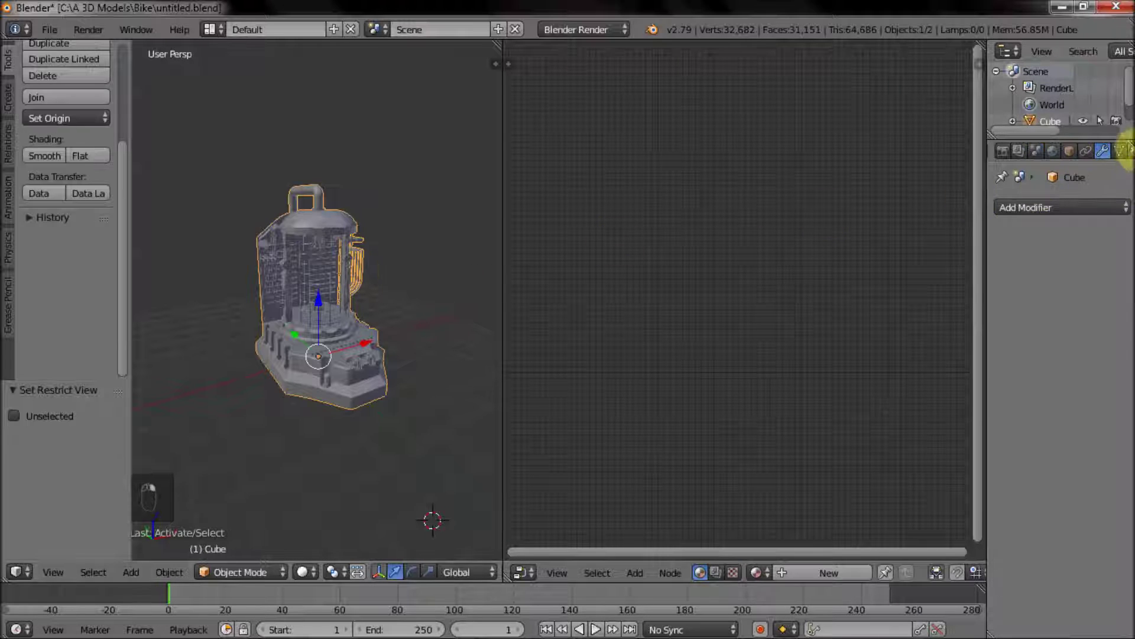
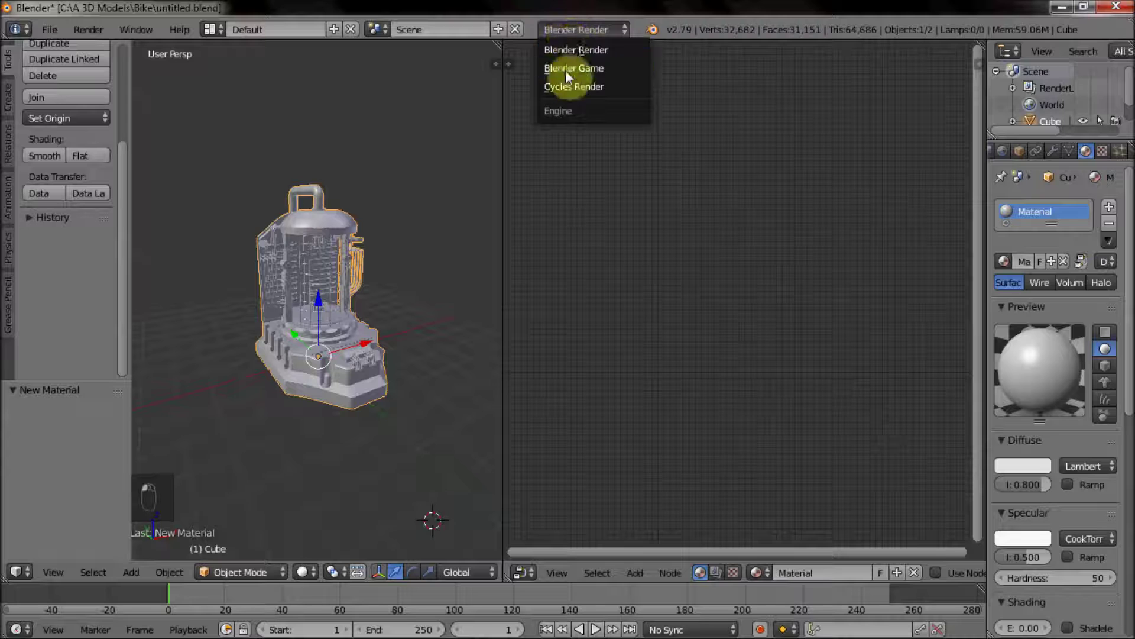
Switch to Cycles, replace the Diffuse BSDF with a Principled BSDF connected to the material output.
left_click_drag(897, 317, 1069, 358)
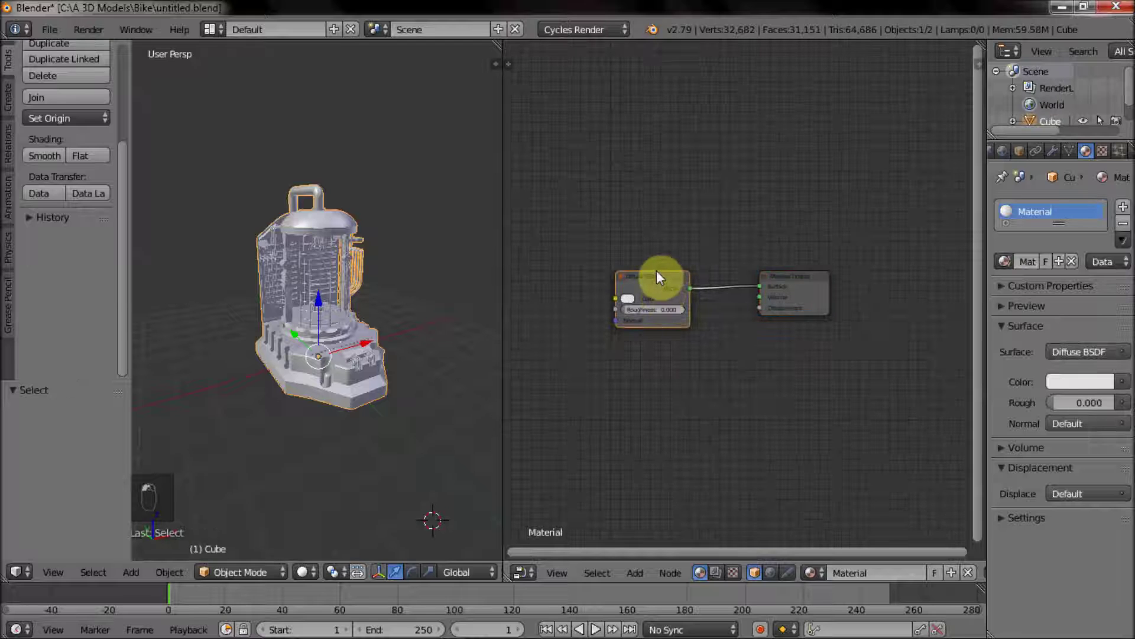
key("x")
key("shift+a")
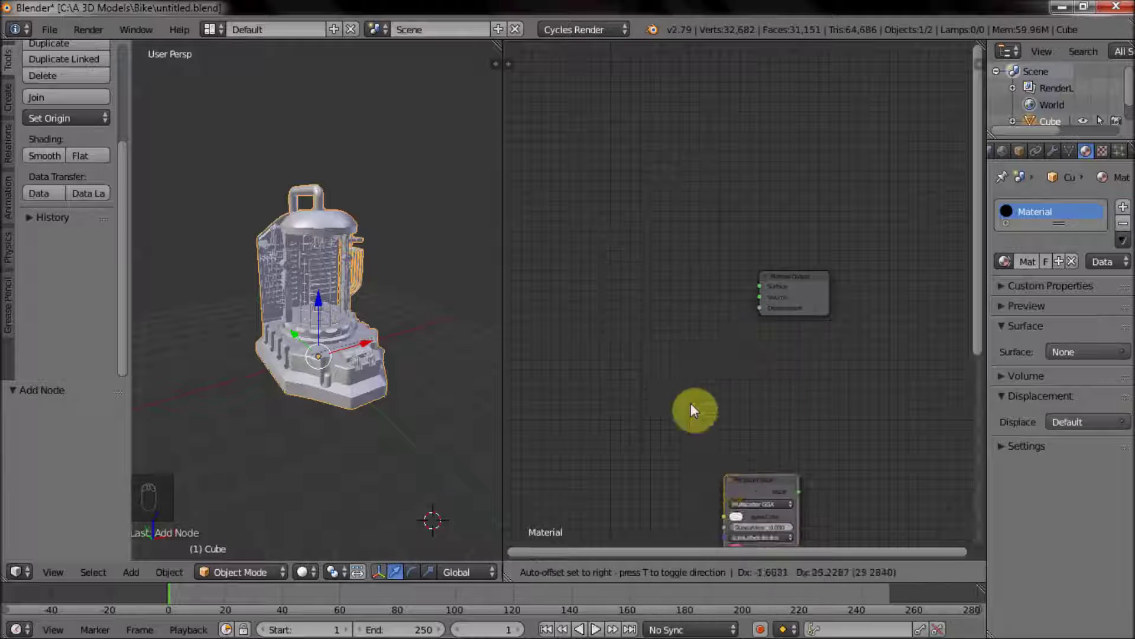
left_click_drag(734, 288, 766, 298)
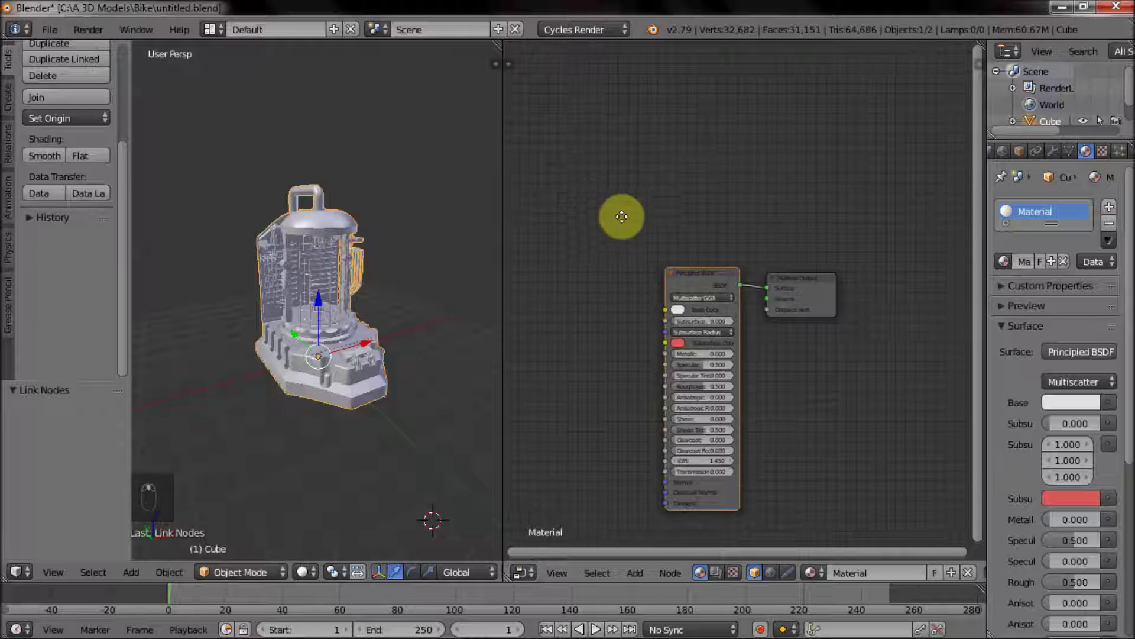
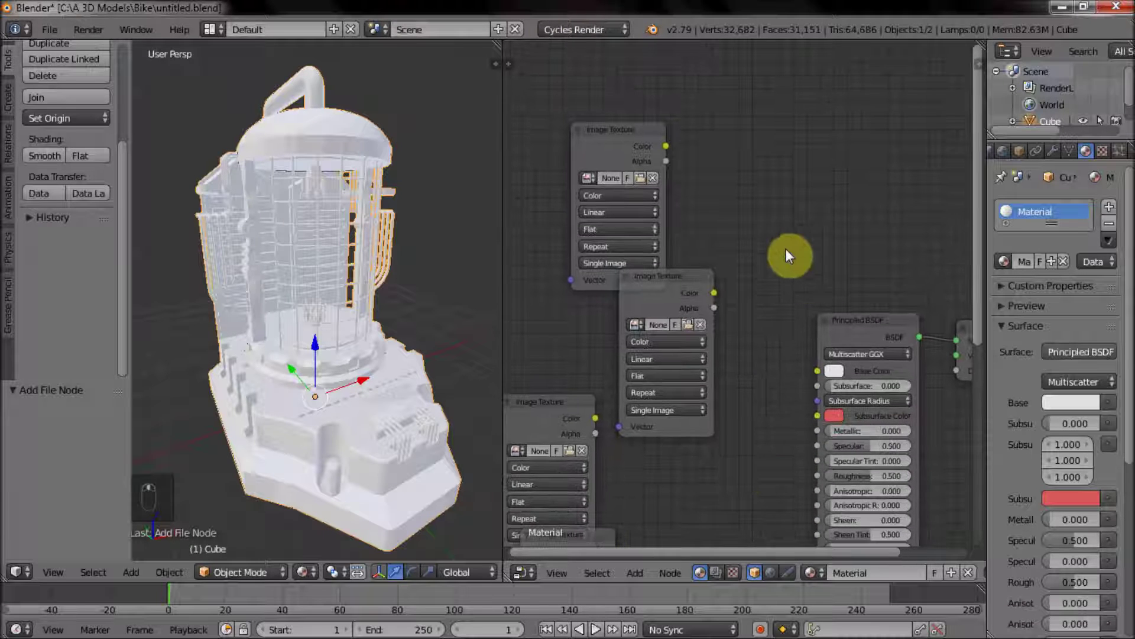
Add a Multiply mix node and feed an image texture into it for the base color.
key("shift+a")
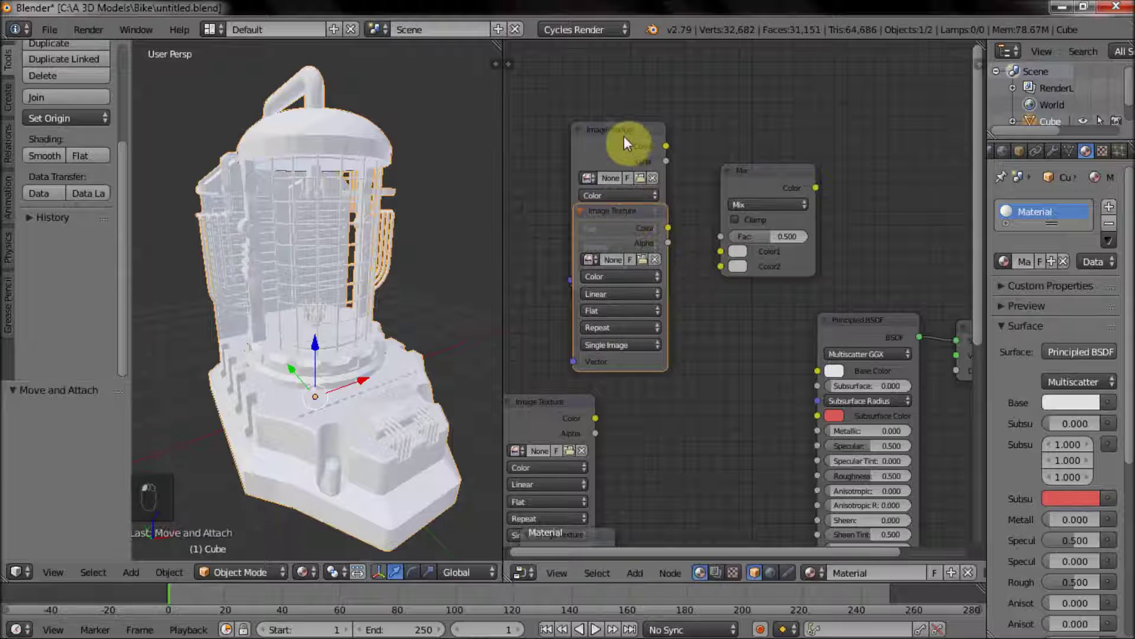
left_click(629, 89)
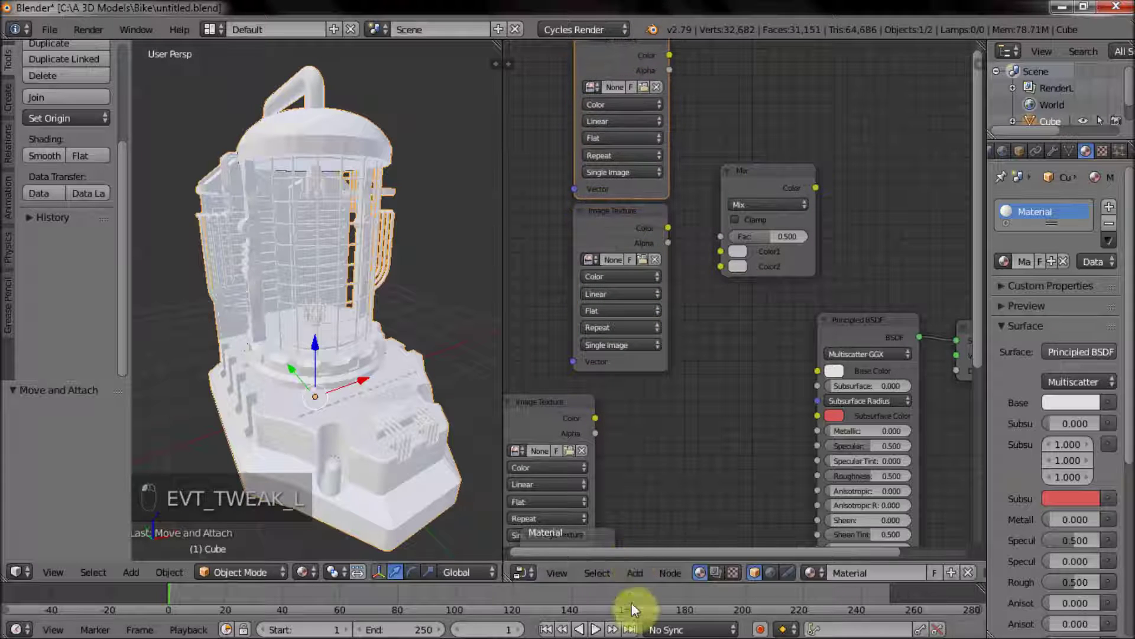
left_click_drag(722, 260, 730, 350)
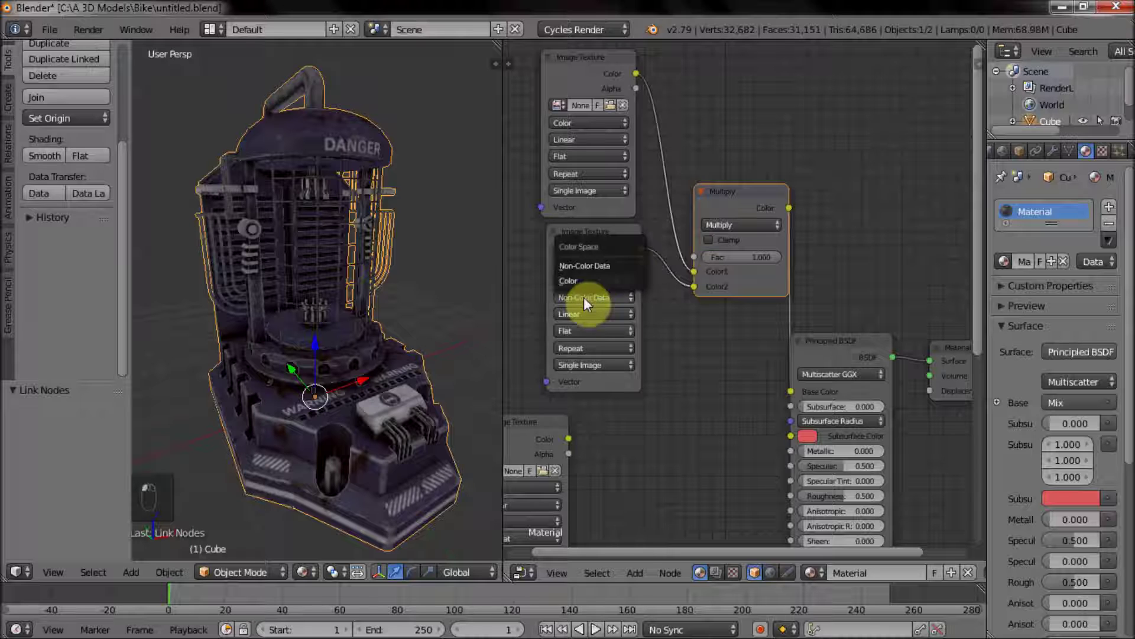
left_click_drag(298, 340, 434, 386)
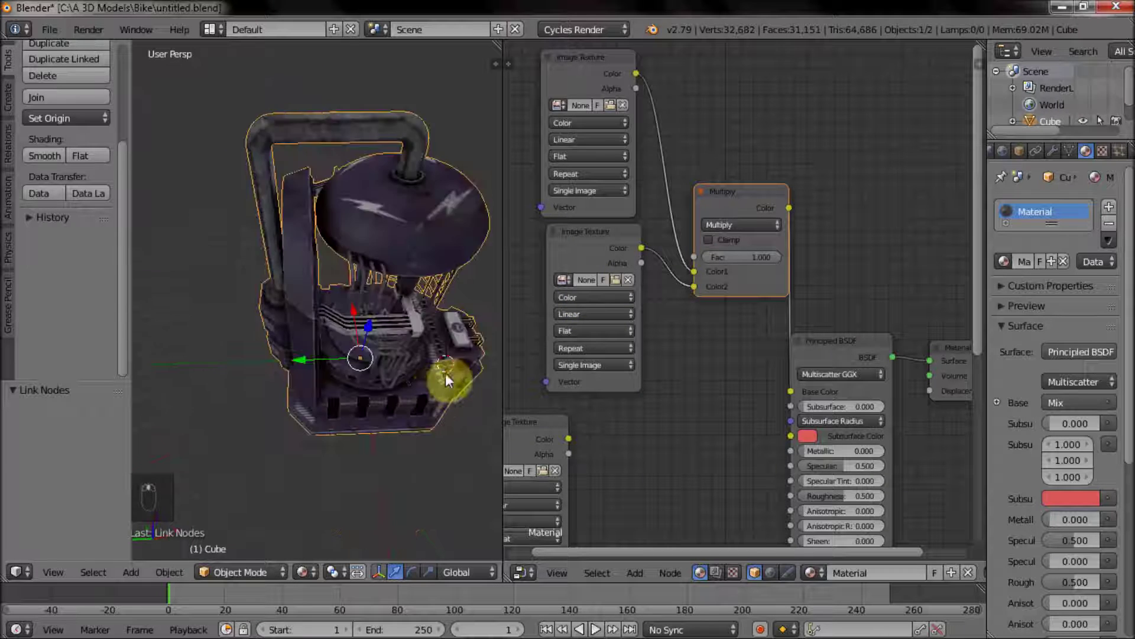
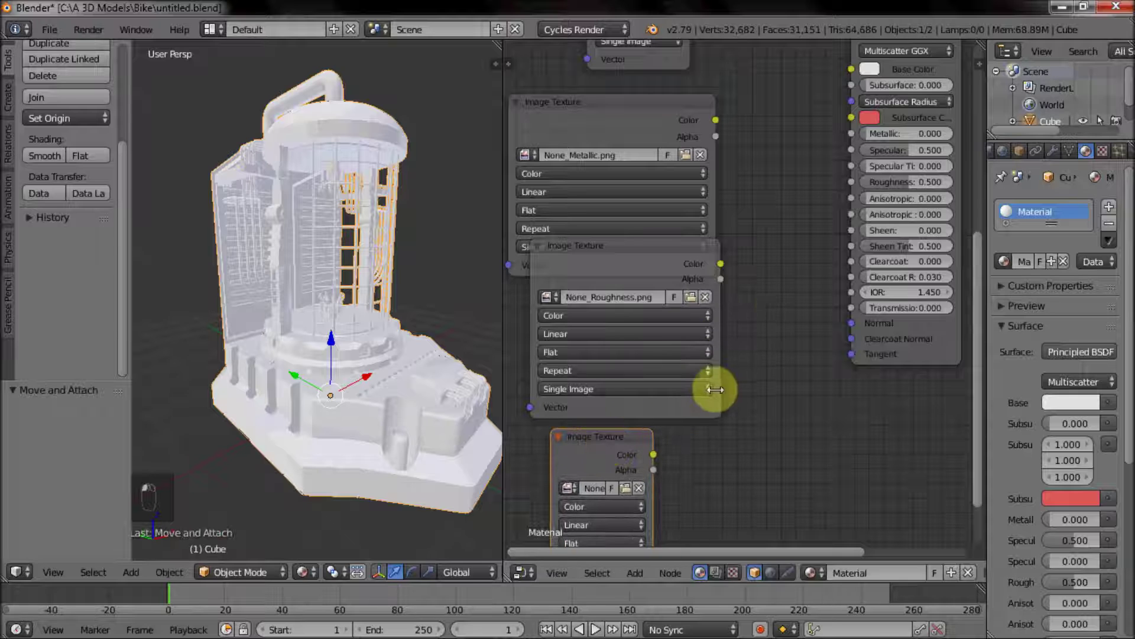
Connect the metallic map to Metallic and add a Normal Map node linked to the shader's Normal input.
left_click_drag(741, 303, 608, 235)
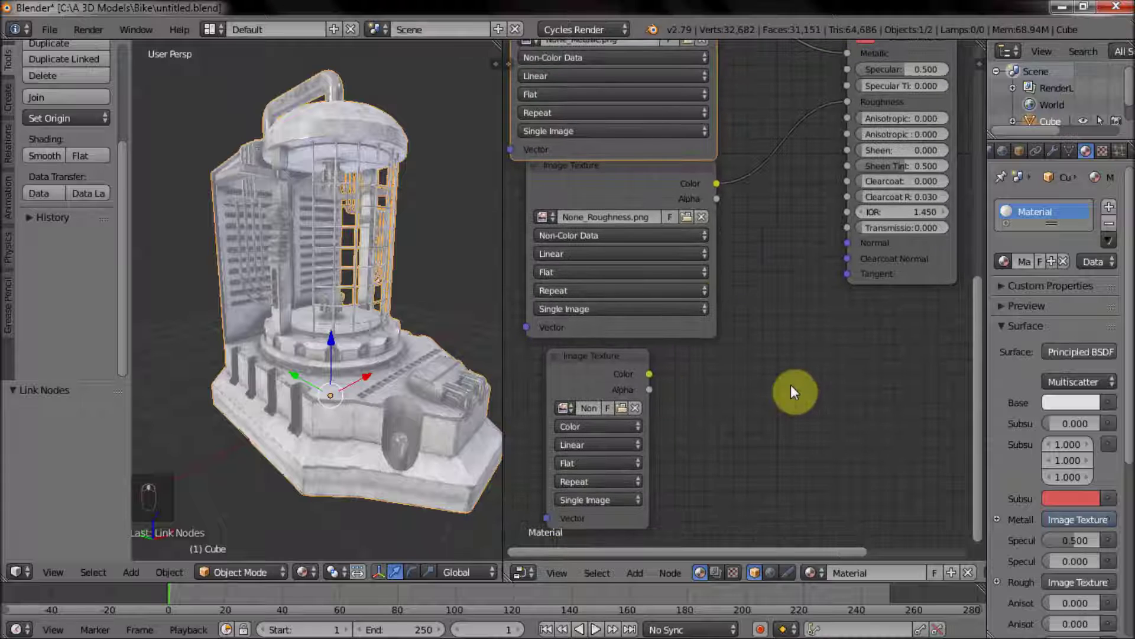
key("shift+a")
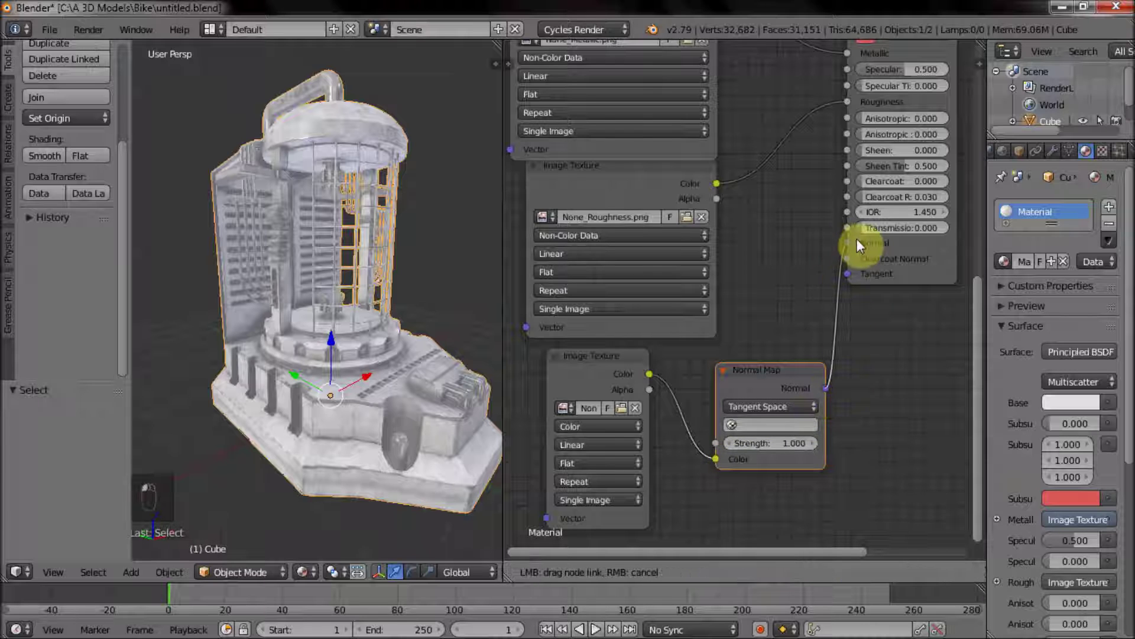
left_click_drag(410, 305, 584, 431)
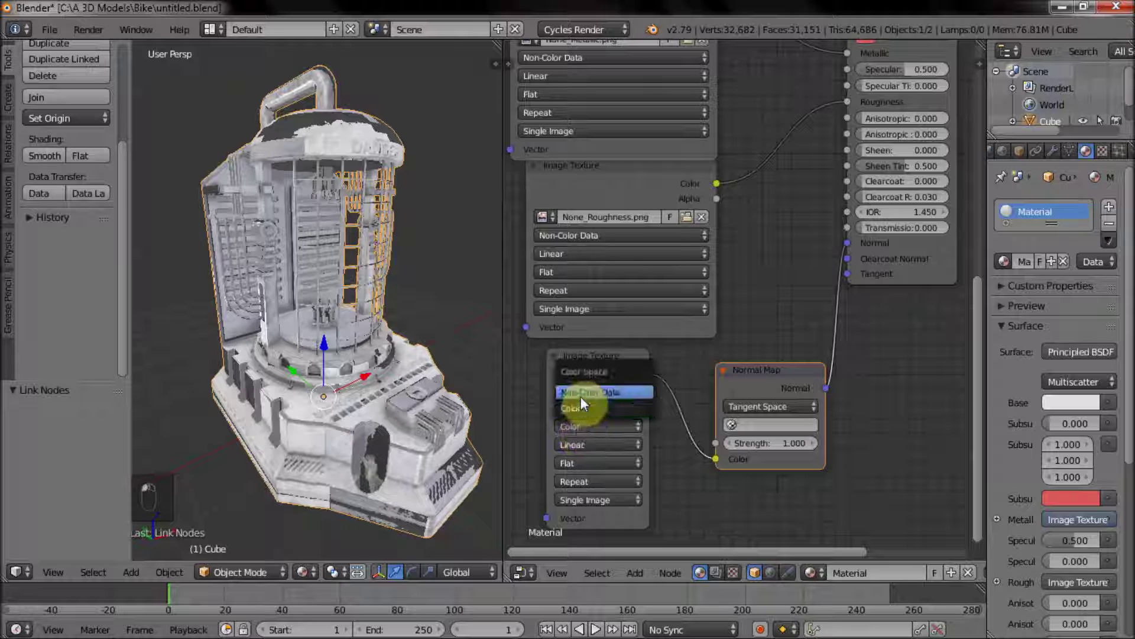
left_click_drag(416, 324, 328, 378)
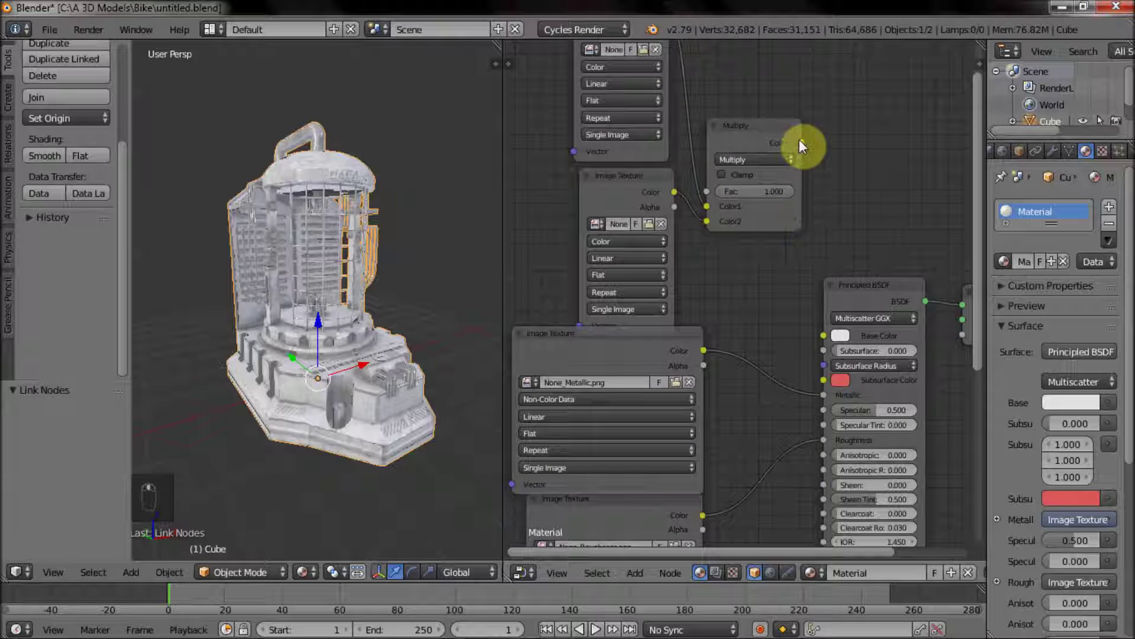
Orbit and zoom around the textured generator, framing the prongs on the central platform.
left_click_drag(807, 144, 838, 339)
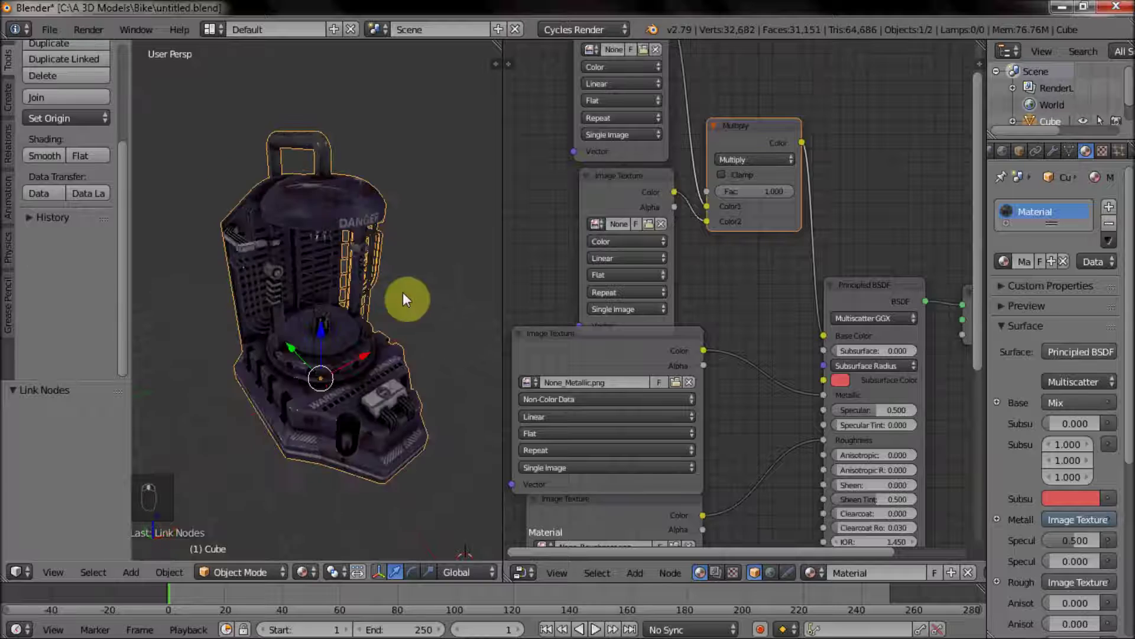
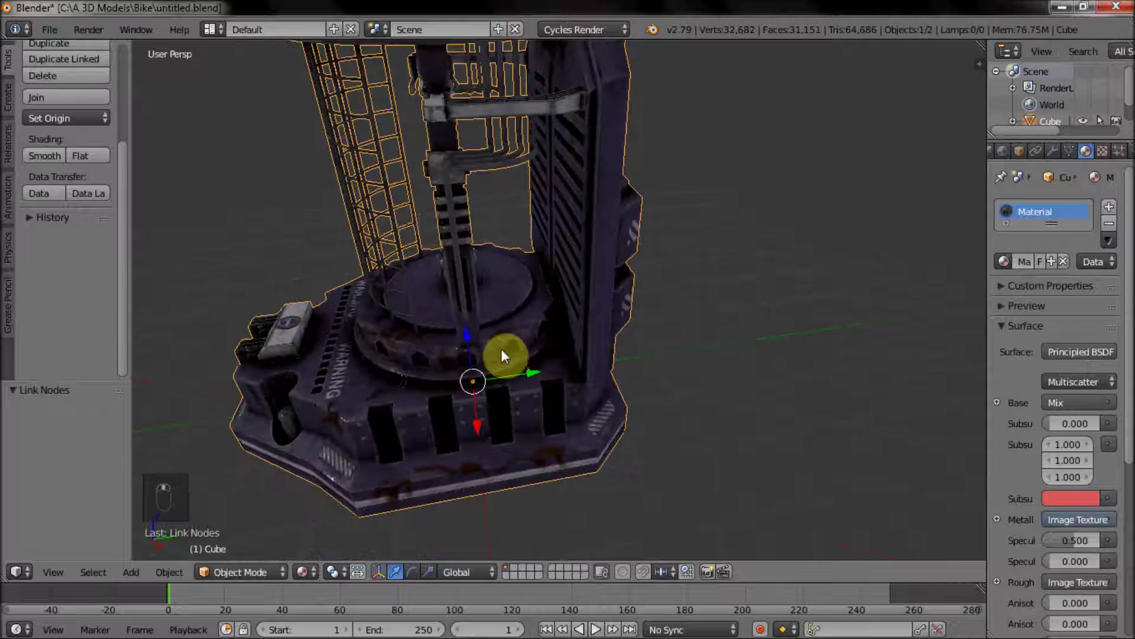
left_click_drag(751, 288, 698, 314)
left_click_drag(709, 381, 834, 410)
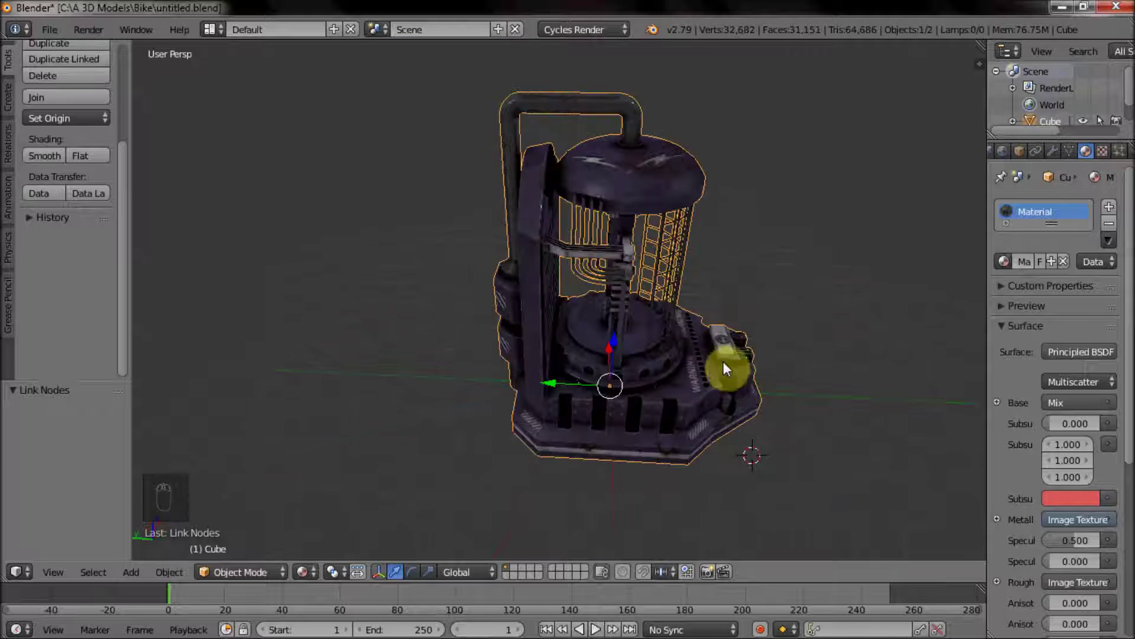
middle_click(688, 364)
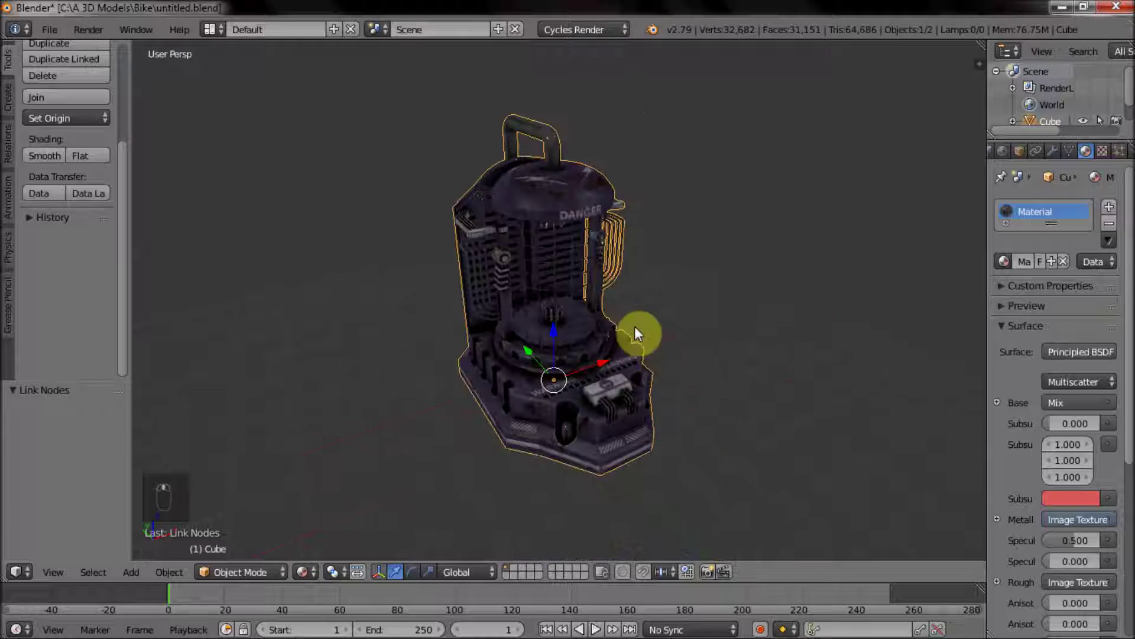
left_click_drag(639, 324, 555, 315)
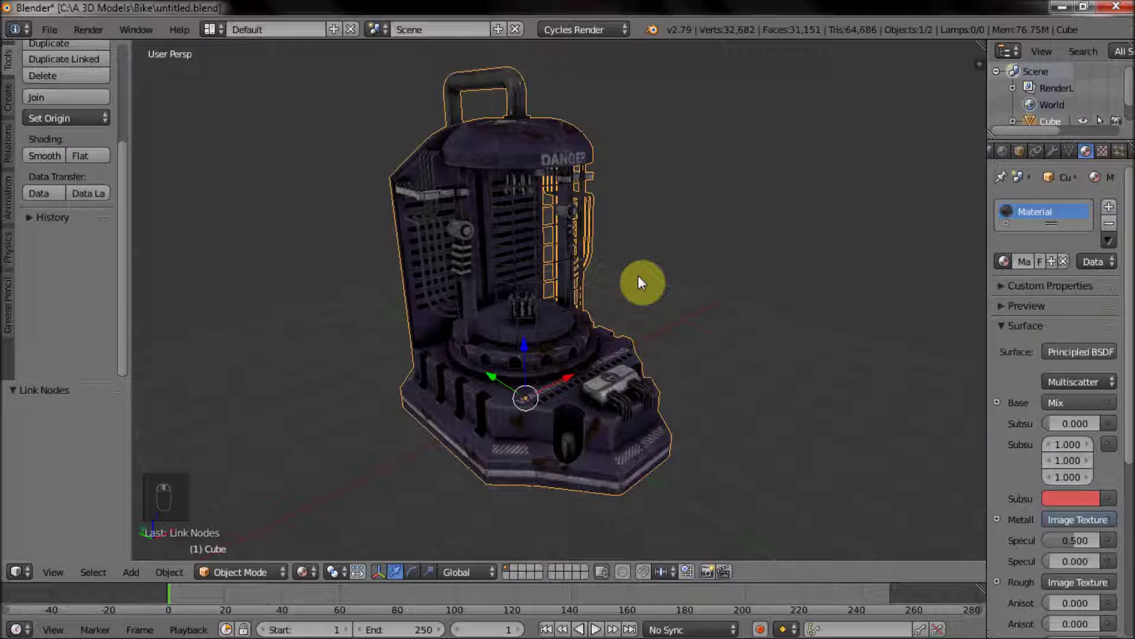
left_click_drag(642, 279, 674, 337)
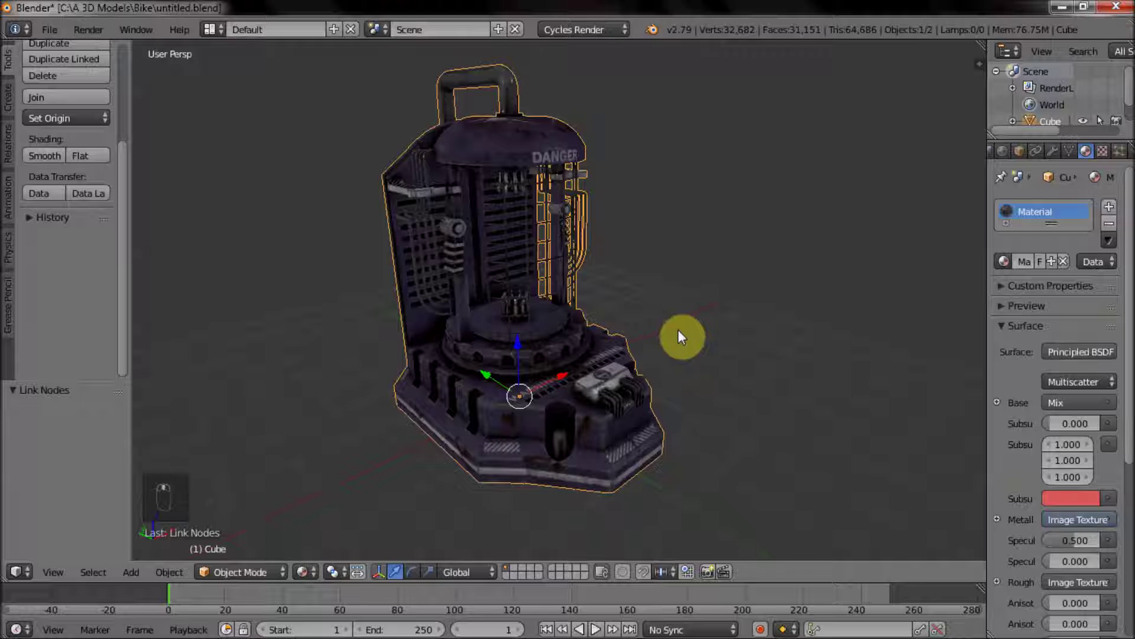
left_click_drag(604, 335, 699, 291)
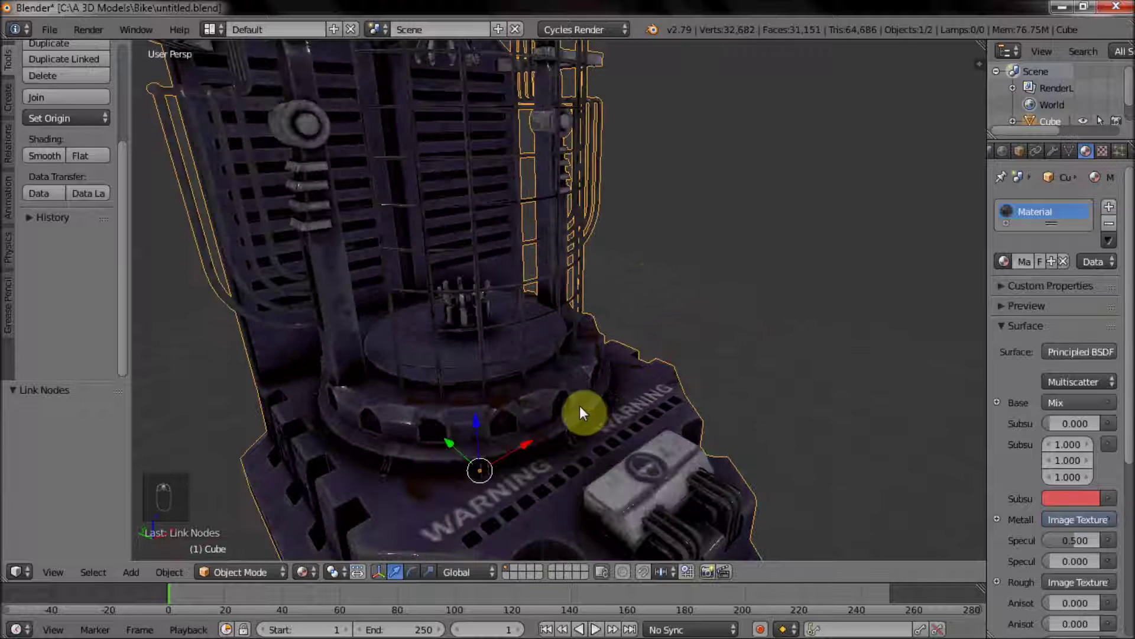
left_click_drag(585, 408, 631, 320)
left_click_drag(725, 368, 517, 320)
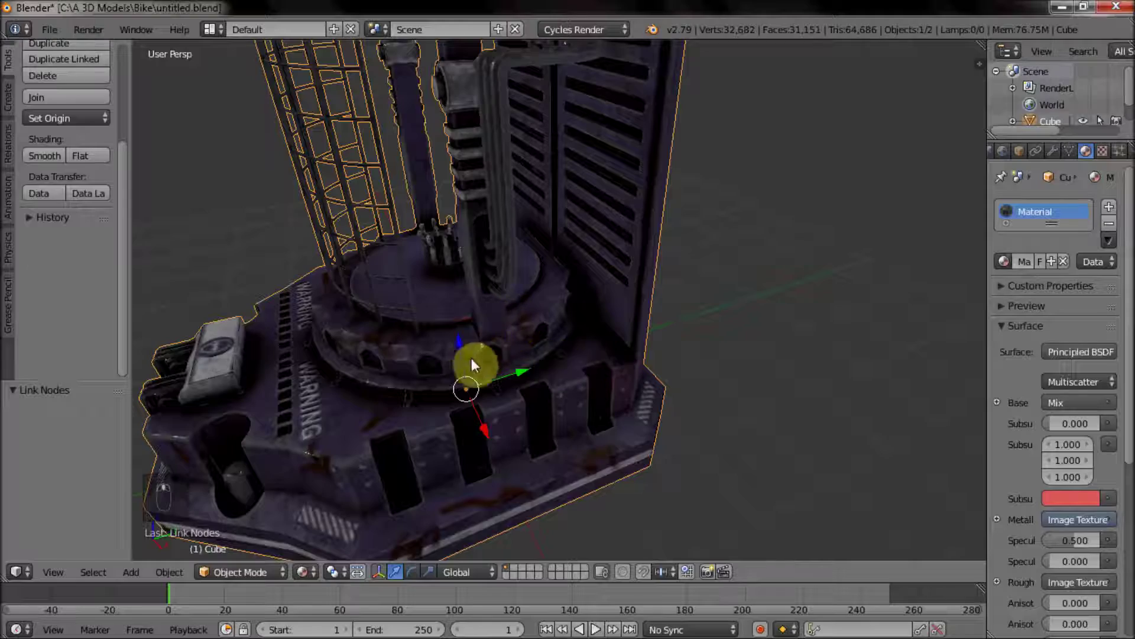
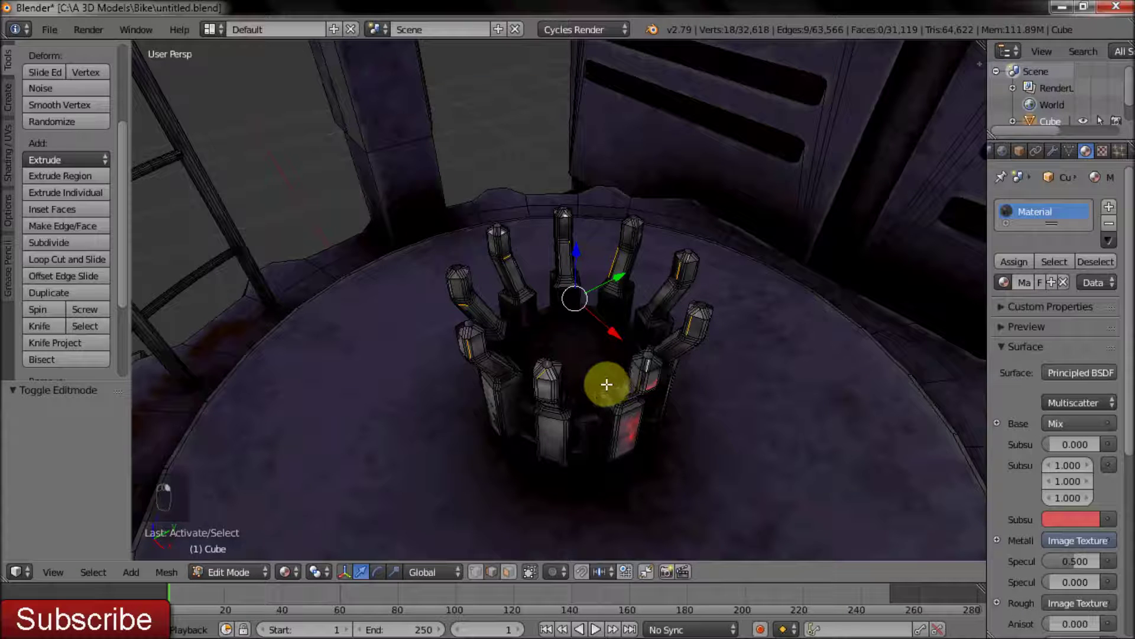
Select the connected prong geometry and duplicate it.
key("ctrl+l")
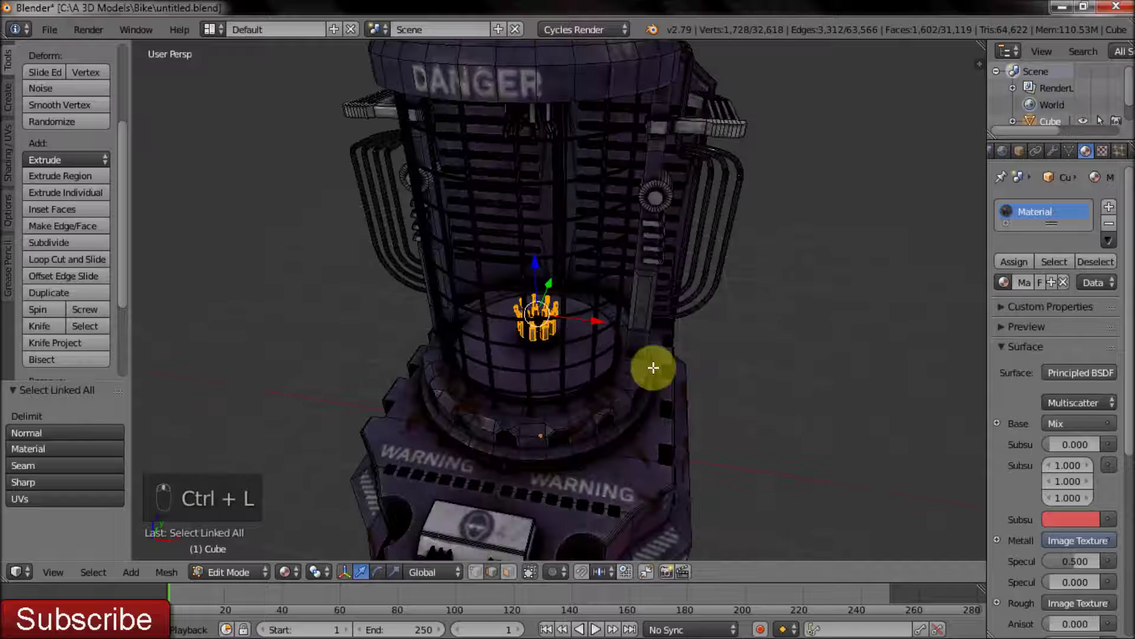
key("shift+d")
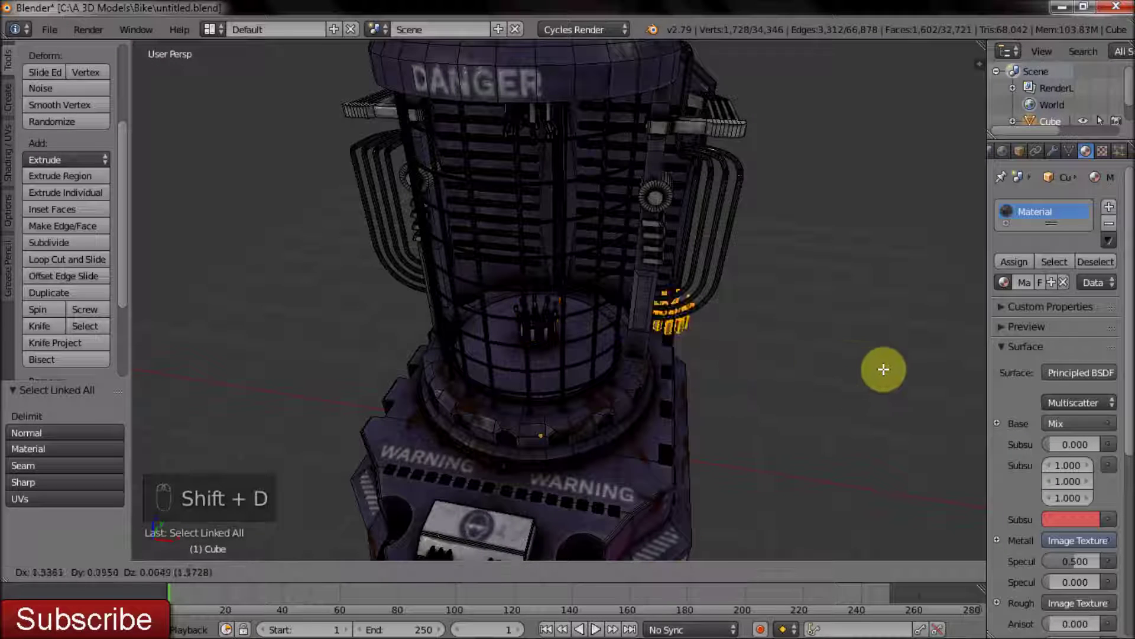
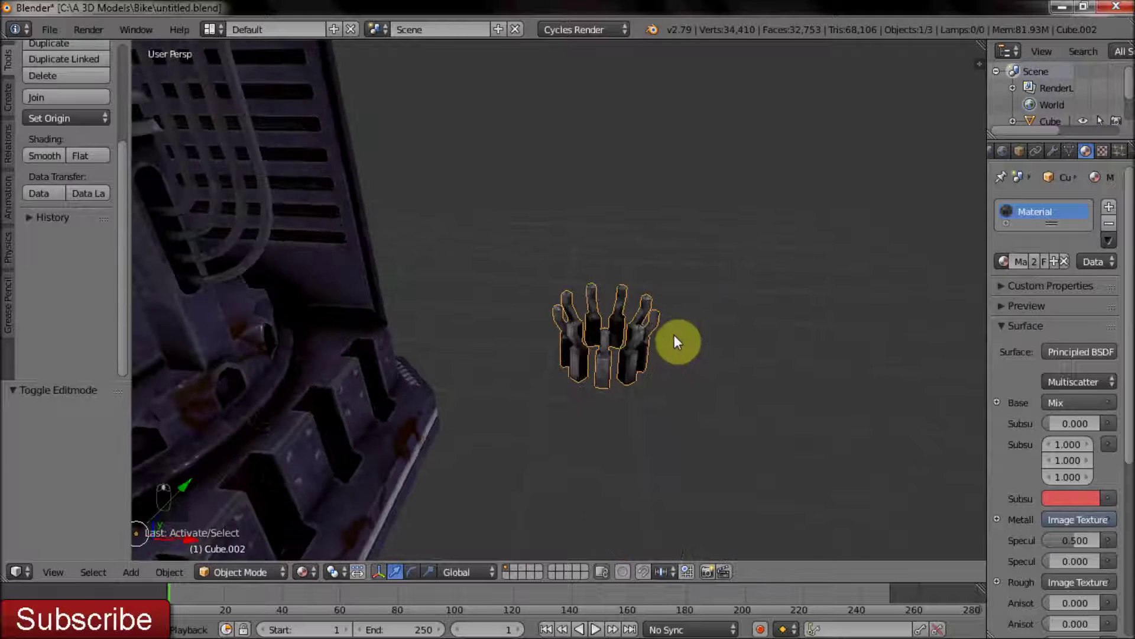
Set the separated prong object's origin to its geometry.
key("Tab")
key("Tab")
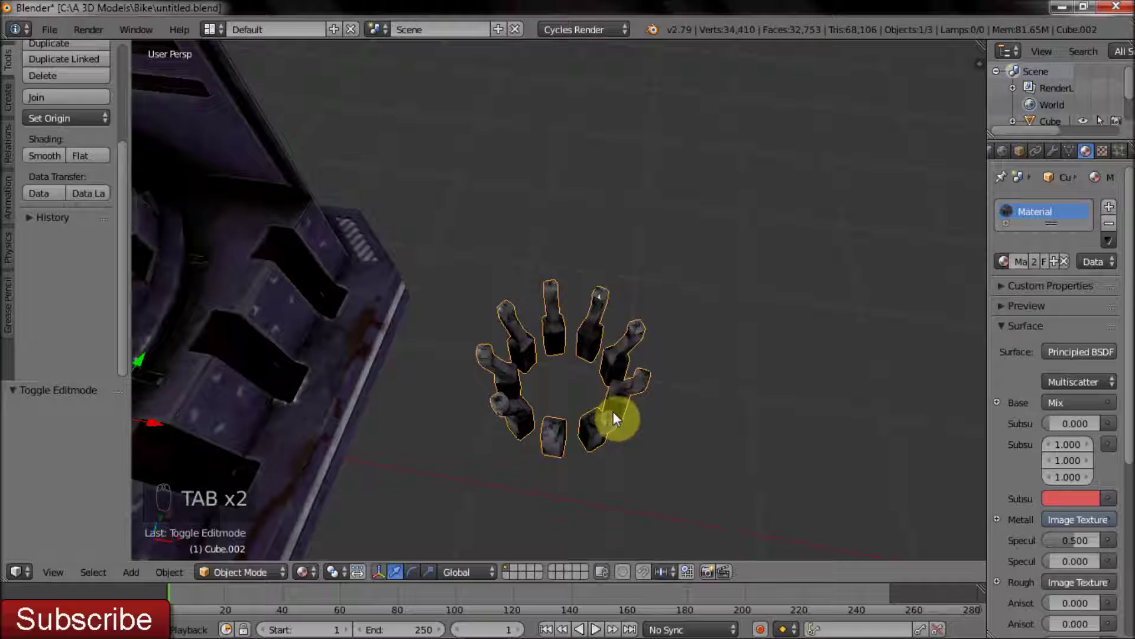
key("shift+s")
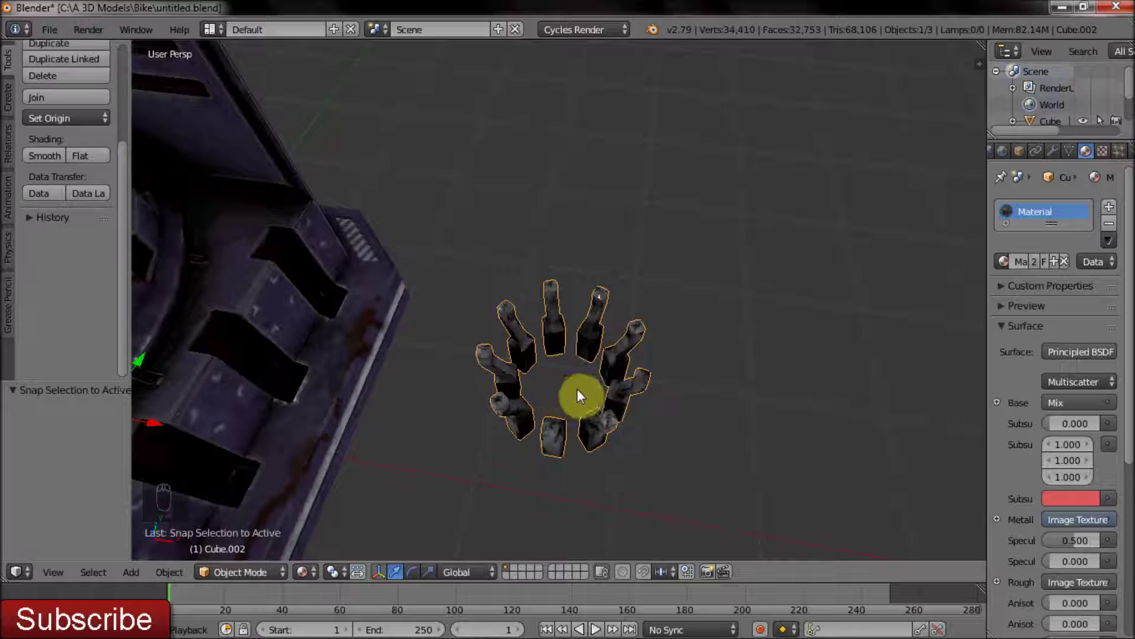
key("ctrl+shift+alt+c")
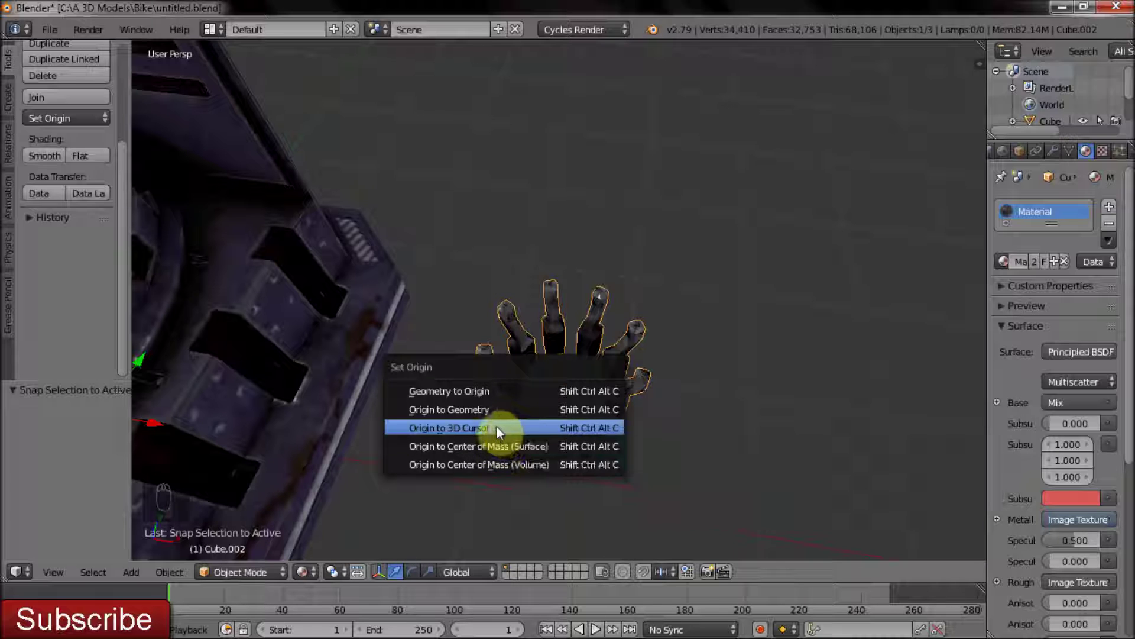
left_click_drag(499, 429, 500, 446)
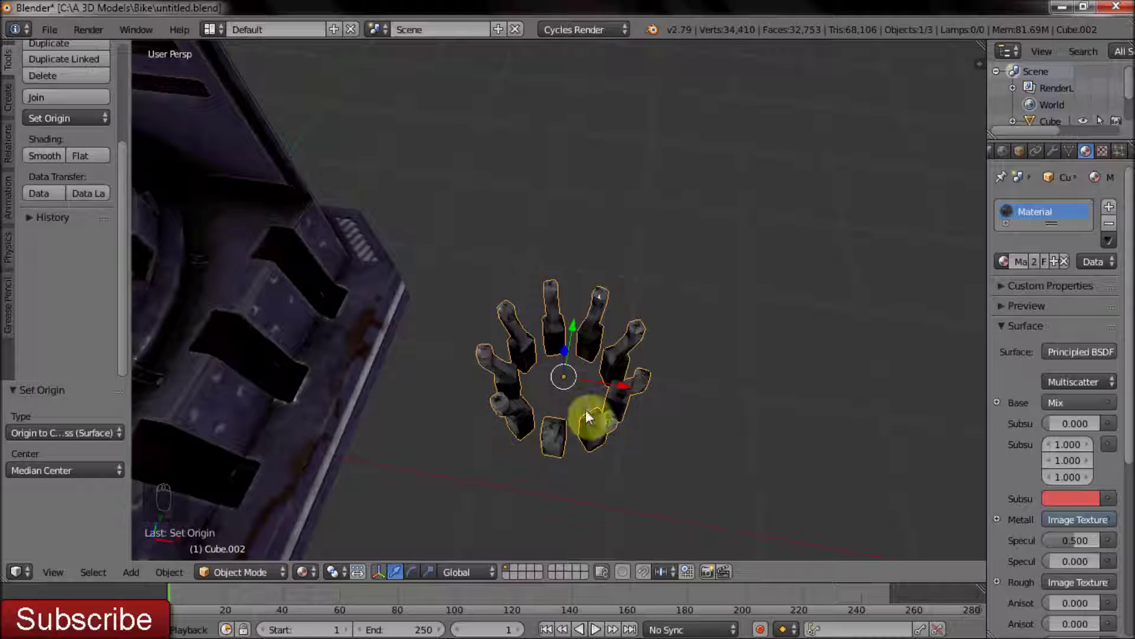
Snap the 3D cursor to the prong cluster so new objects are added there.
left_click_drag(611, 362, 557, 365)
key("shift+a")
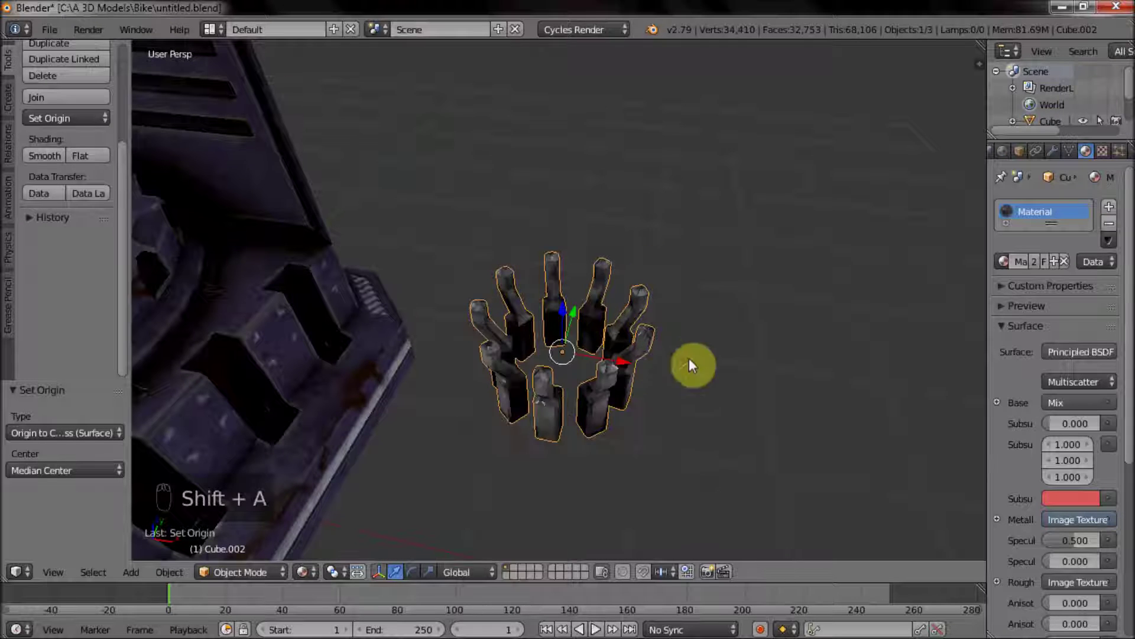
key("shift+s")
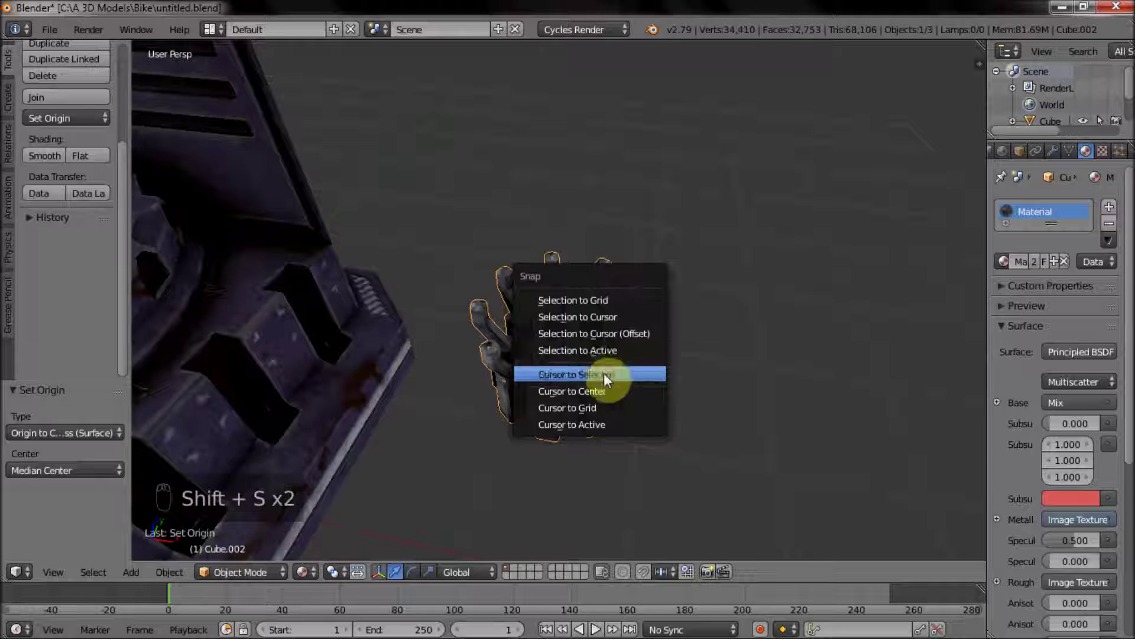
key("Tab")
key("Tab")
Add a plane at the prongs, scale it down, and enter Edit Mode on it.
key("shift+a")
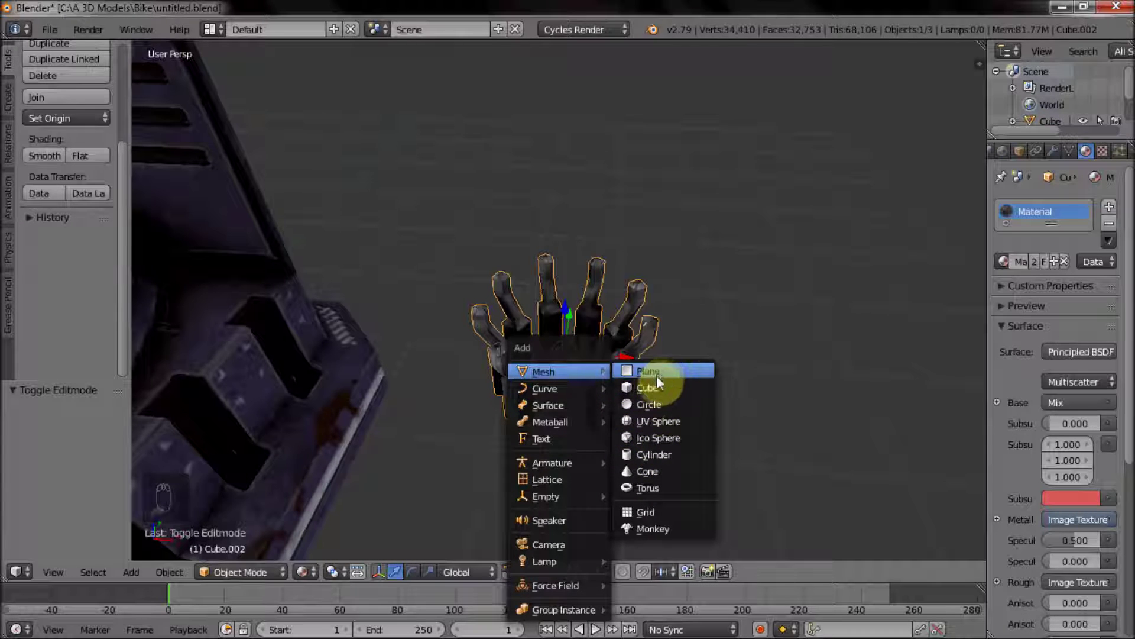
key("s")
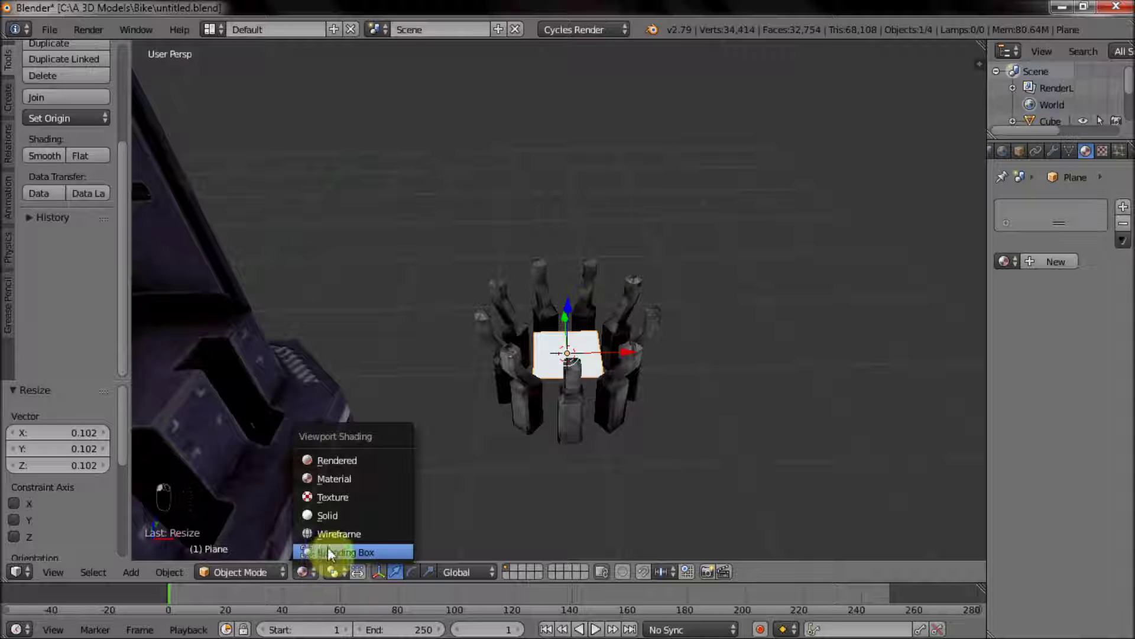
left_click(306, 573)
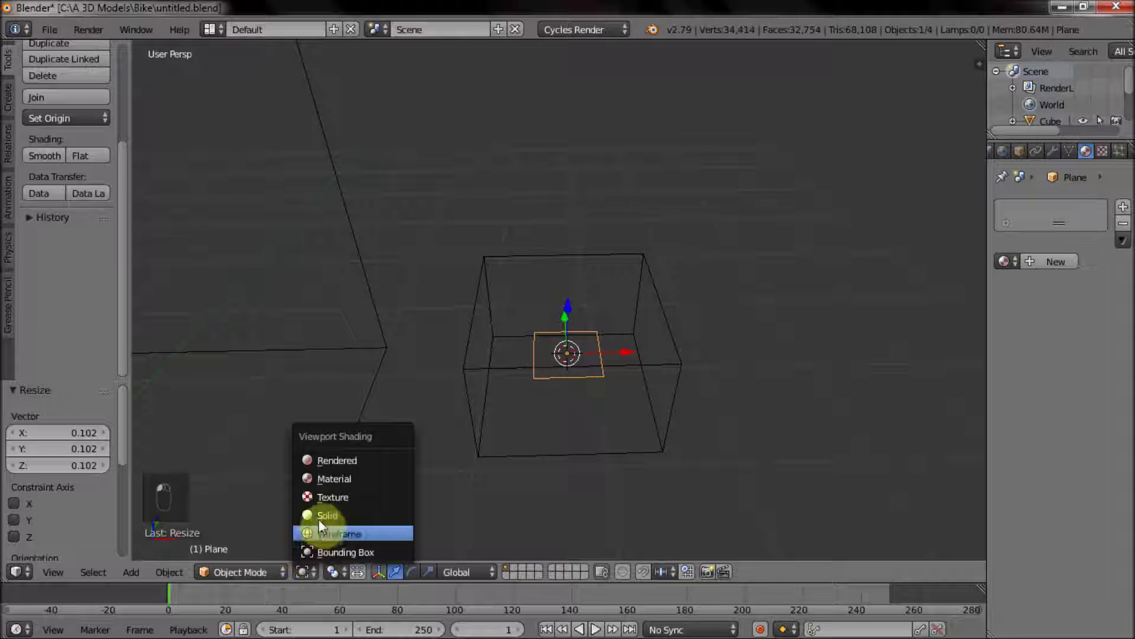
left_click_drag(597, 374, 625, 360)
key("Tab")
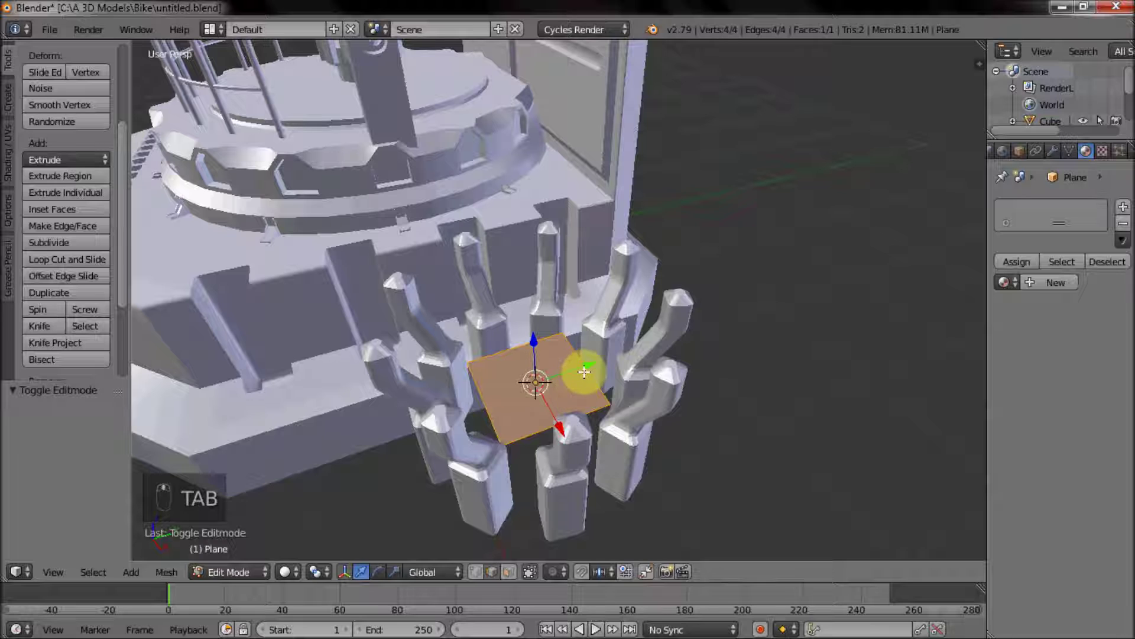
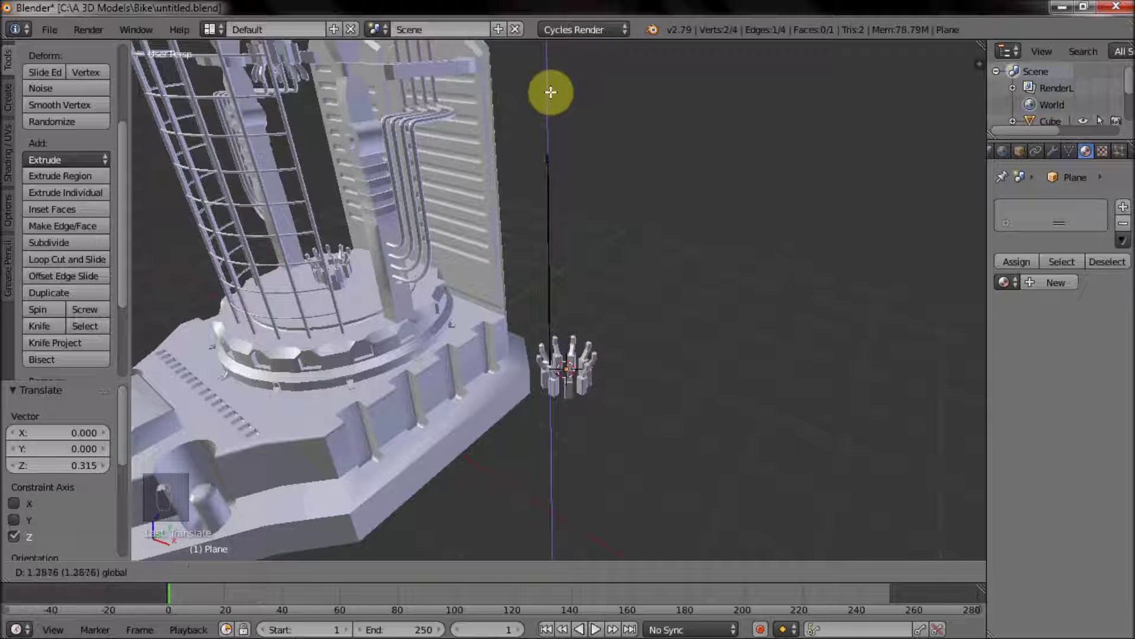
Extrude the plane's edge straight up along Z into a tall thin strip, viewed in perspective.
key("KP_5")
key("KP_1")
key("KP_3")
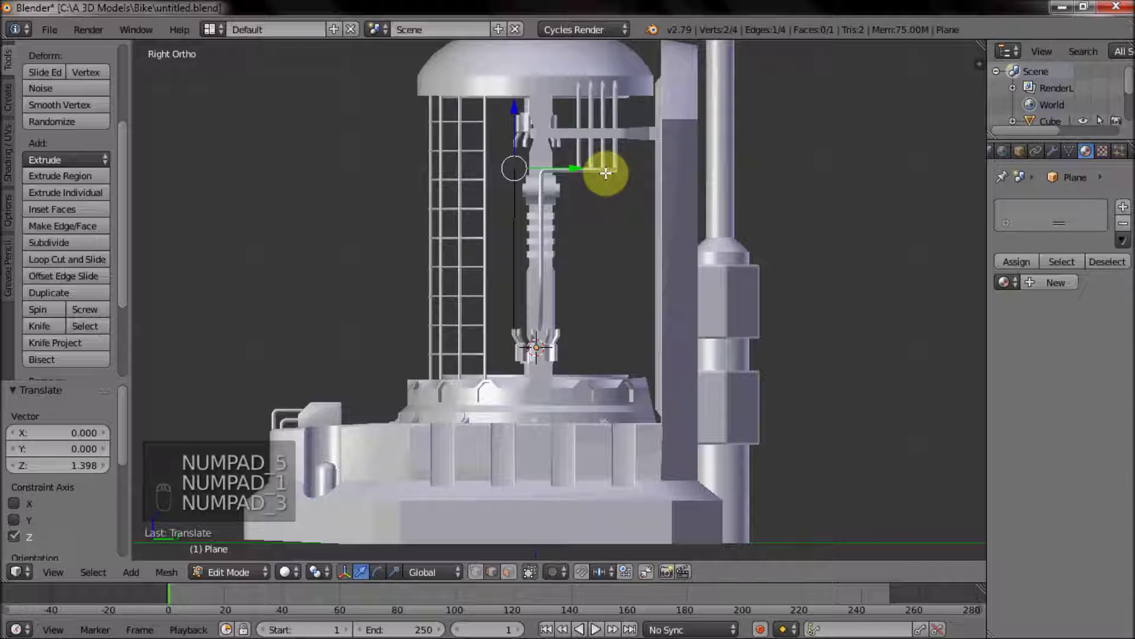
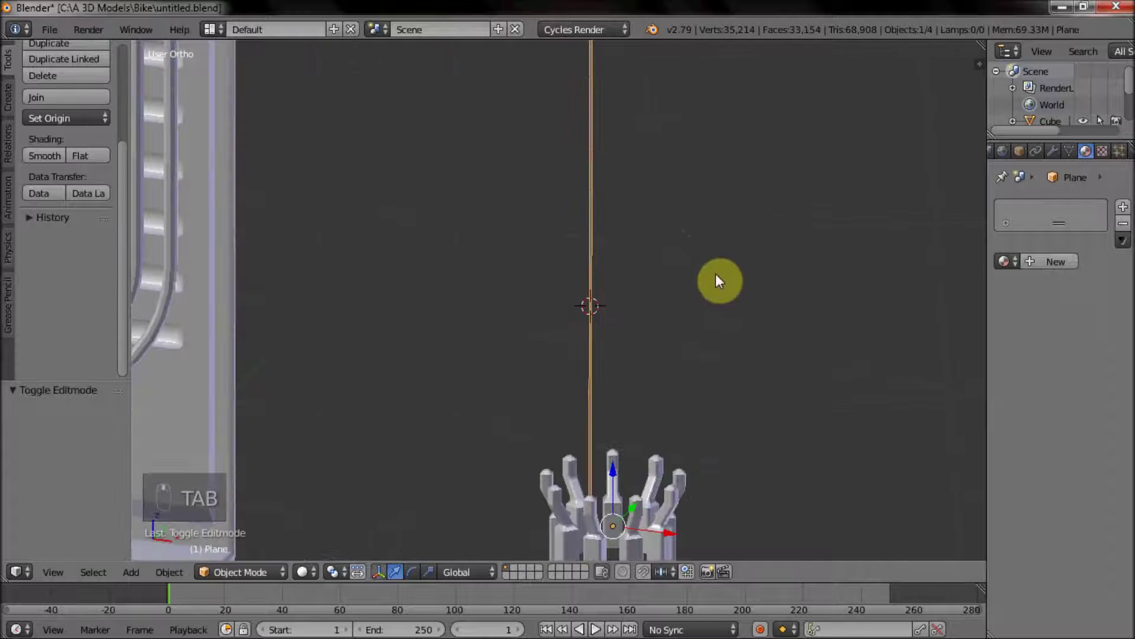
key("KP_5")
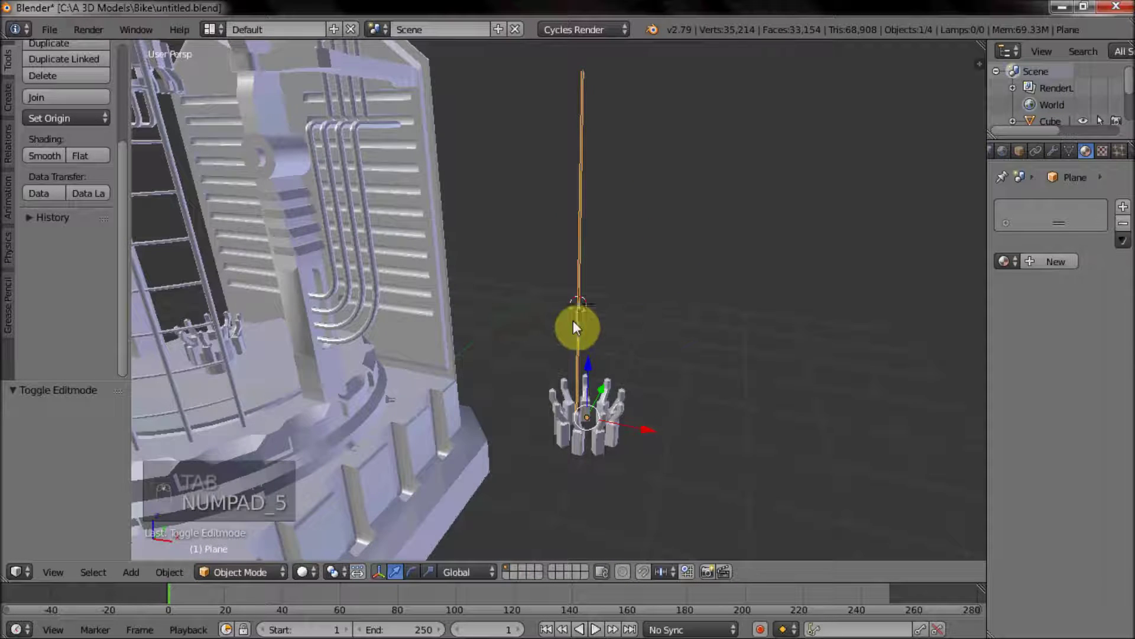
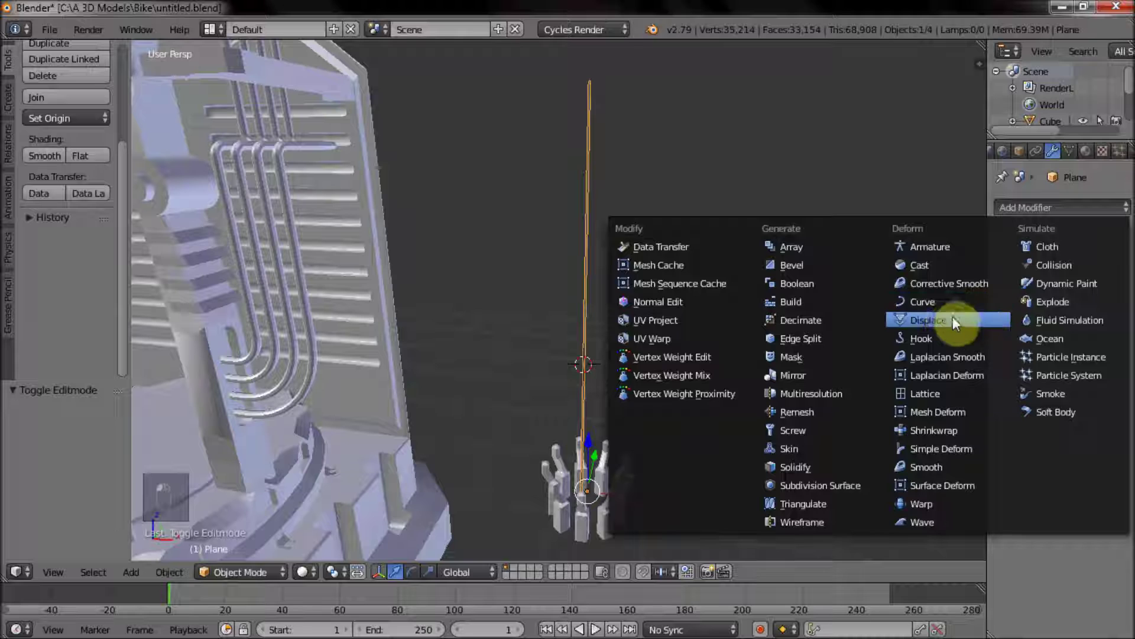
Inspect the Clouds-displaced jagged strip from several angles and return to editing its mesh.
left_click_drag(795, 278, 715, 274)
middle_click(699, 274)
middle_click(717, 300)
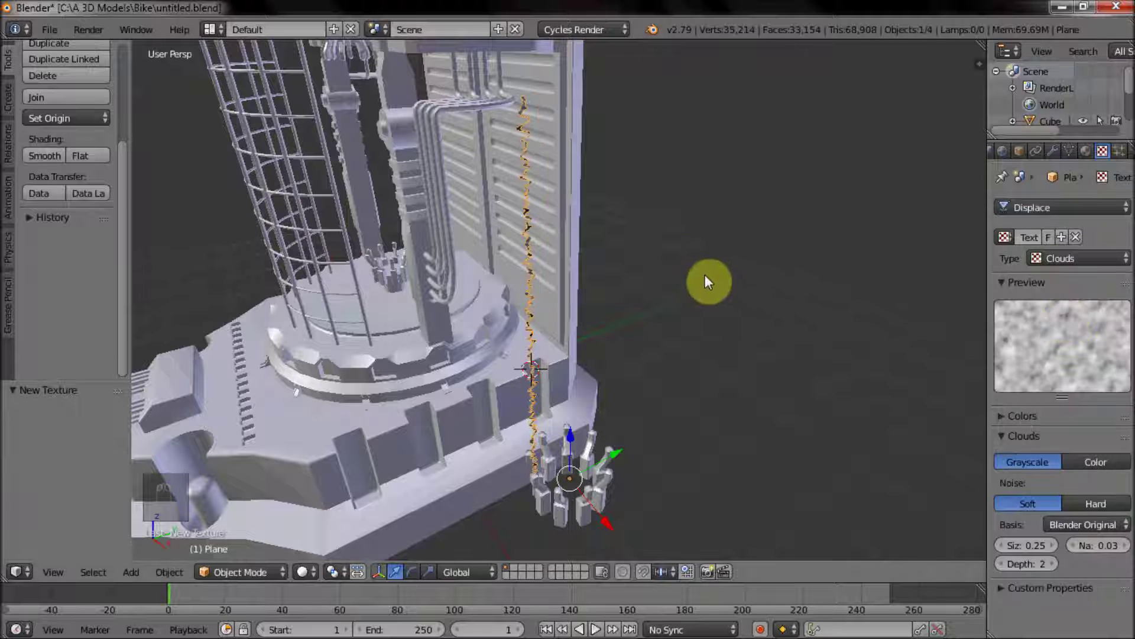
left_click_drag(669, 244, 755, 218)
middle_click(801, 231)
left_click_drag(816, 232, 756, 249)
middle_click(711, 249)
middle_click(676, 294)
key("Tab")
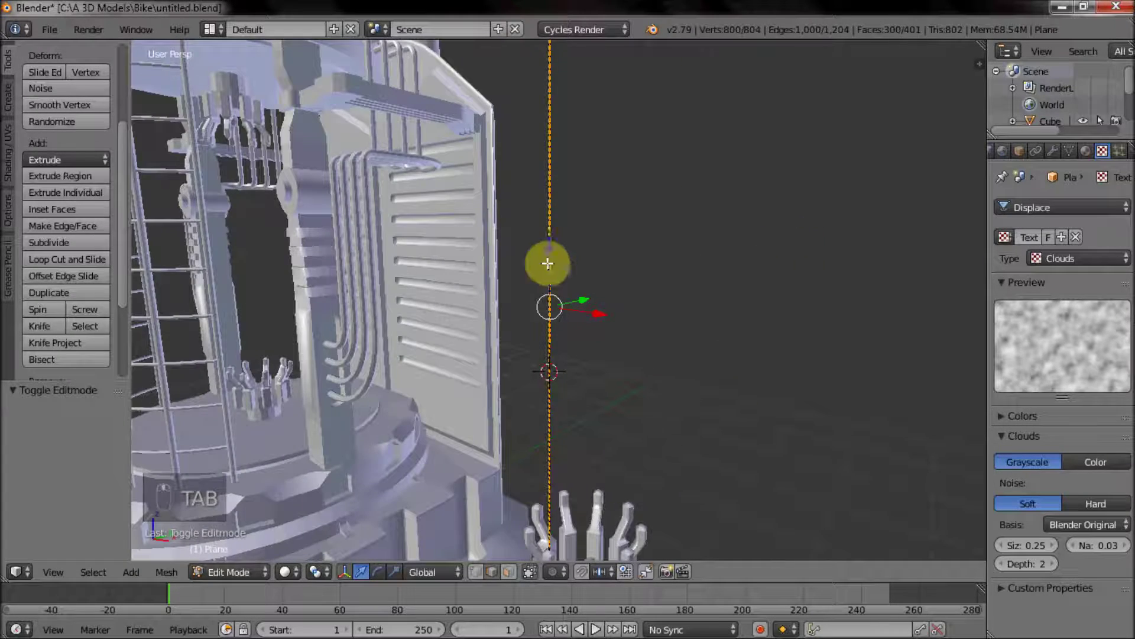
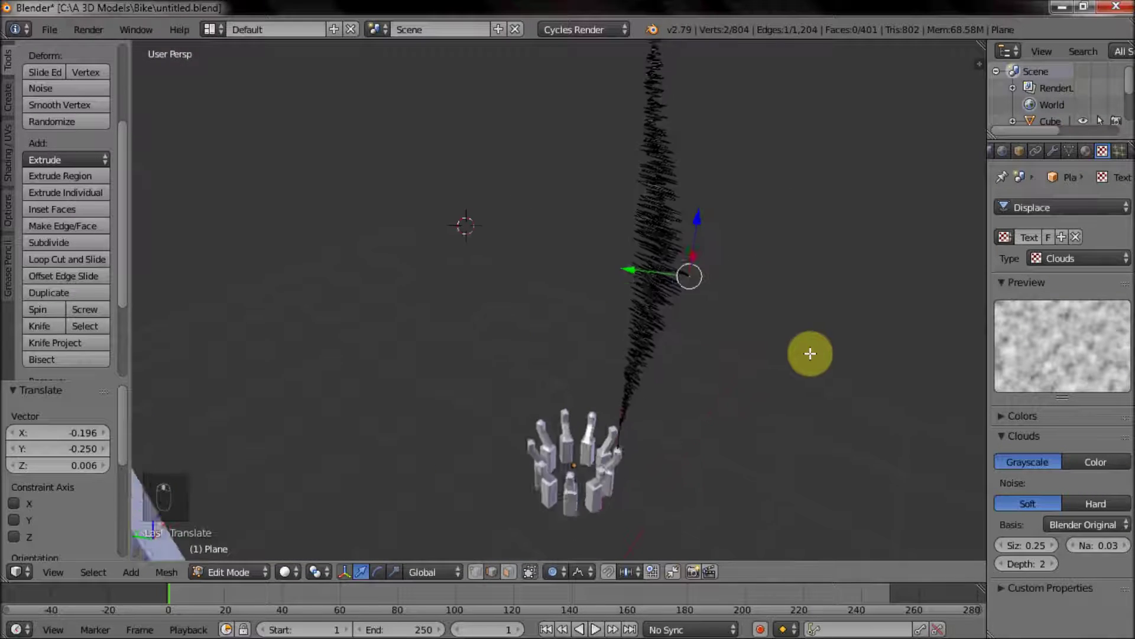
Bend the strand into a gentle S-curve by moving vertices with proportional-editing falloff.
key("ctrl+z")
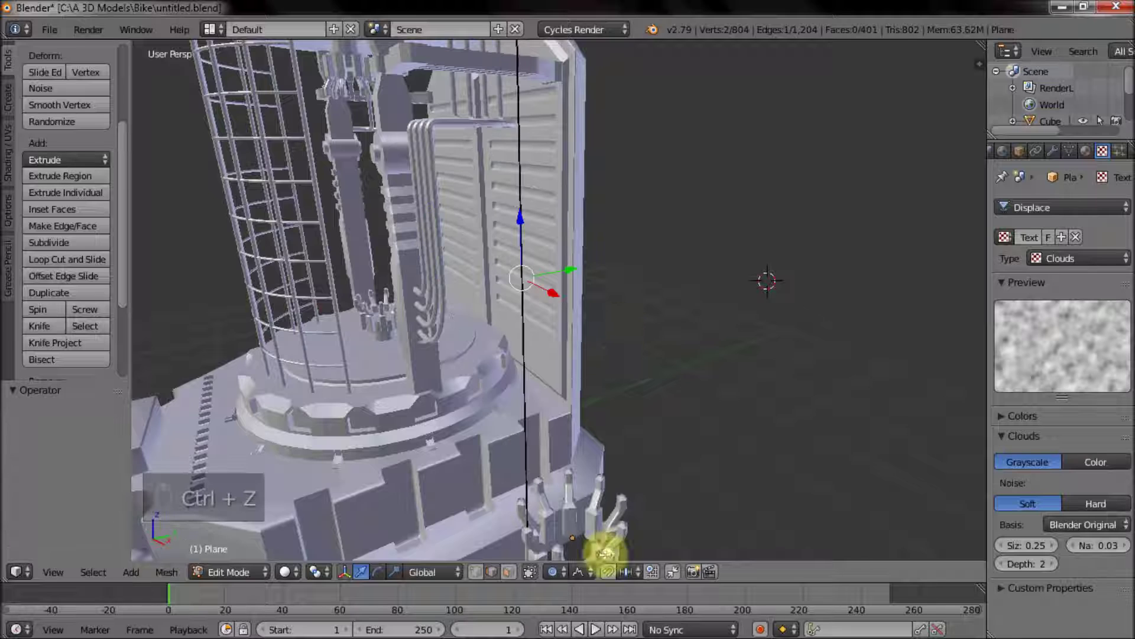
left_click_drag(584, 578, 617, 541)
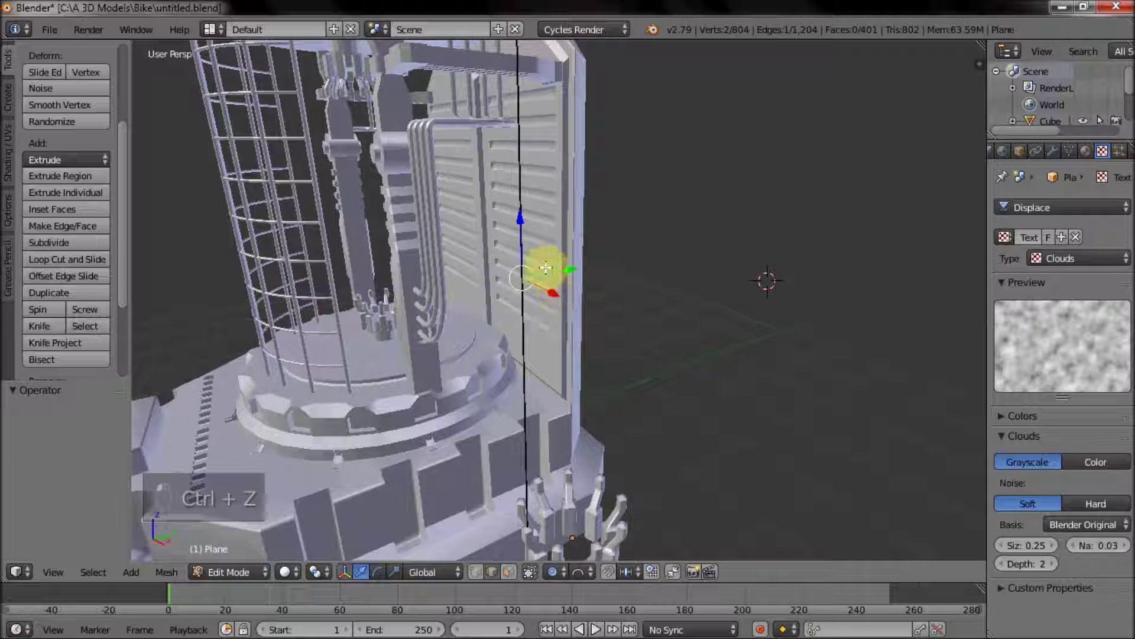
left_click_drag(610, 549, 610, 549)
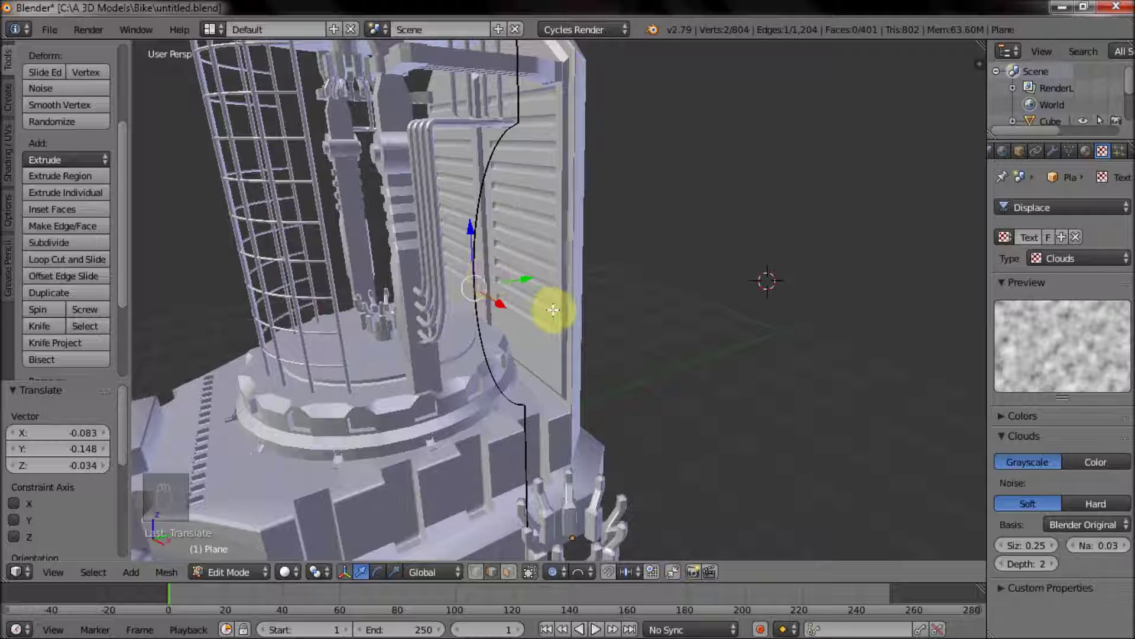
key("ctrl+z")
left_click(585, 579)
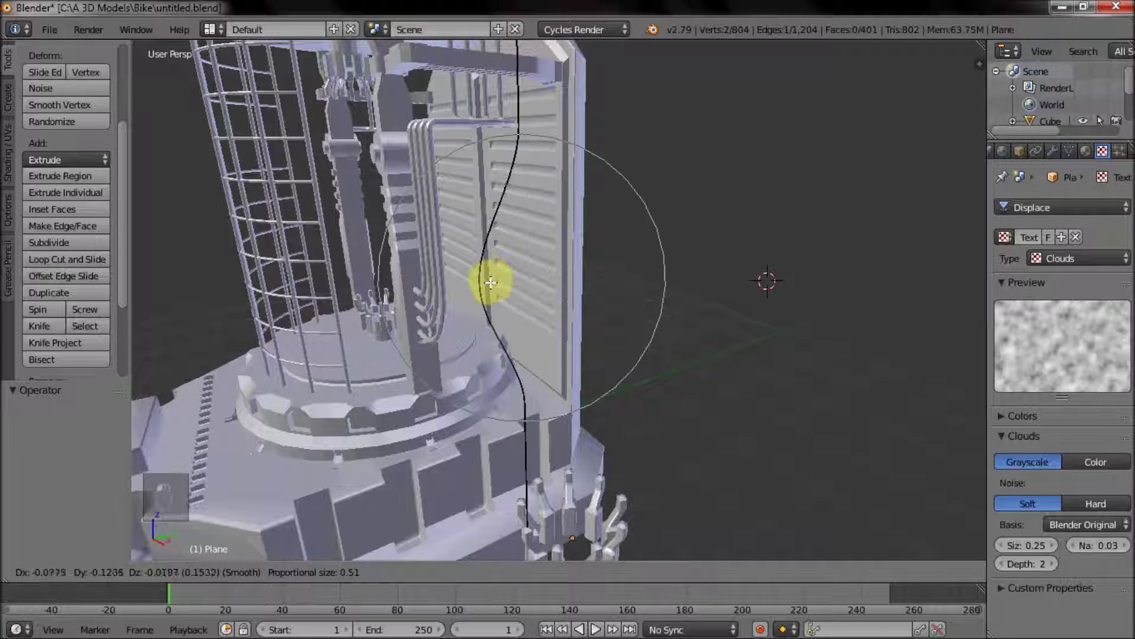
middle_click(610, 550)
left_click_drag(613, 545, 602, 477)
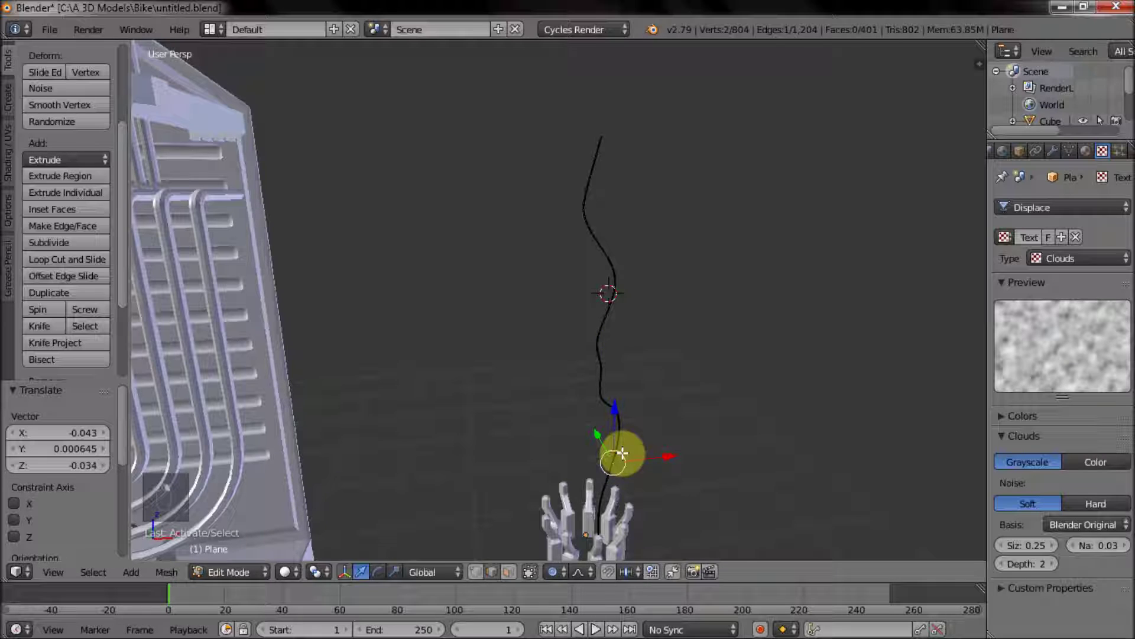
middle_click(353, 158)
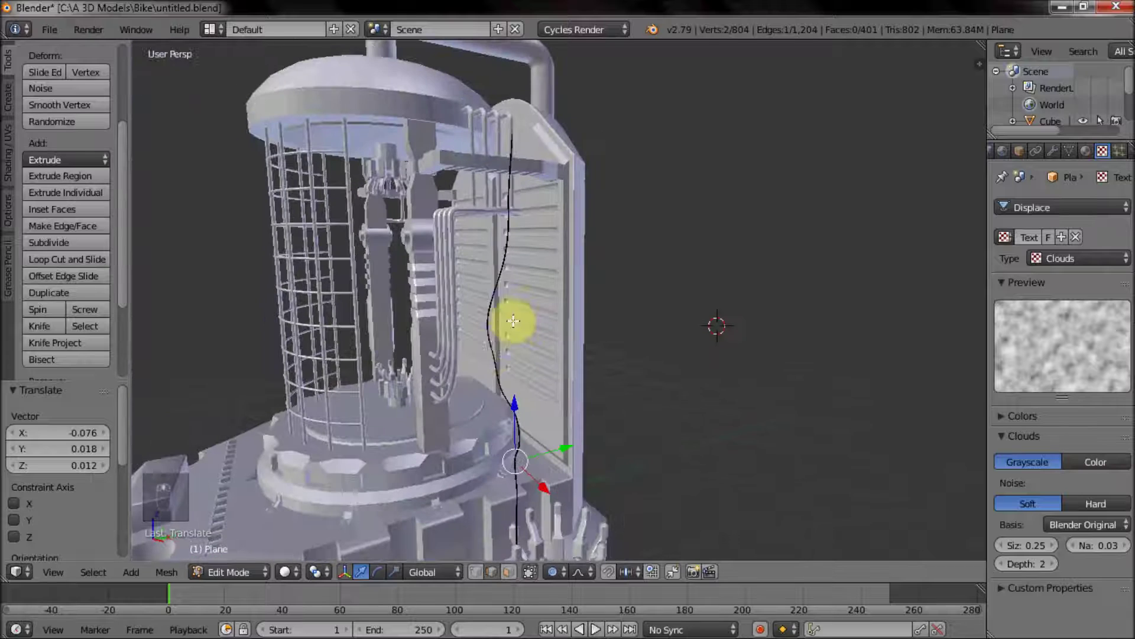
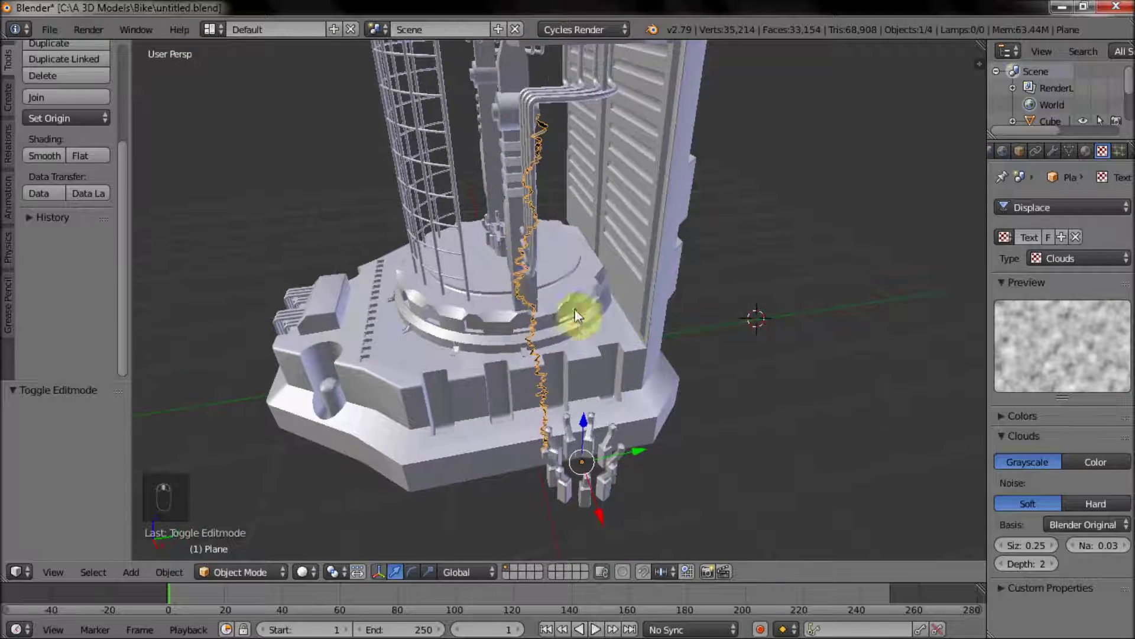
Select the whole strand and move it over the prongs at the generator's base.
key("Tab")
key("a")
key("a")
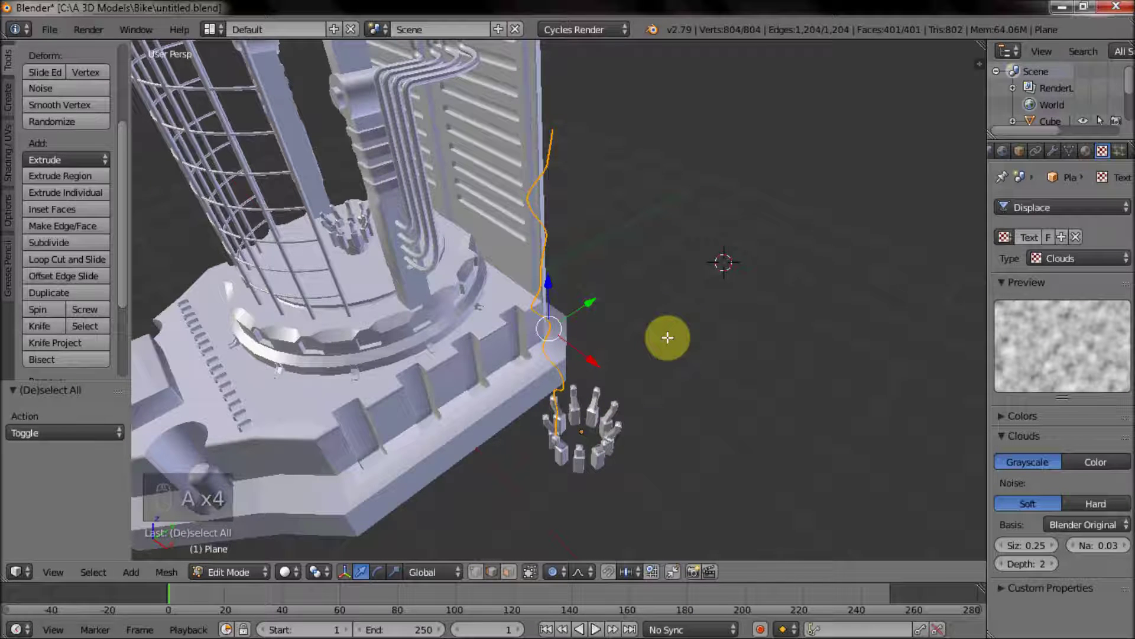
key("shift+c")
key("Tab")
key("shift+s")
key("Tab")
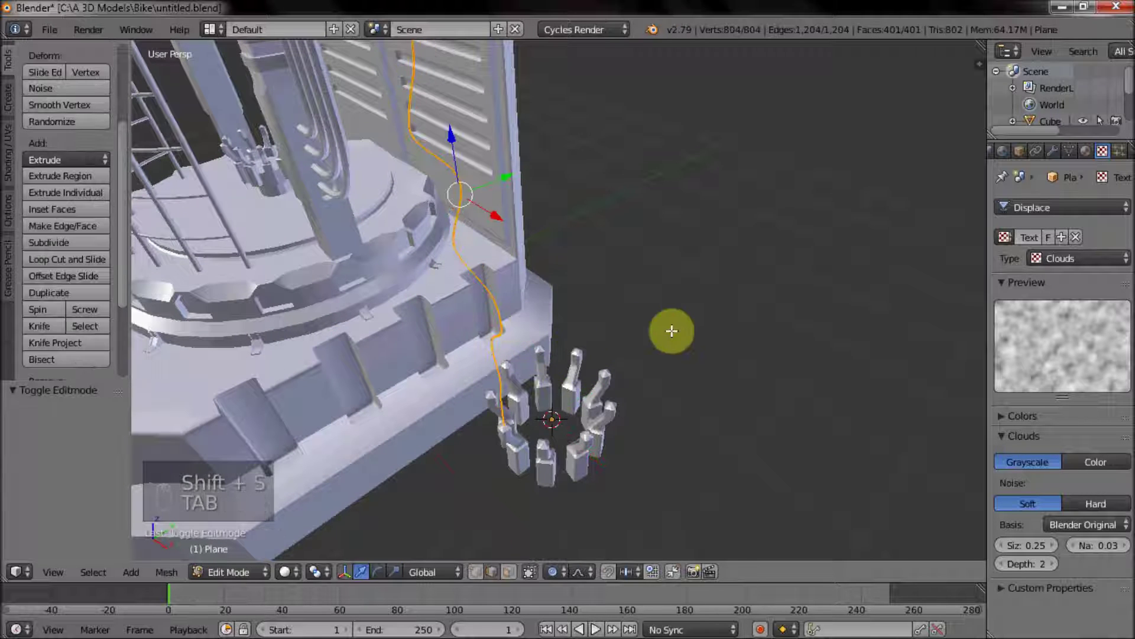
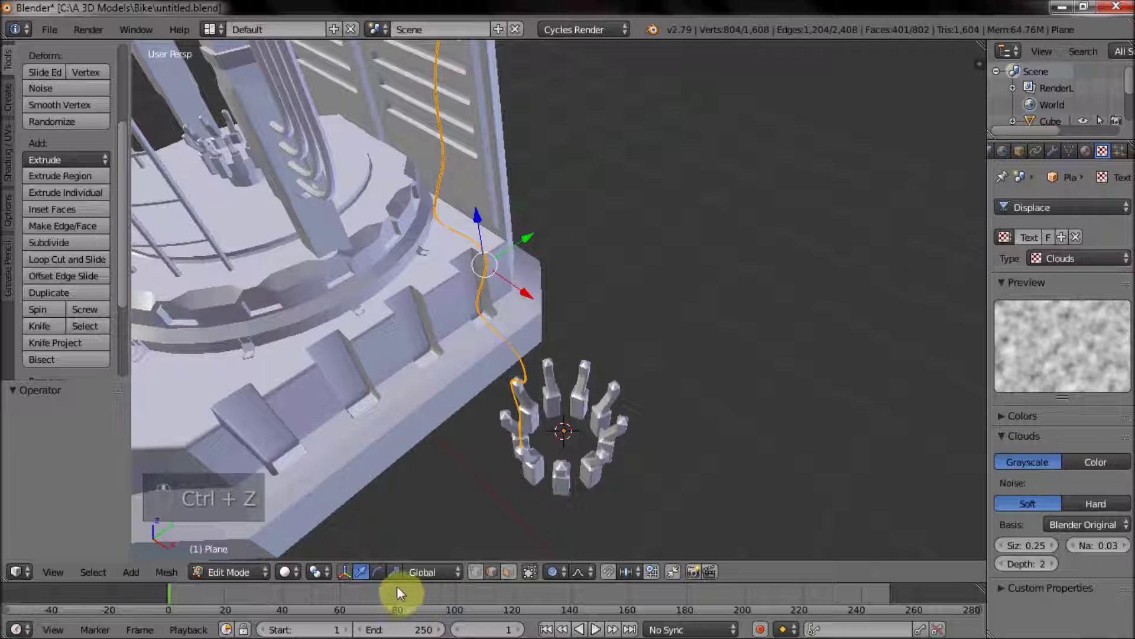
Duplicate the wavy strand and rotate the copy into place beside it.
left_click(579, 556)
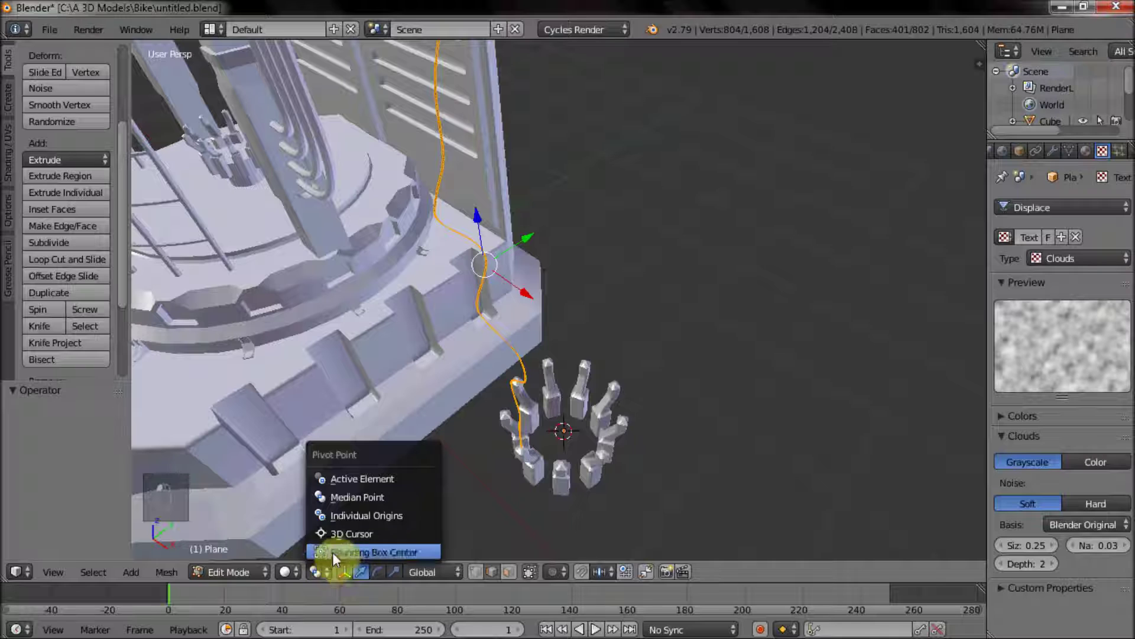
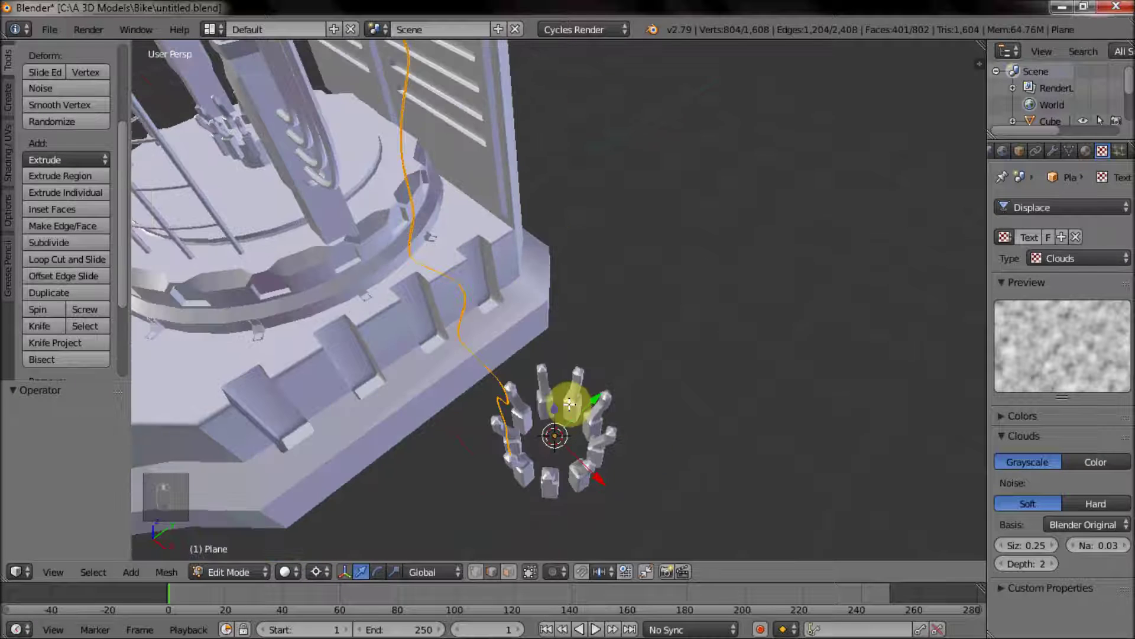
key("Tab")
key("Tab")
key("shift+d")
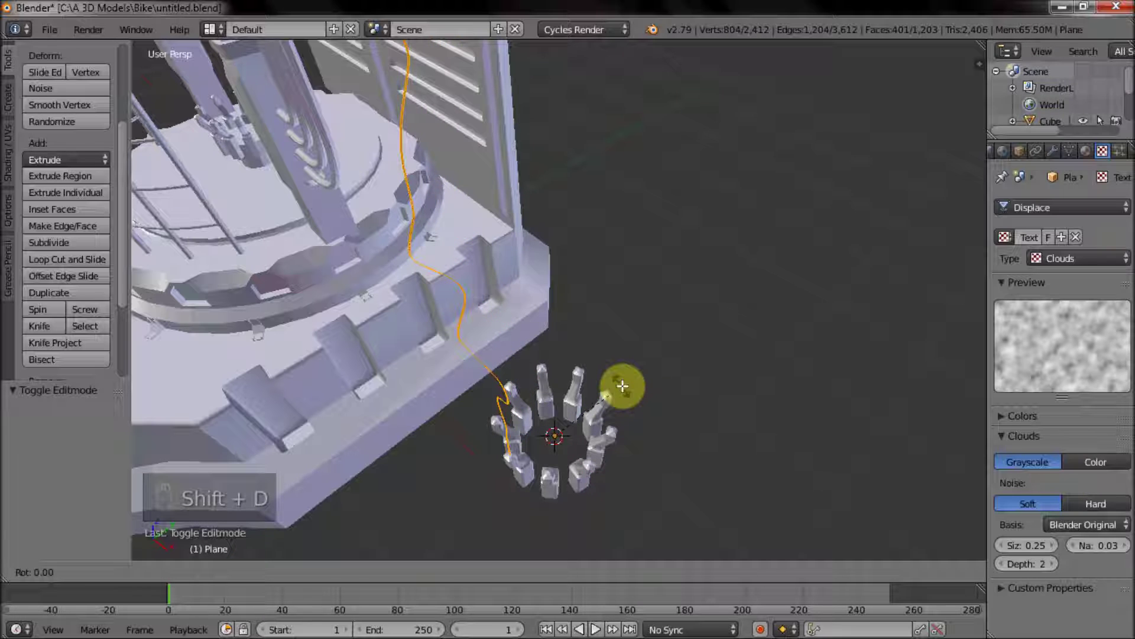
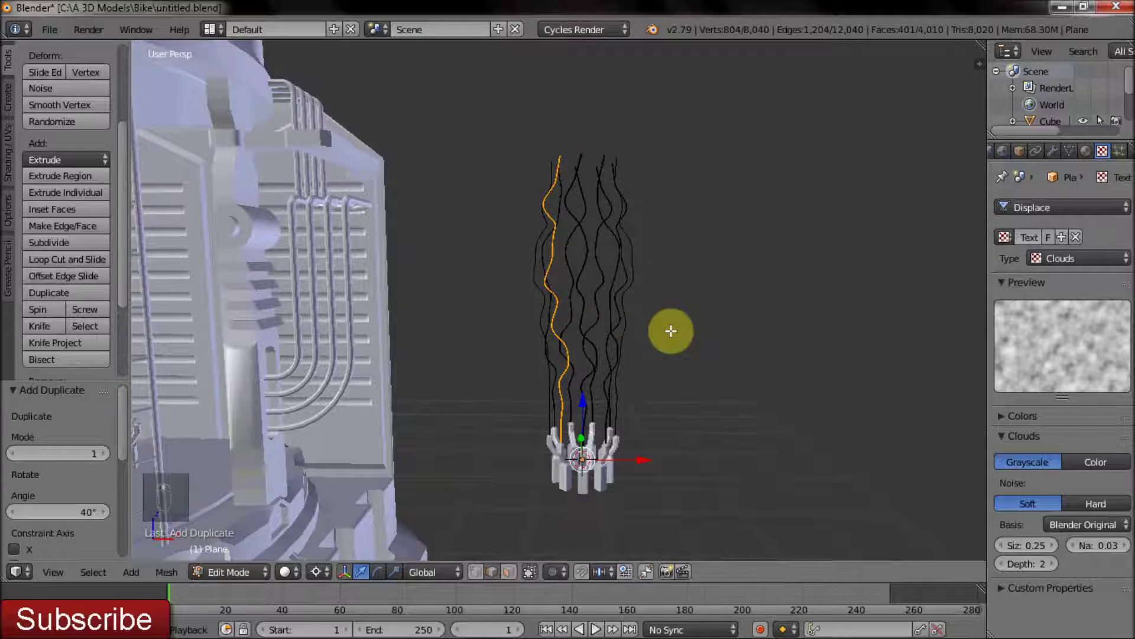
Preview the displaced strand bundle in Object Mode from another angle.
key("Tab")
left_click_drag(749, 336, 696, 338)
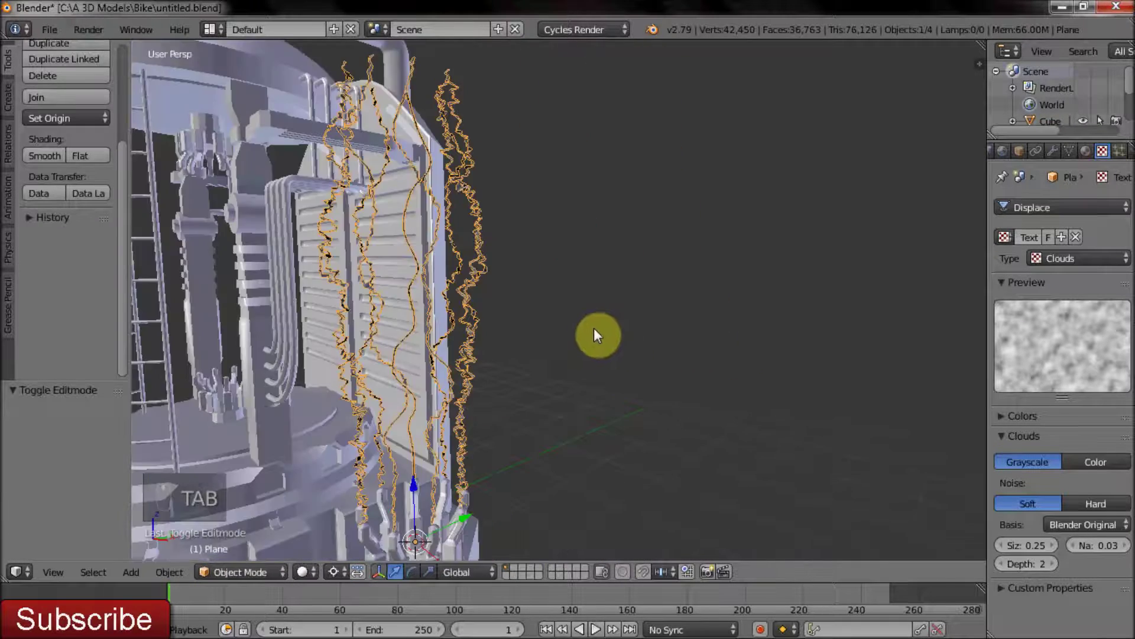
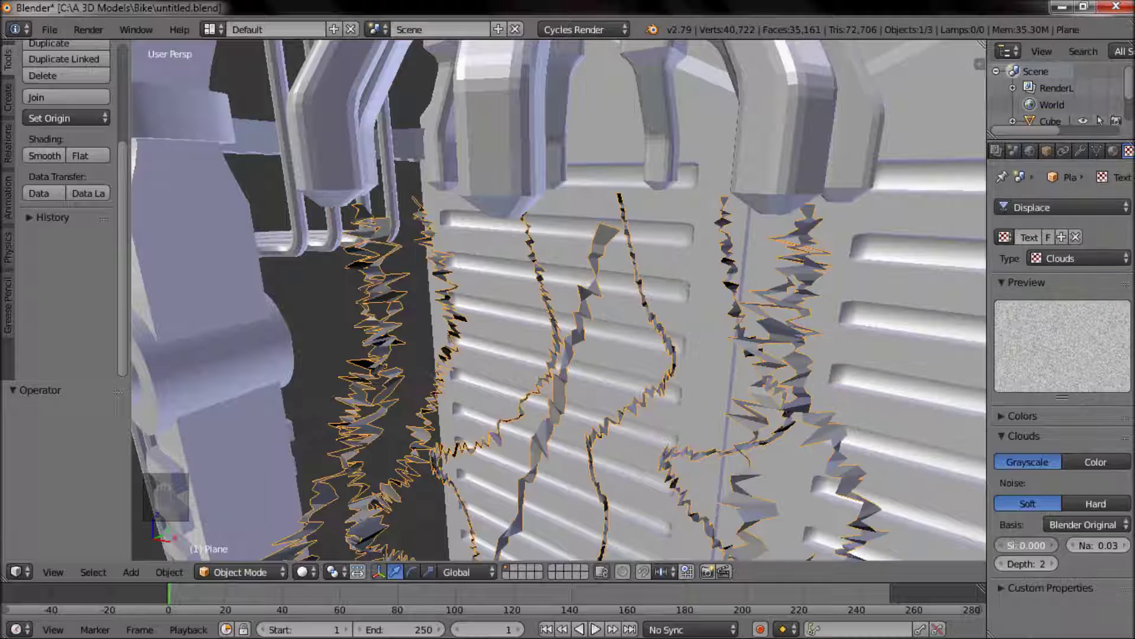
Undo the last tweak and view the wiry strands hanging below the prongs.
key("ctrl+z")
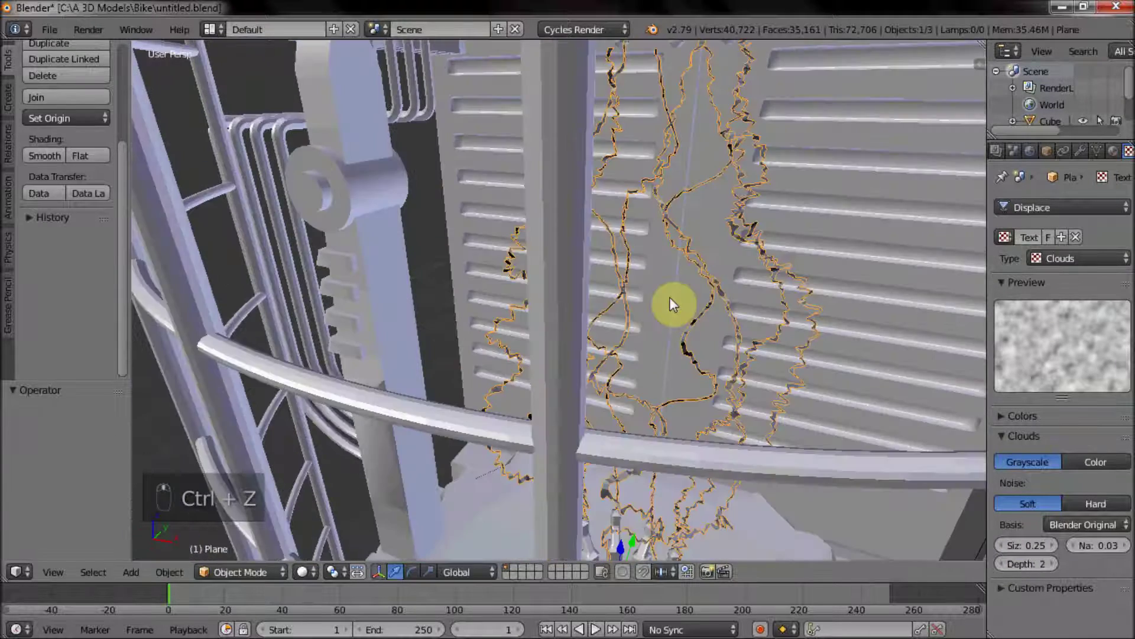
left_click_drag(1116, 269, 779, 251)
Adjust the arc strand vertices so they reach down onto the lower prong tips.
left_click_drag(49, 35, 104, 160)
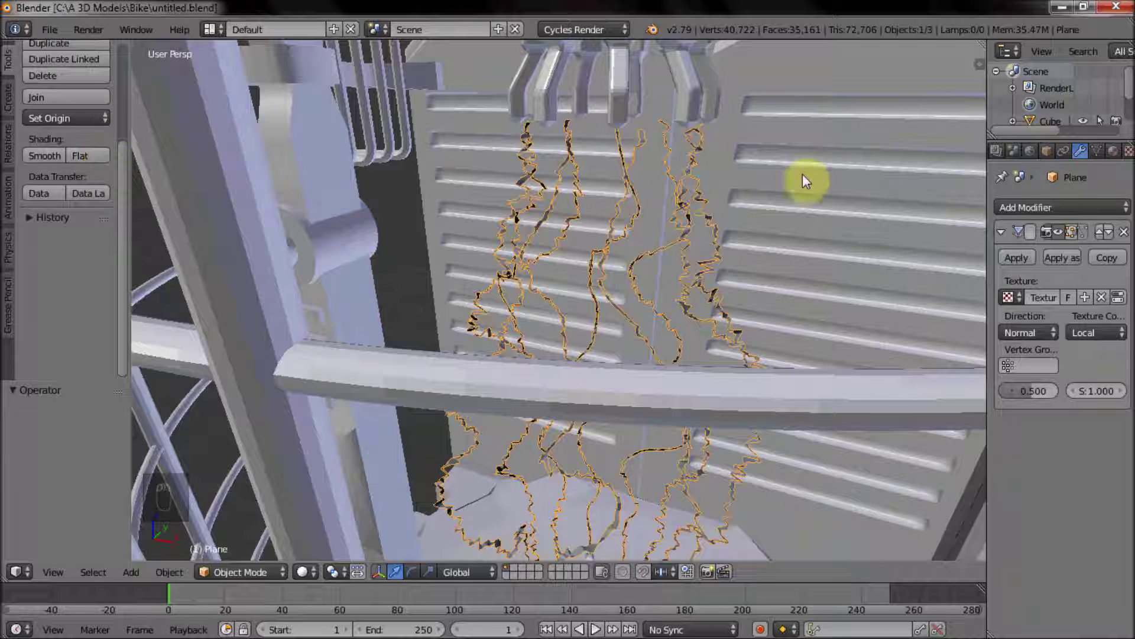
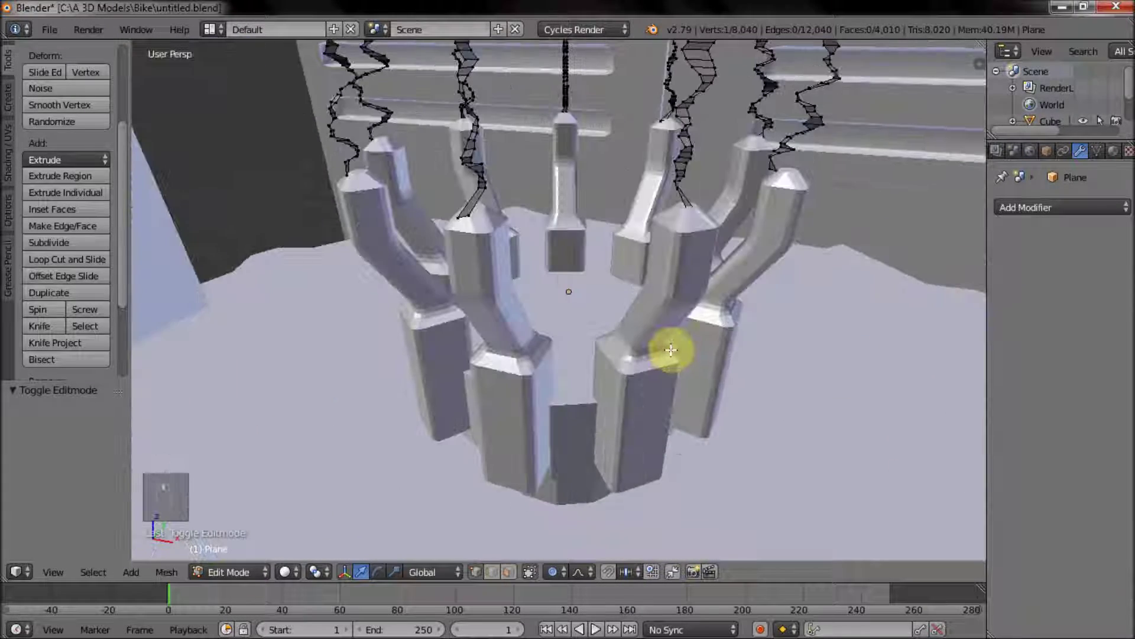
left_click_drag(542, 432, 386, 468)
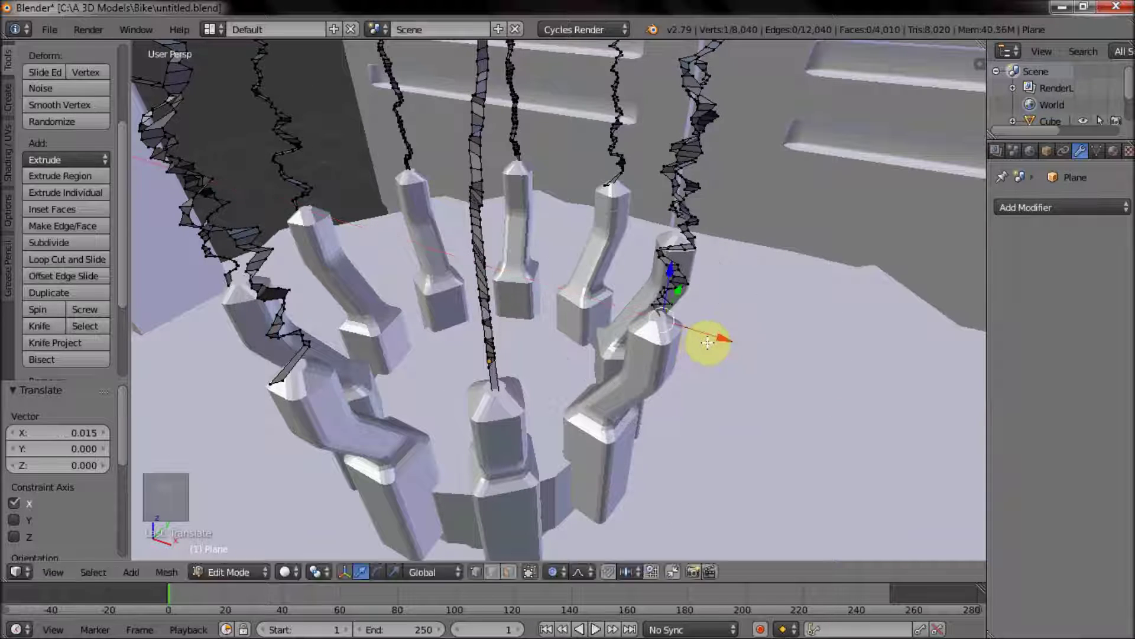
middle_click(601, 501)
middle_click(596, 470)
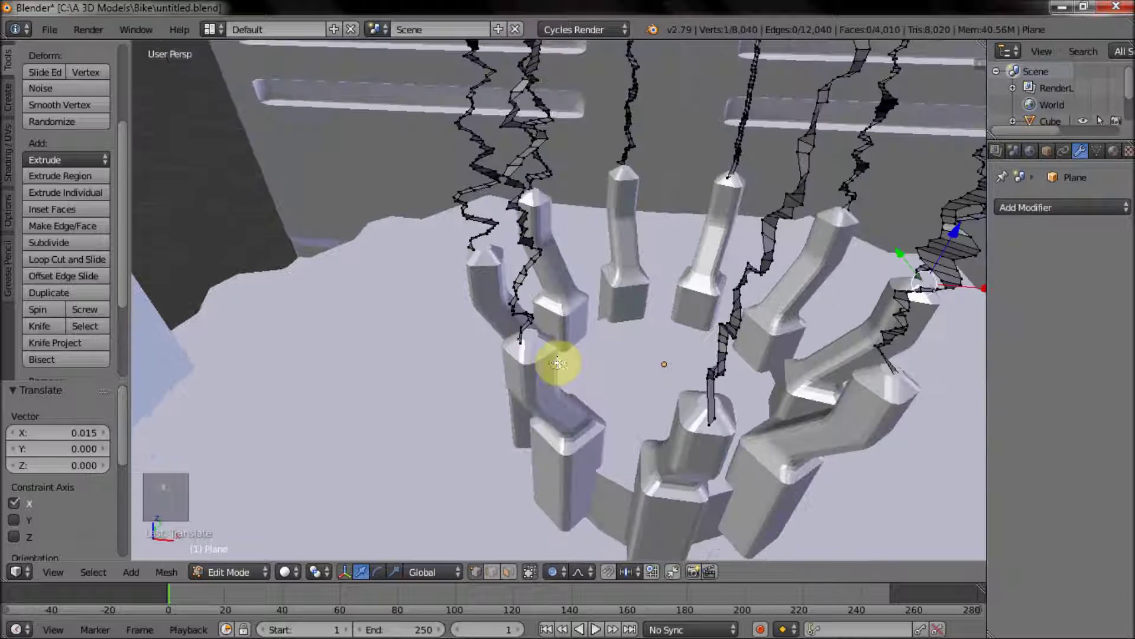
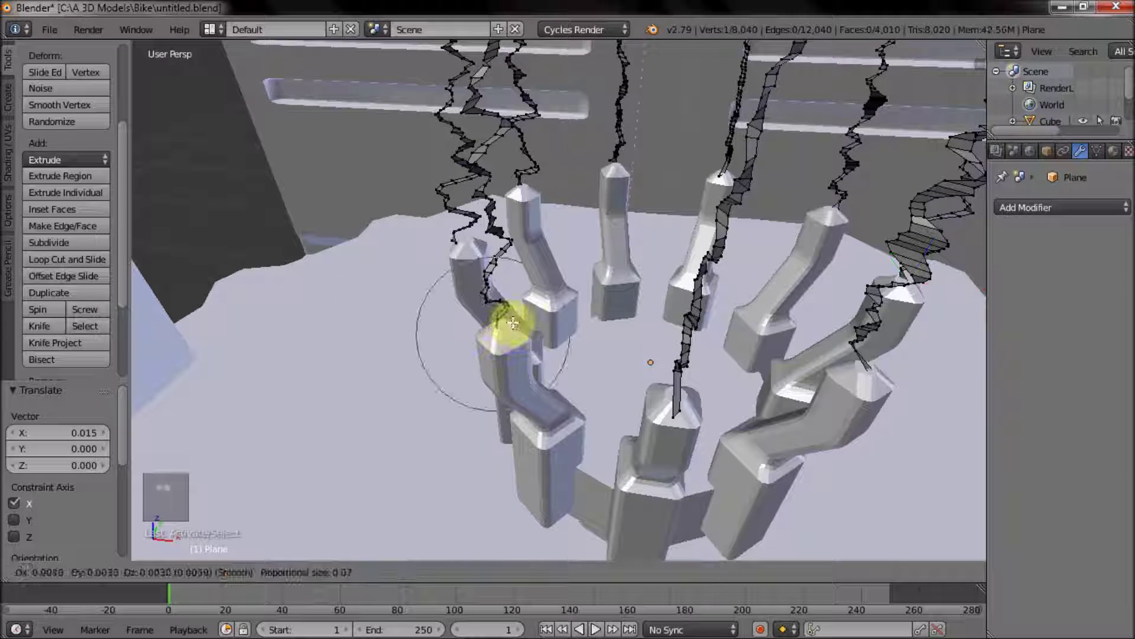
middle_click(496, 334)
left_click(496, 334)
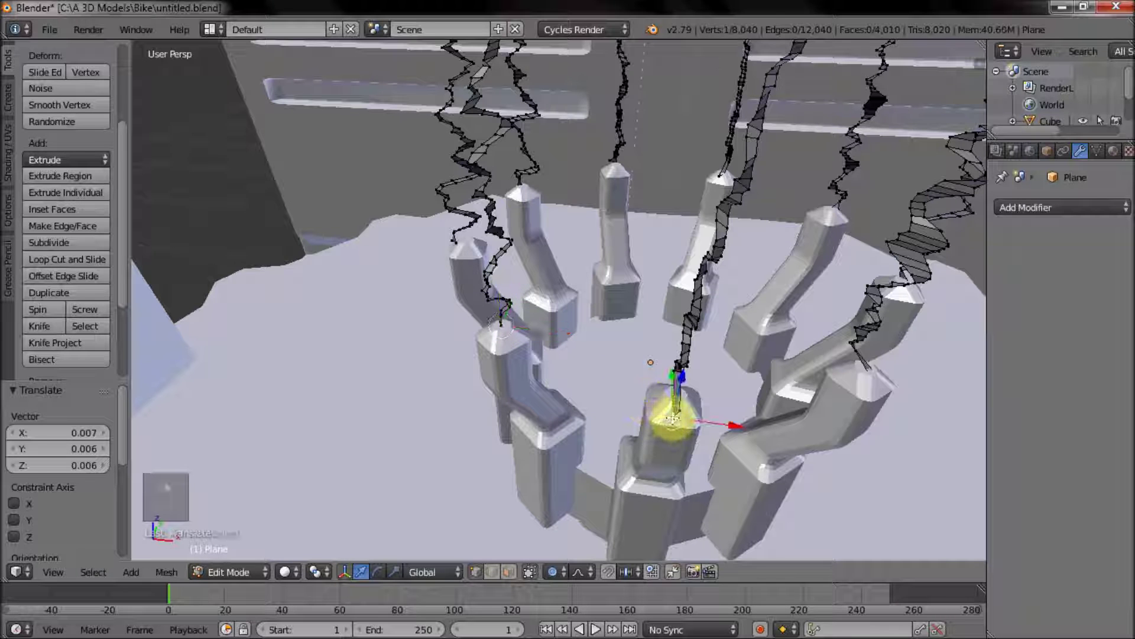
Preview the arcs with rendered lighting, then return to solid shading.
key("shift+z")
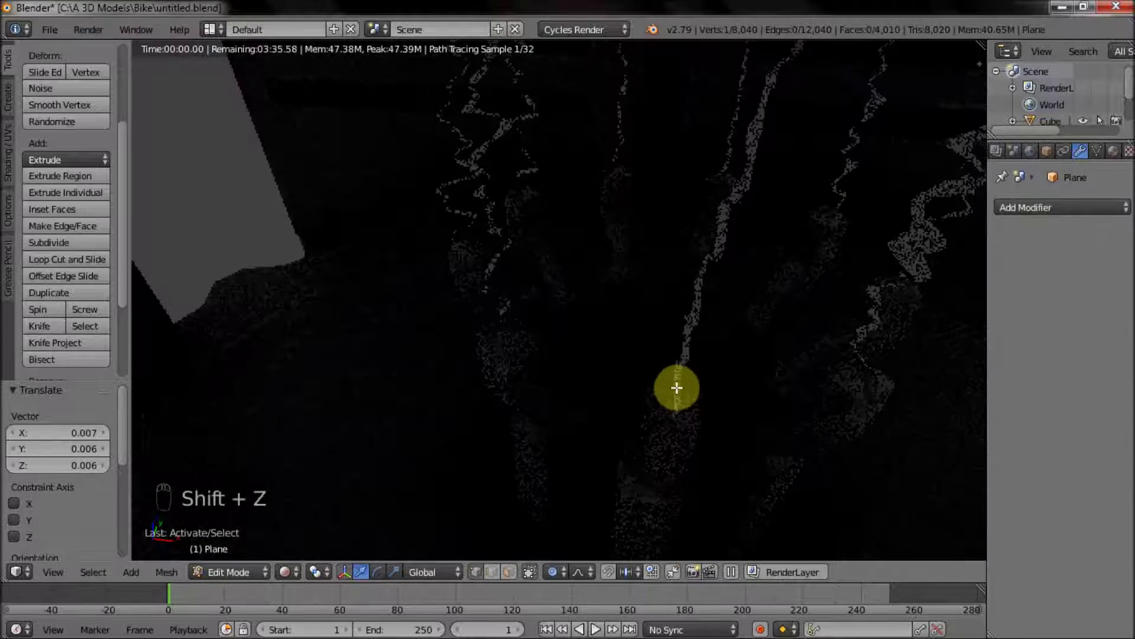
key("shift+z")
right_click(497, 332)
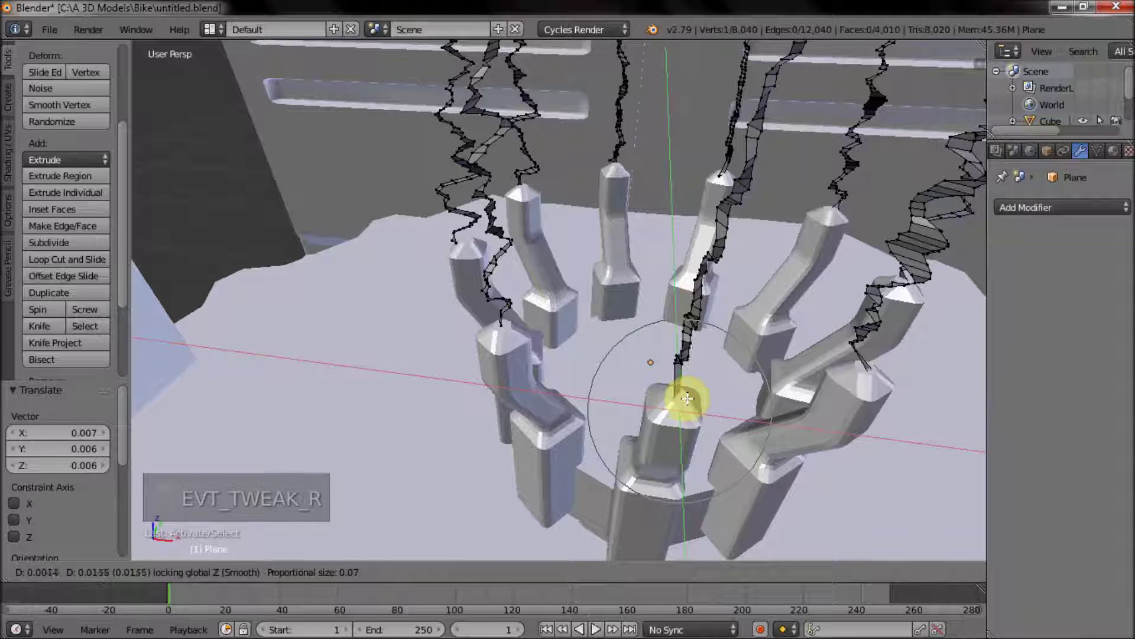
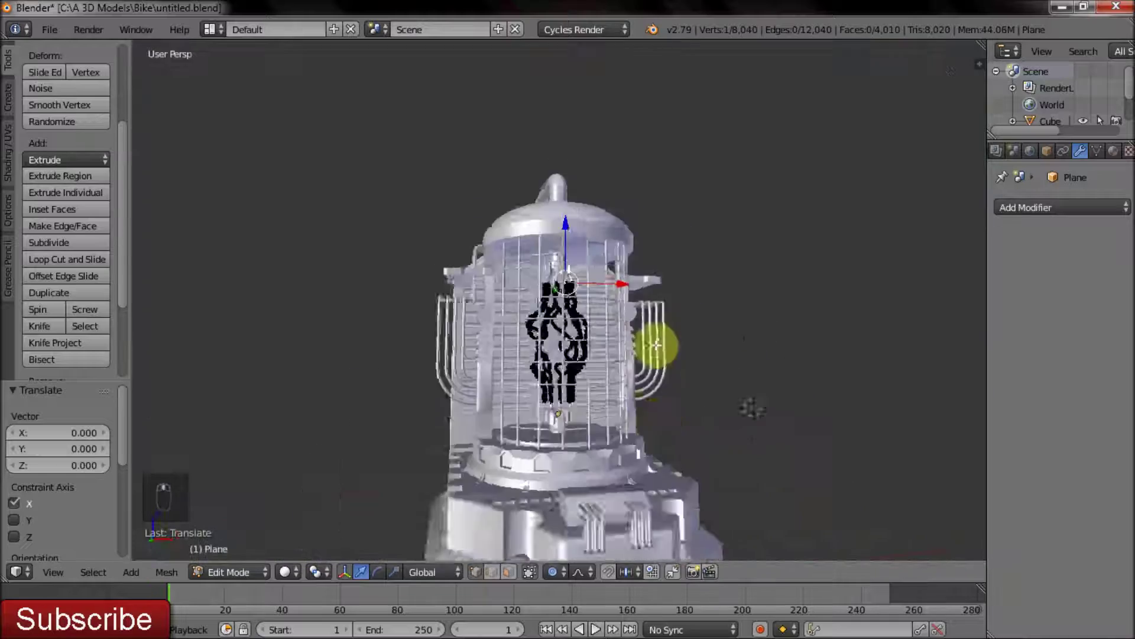
Leave the arc strands, unhide the scene and isolate the tapered tube in its own view.
key("Tab")
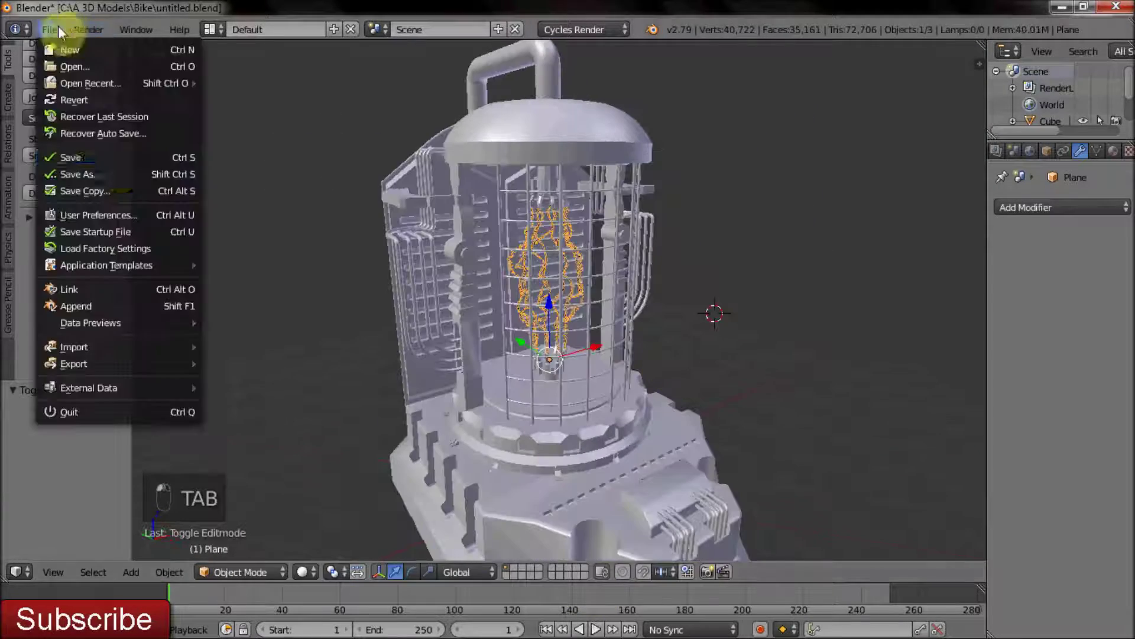
left_click_drag(567, 246, 524, 270)
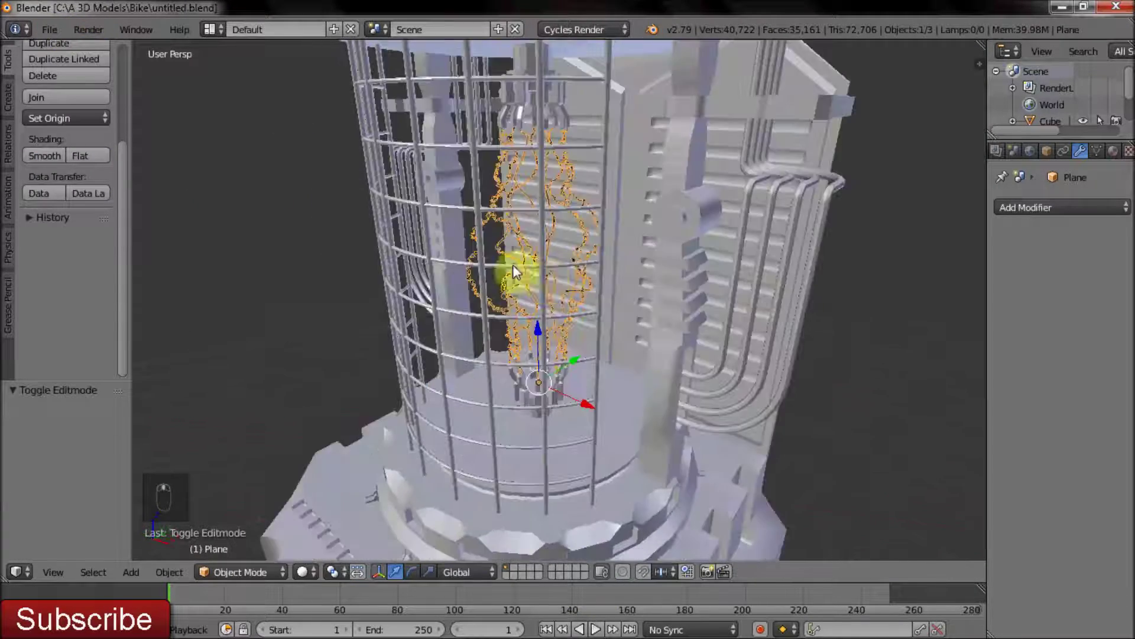
left_click_drag(554, 276, 615, 304)
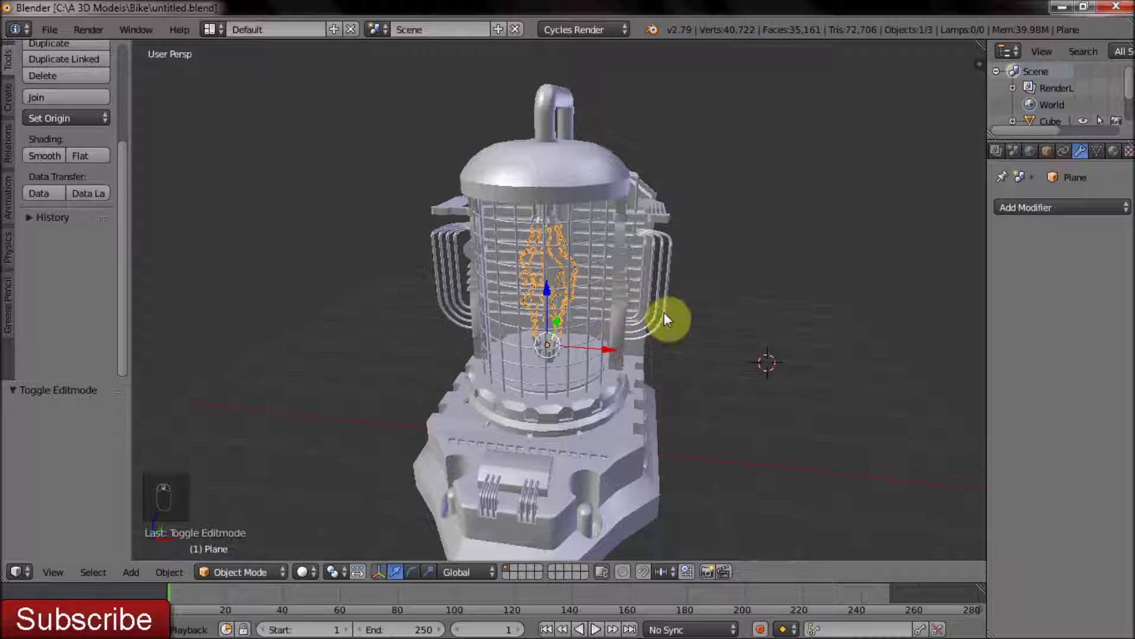
key("alt+h")
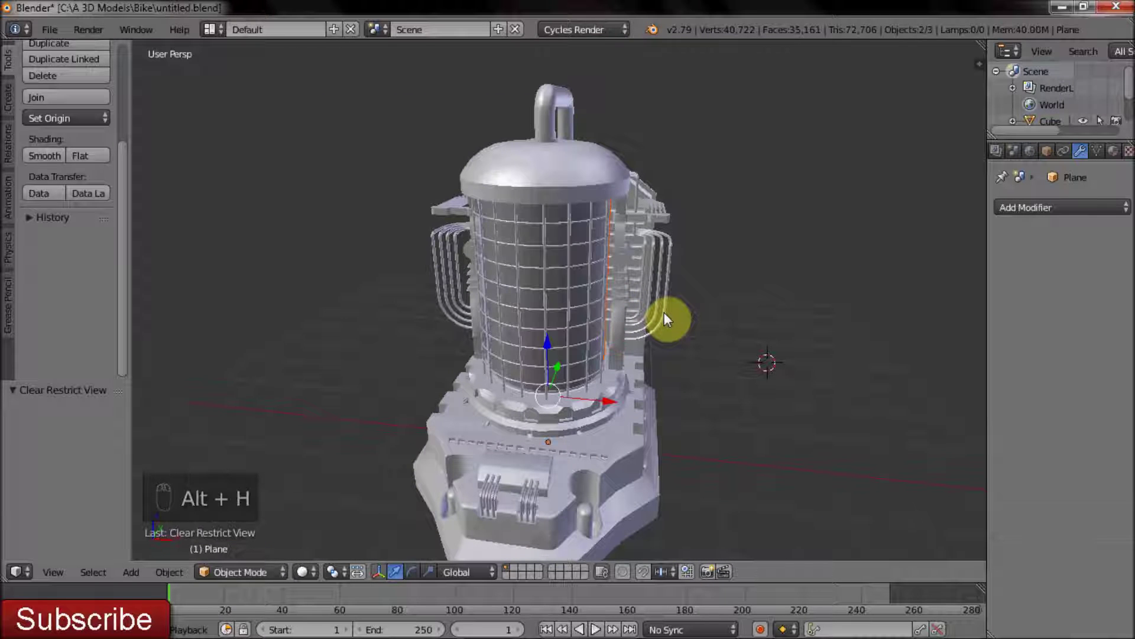
middle_click(617, 312)
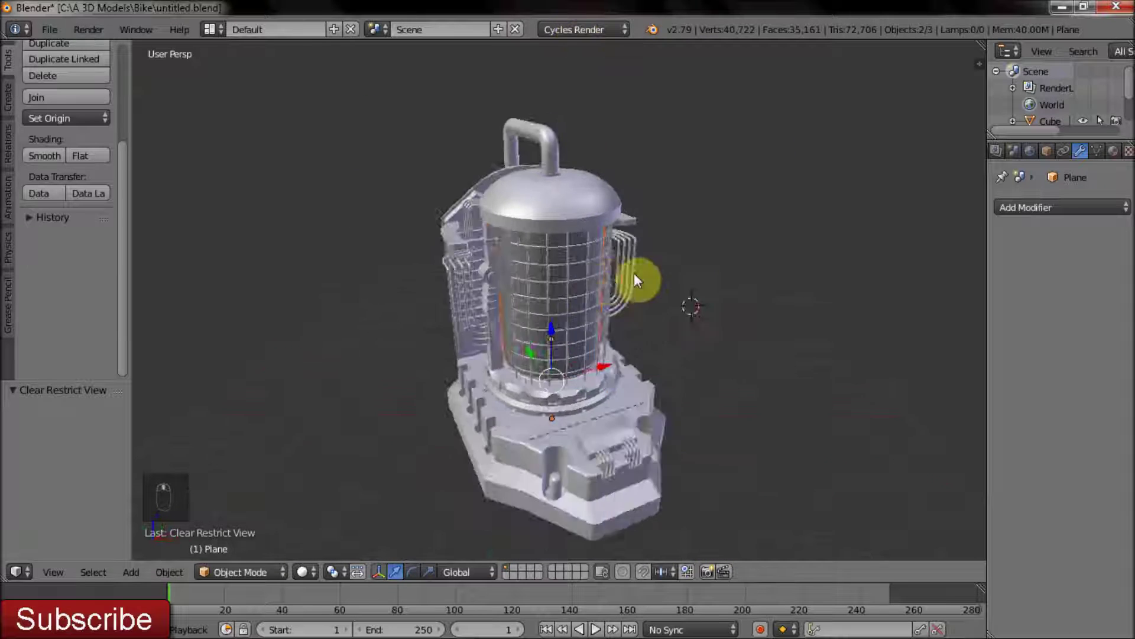
left_click_drag(597, 300, 650, 510)
left_click_drag(650, 510, 638, 501)
key("h")
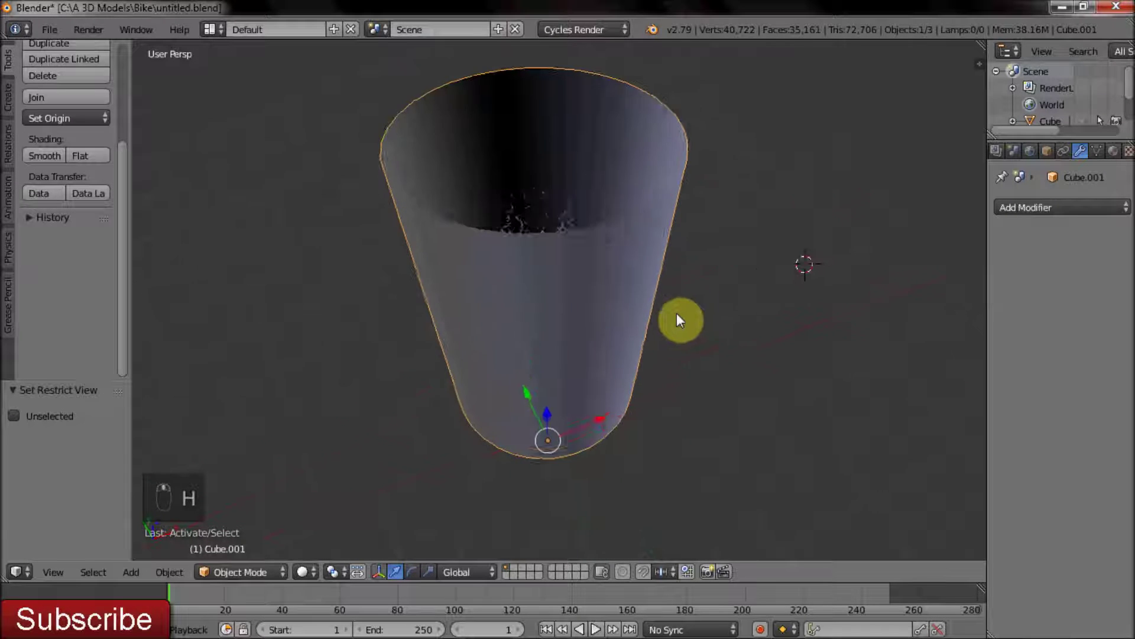
Select all of the tube's faces and flip their normals.
key("Tab")
key("a")
key("a")
key("a")
key("e")
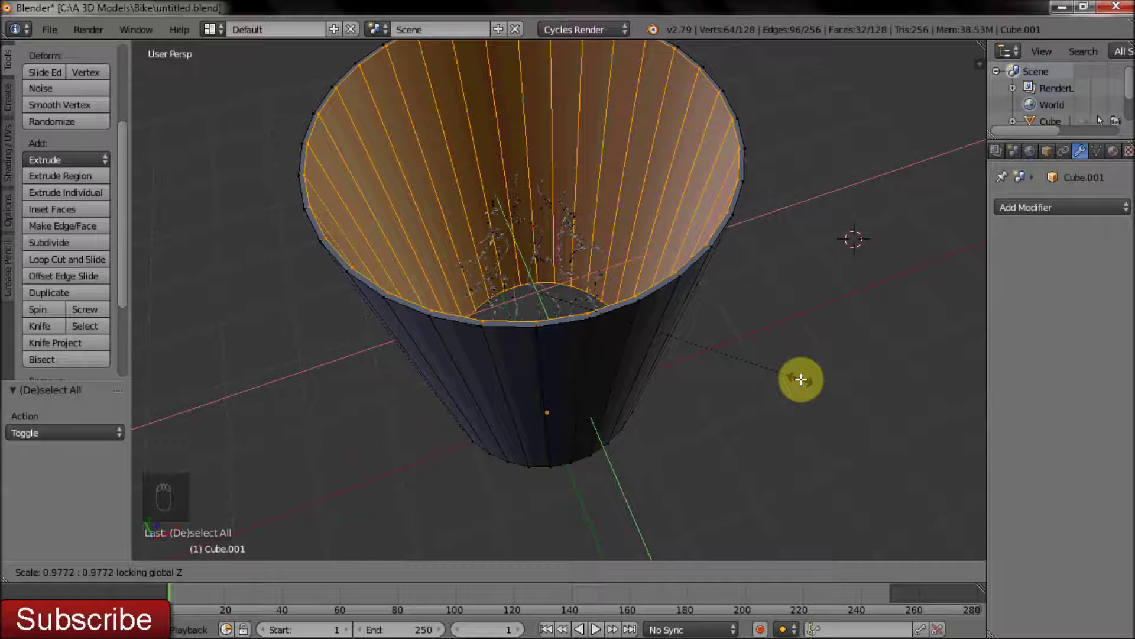
key("a")
key("a")
key("w")
left_click(447, 386)
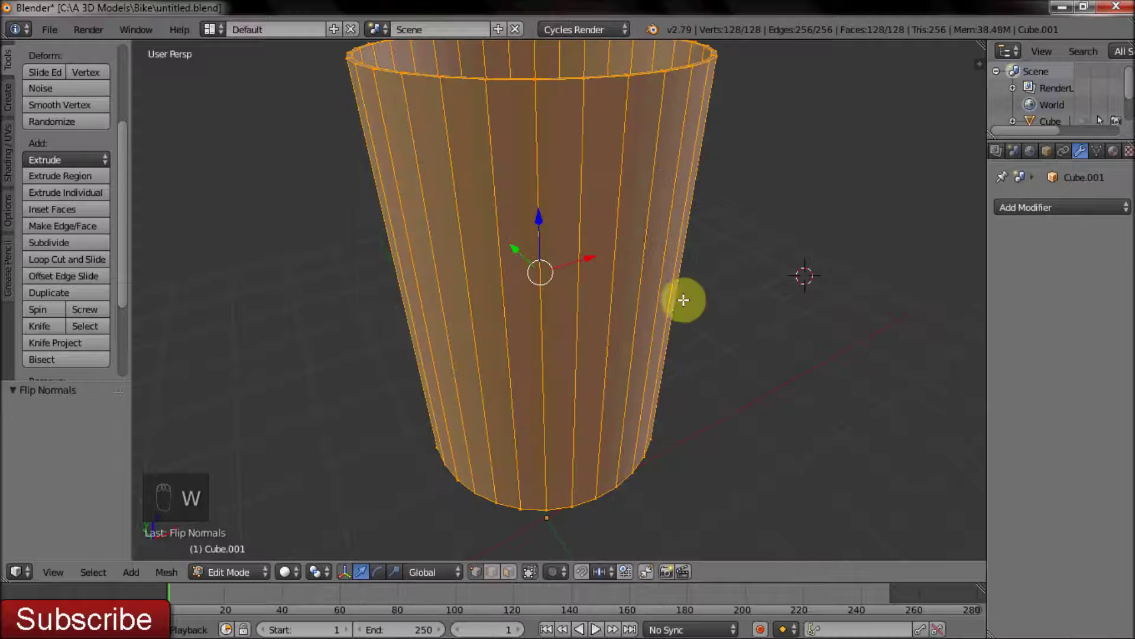
key("Tab")
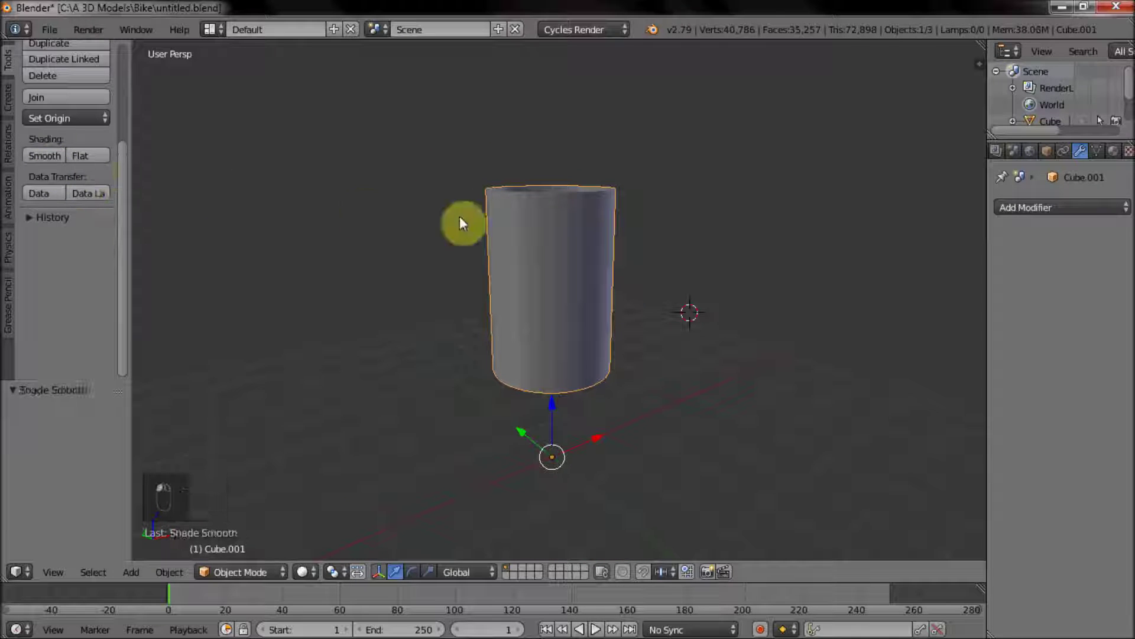
Bring back the full scene, select the generator body and give it smooth shading.
key("Tab")
key("Tab")
key("alt+h")
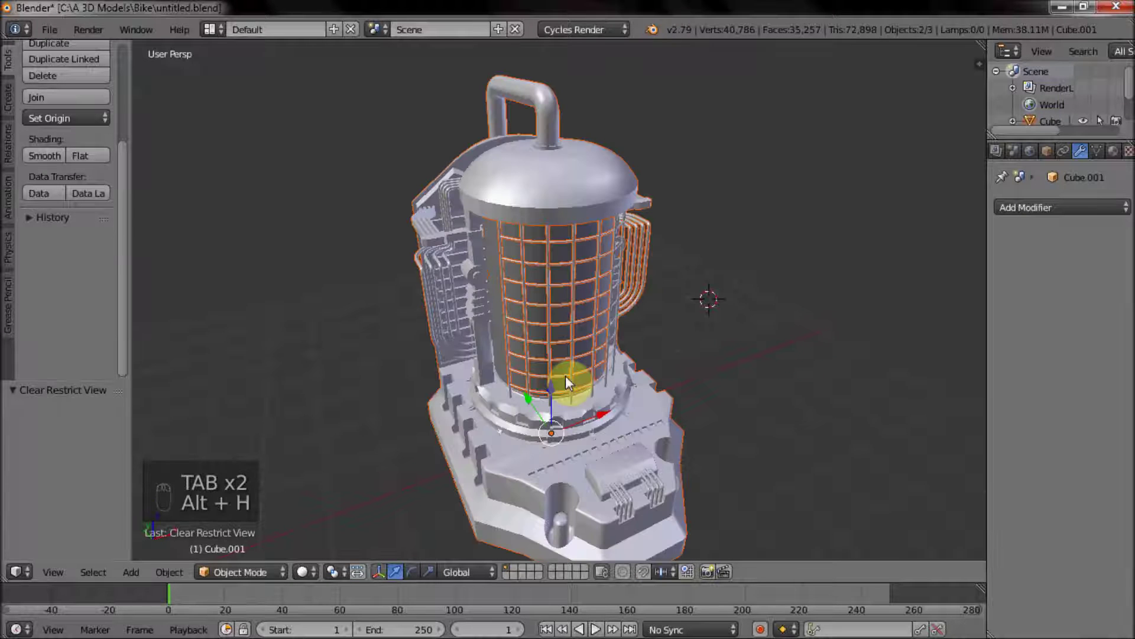
right_click(603, 489)
left_click_drag(597, 333, 407, 256)
left_click_drag(526, 288, 44, 159)
left_click(44, 159)
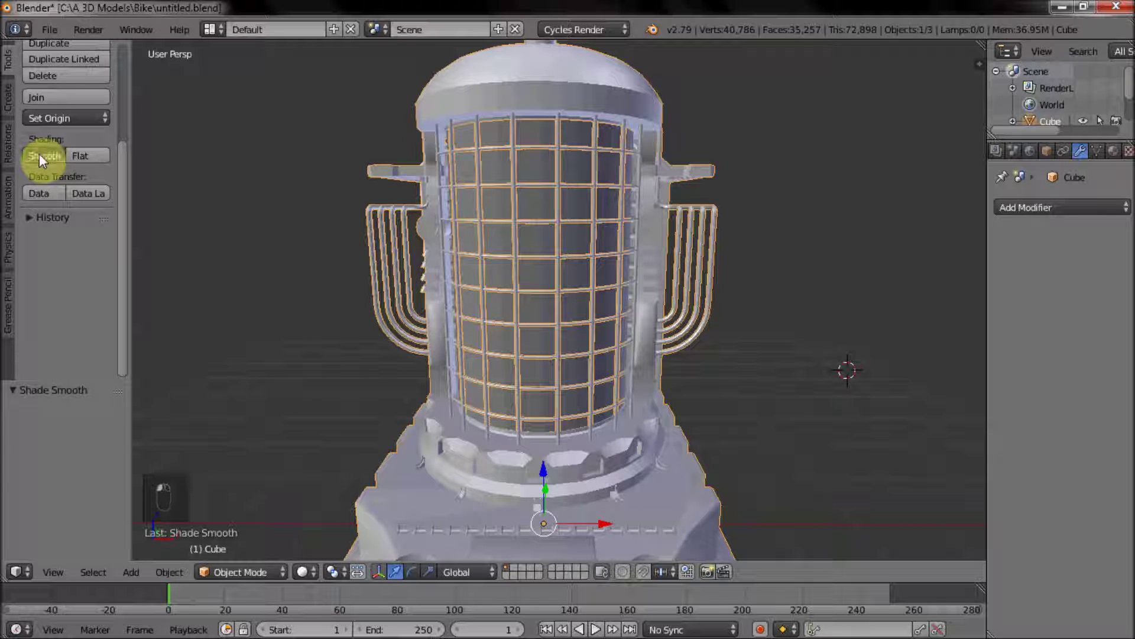
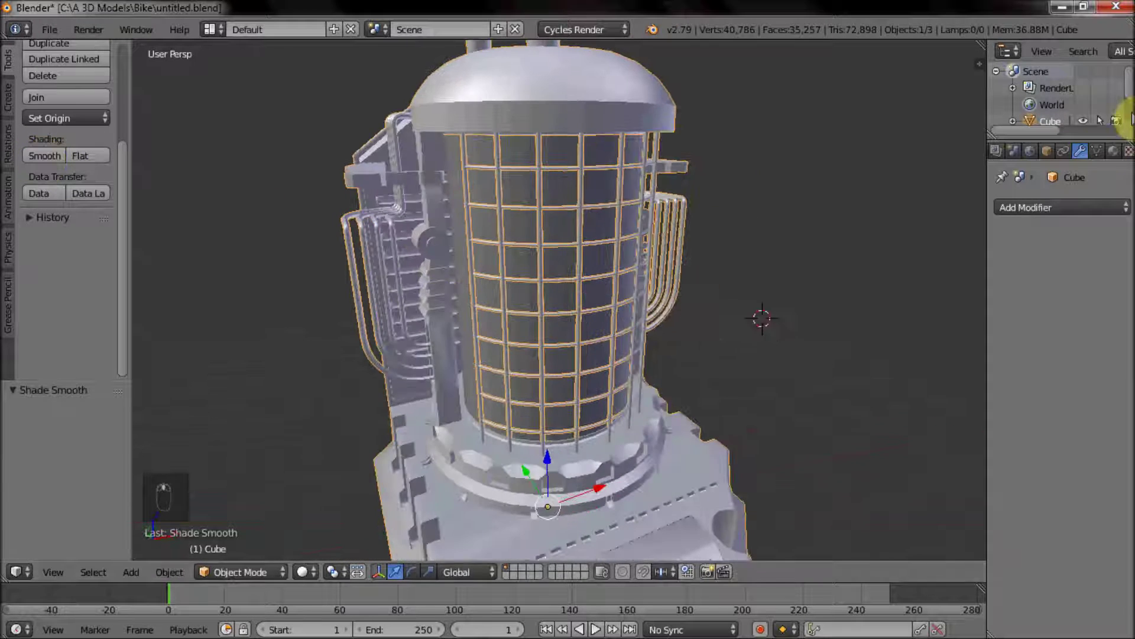
Enable Auto Smooth in the mesh data settings and reframe the whole generator.
left_click(1095, 157)
left_click_drag(749, 277, 716, 290)
left_click_drag(556, 287, 646, 301)
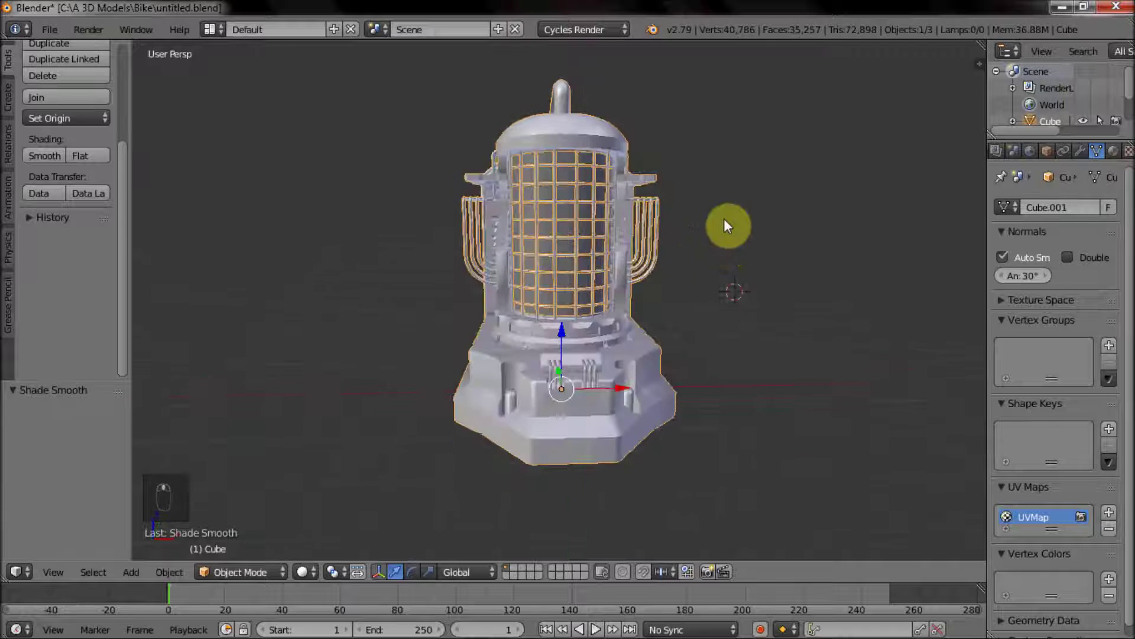
middle_click(747, 222)
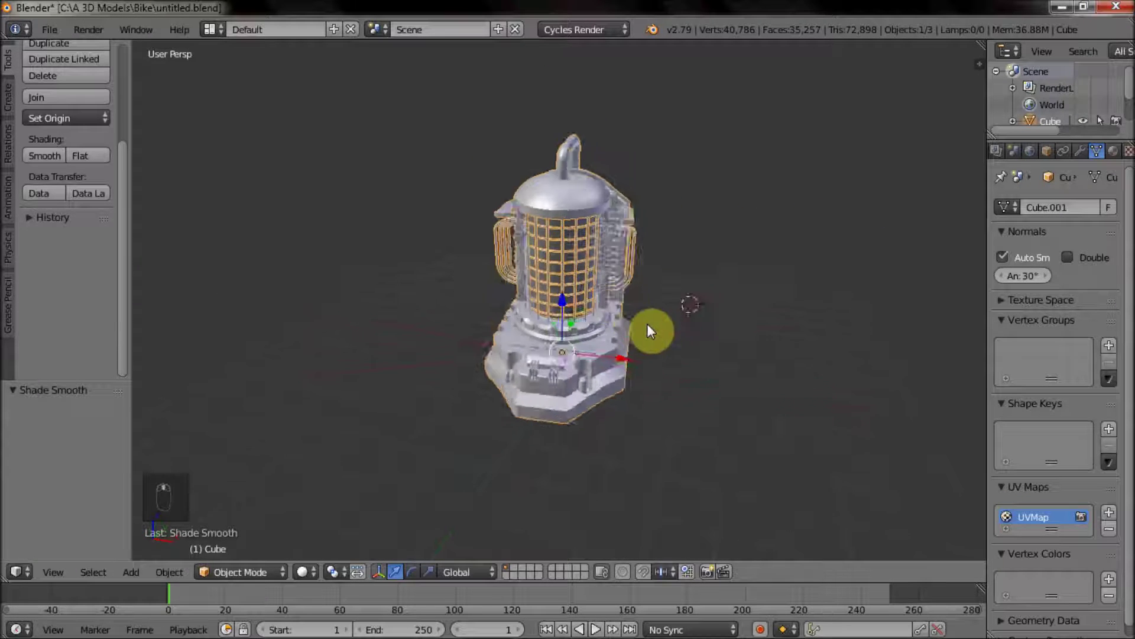
key("shift+c")
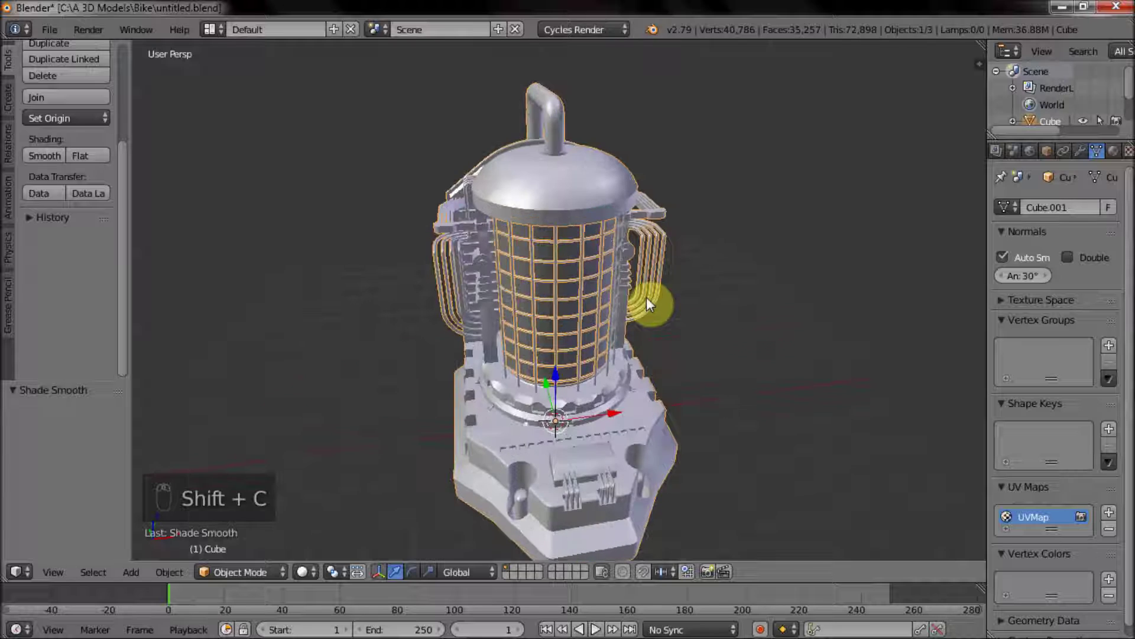
Add a cube and scale it into a wide open-topped room around the generator.
key("shift+a")
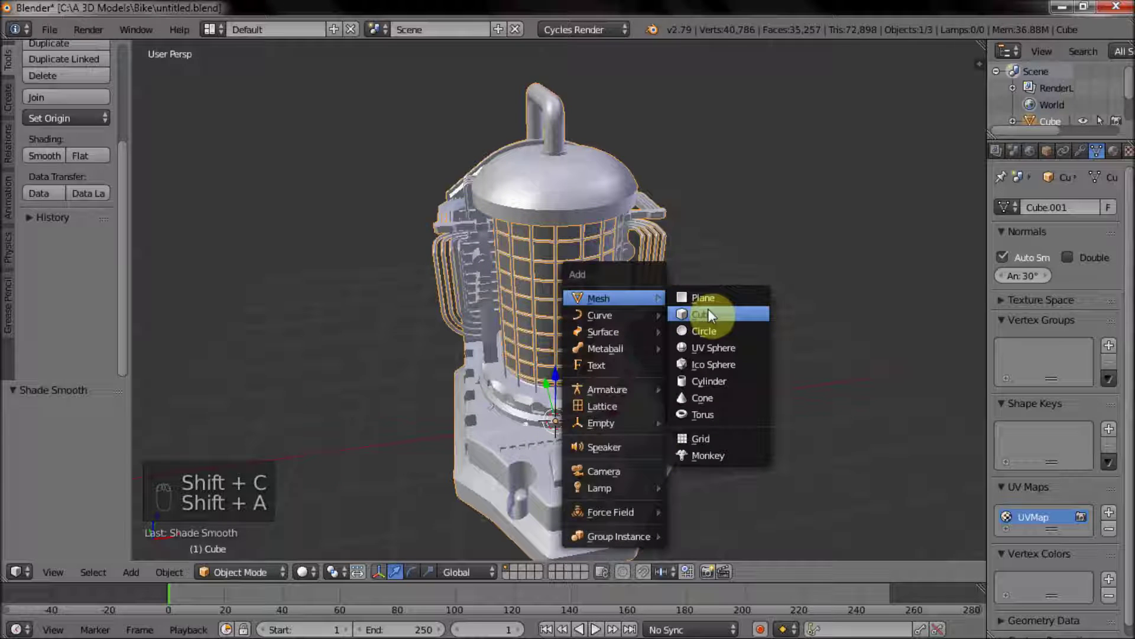
key("Tab")
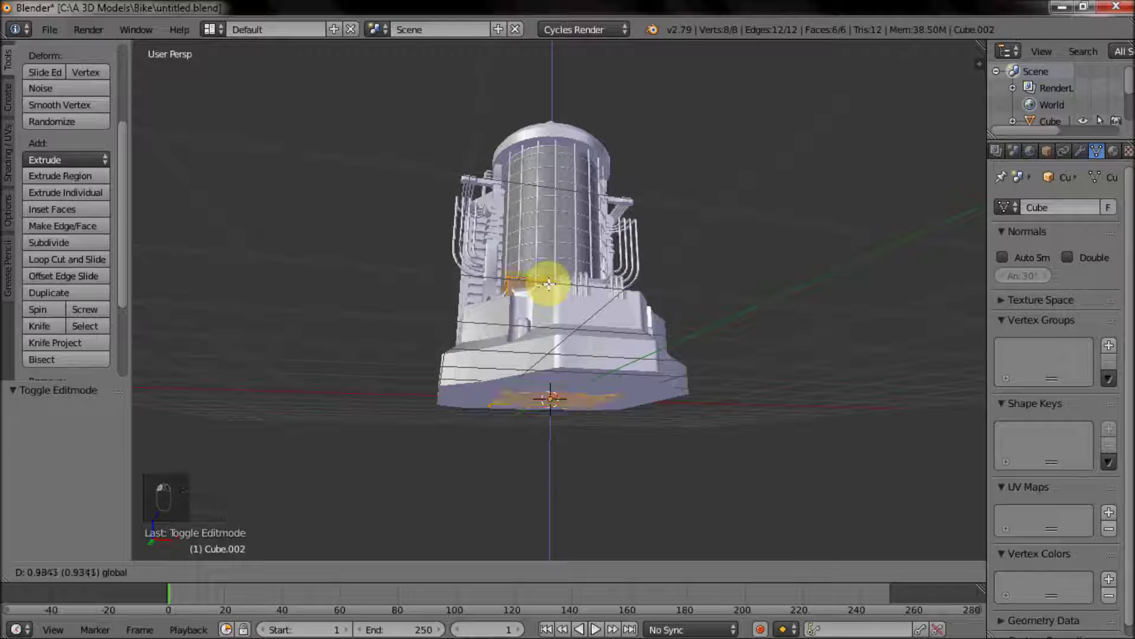
key("s")
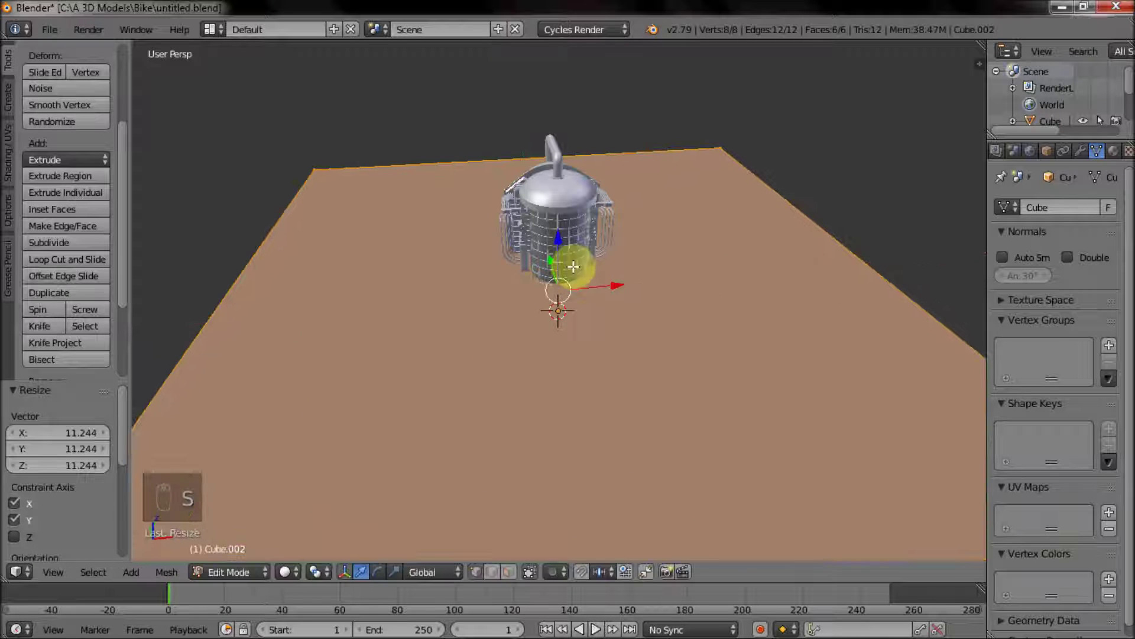
key("s")
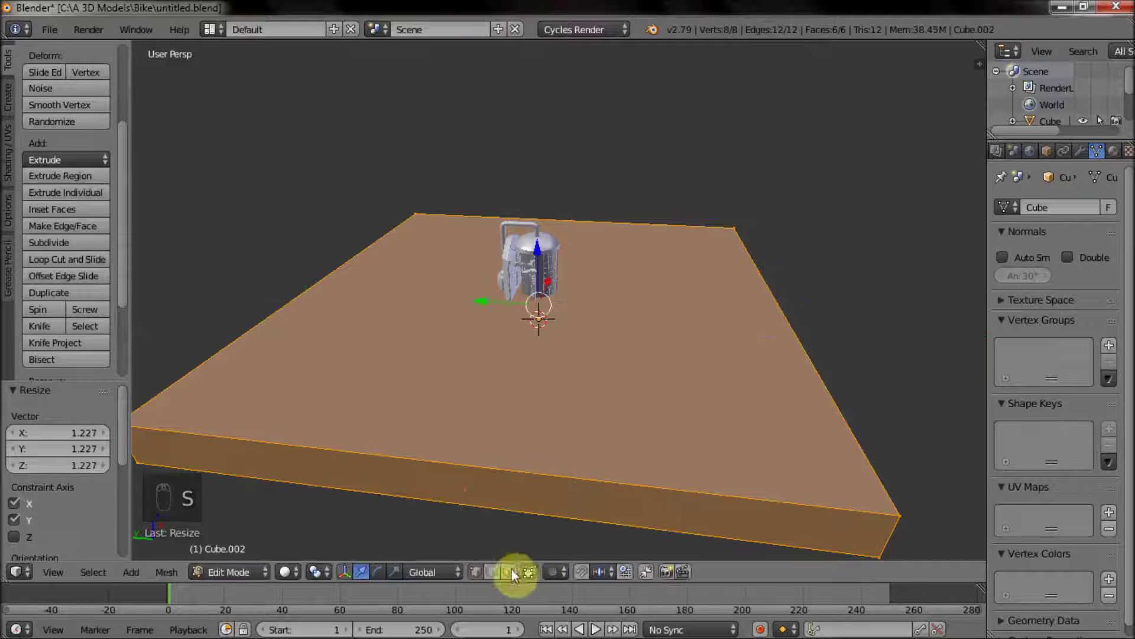
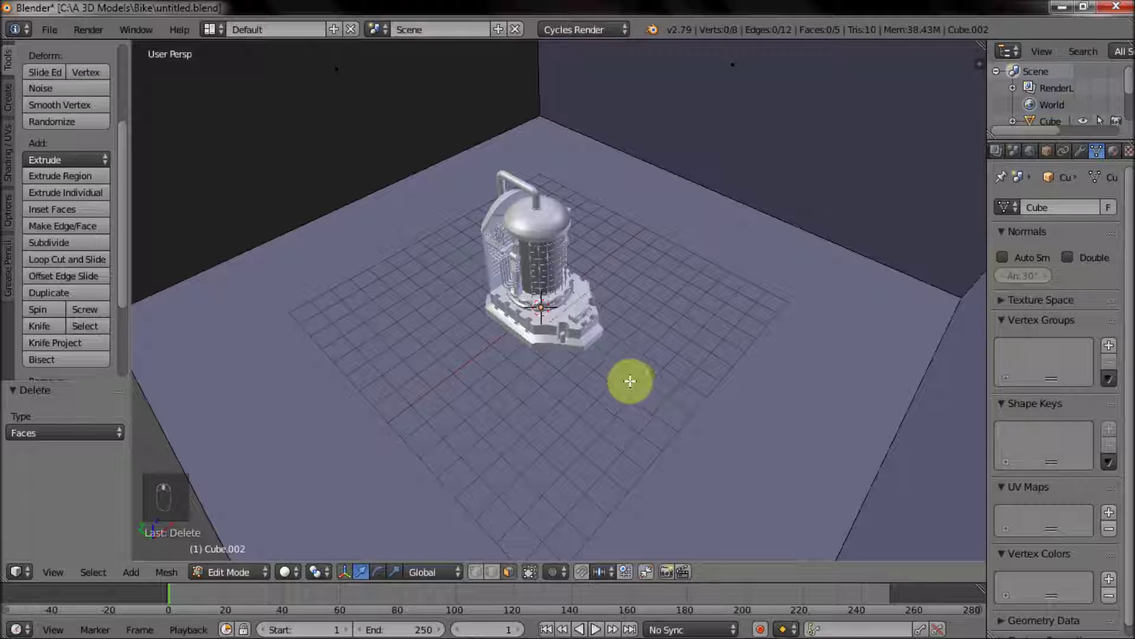
left_click(513, 571)
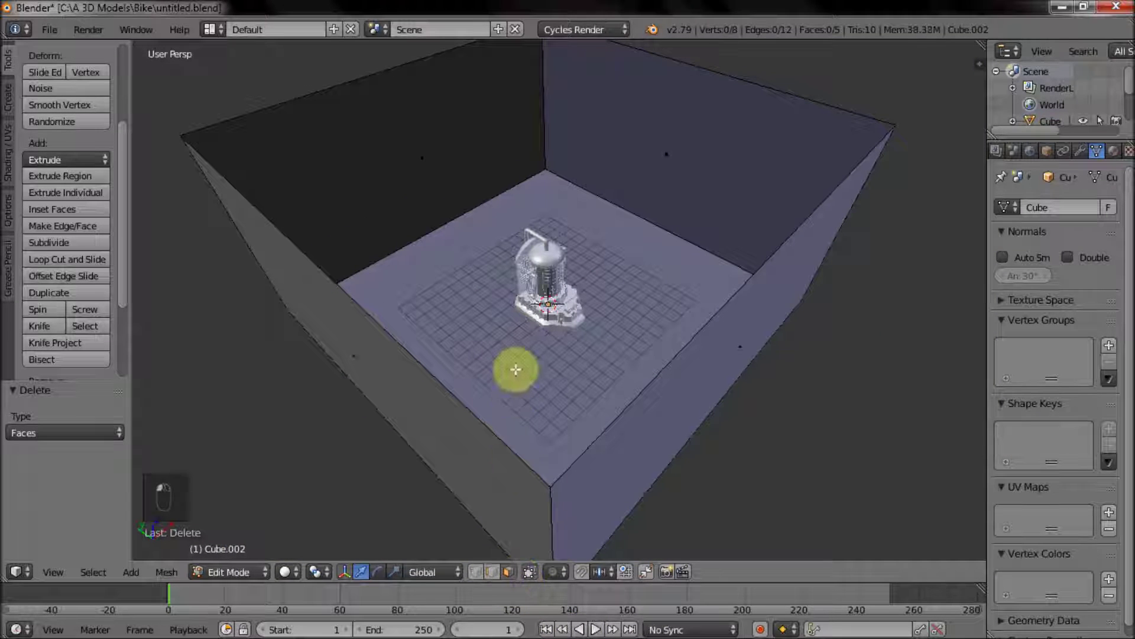
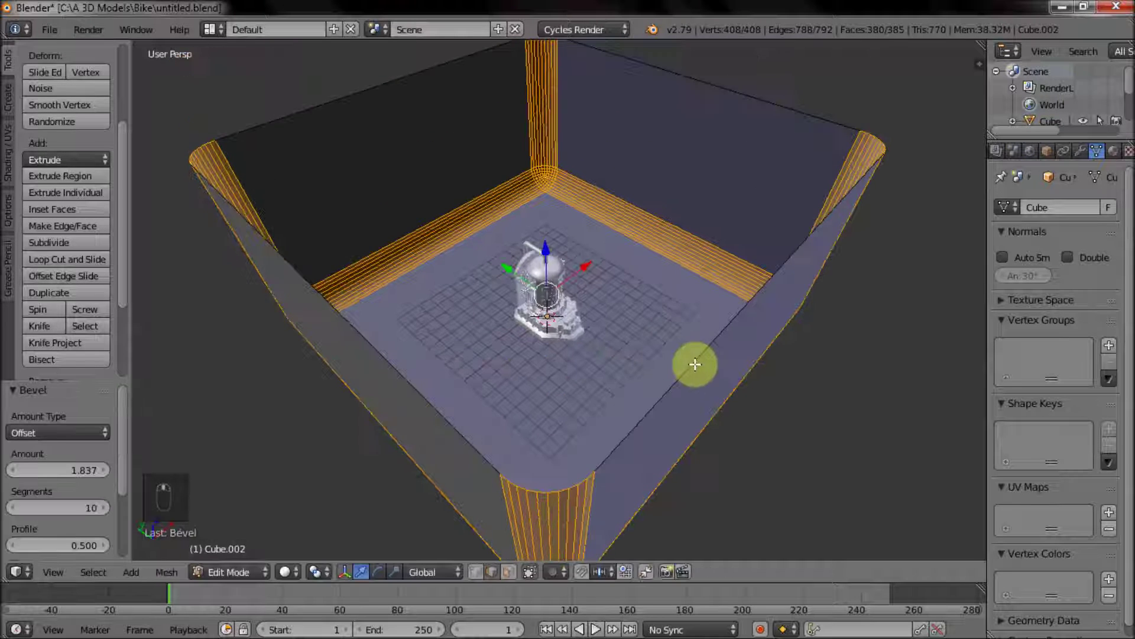
Select the generator's parts inside the room and recentre the view on them.
key("Tab")
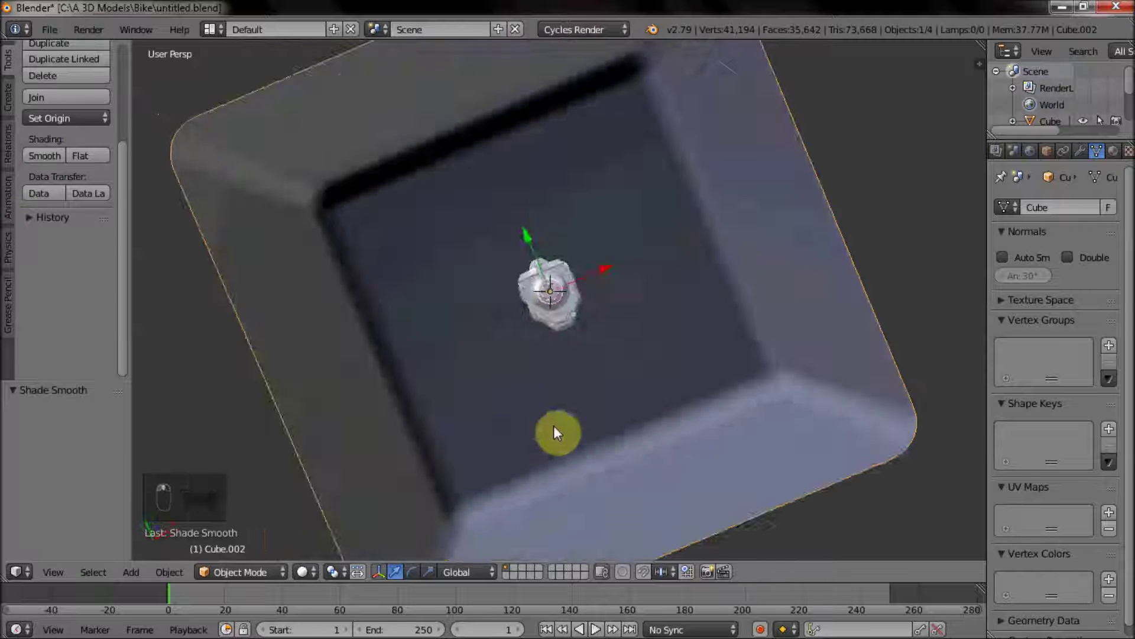
left_click_drag(575, 310, 633, 335)
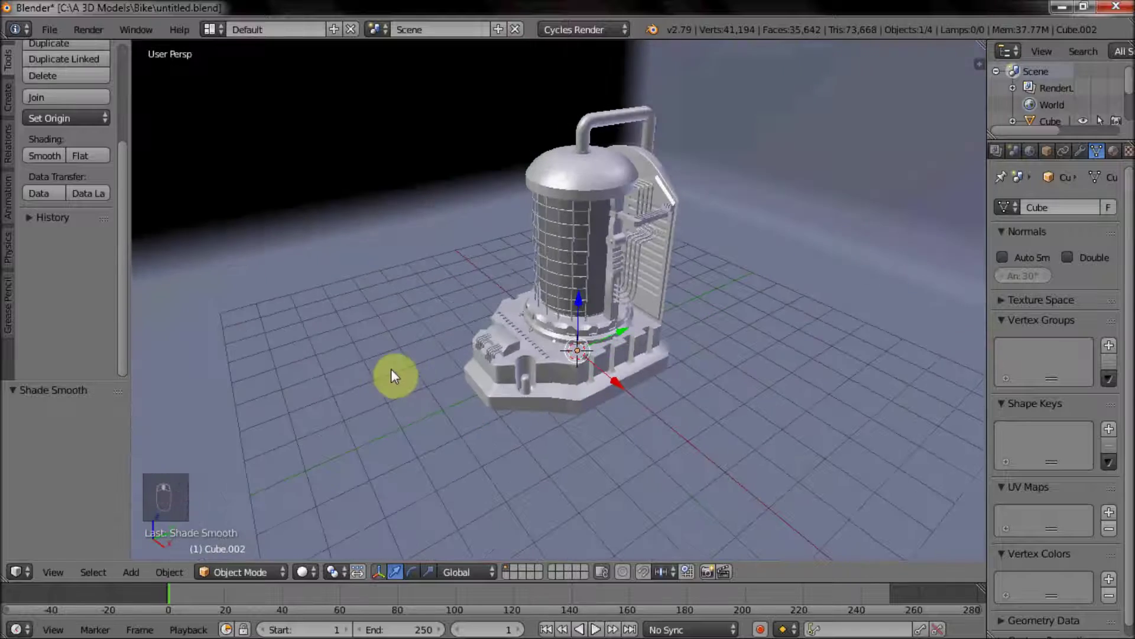
left_click_drag(585, 361, 603, 358)
key("a")
key("a")
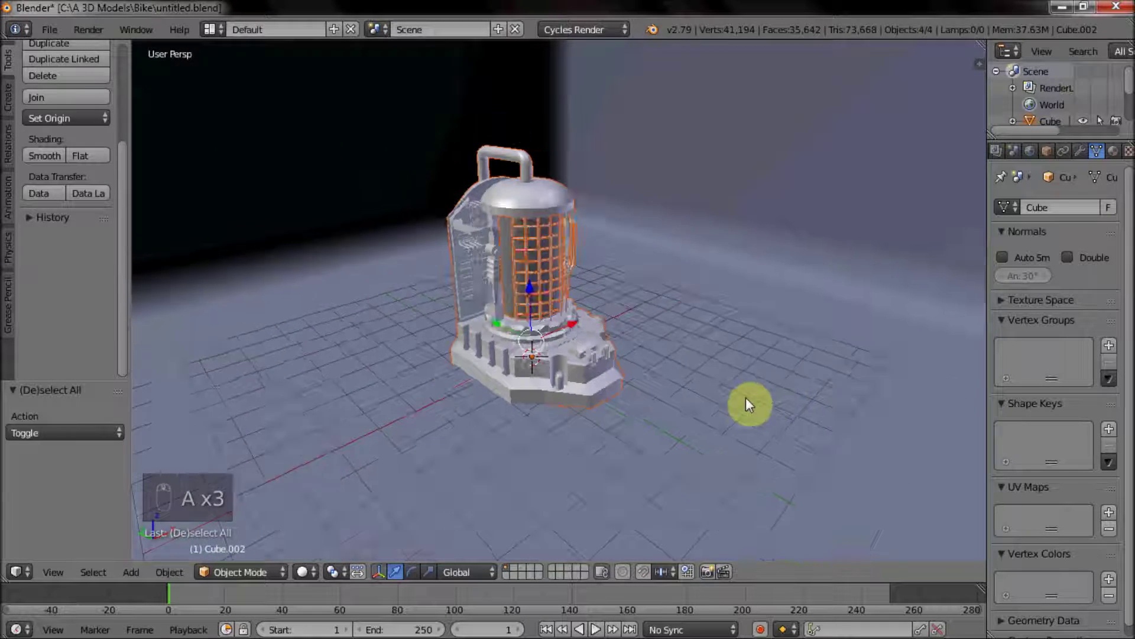
key("shift+c")
left_click_drag(706, 426, 700, 442)
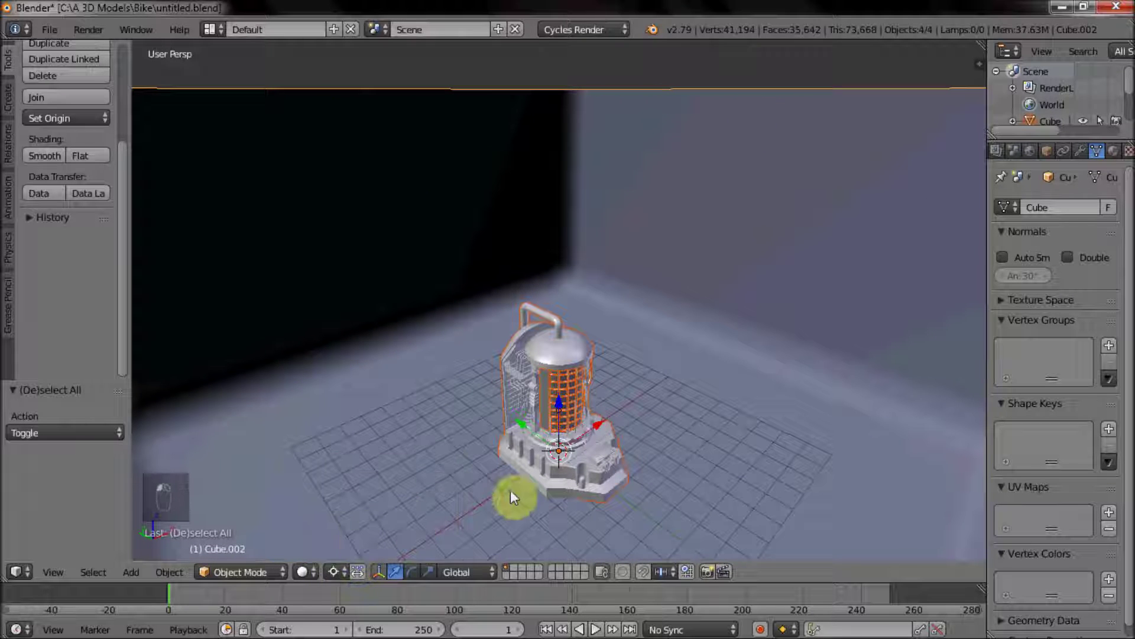
key("s")
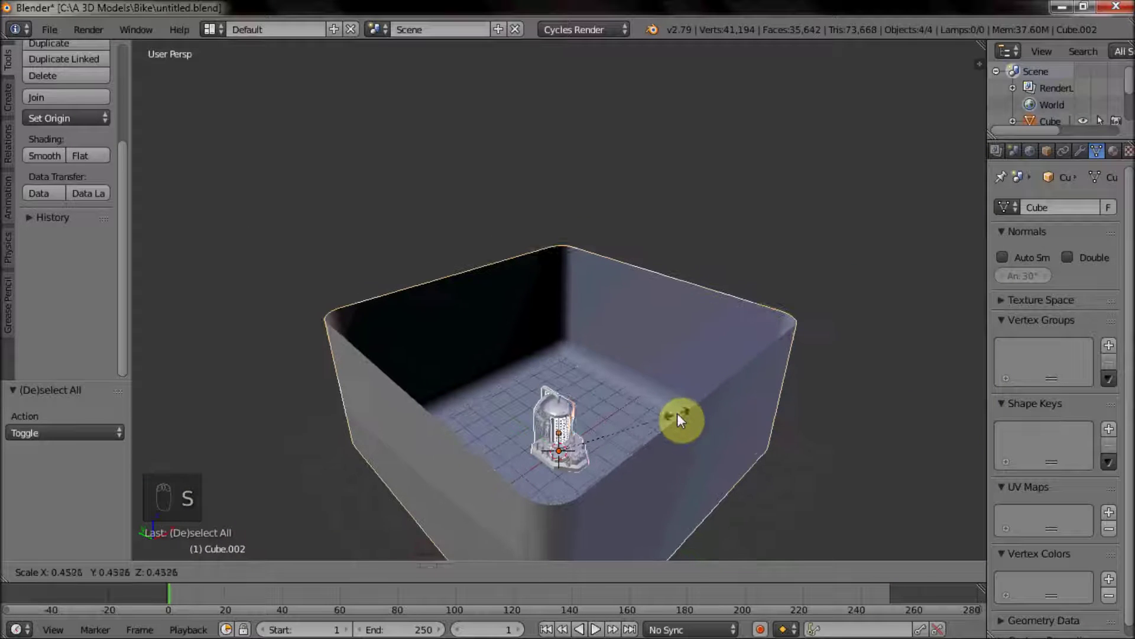
Edit the room cube's whole mesh to soften its wall-floor corners, then view the generator inside.
key("Tab")
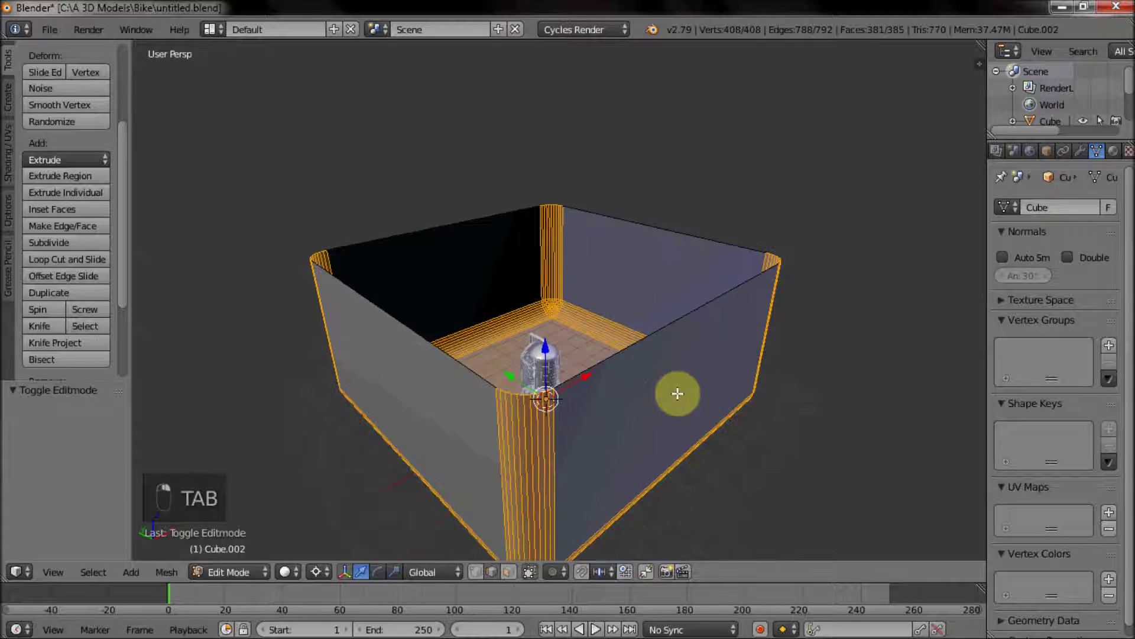
key("Tab")
key("Tab")
key("a")
key("a")
key("s")
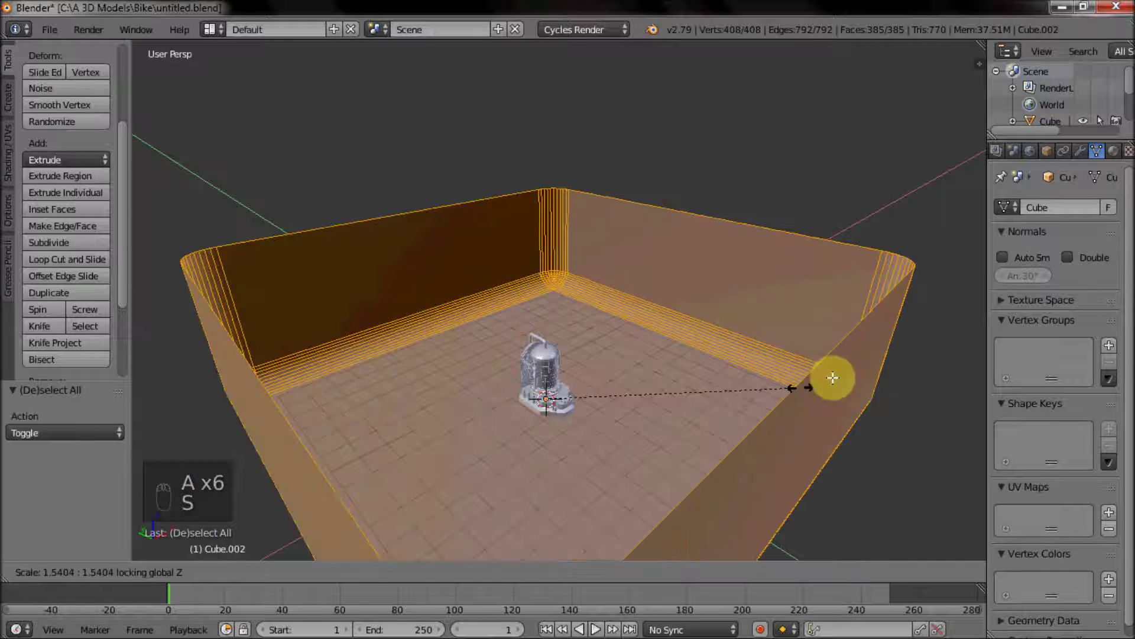
key("Tab")
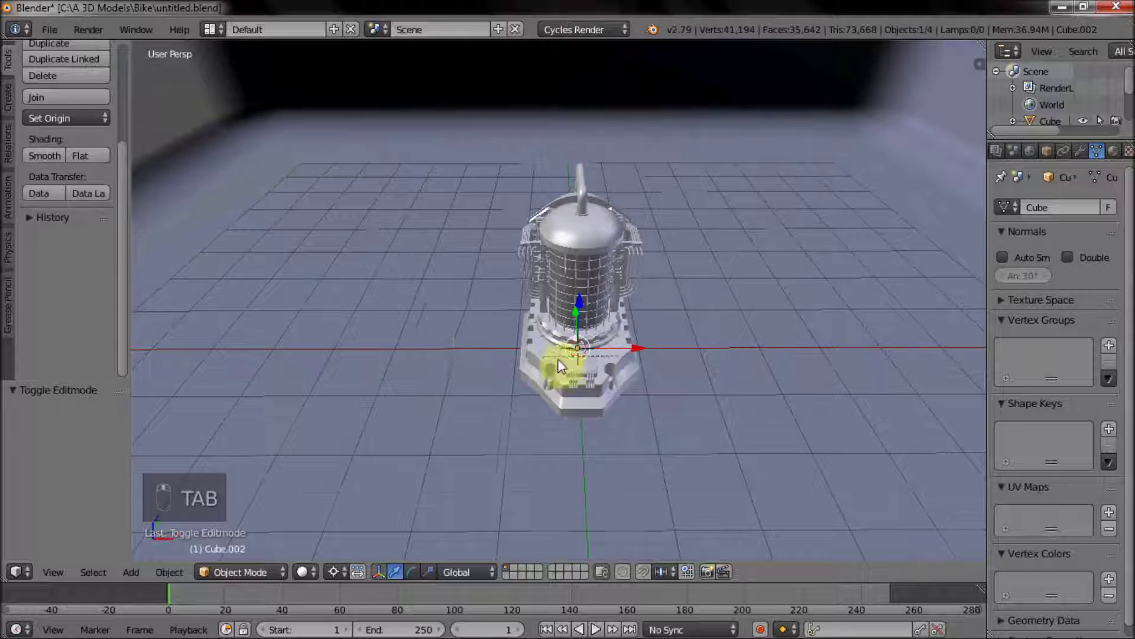
middle_click(462, 384)
left_click_drag(618, 210, 667, 354)
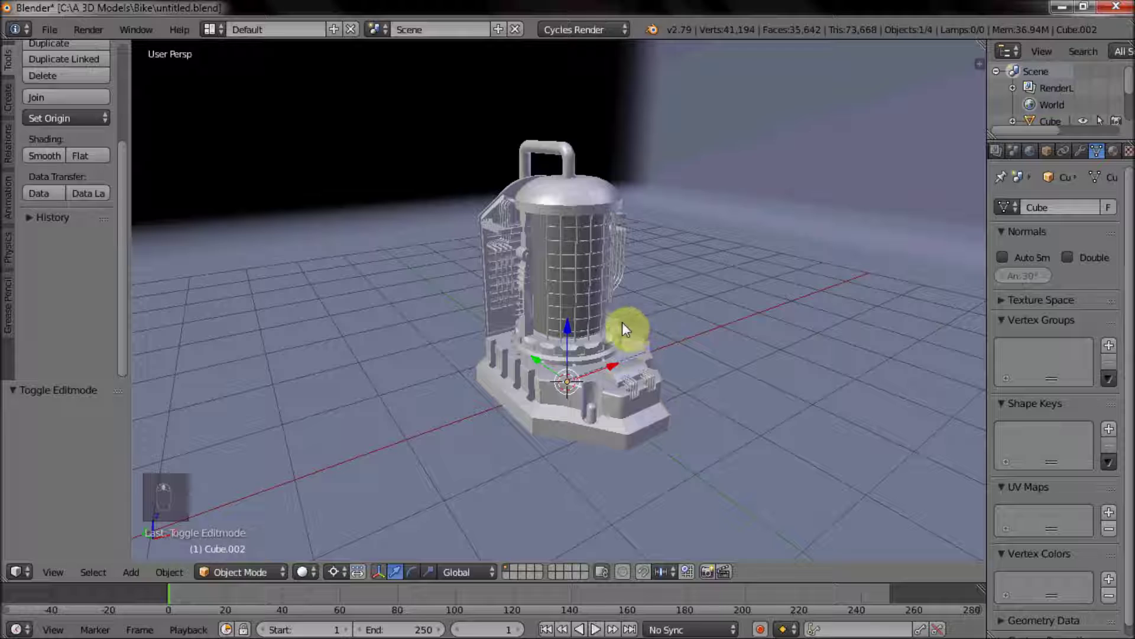
key("shift+a")
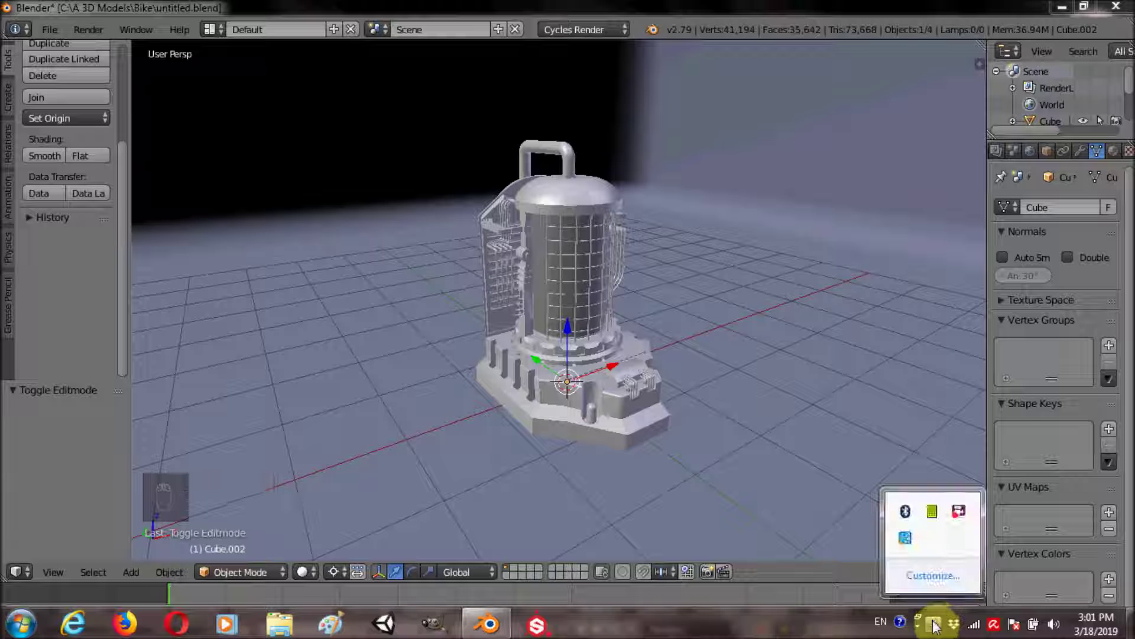
middle_click(60, 261)
Add a new camera, show its transform values and snap it to the current view.
left_click_drag(67, 280, 69, 295)
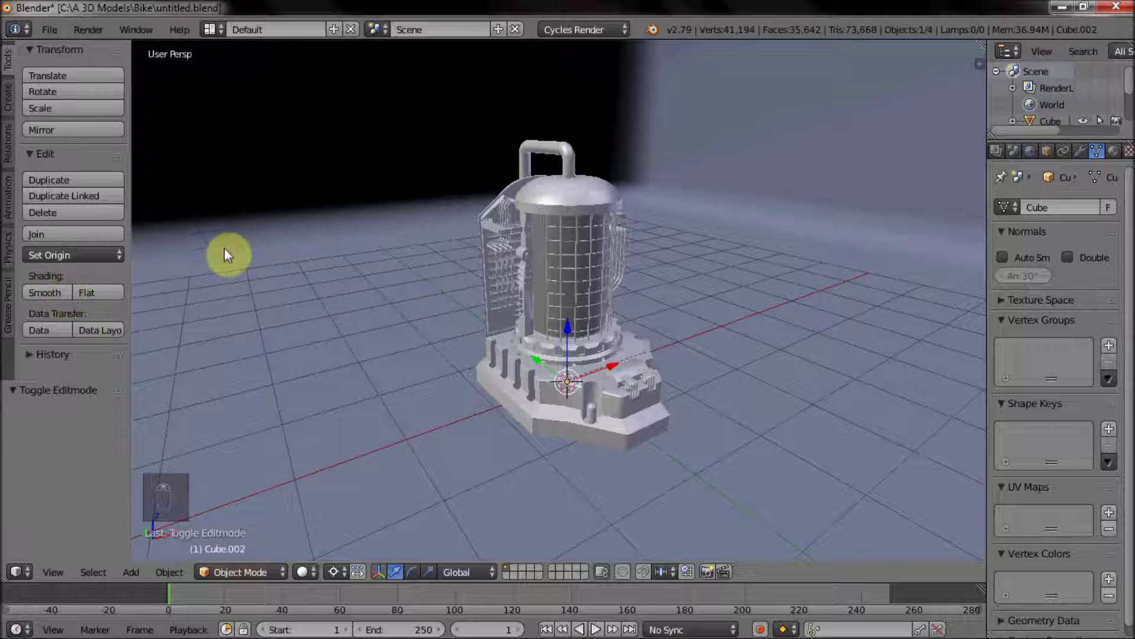
key("shift+a")
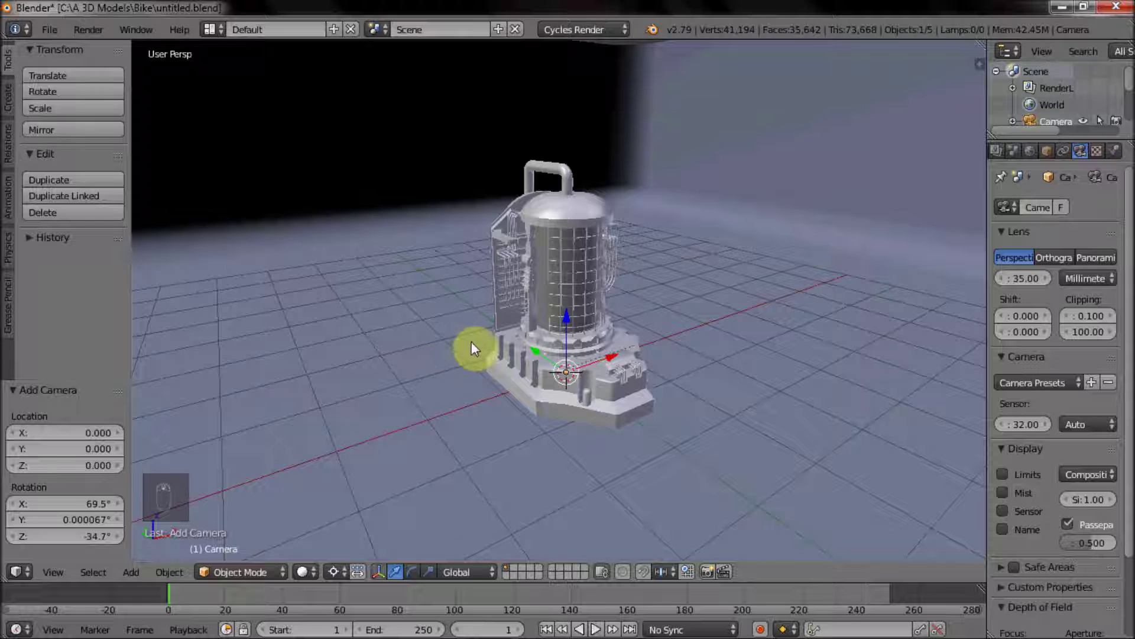
key("n")
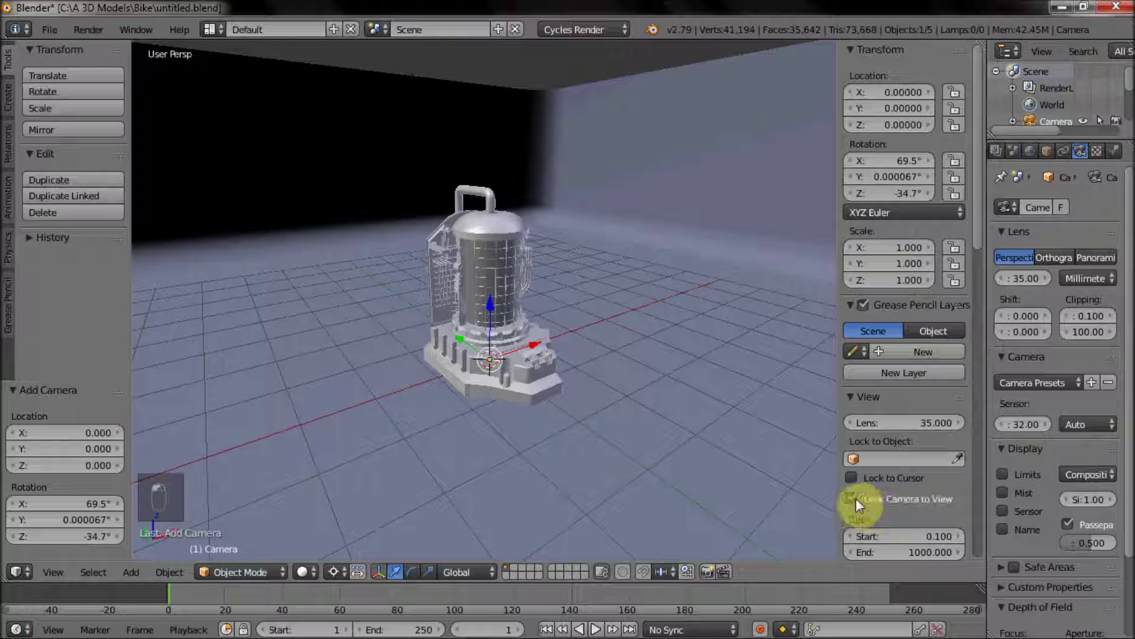
left_click_drag(688, 389, 630, 376)
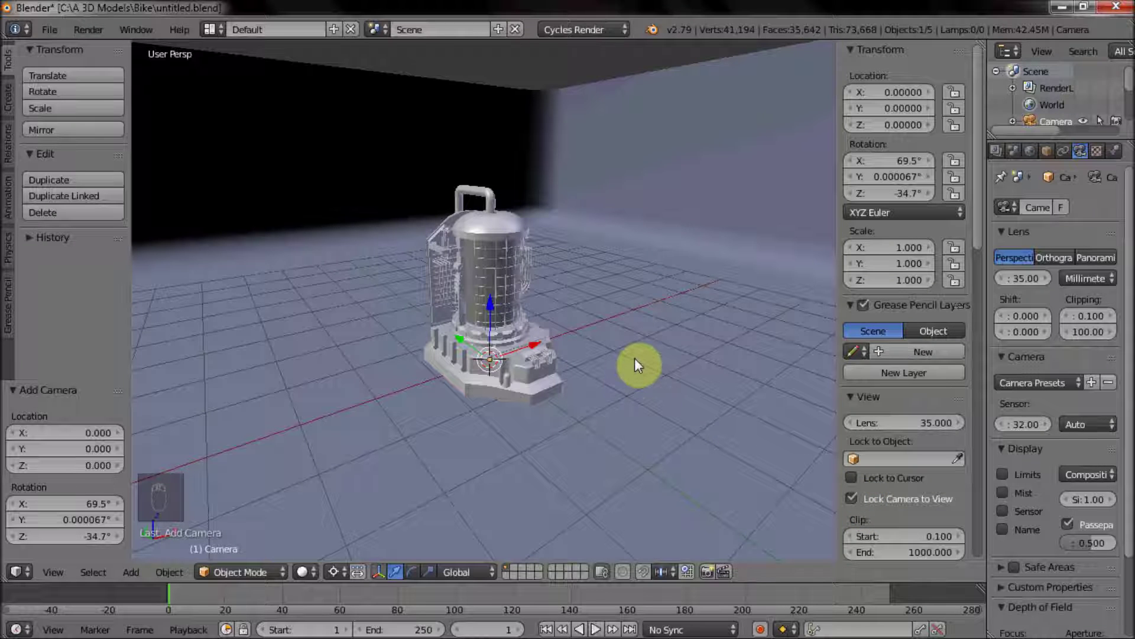
key("KP_0")
middle_click(571, 348)
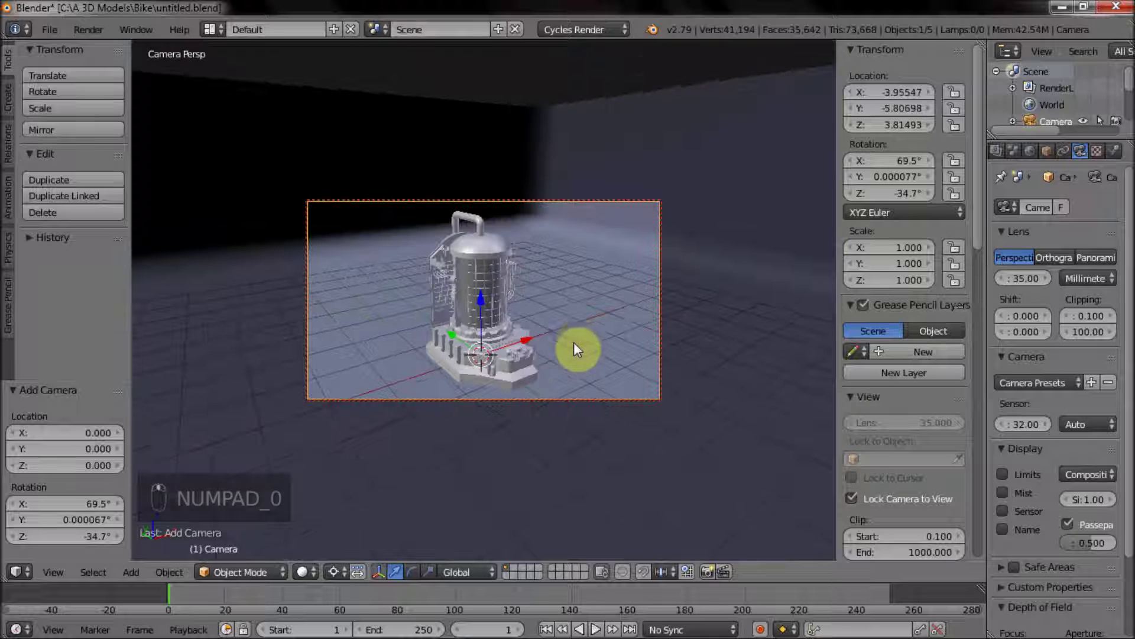
Adjust the camera to frame the generator from the front-right, slightly above the floor.
left_click_drag(578, 337, 632, 339)
middle_click(591, 340)
left_click_drag(594, 337, 628, 342)
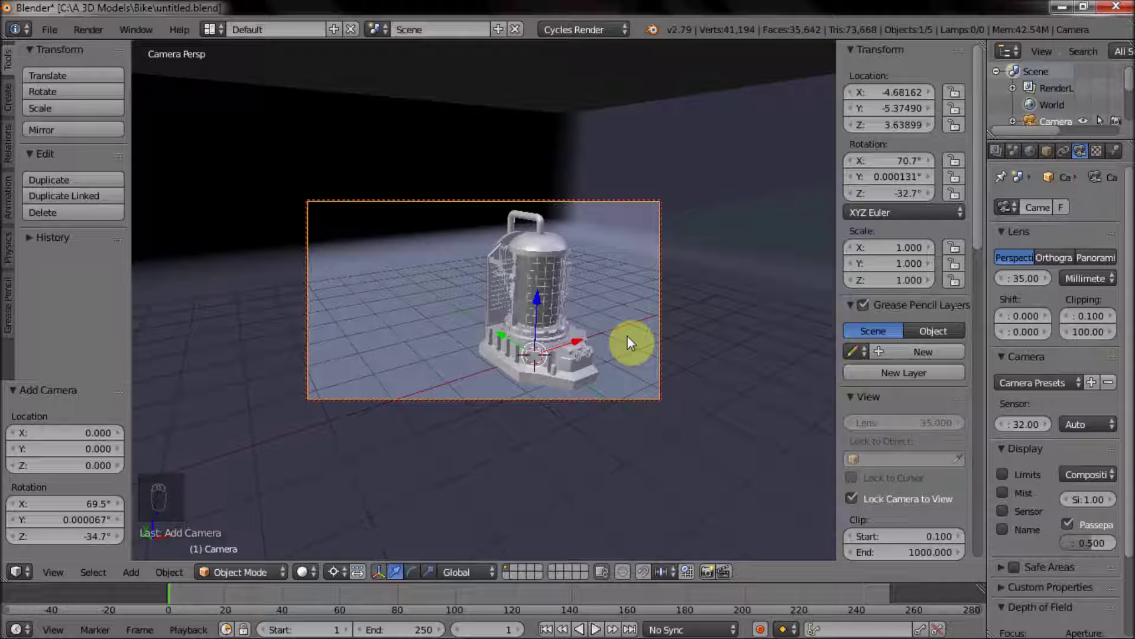
left_click_drag(619, 343, 611, 327)
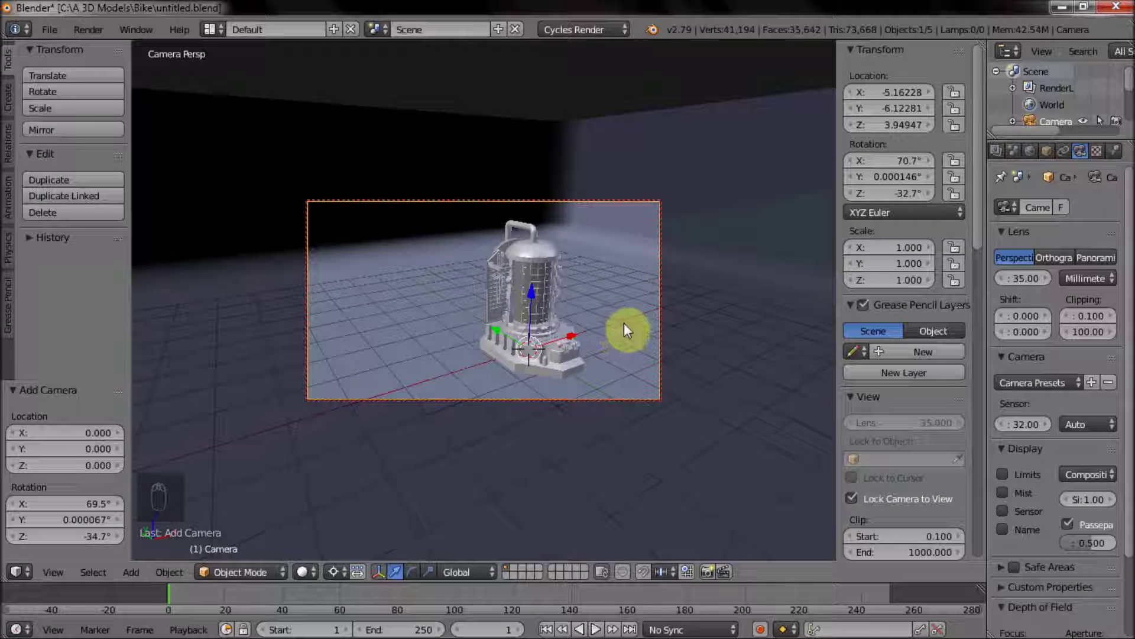
left_click_drag(632, 328, 533, 334)
middle_click(526, 336)
left_click_drag(538, 337, 534, 344)
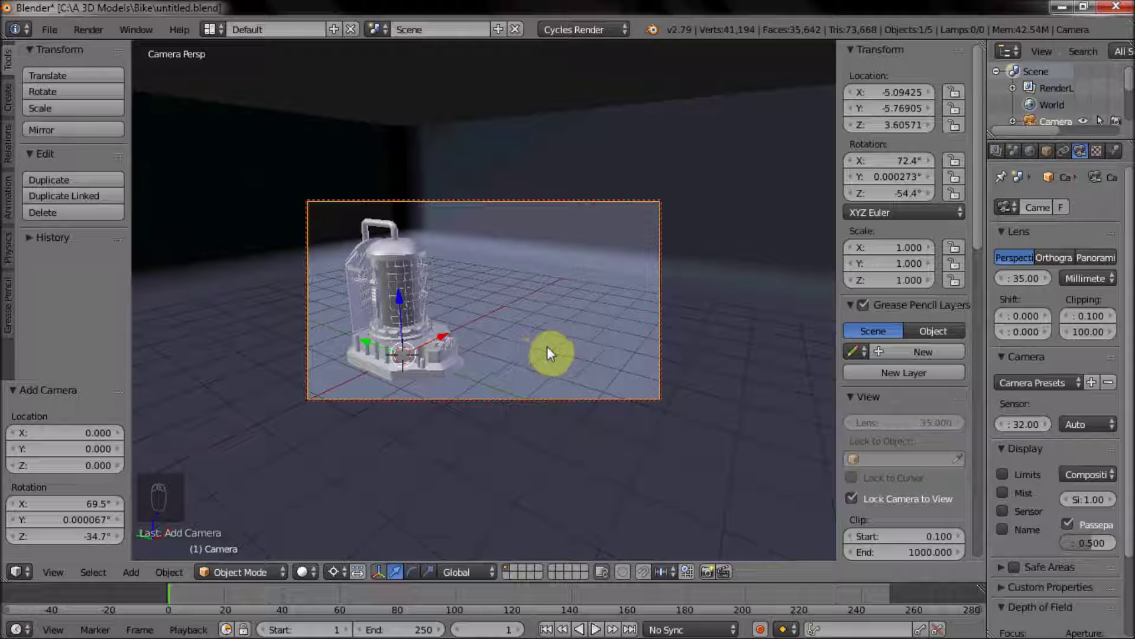
left_click_drag(569, 372, 407, 374)
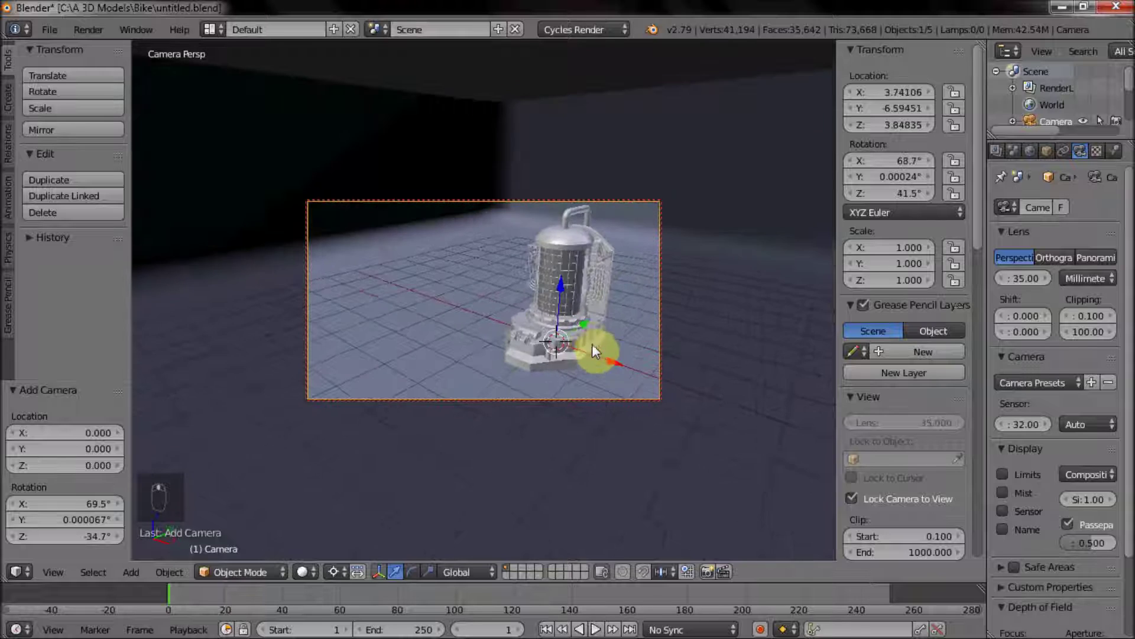
left_click_drag(589, 342, 558, 350)
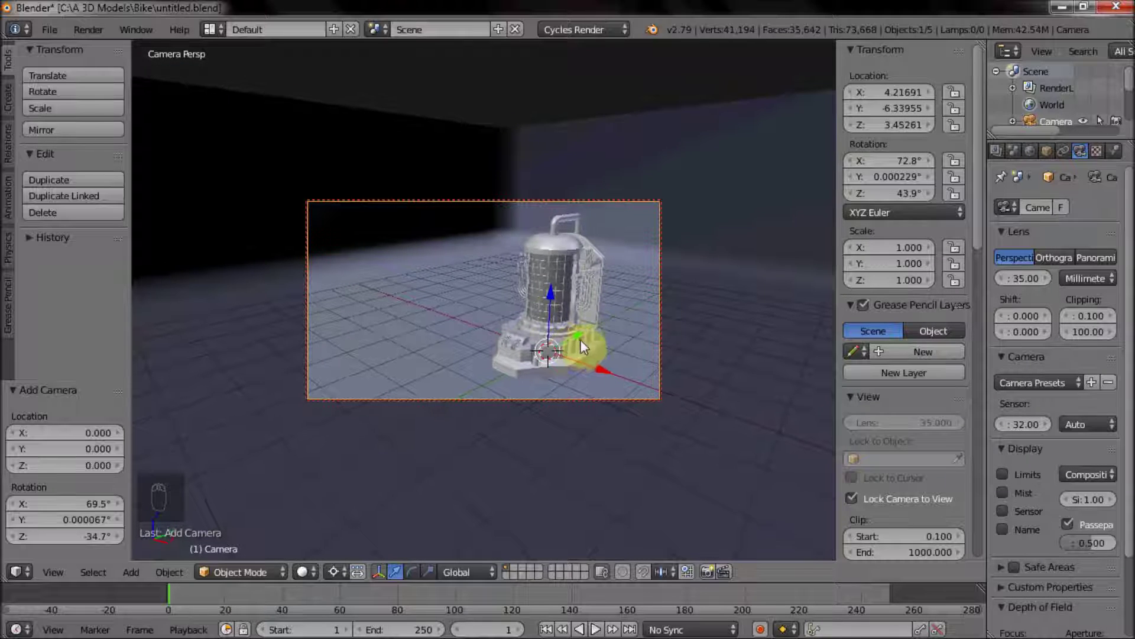
left_click_drag(582, 351, 715, 409)
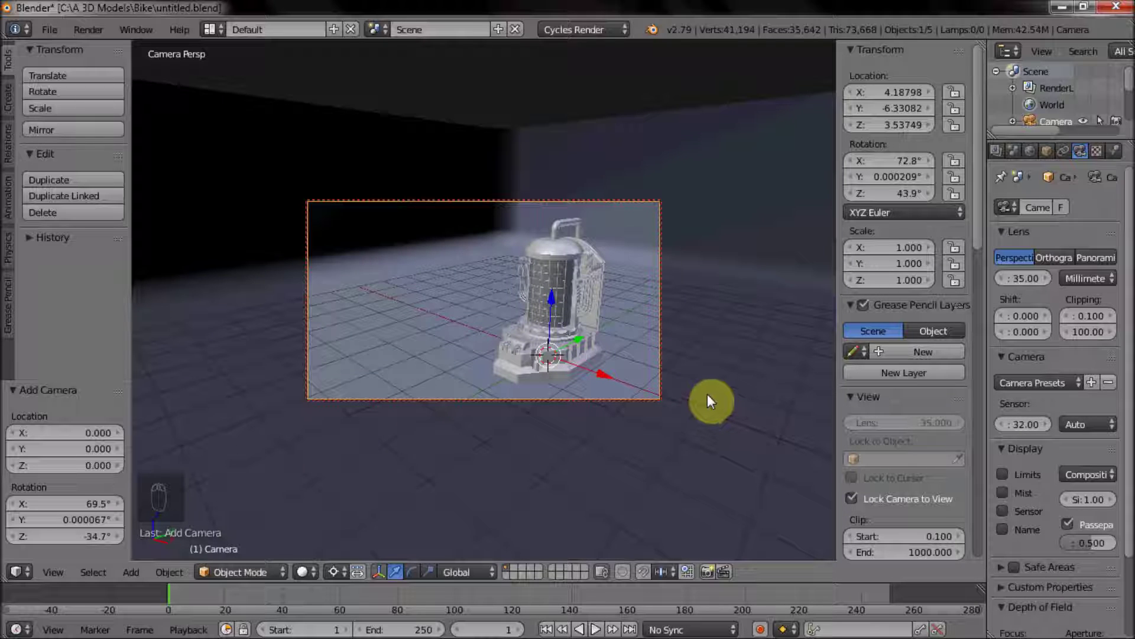
left_click_drag(866, 369, 710, 417)
Confirm the camera placement, leave its view and select the generator's cage.
key("KP_0")
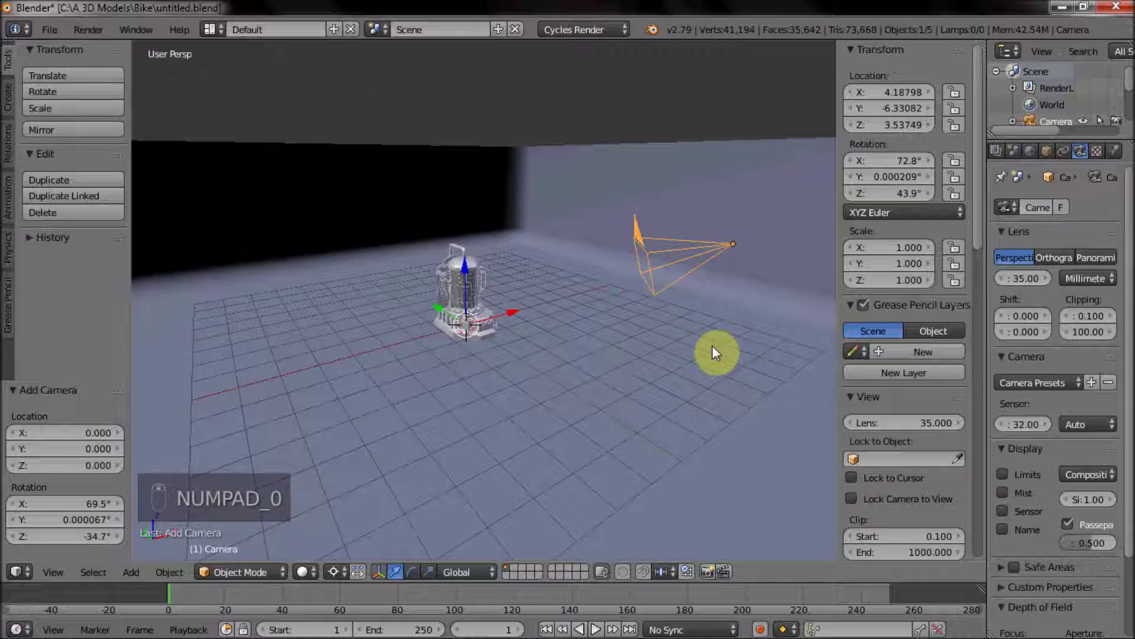
key("n")
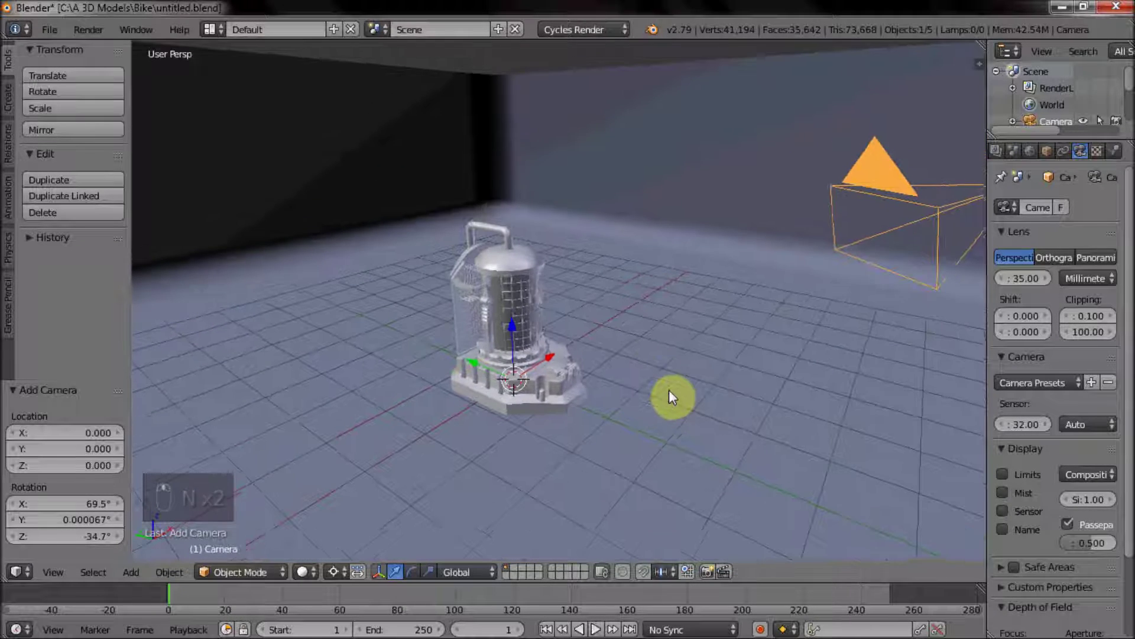
left_click_drag(673, 387, 529, 328)
left_click_drag(470, 316, 506, 328)
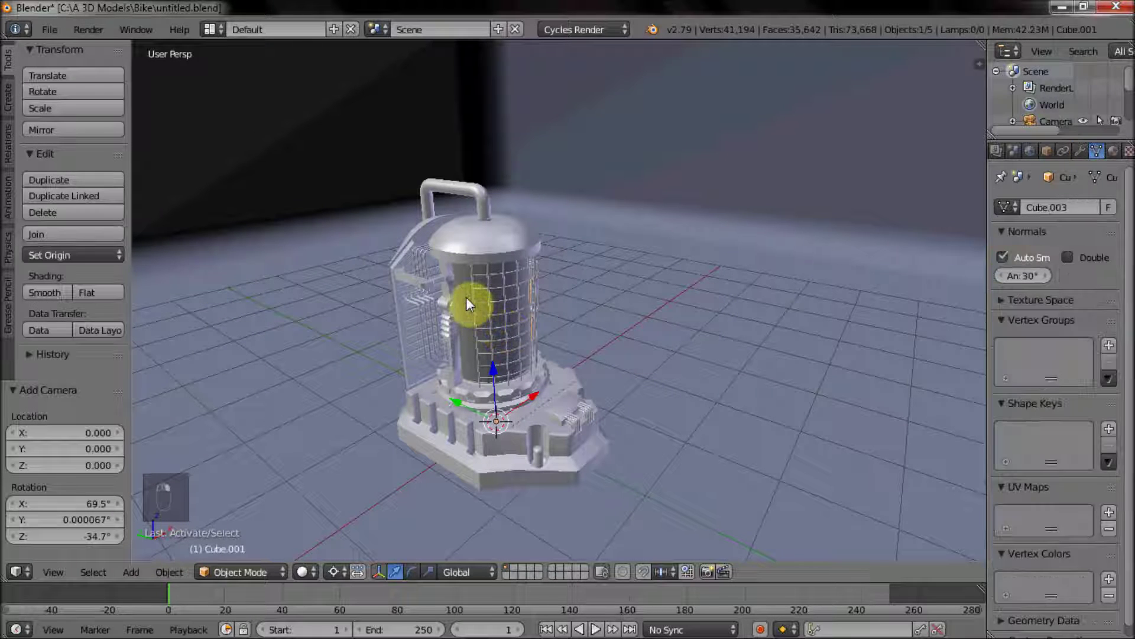
middle_click(1088, 154)
middle_click(1103, 153)
Change the cage's Material.001 surface from Diffuse BSDF to Glass BSDF.
left_click_drag(1117, 153, 1069, 347)
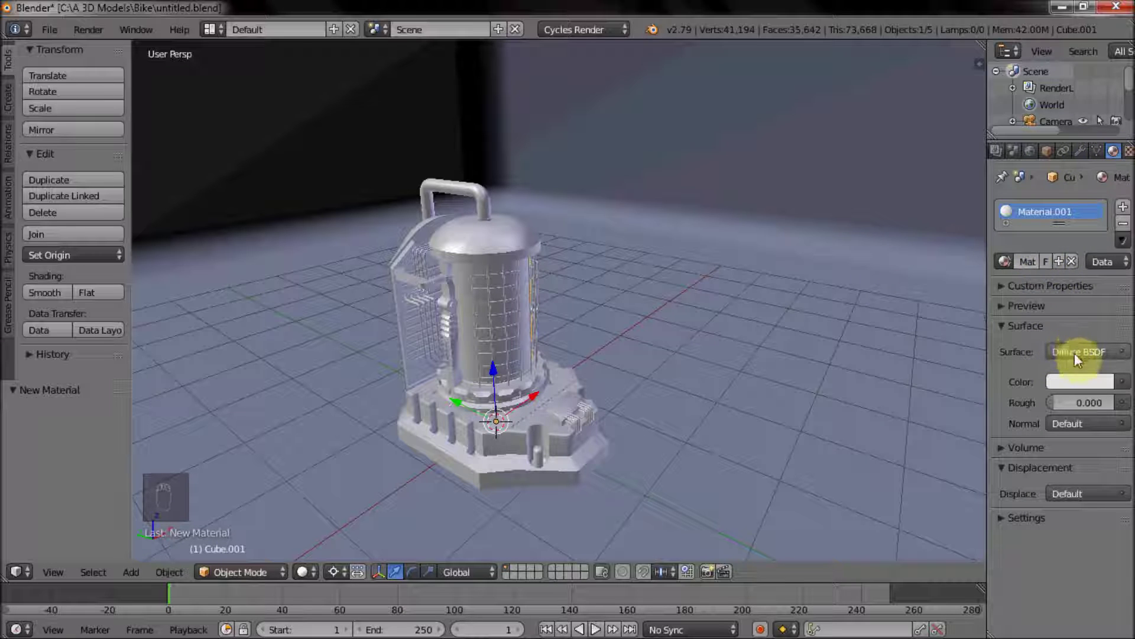
left_click_drag(1080, 360, 928, 113)
left_click_drag(757, 308, 700, 306)
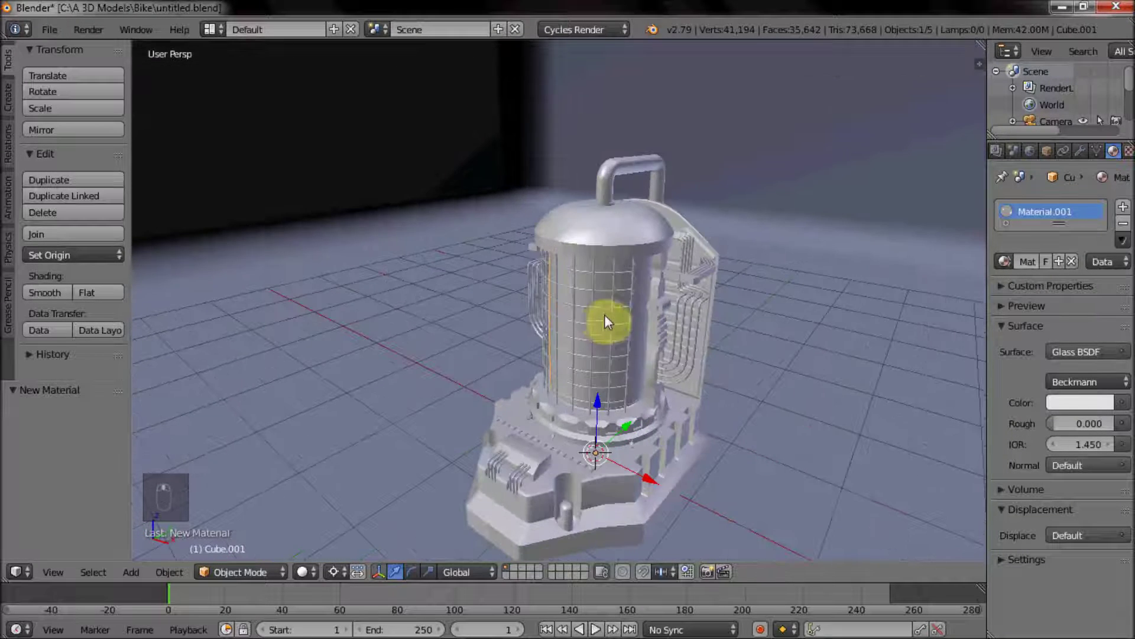
left_click_drag(528, 334, 609, 347)
left_click_drag(593, 353, 585, 369)
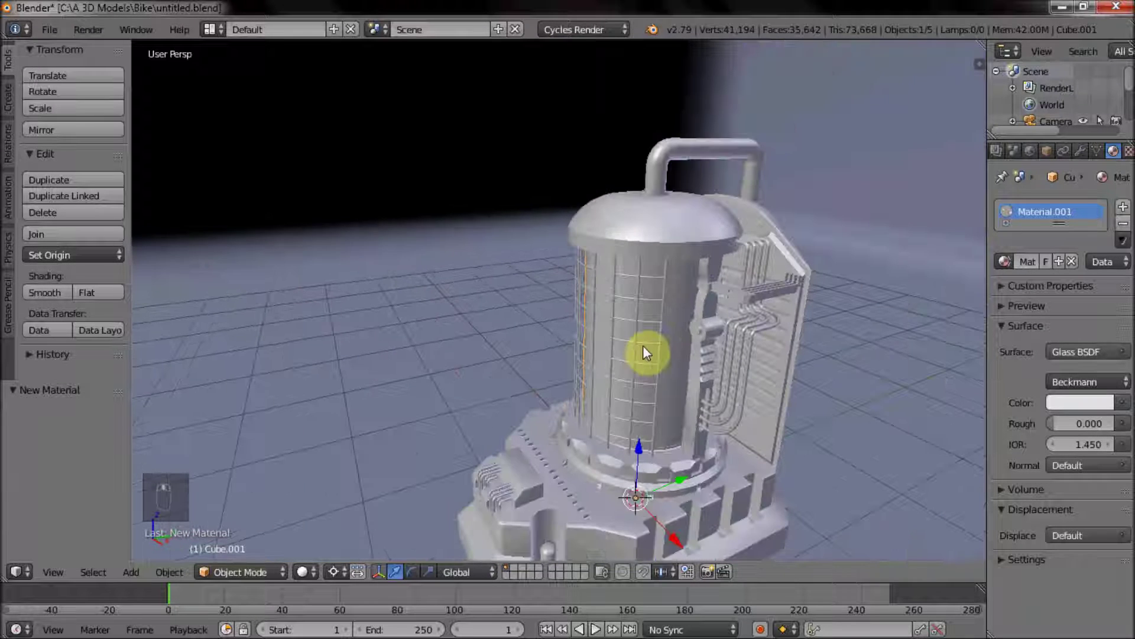
Give the core inside the cage a new Material.002 with an Emission surface shader.
key("h")
left_click_drag(727, 340, 655, 349)
left_click_drag(655, 349, 592, 327)
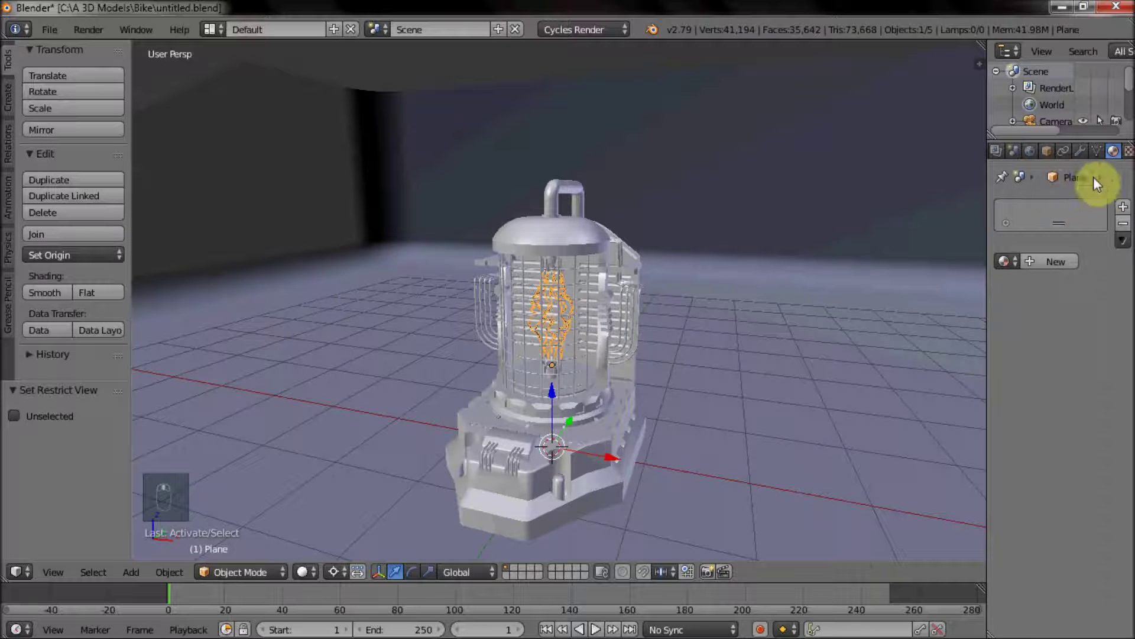
left_click_drag(1048, 263, 941, 84)
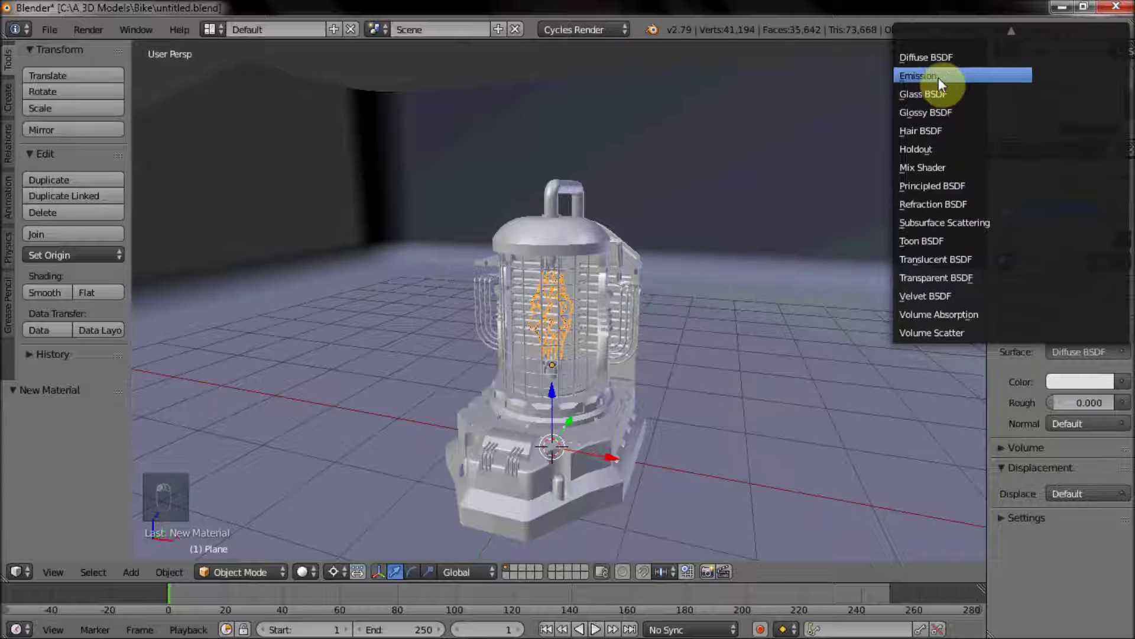
left_click_drag(1011, 208, 1044, 191)
Pick a purple emission colour for the core and look through the scene camera.
left_click_drag(1039, 204, 605, 275)
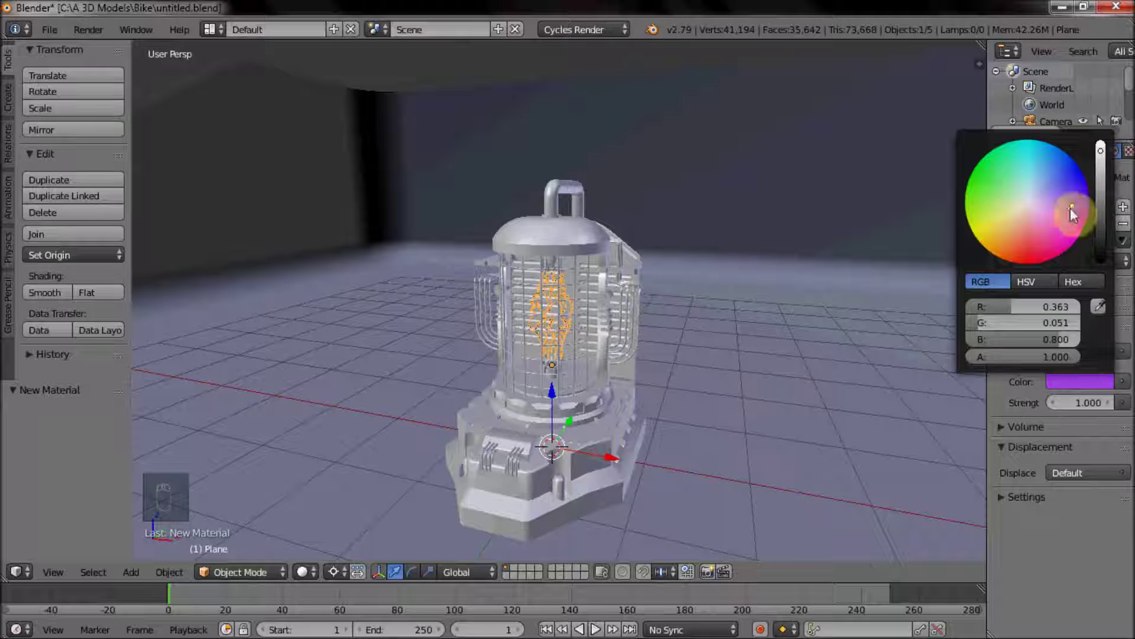
left_click_drag(682, 305, 1054, 385)
left_click_drag(773, 398, 732, 314)
key("KP_0")
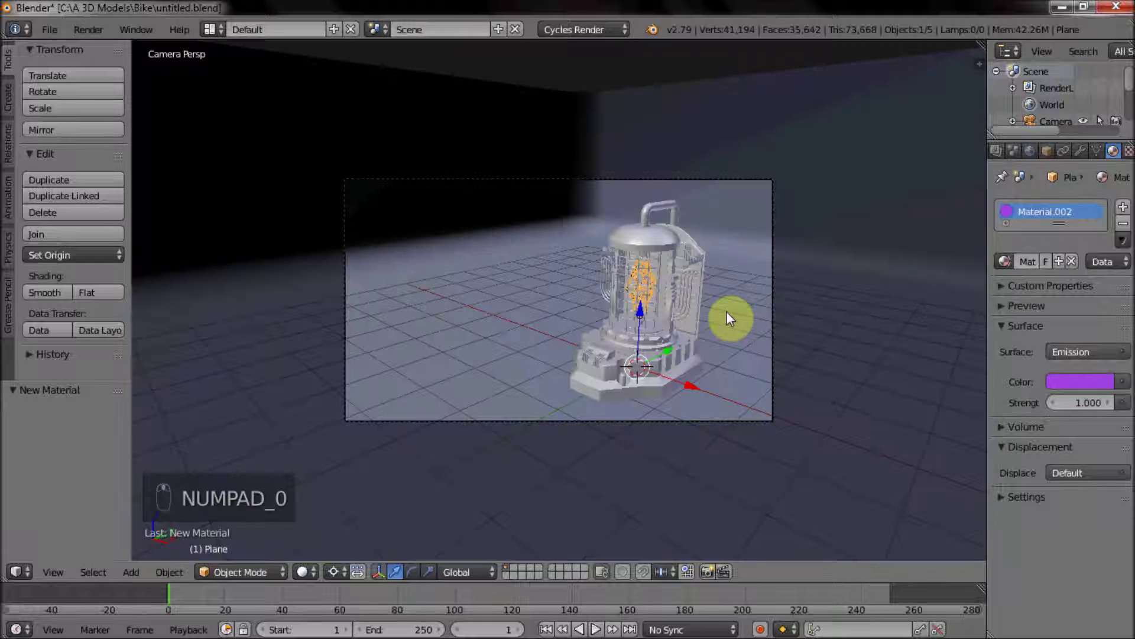
Preview the render and raise the core's purple emission strength to 15.
key("shift+z")
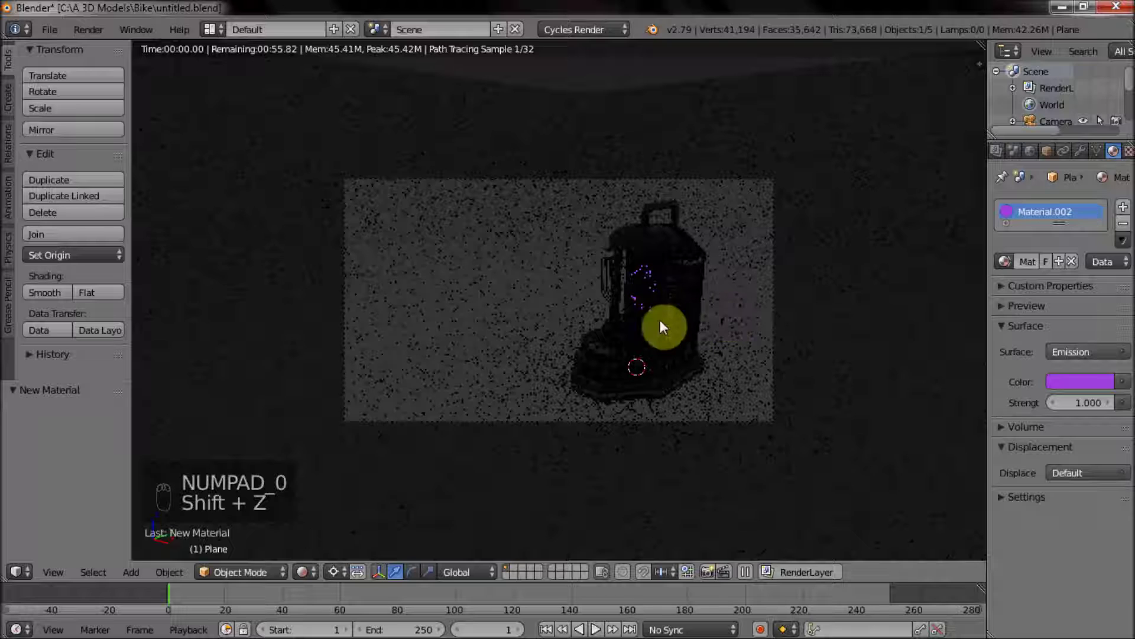
key("shift+z")
key("alt+h")
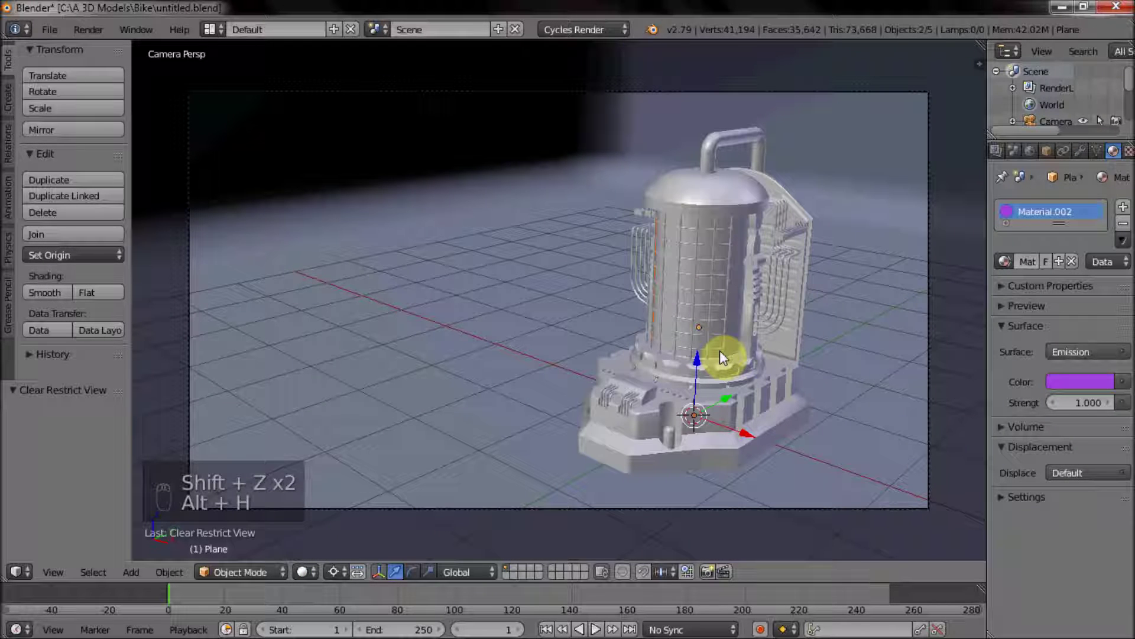
key("shift+z")
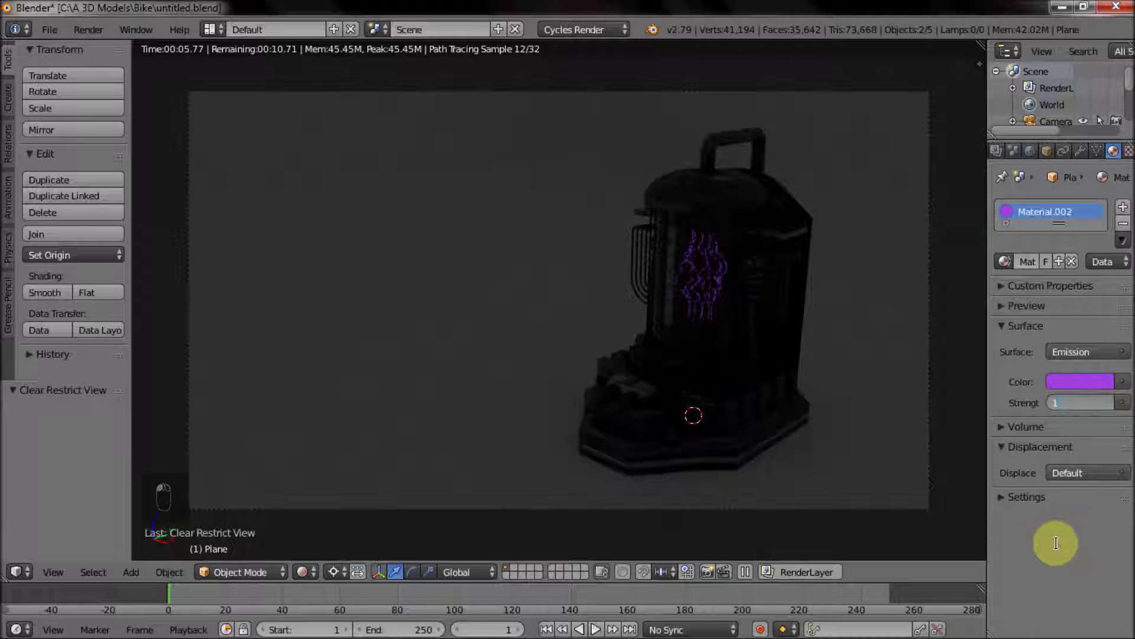
left_click_drag(691, 373, 730, 366)
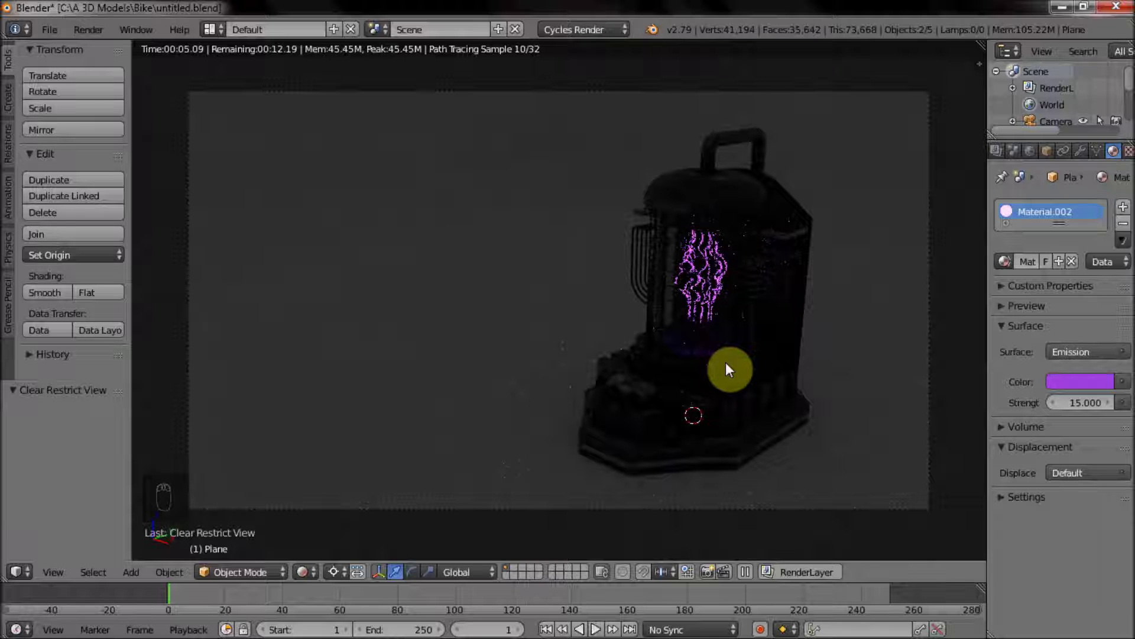
Return to solid shading, leave the camera view and pull back to see the whole room.
key("shift+z")
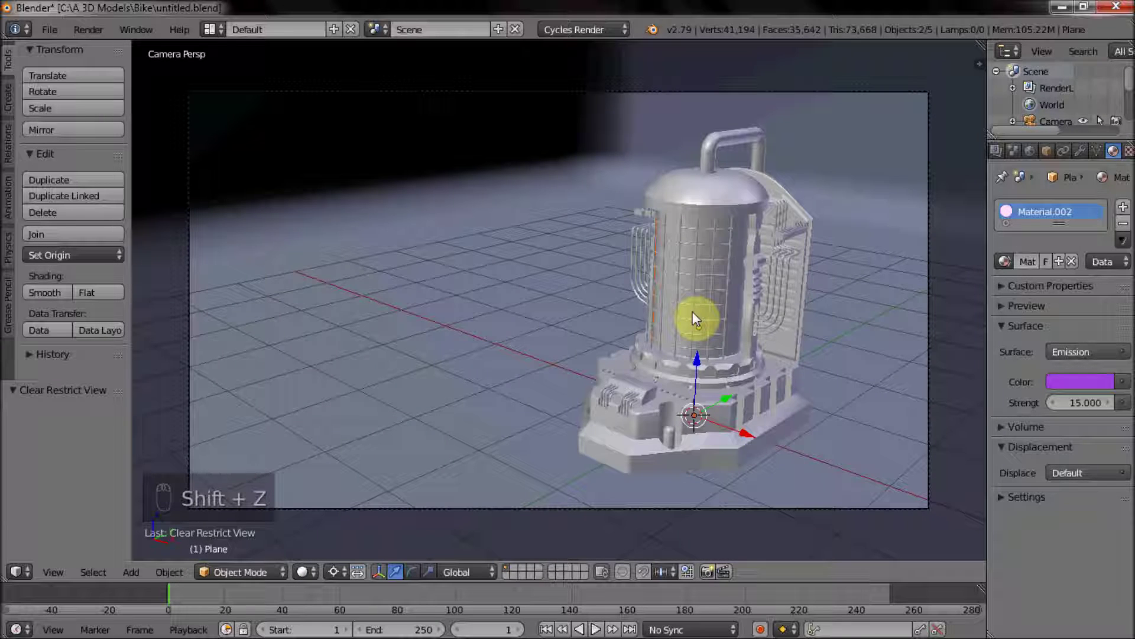
key("KP_5")
key("KP_5")
middle_click(695, 315)
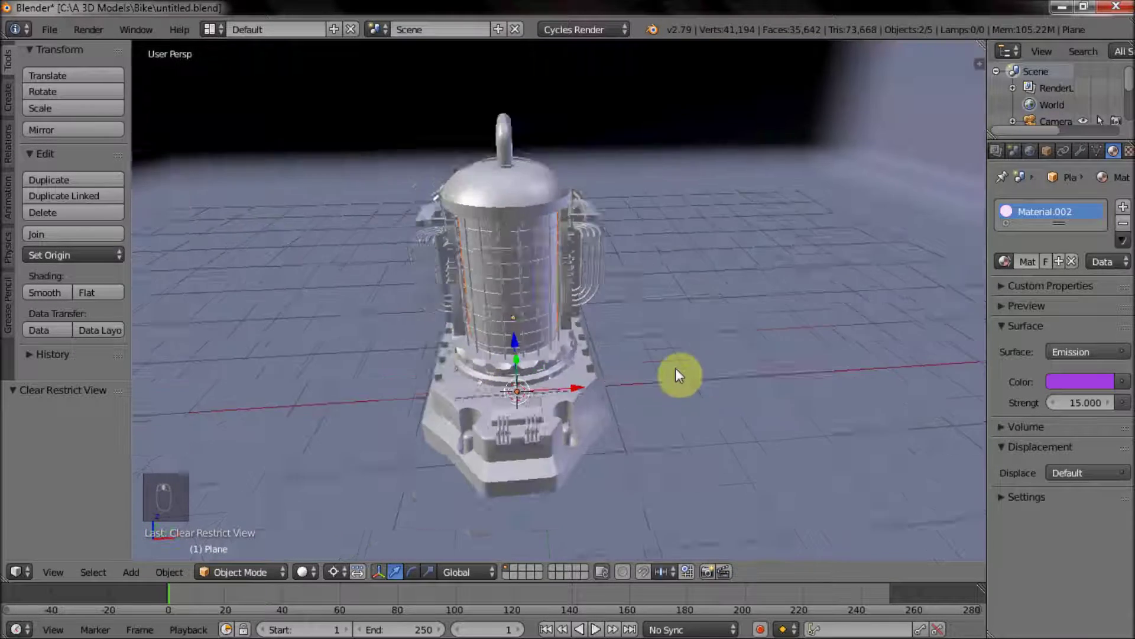
left_click_drag(632, 335, 655, 332)
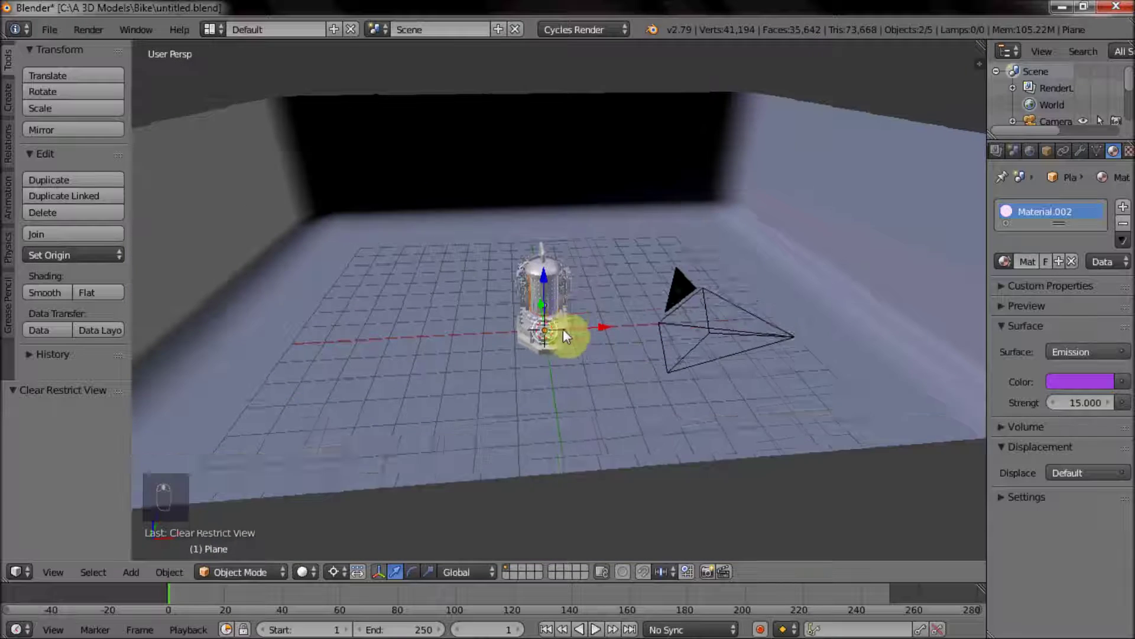
Add a plane above the room, scale it up flat and subdivide it into an 8 by 8 grid.
middle_click(633, 352)
key("shift+a")
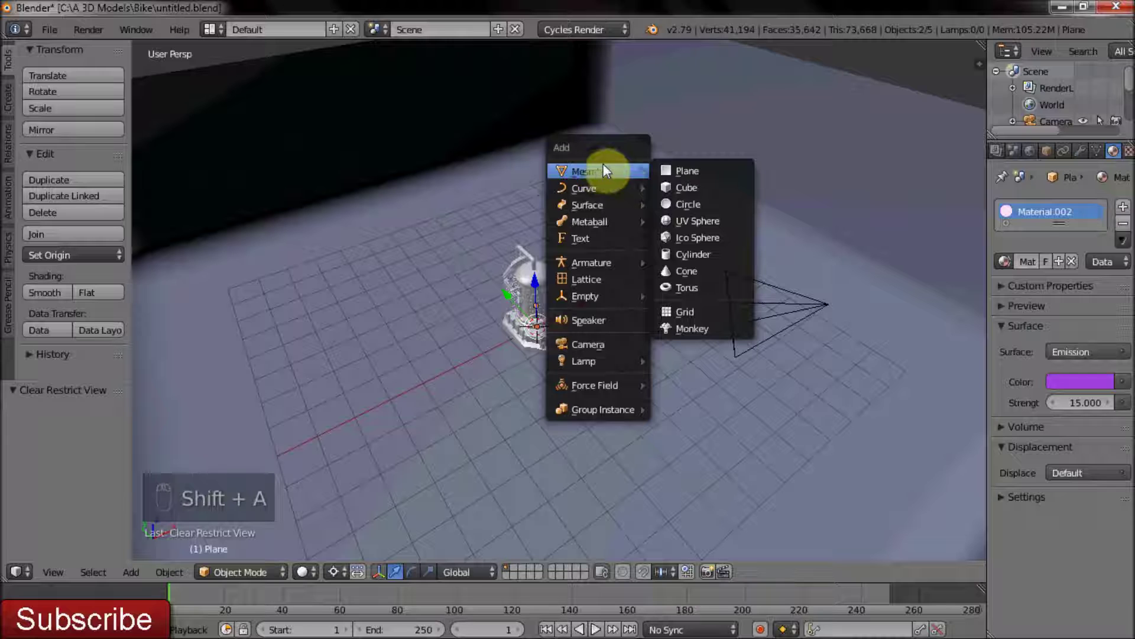
left_click_drag(545, 272, 553, 137)
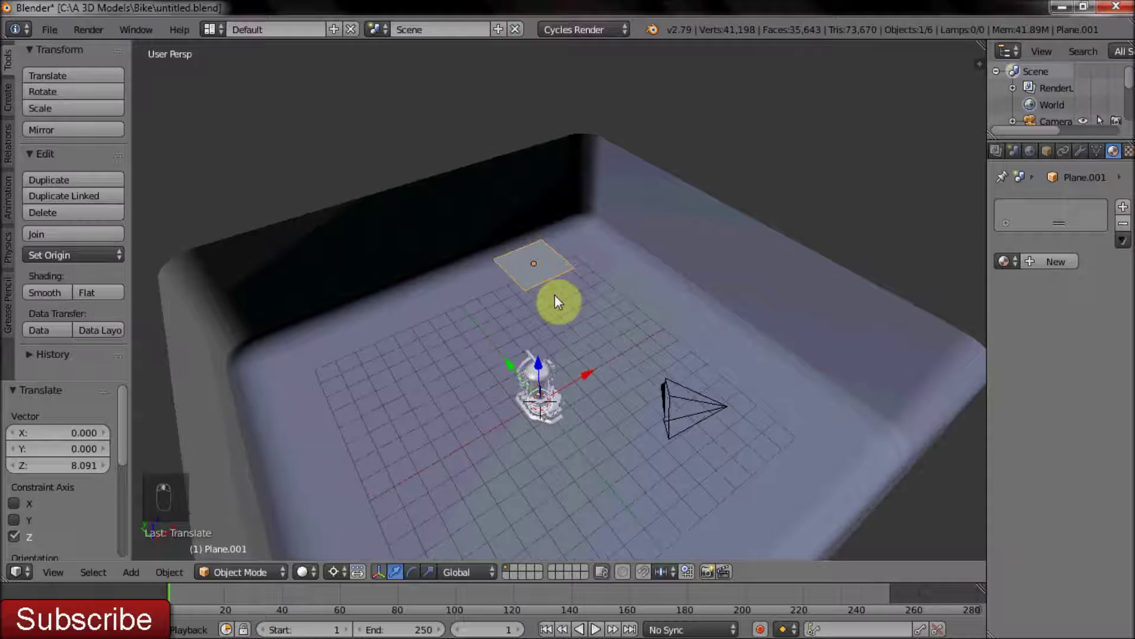
key("Tab")
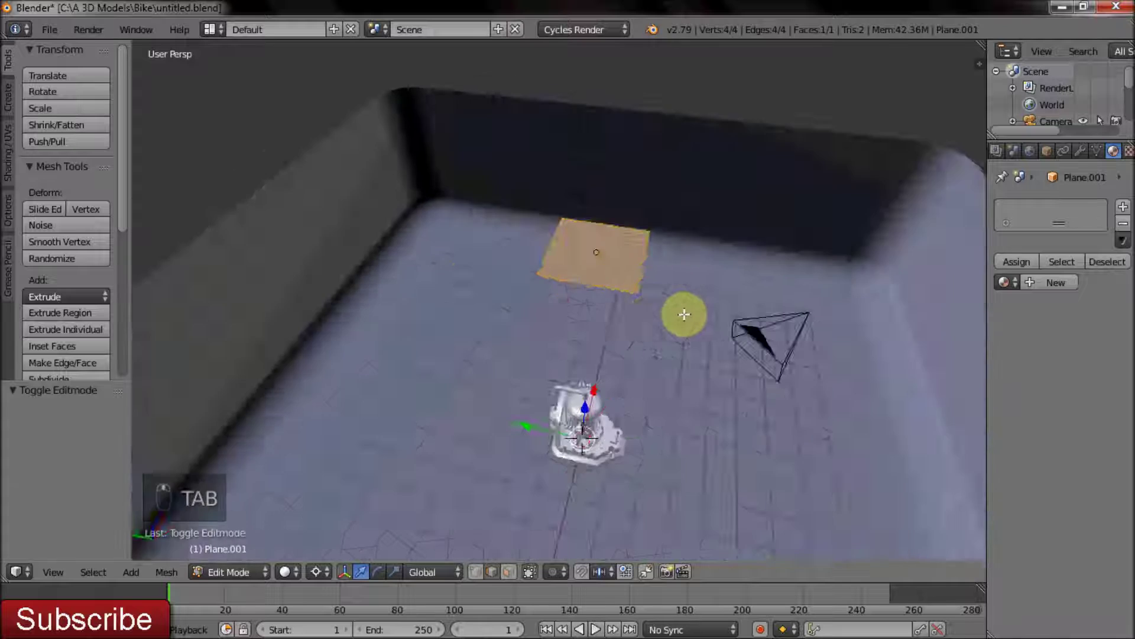
key("Tab")
key("Tab")
key("s")
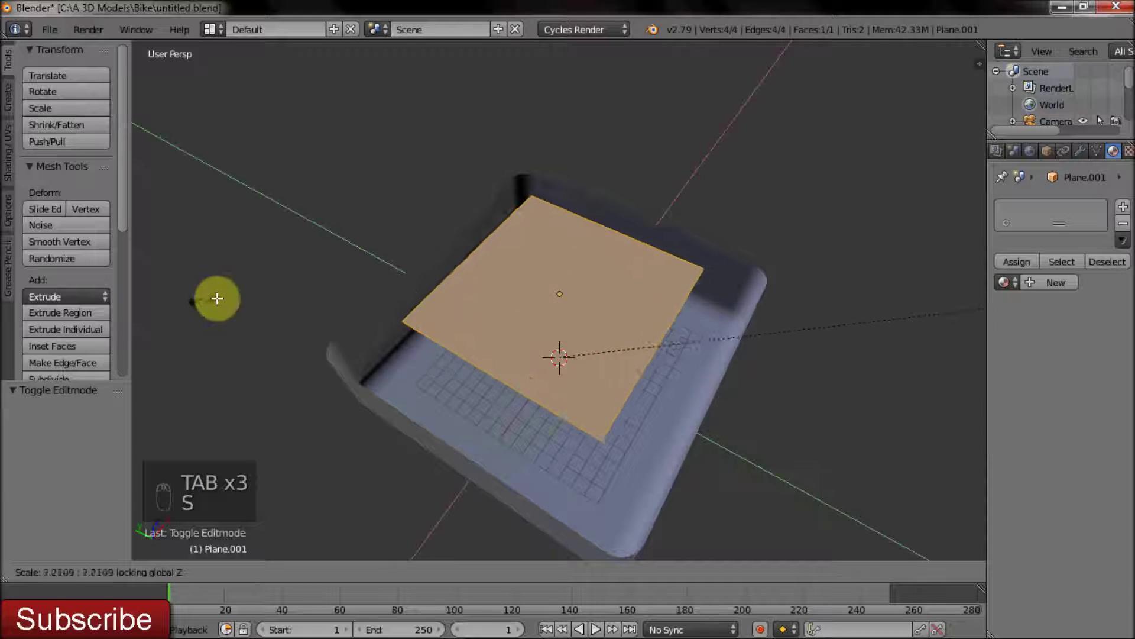
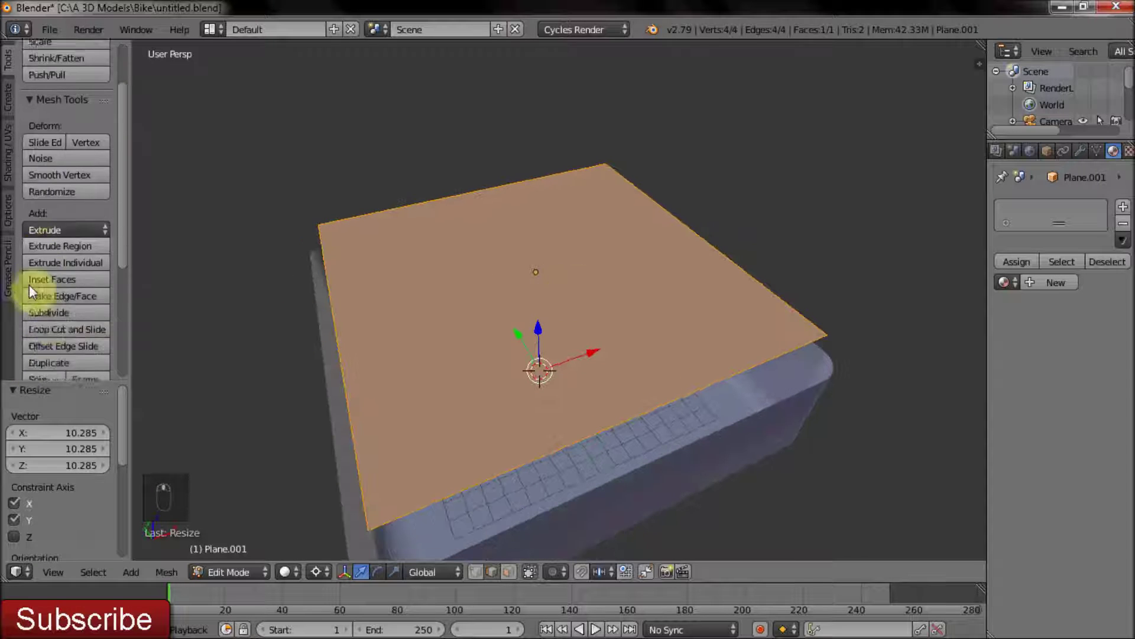
left_click(61, 285)
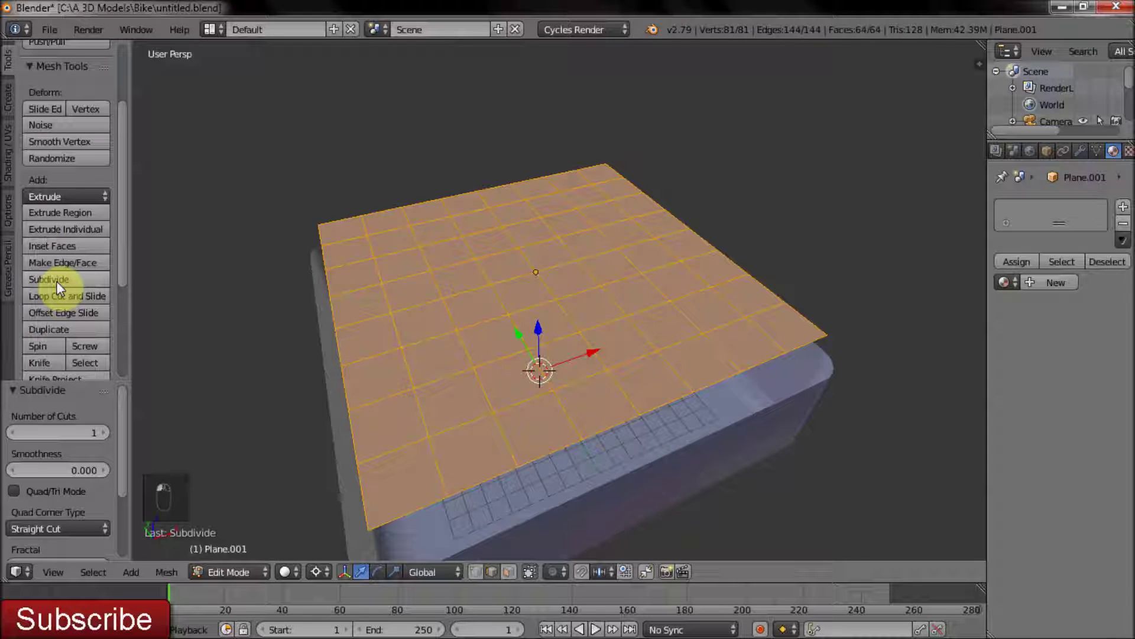
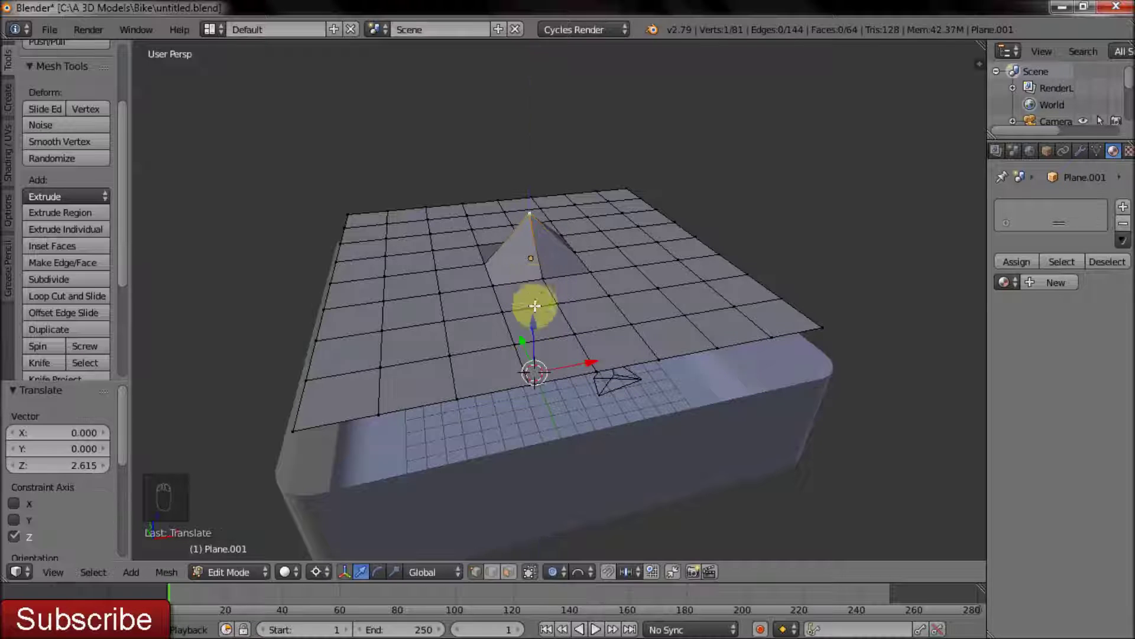
Undo the sharp single-vertex peak so the plane bends into a gentle dome over the room.
key("ctrl+z")
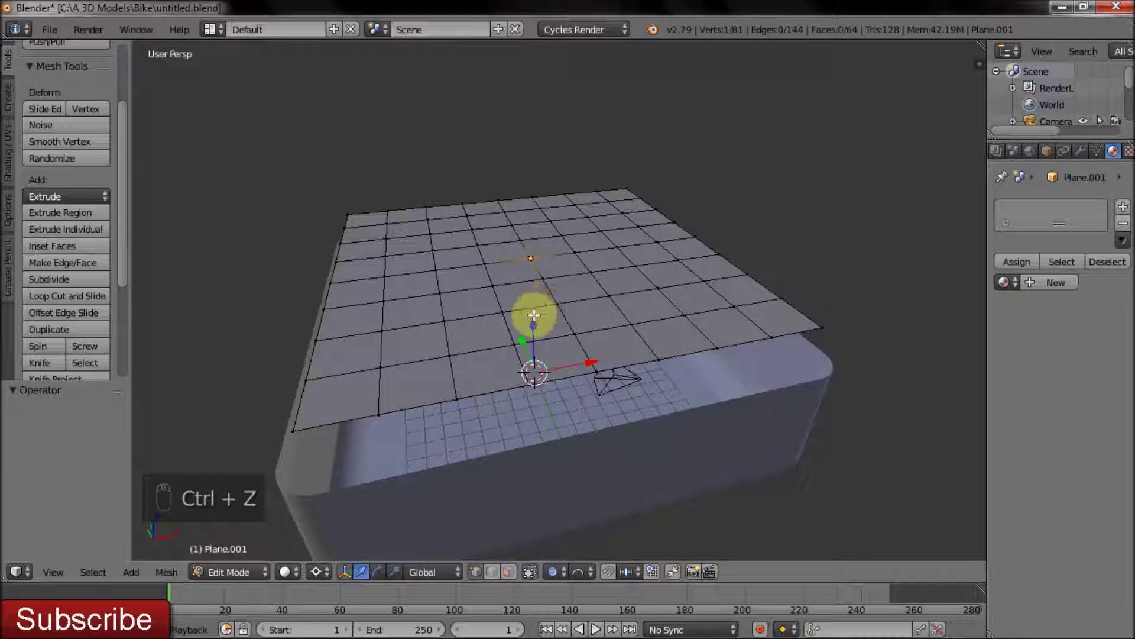
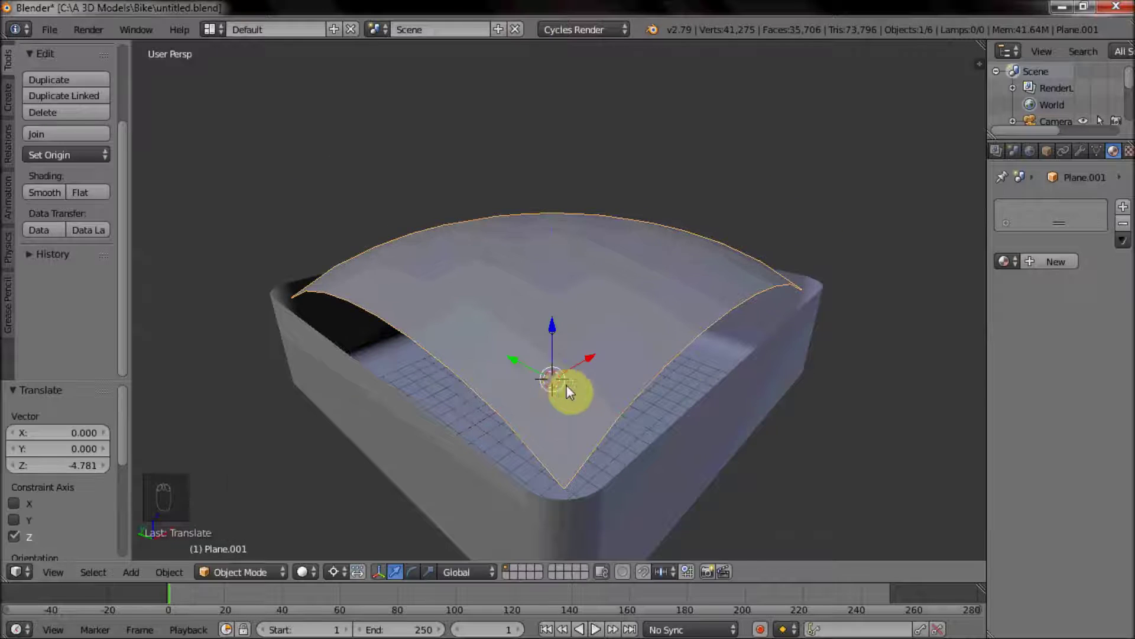
left_click_drag(654, 348, 654, 394)
key("Tab")
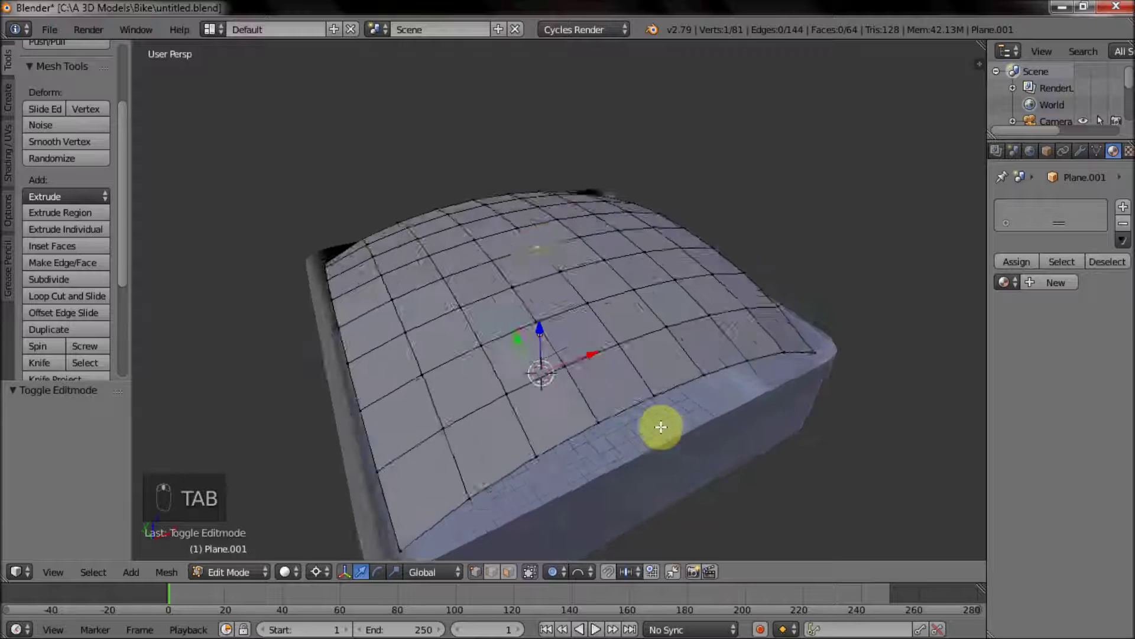
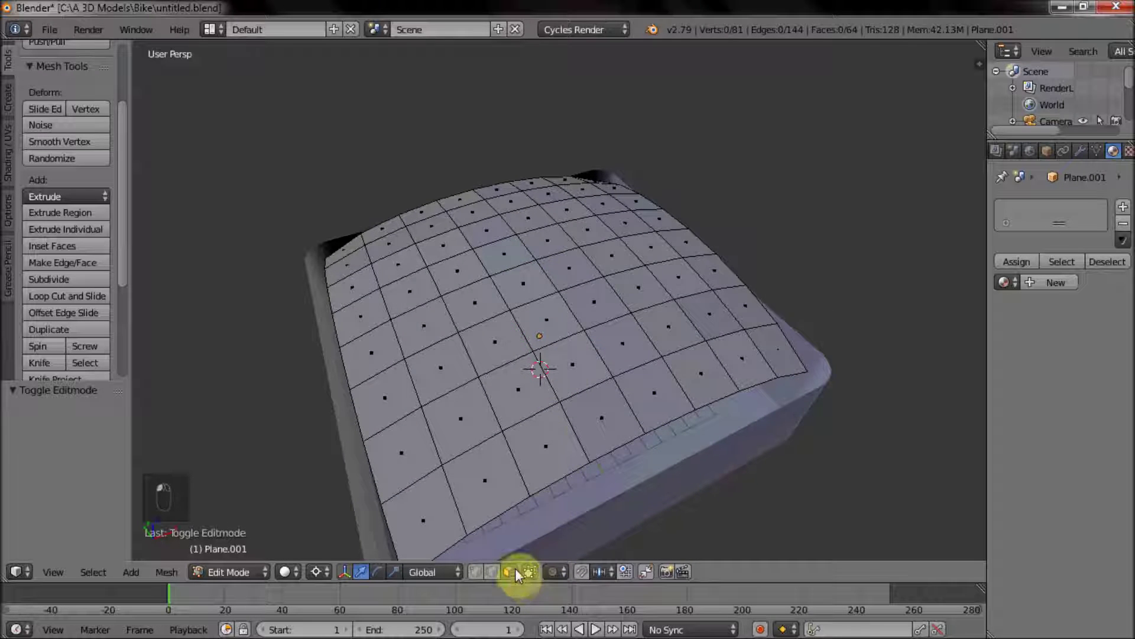
Select all dome faces and checker-deselect every other one.
key("a")
key("a")
key("a")
left_click(100, 577)
left_click(148, 461)
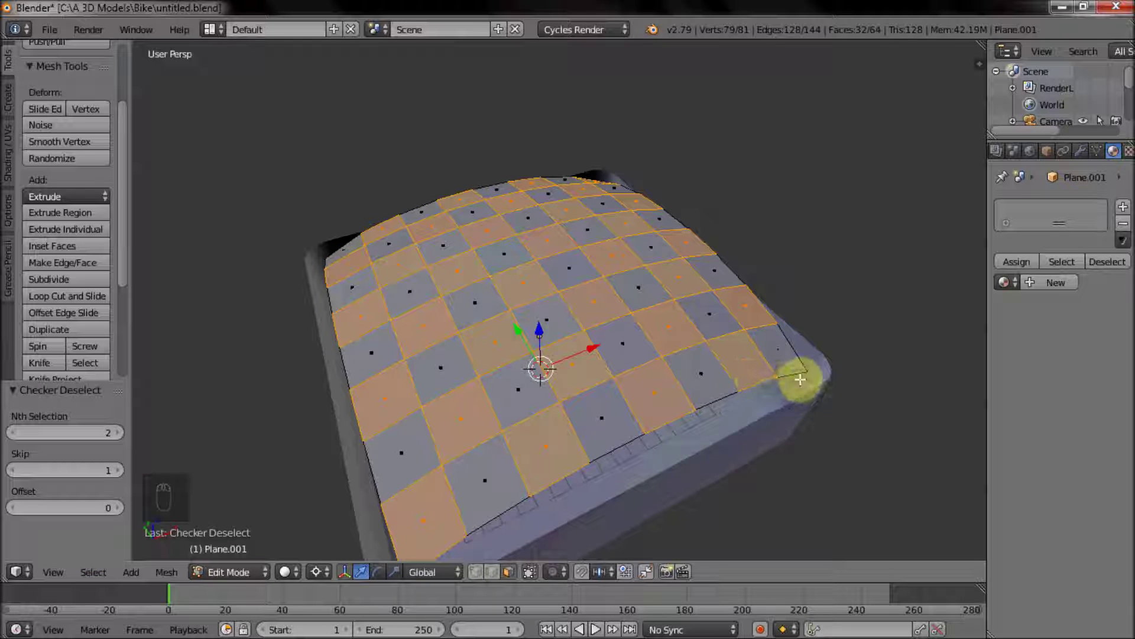
Inset the selected faces individually, invert and delete the rest, leaving 32 square tiles.
key("i")
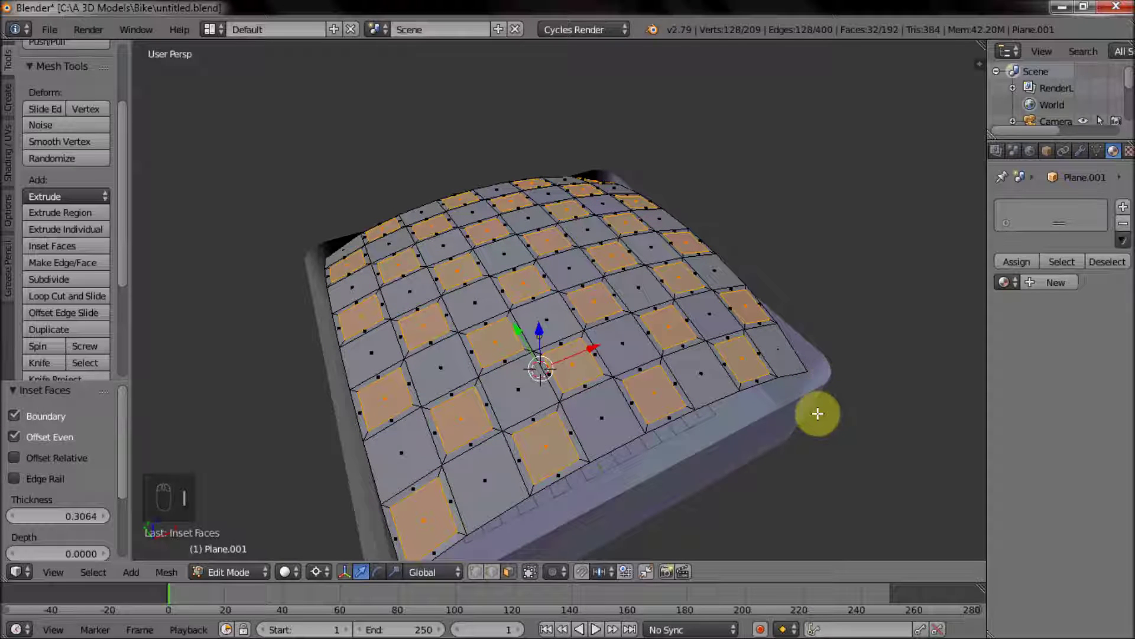
key("ctrl+i")
key("x")
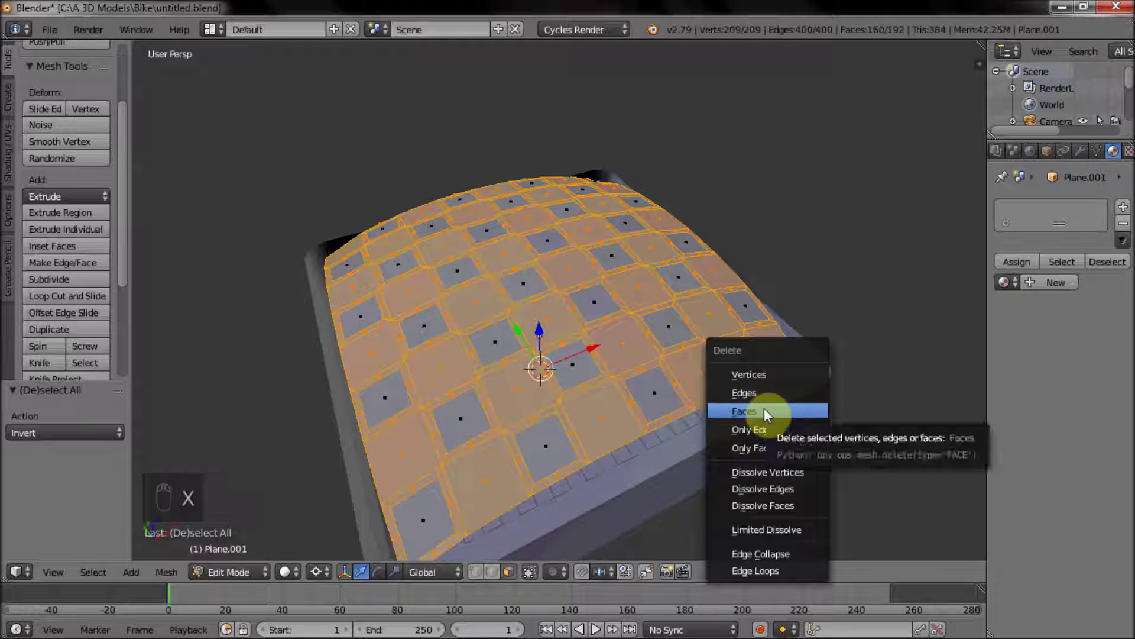
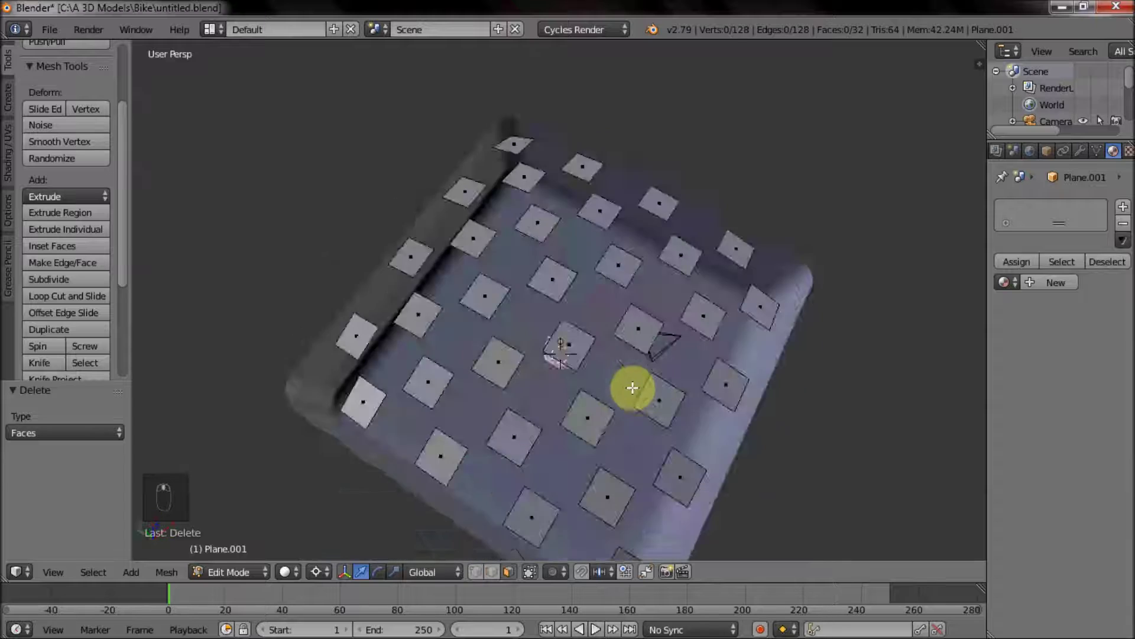
key("Tab")
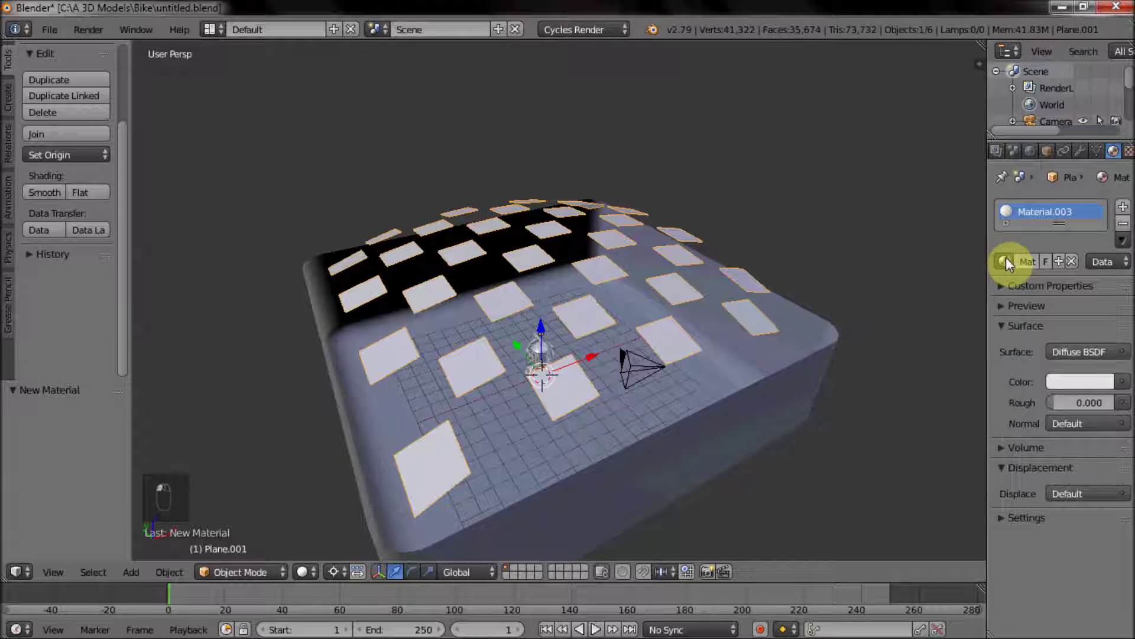
Set the tile Material.003 to Emission and run a rendered preview through the scene camera.
middle_click(1005, 210)
middle_click(760, 322)
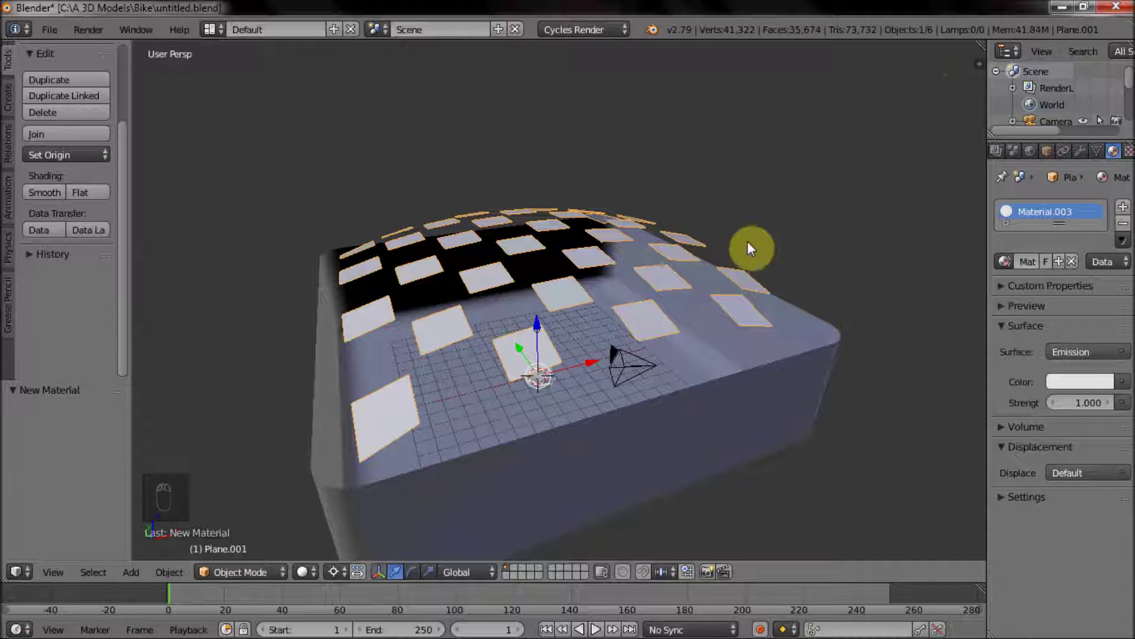
left_click_drag(740, 294, 732, 371)
key("KP_0")
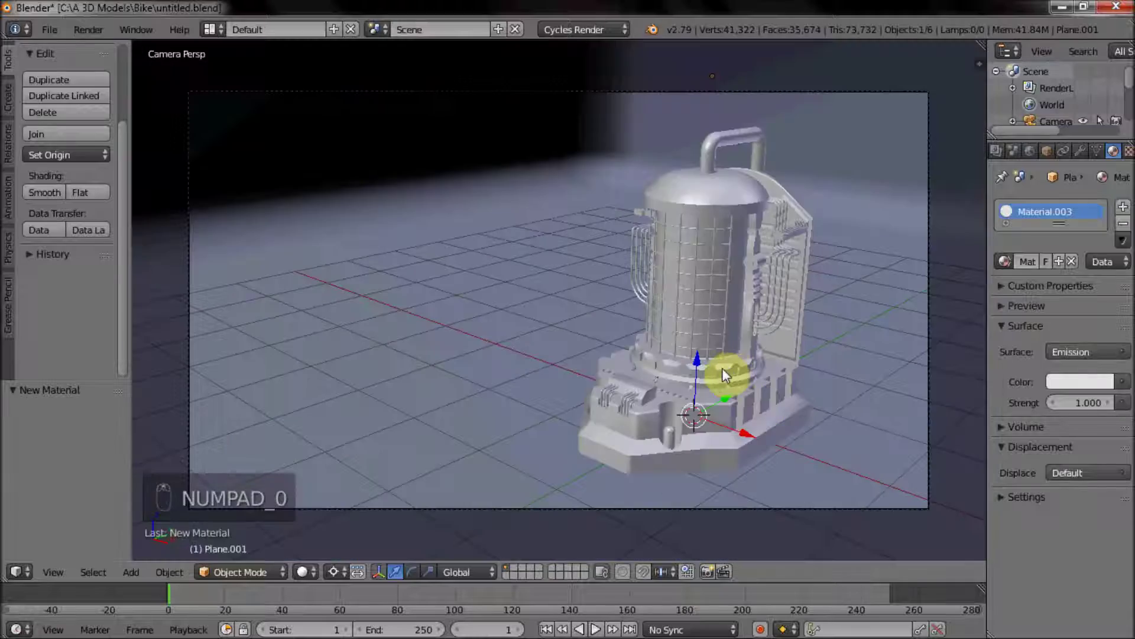
key("shift+z")
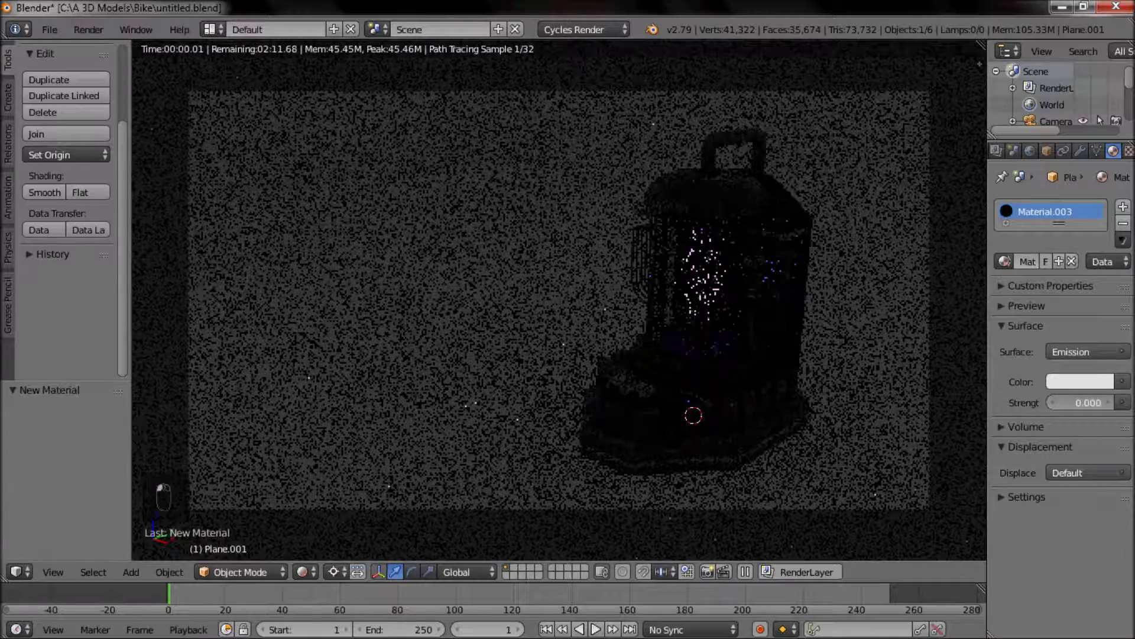
Adjust the tiles' emission strength and give the room a dark Glossy BSDF Material.004, roughness 0.055.
left_click_drag(1011, 212, 1010, 212)
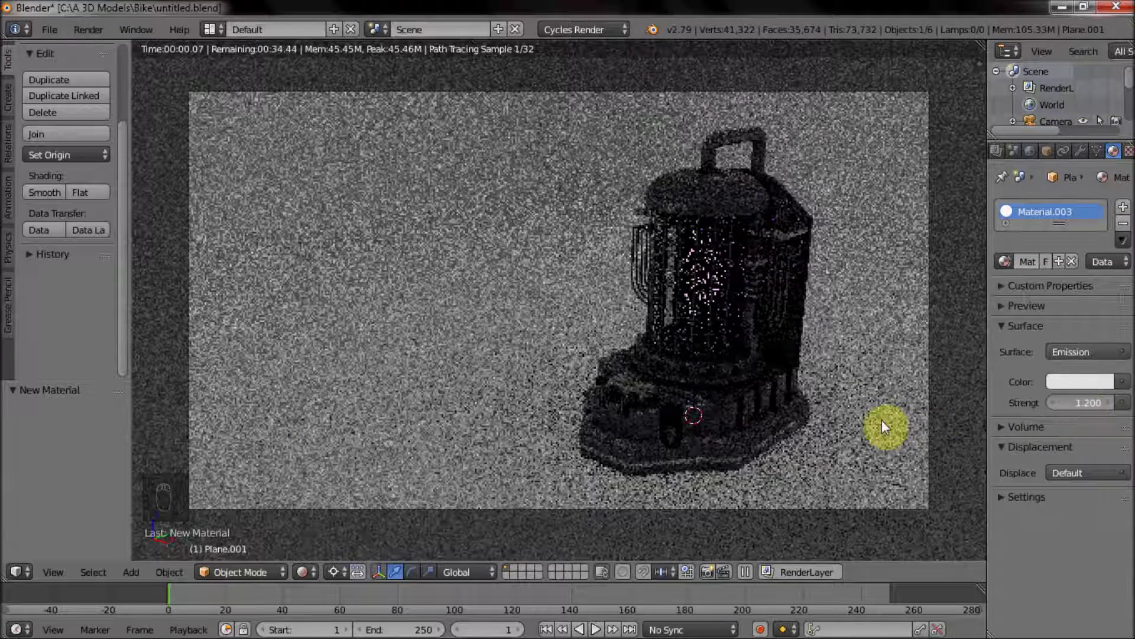
left_click_drag(994, 226, 1015, 212)
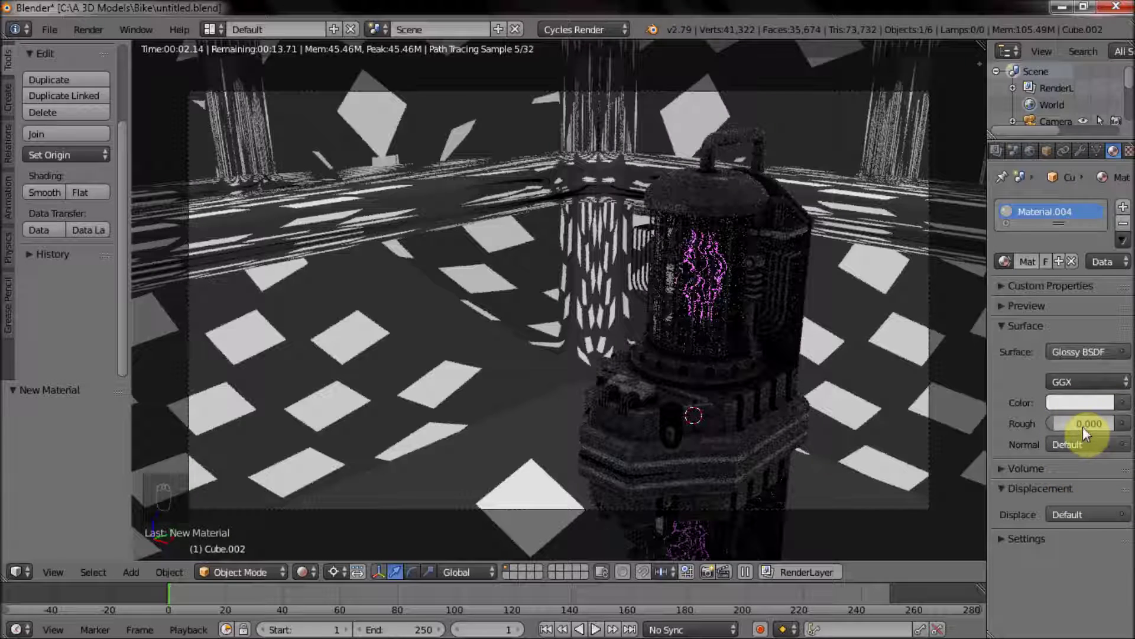
left_click_drag(1082, 411, 1086, 214)
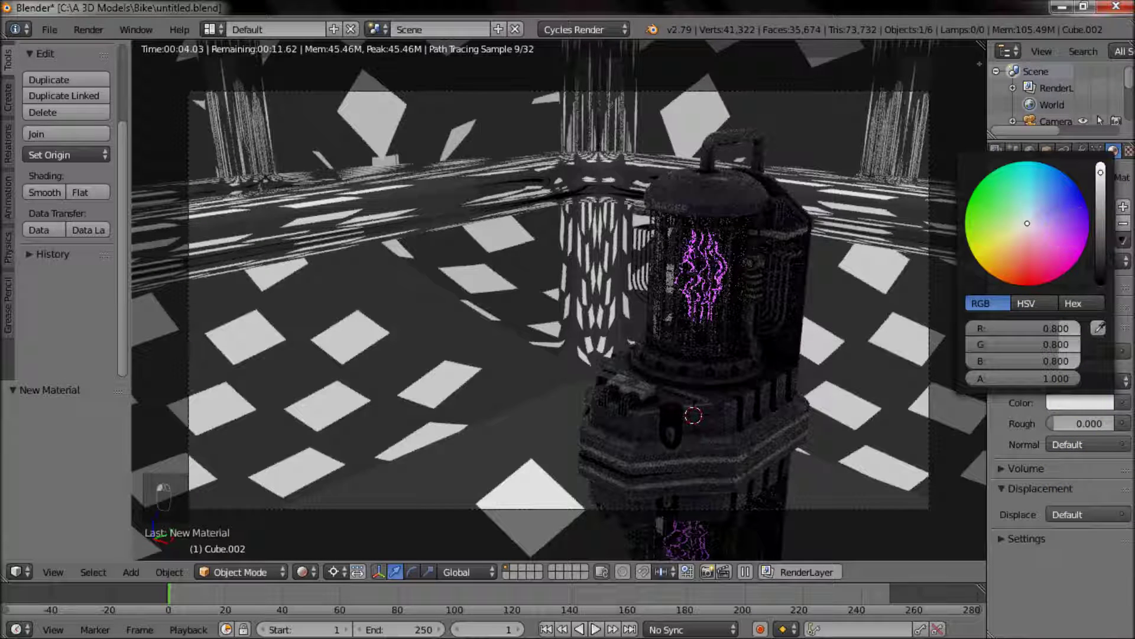
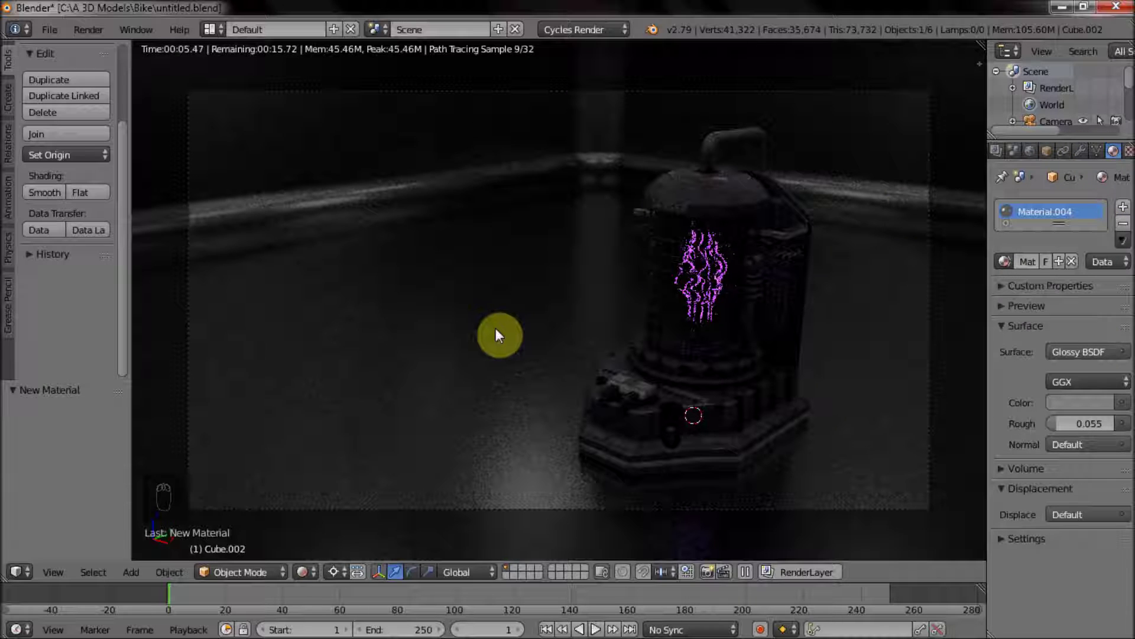
Preview the brighter 3.4-strength ceiling panels in Rendered shading and inspect them from a lower angle.
key("shift+z")
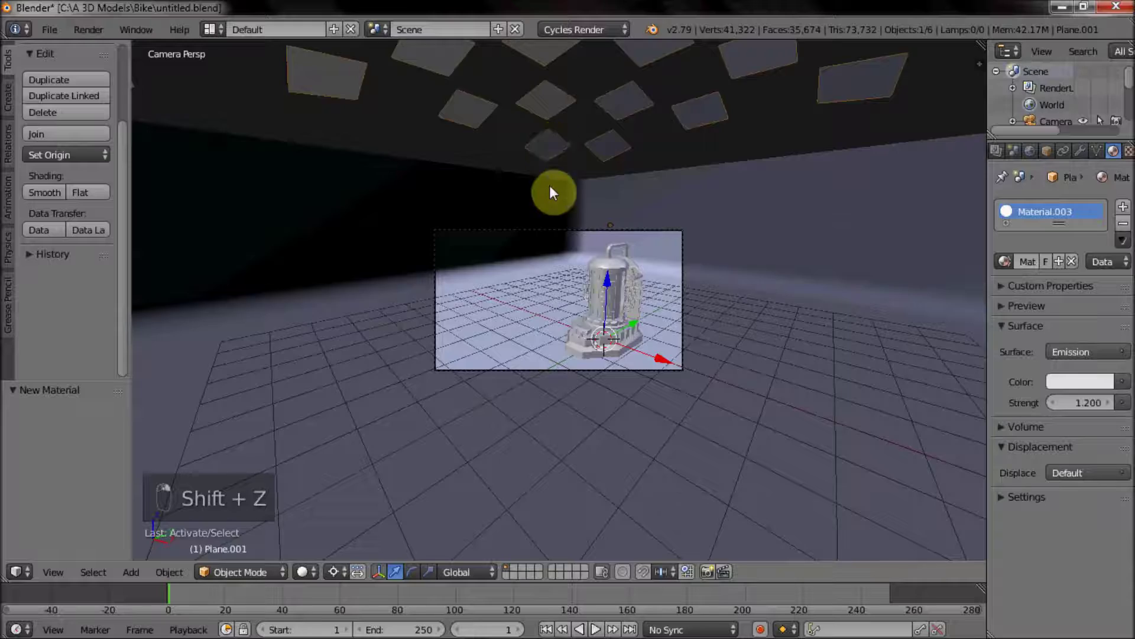
key("shift+z")
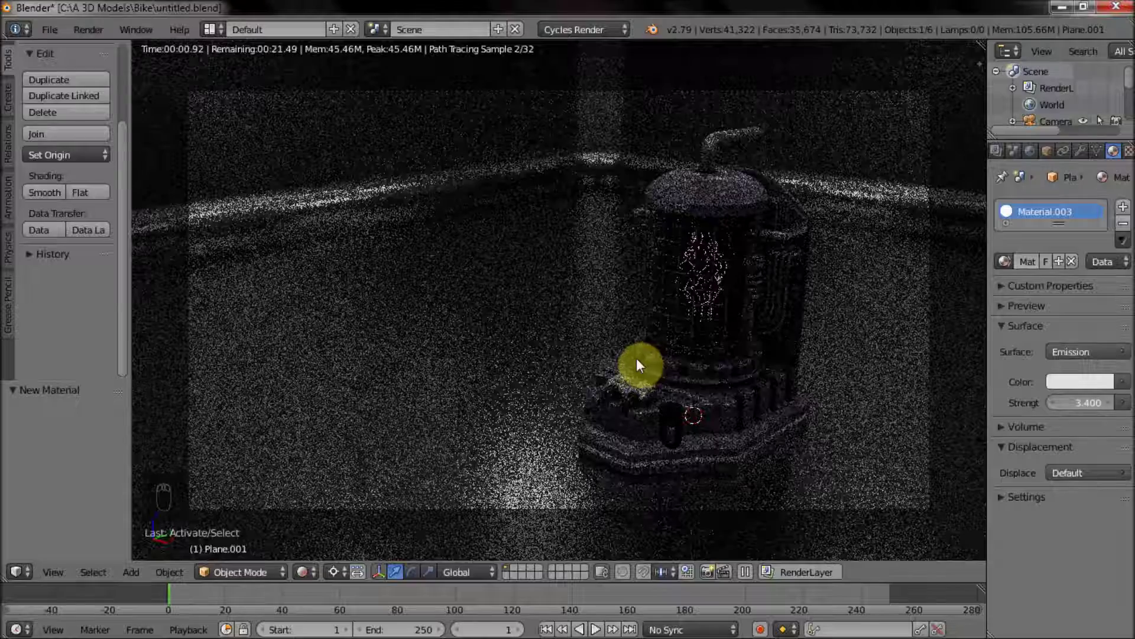
left_click_drag(1011, 212, 1011, 211)
key("shift+z")
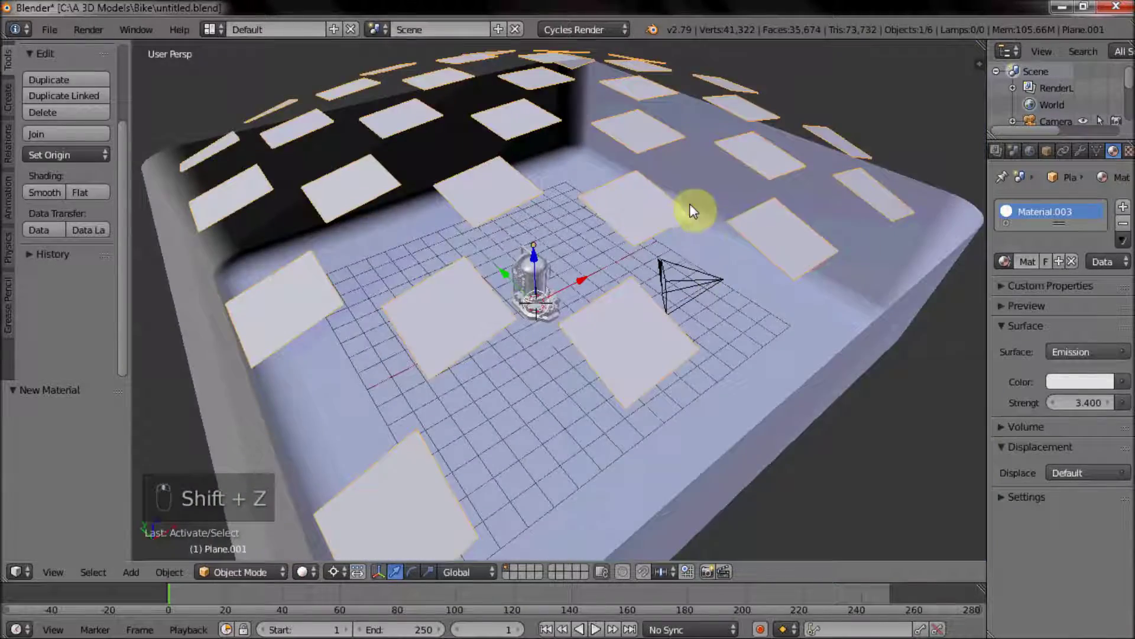
left_click_drag(1010, 212, 1011, 212)
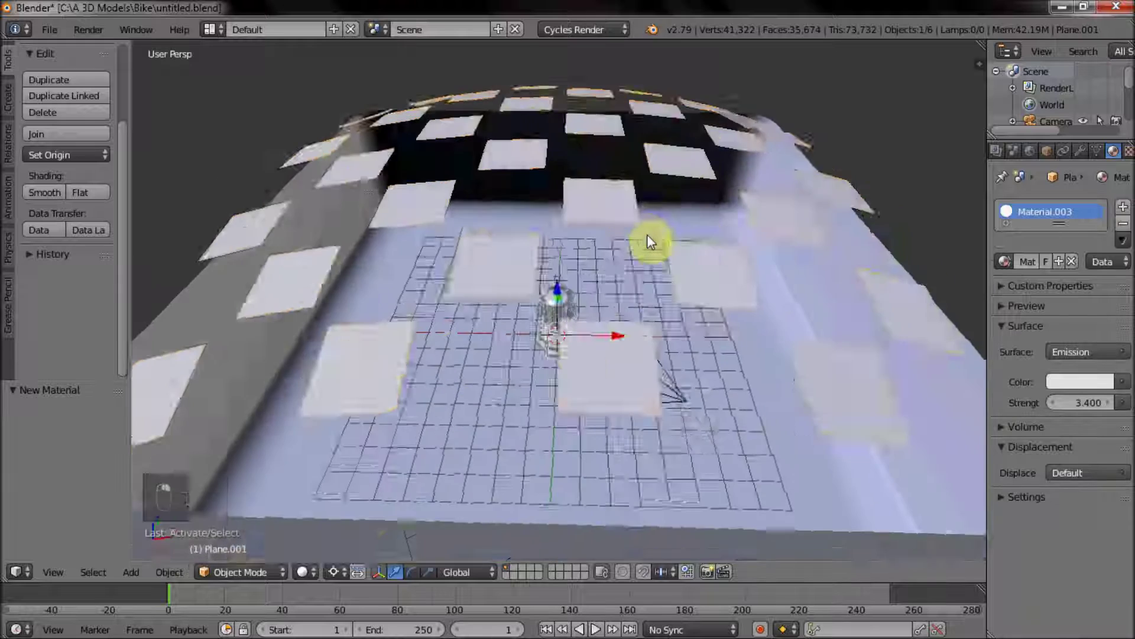
In Edit Mode, box-select the right column of twelve light panels from above.
key("Tab")
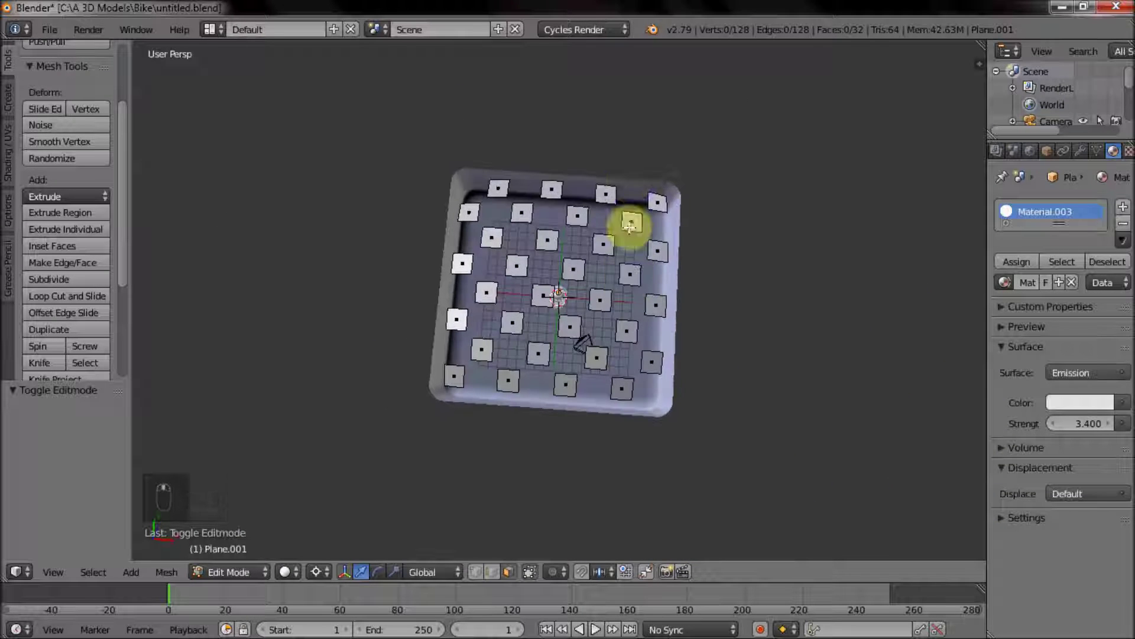
key("b")
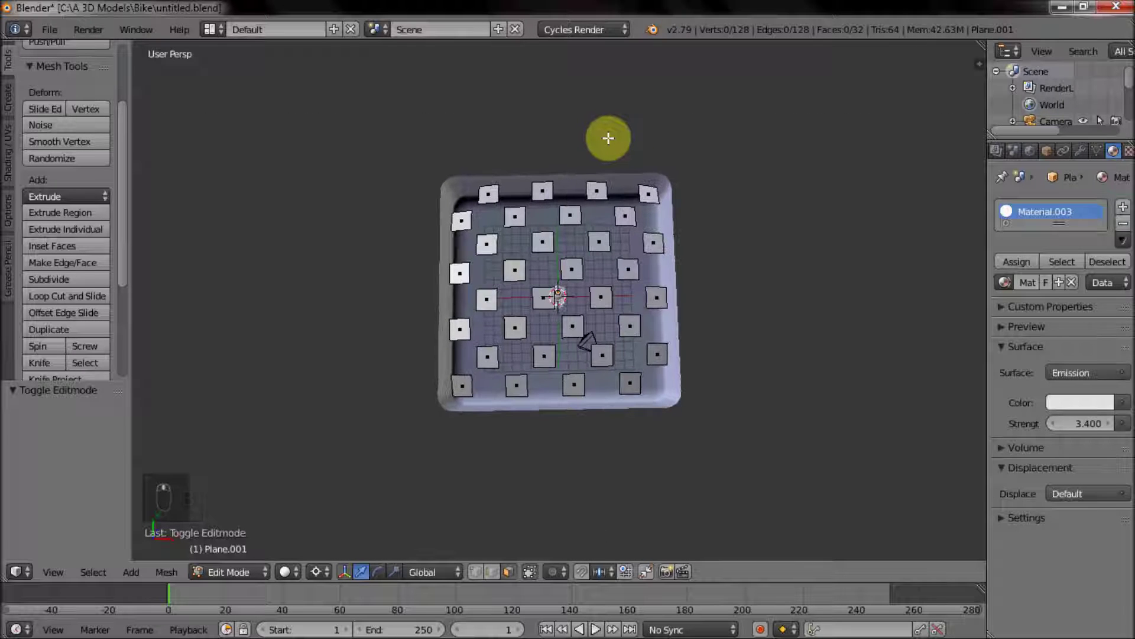
key("b")
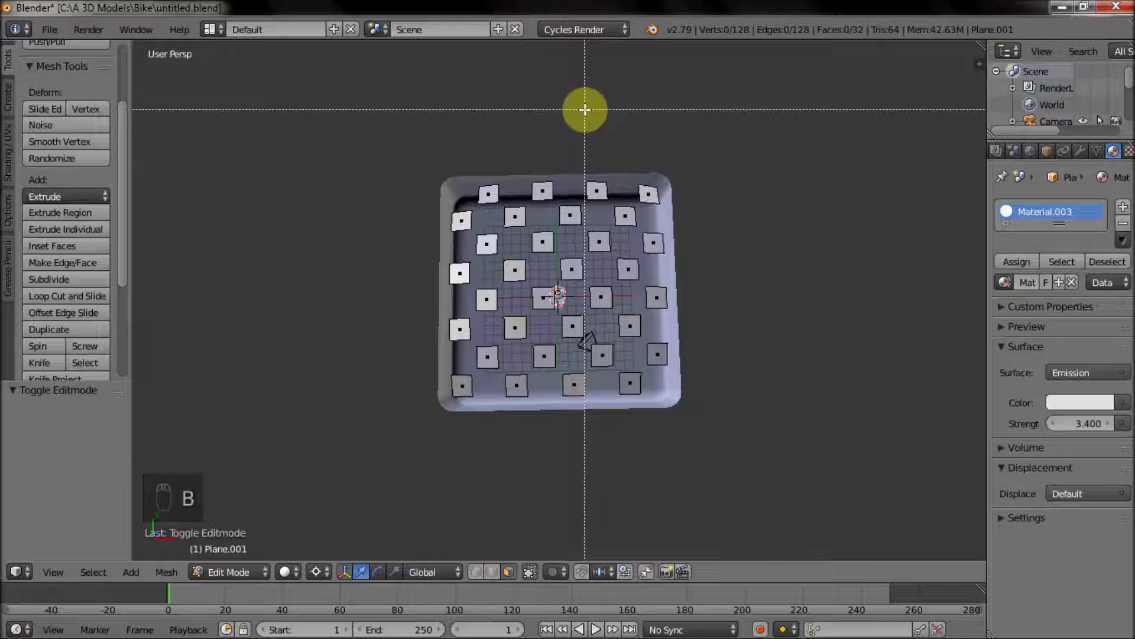
left_click(1011, 211)
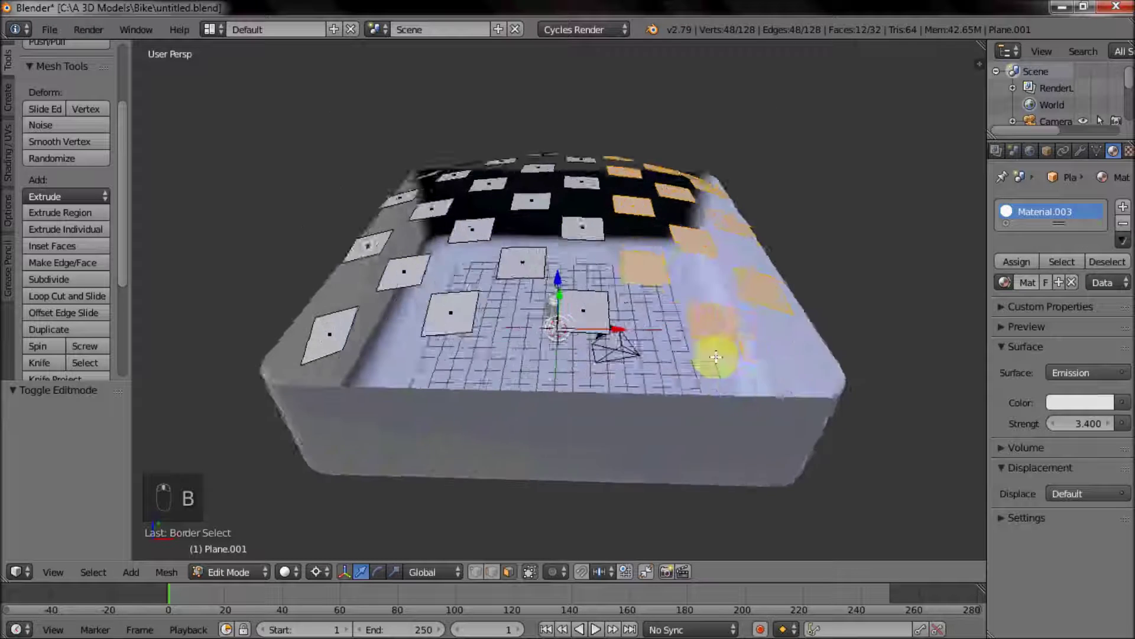
left_click(1011, 212)
Rotate the selected panels upright on Y, lift them along Z onto the wall, and split the 3D View.
key("r")
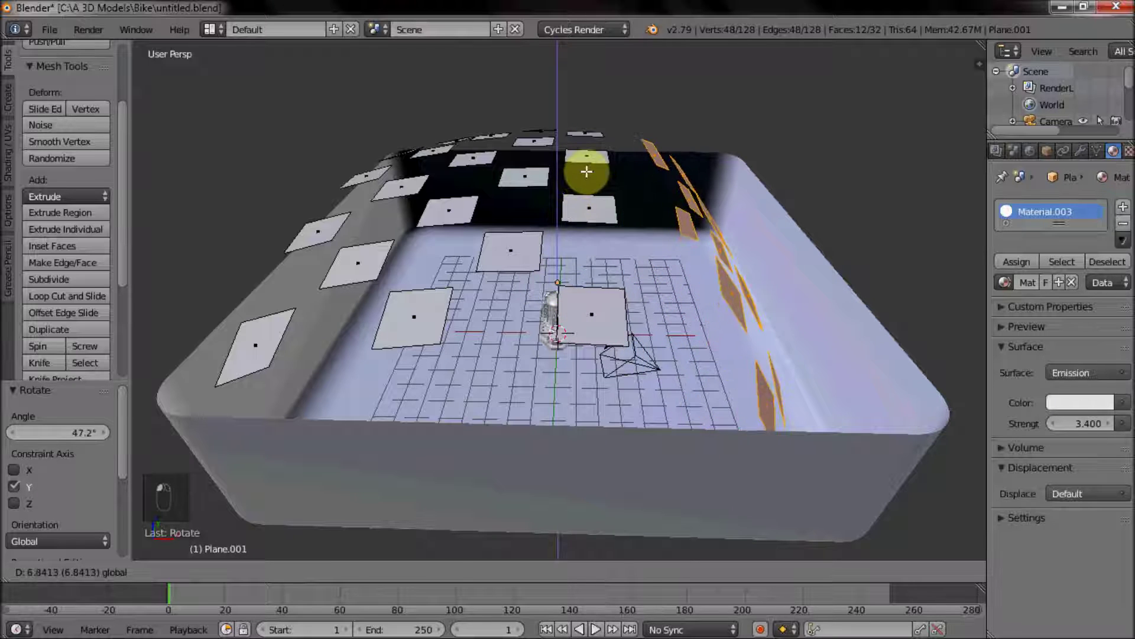
middle_click(1010, 212)
middle_click(1011, 212)
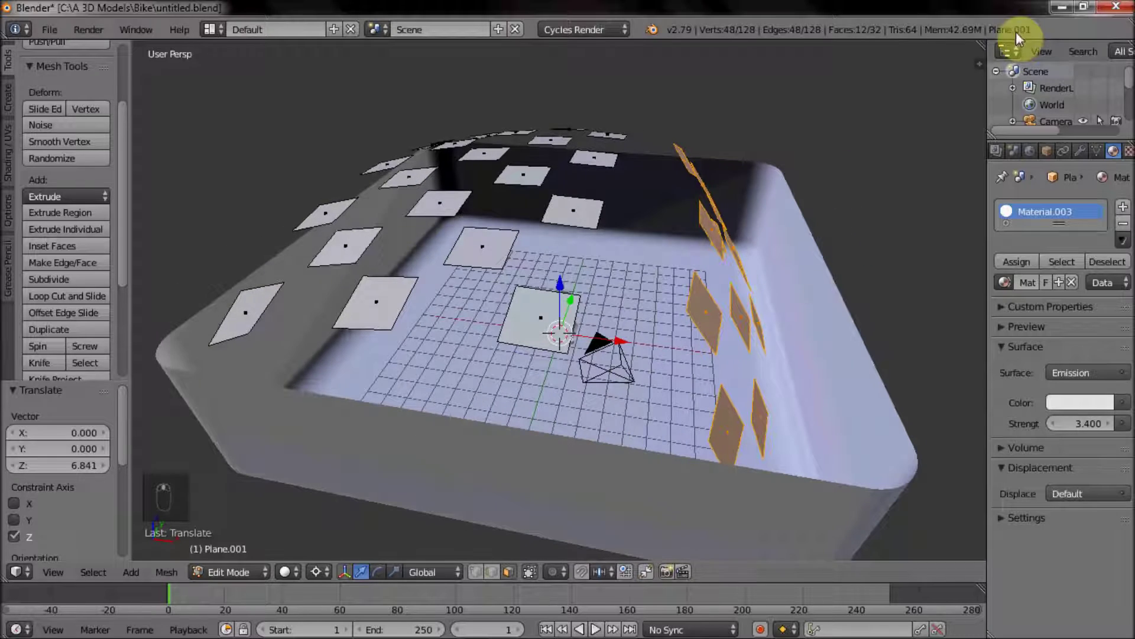
left_click_drag(1010, 211, 994, 212)
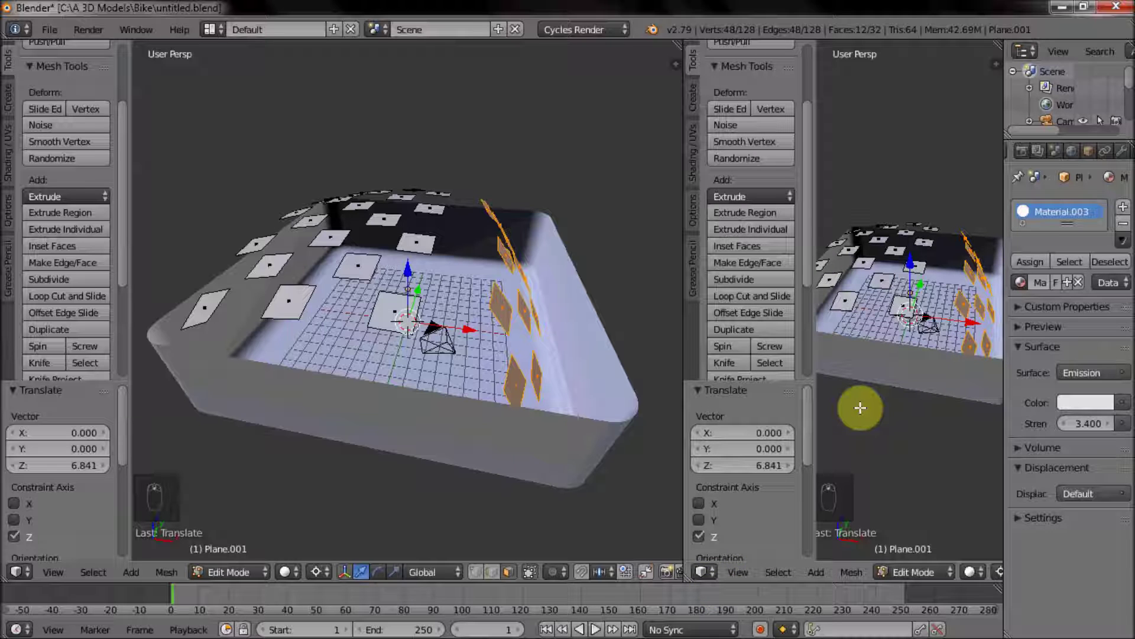
Show a live camera render in the second view, then move and scale the upright wall panels.
key("KP_0")
key("shift+z")
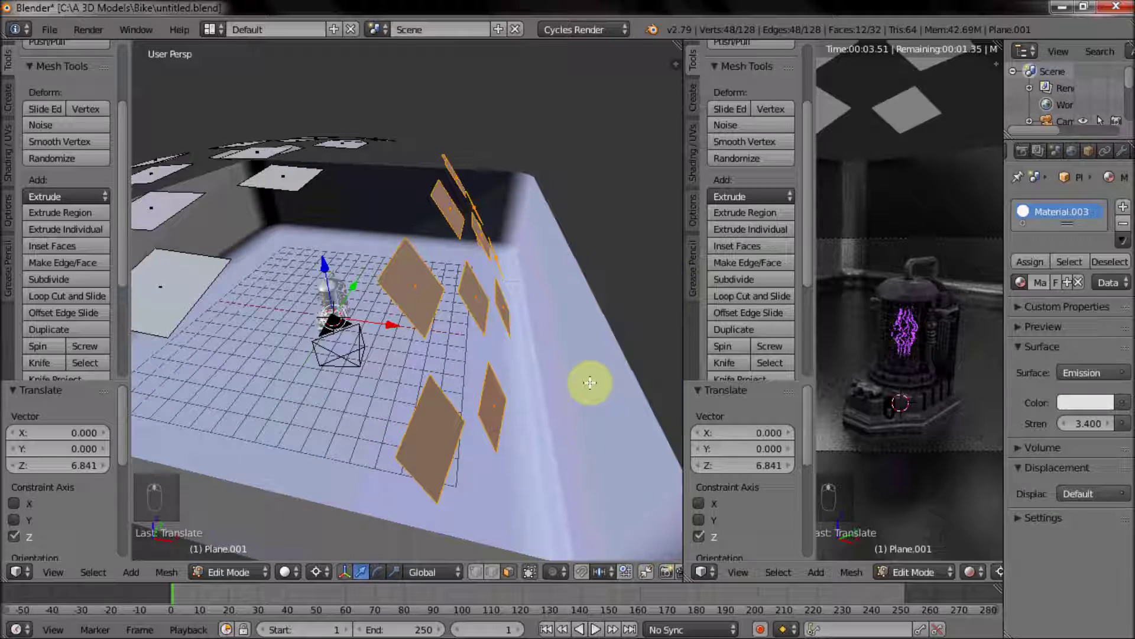
key("s")
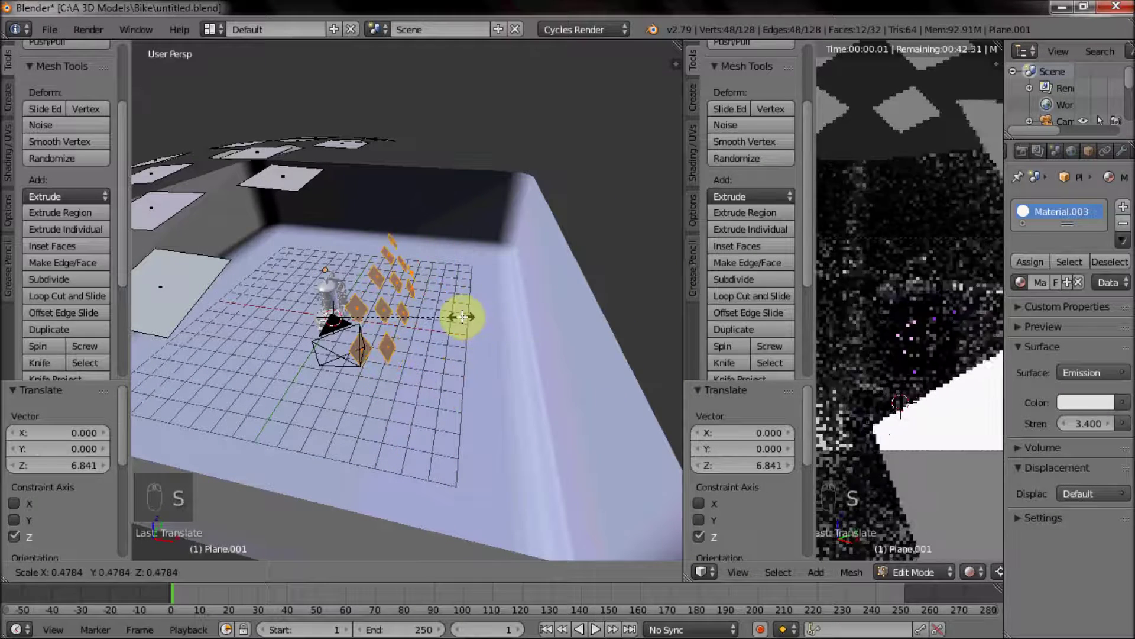
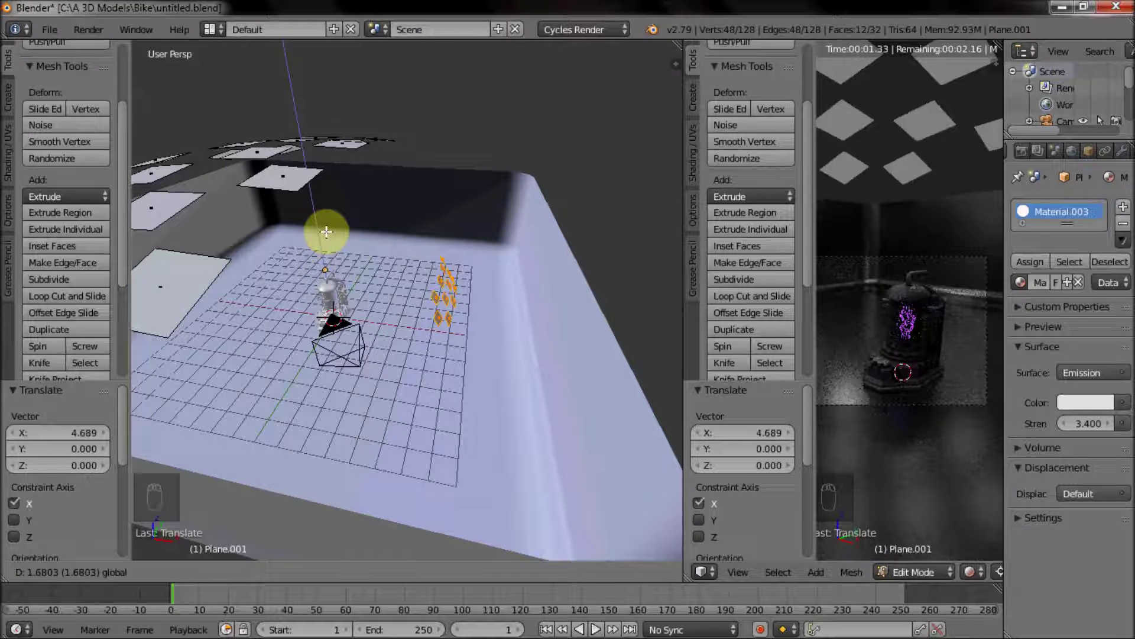
key("s")
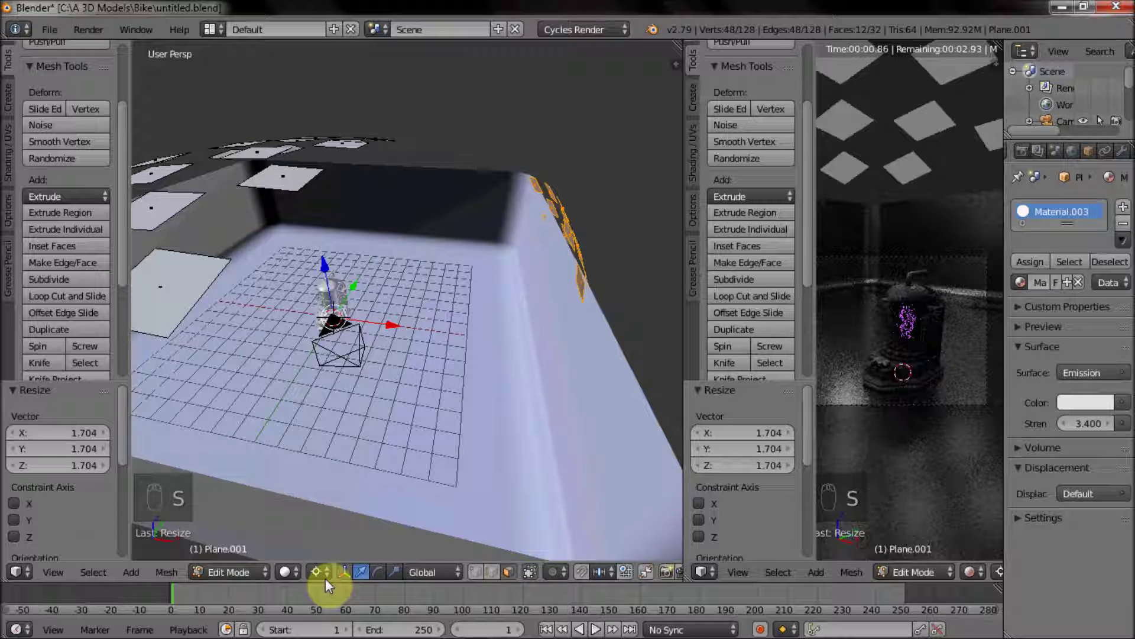
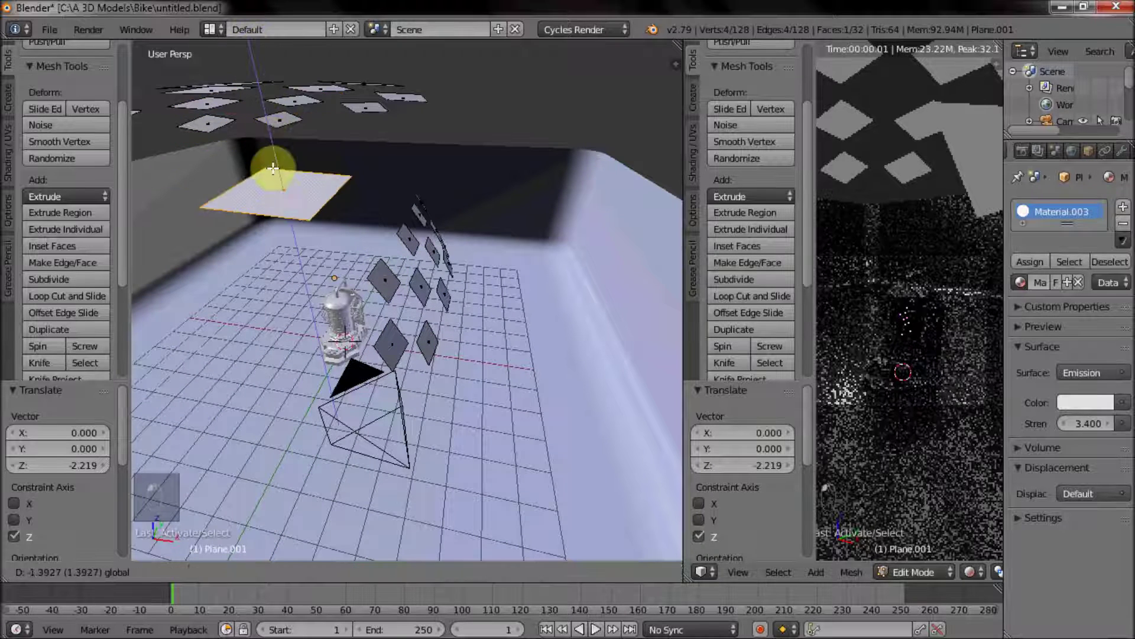
Stretch one panel into a long thin strip, rotate it on X, leave Edit Mode and select the room cube.
key("s")
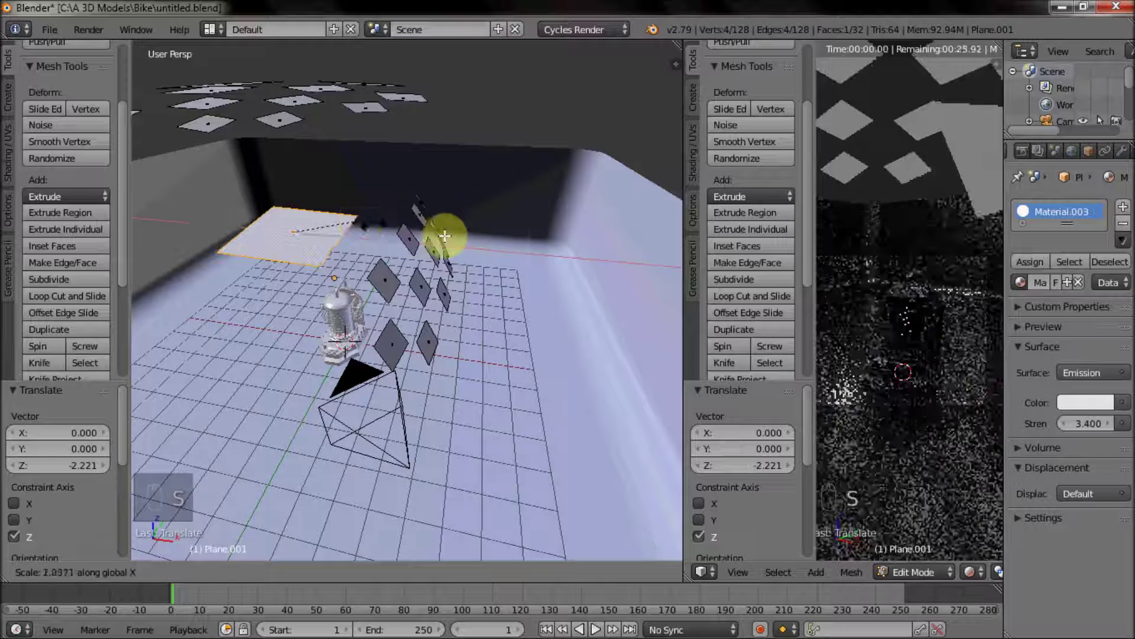
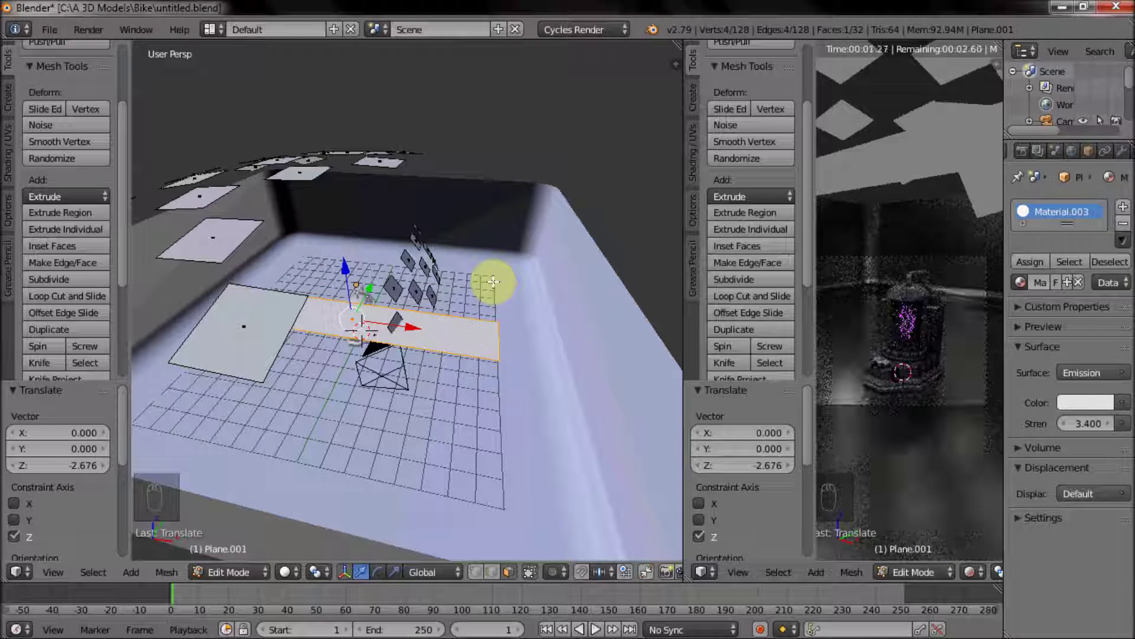
key("r")
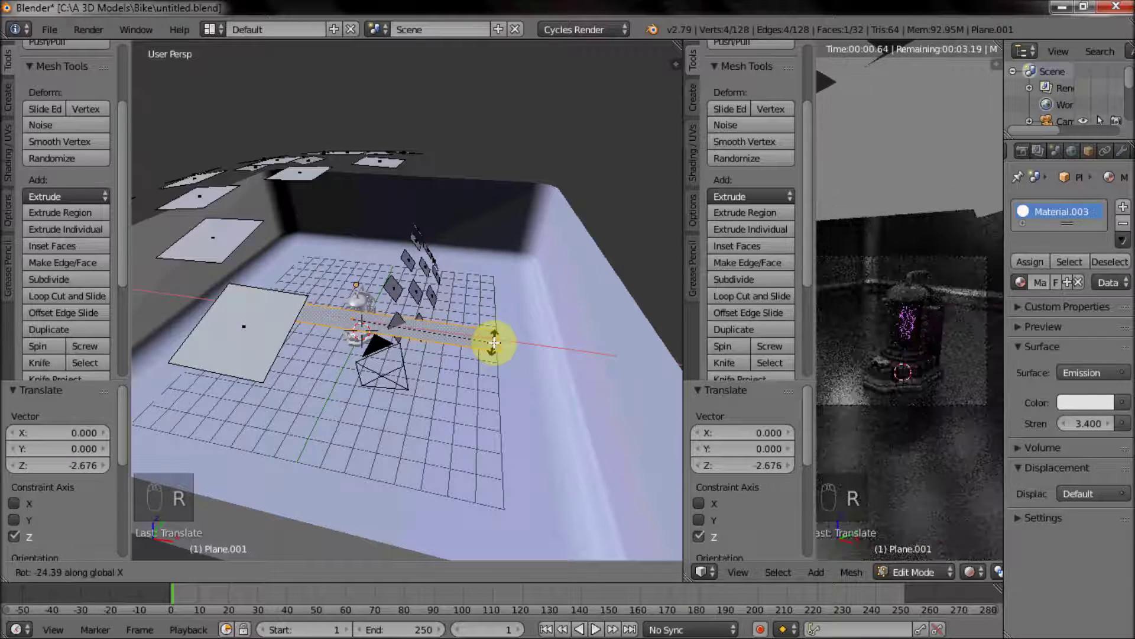
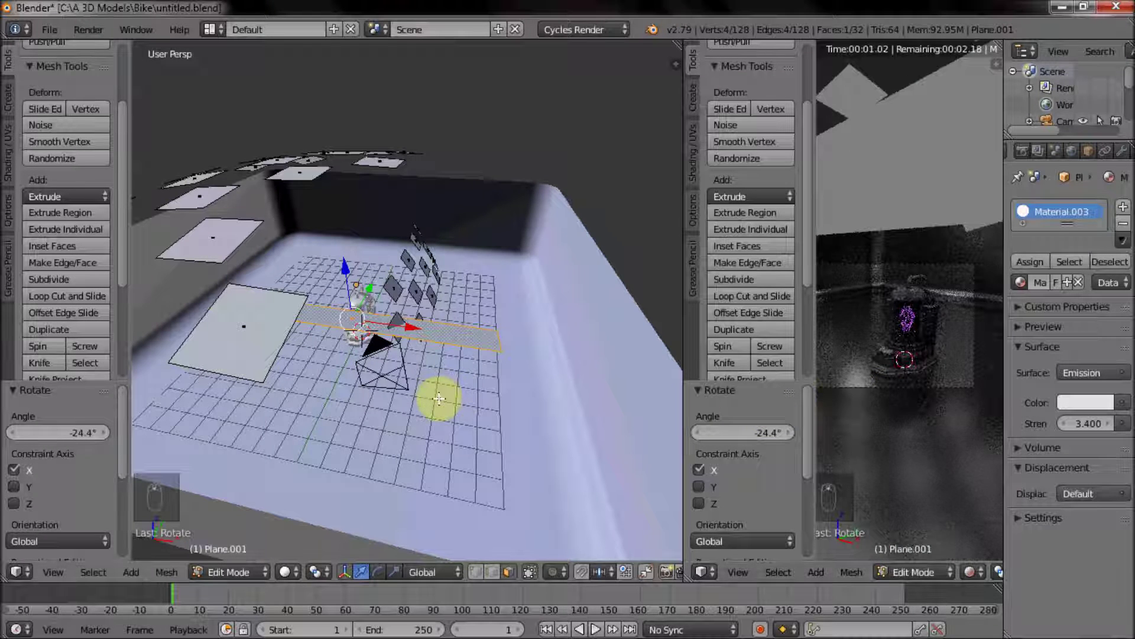
key("Tab")
left_click(422, 439)
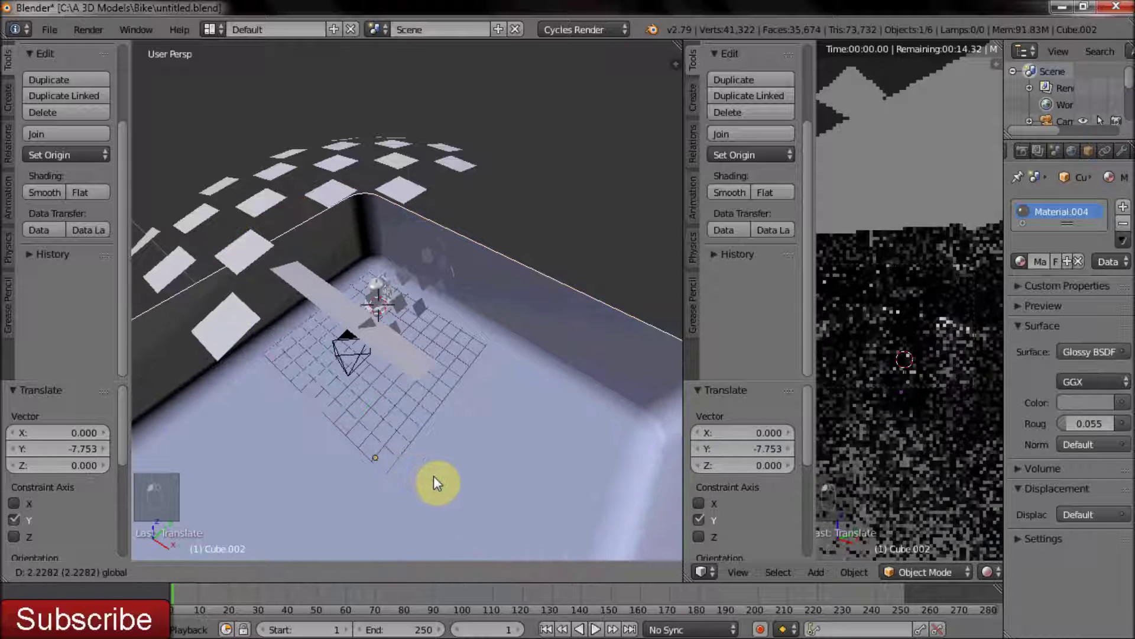
Add a pale pink Point lamp of strength 100 above the generator and snap it into place.
left_click(440, 478)
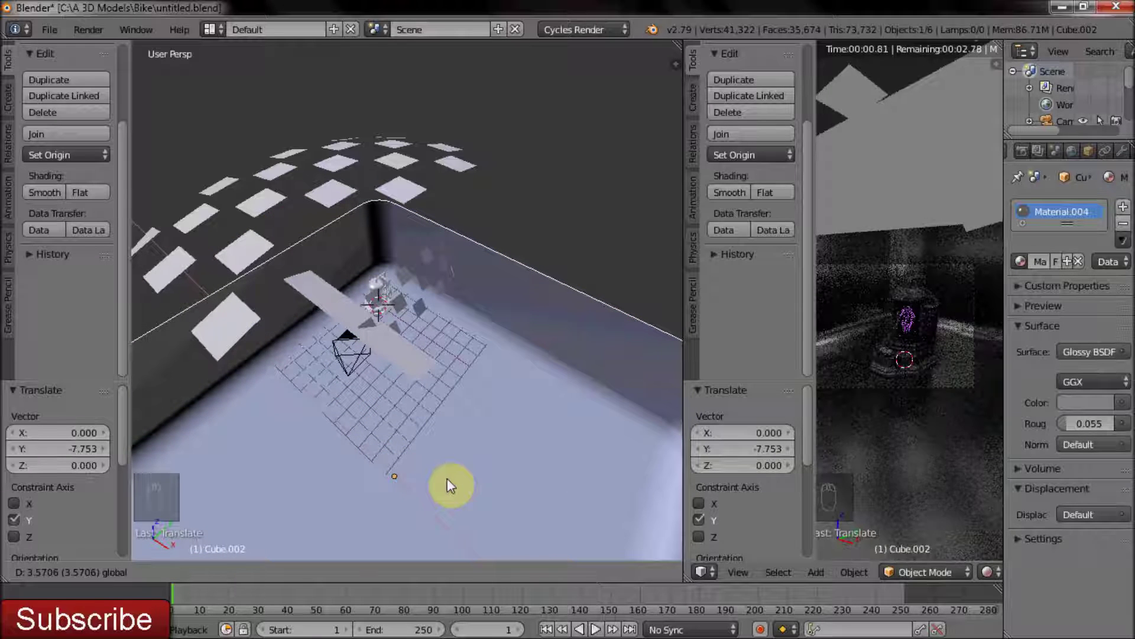
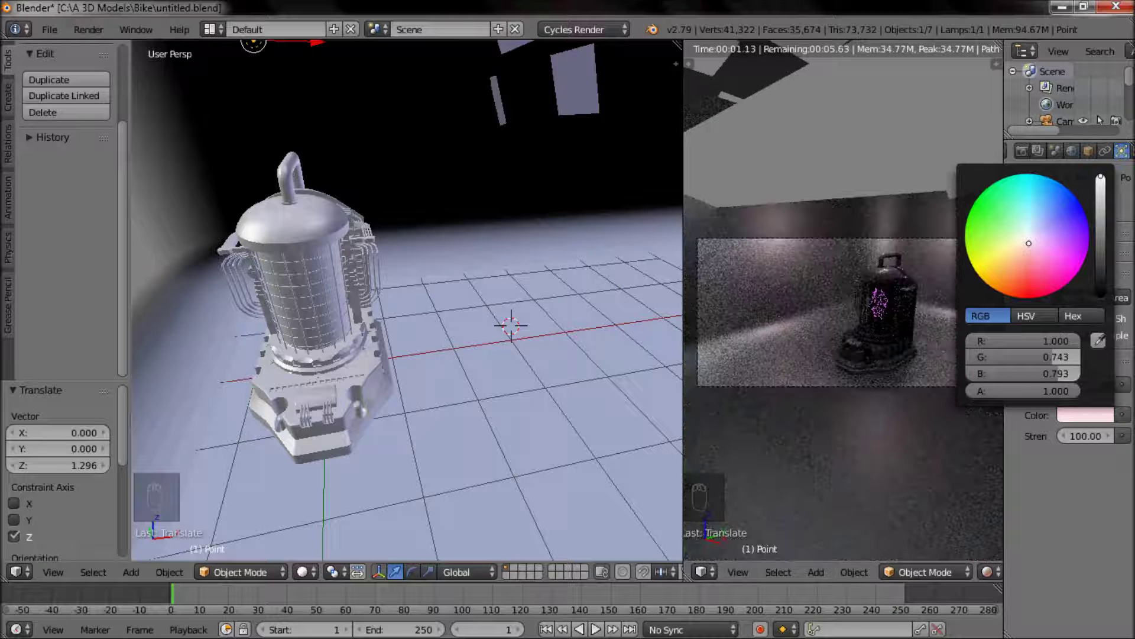
left_click_drag(1094, 539, 385, 235)
left_click_drag(385, 235, 380, 266)
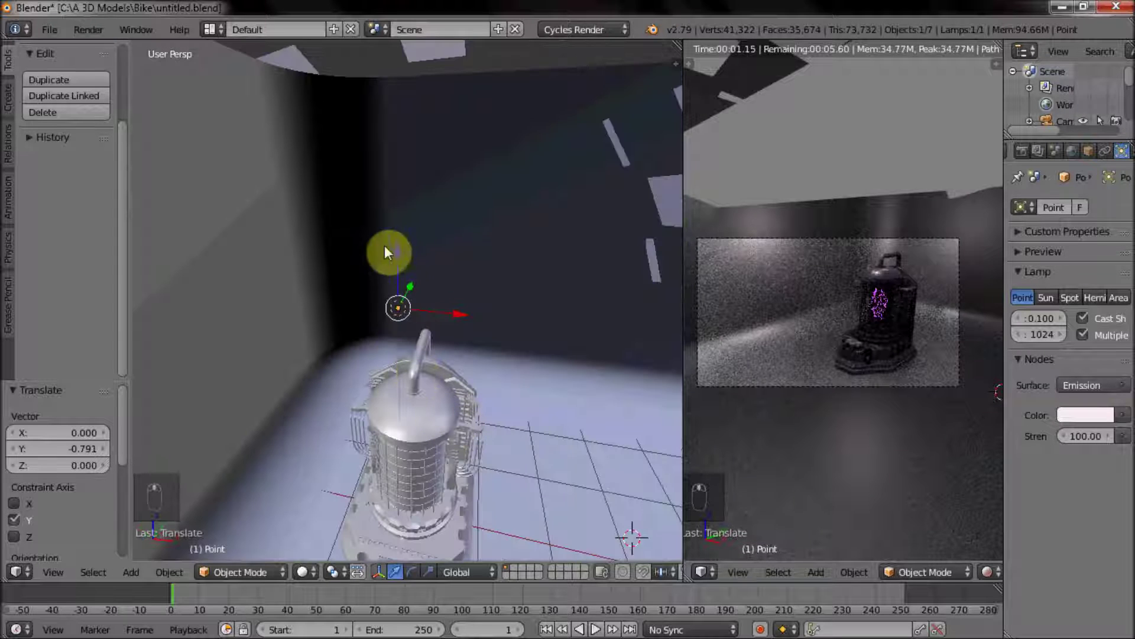
key("shift+s")
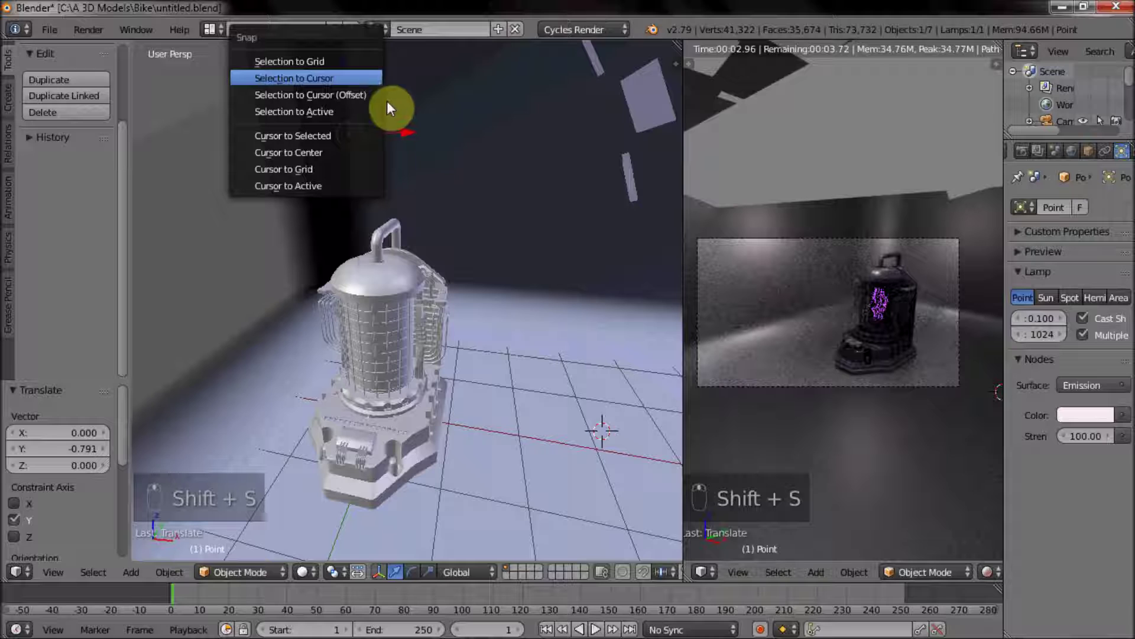
Duplicate the point lamp into a second position above the generator, then select the glass cage.
key("shift+d")
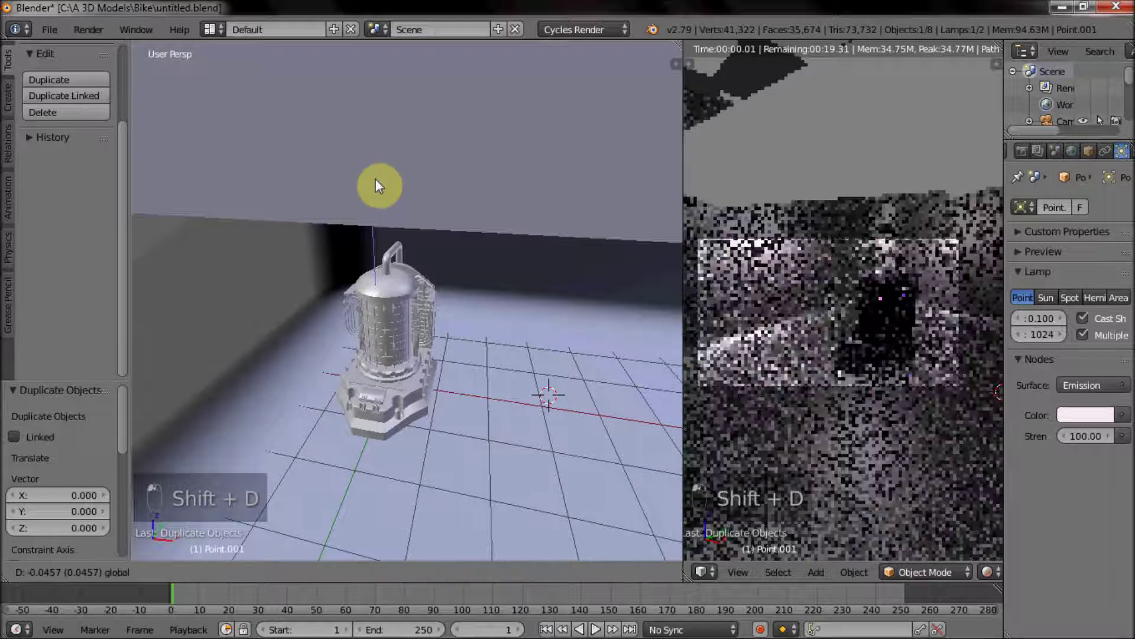
left_click(434, 216)
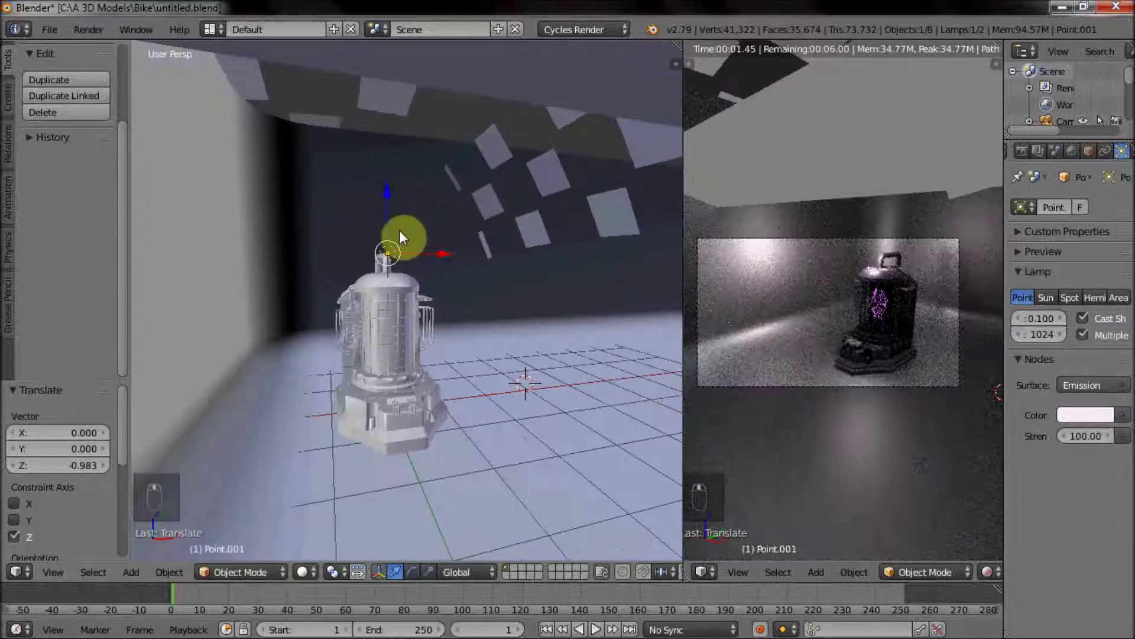
left_click_drag(411, 299, 421, 325)
left_click_drag(421, 350, 378, 360)
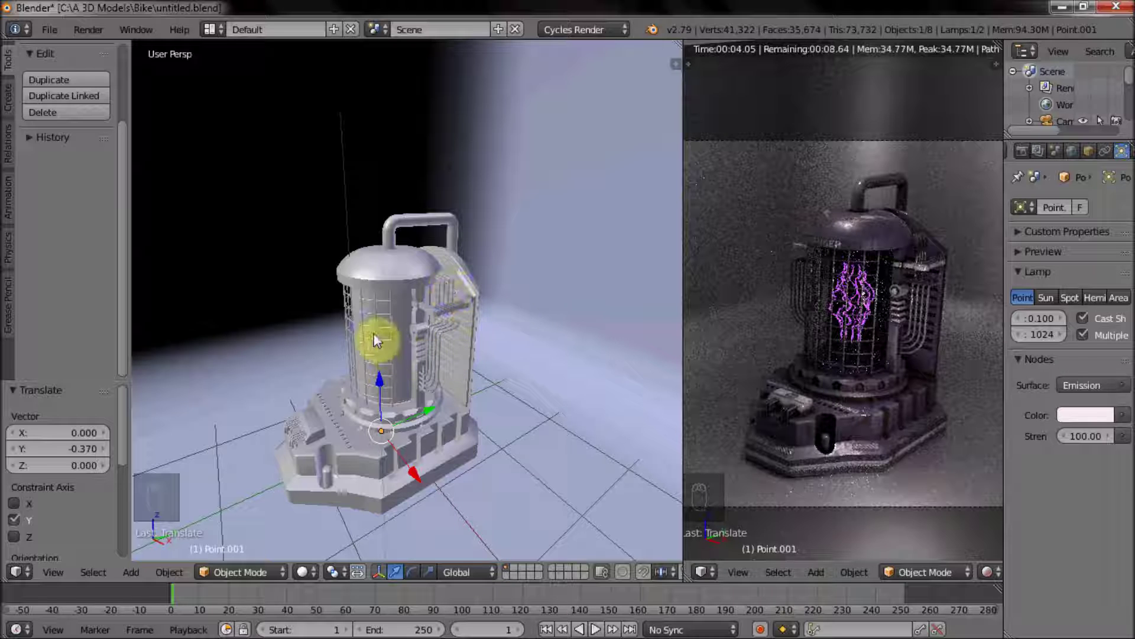
right_click(407, 346)
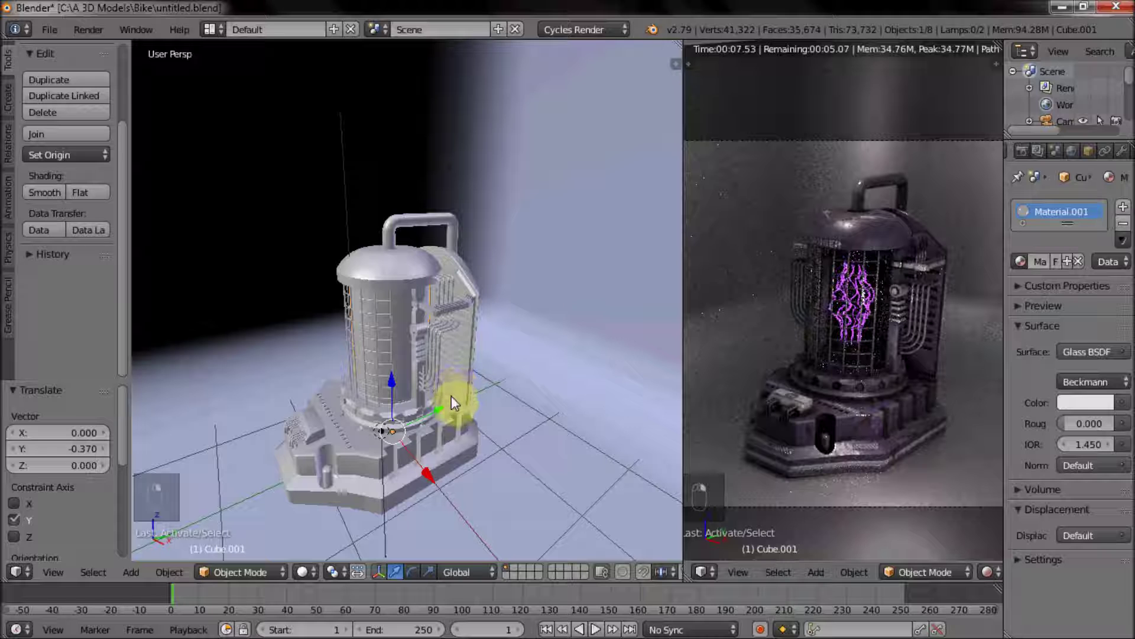